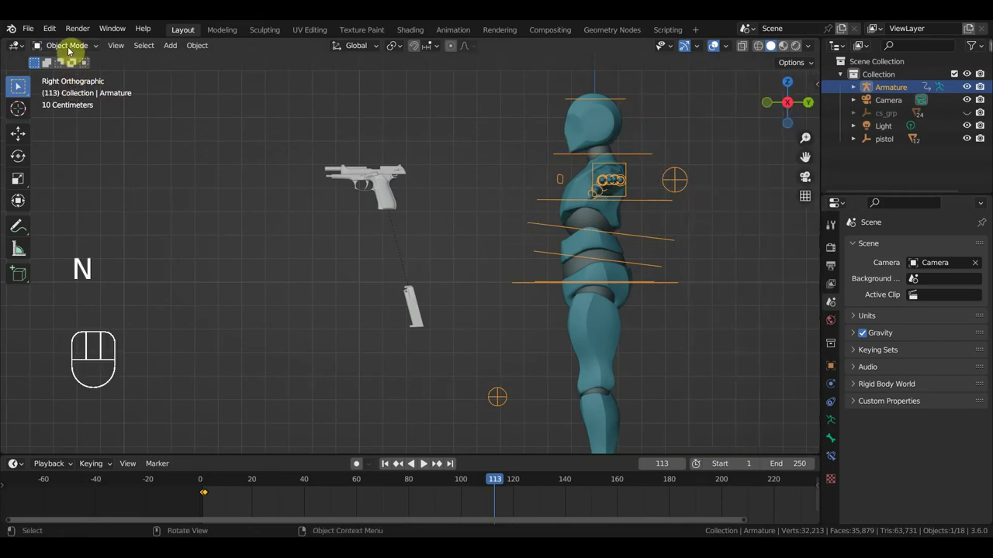
# Step: Extrude a new bone from the head bone's tip with In Front display enabled
pyautogui.moveTo(70, 47); pyautogui.dragTo(20, 87)
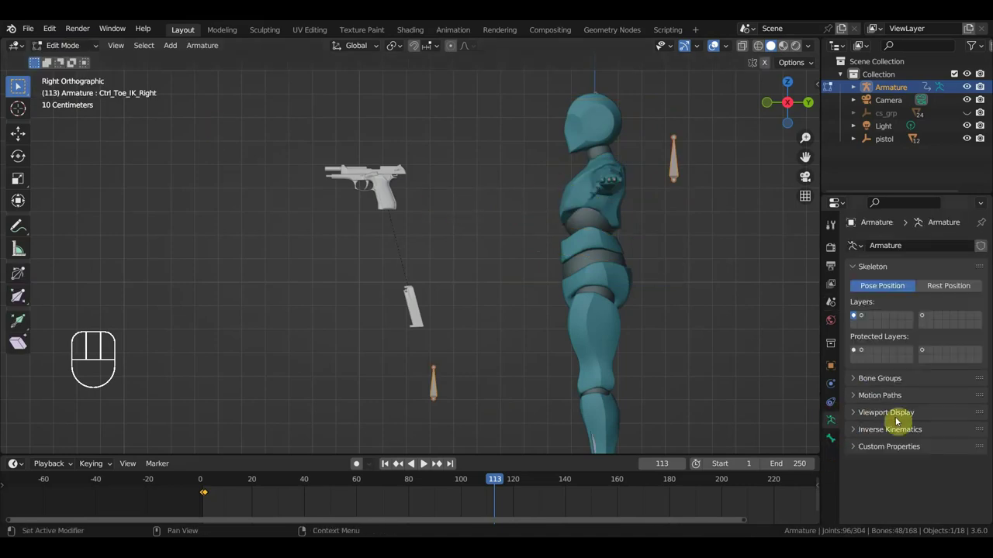
pyautogui.click(20, 88)
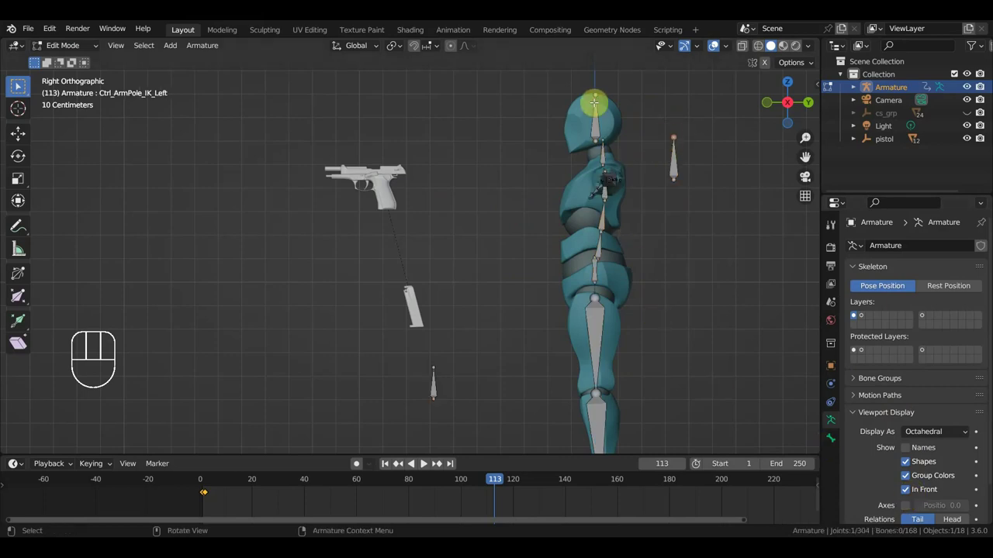
pyautogui.click(19, 87)
pyautogui.press('e')
pyautogui.click(20, 88)
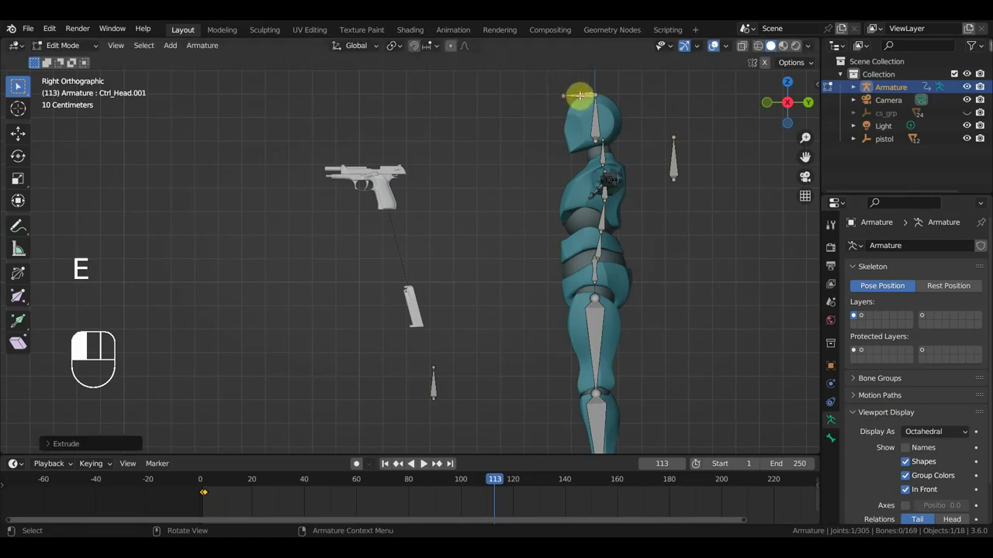
# Step: Clear the new bone's parent and move it onto the pistol grip, back in Object Mode
pyautogui.press('alt+p')
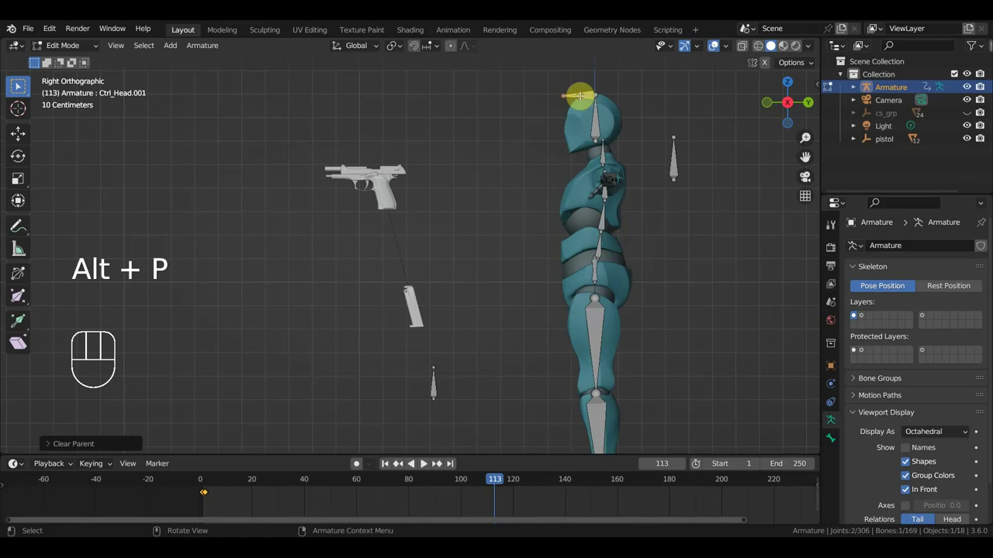
pyautogui.press('g')
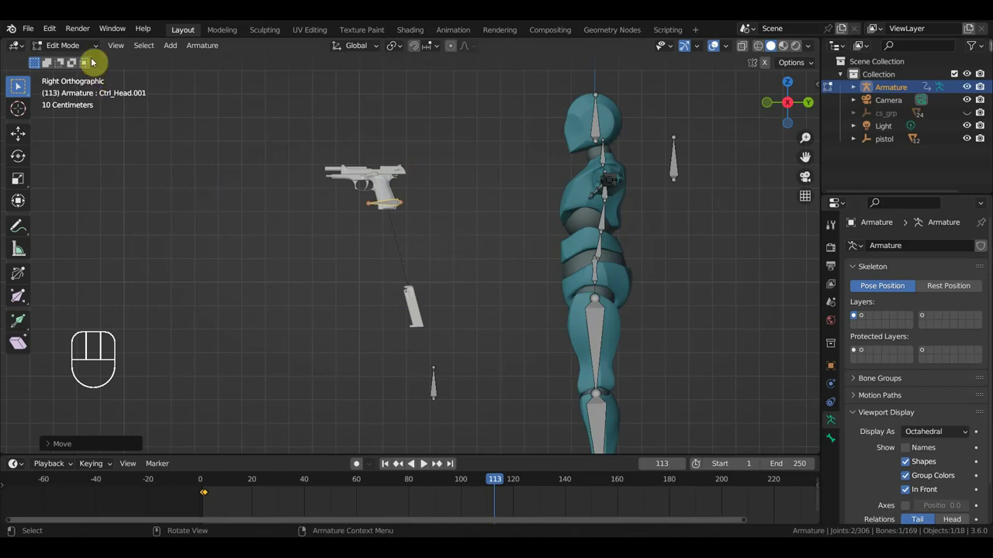
pyautogui.click(19, 87)
pyautogui.moveTo(19, 87); pyautogui.dragTo(405, 228)
pyautogui.middleClick(20, 88)
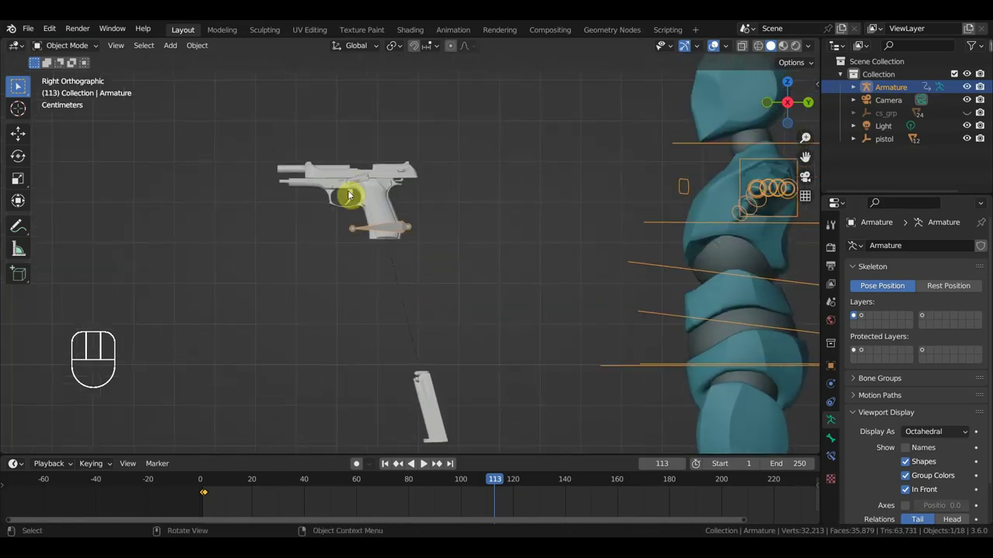
# Step: Move the trigger and hammer parts away from the pistol frame, then reselect the armature
pyautogui.click(19, 88)
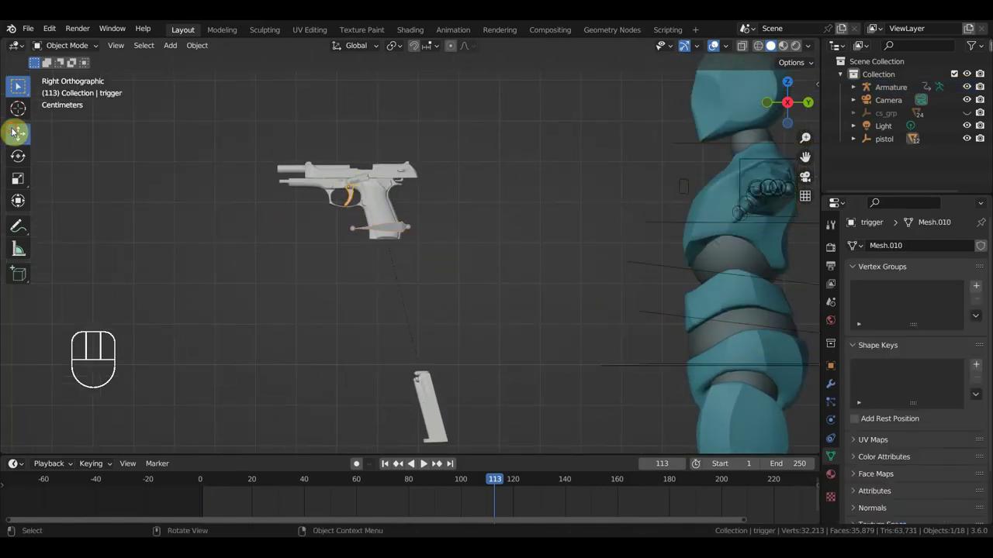
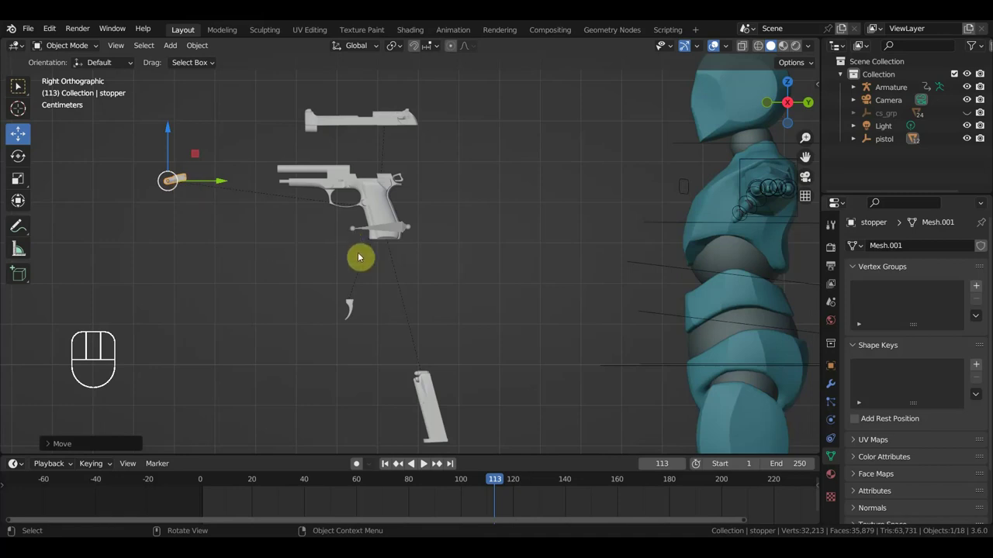
pyautogui.click(401, 182)
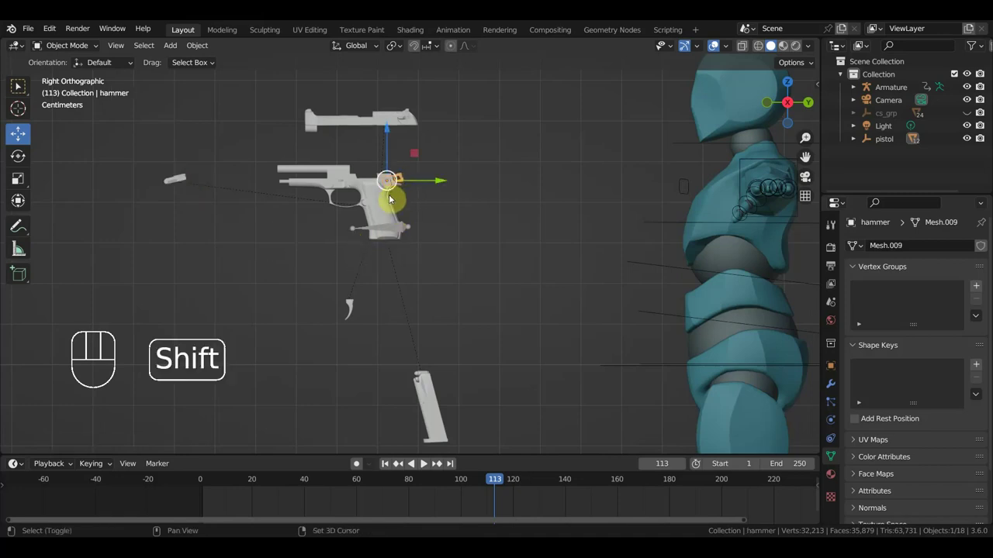
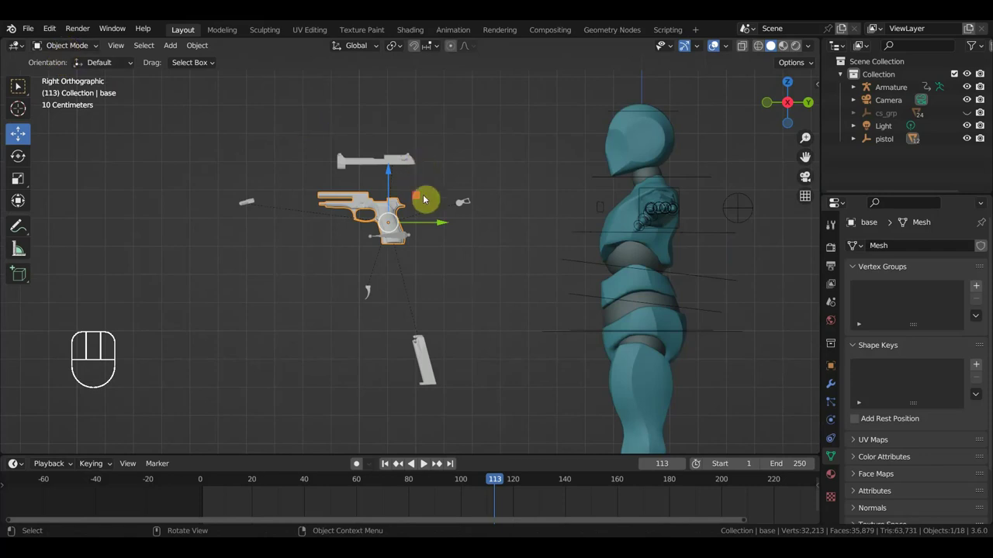
pyautogui.click(401, 241)
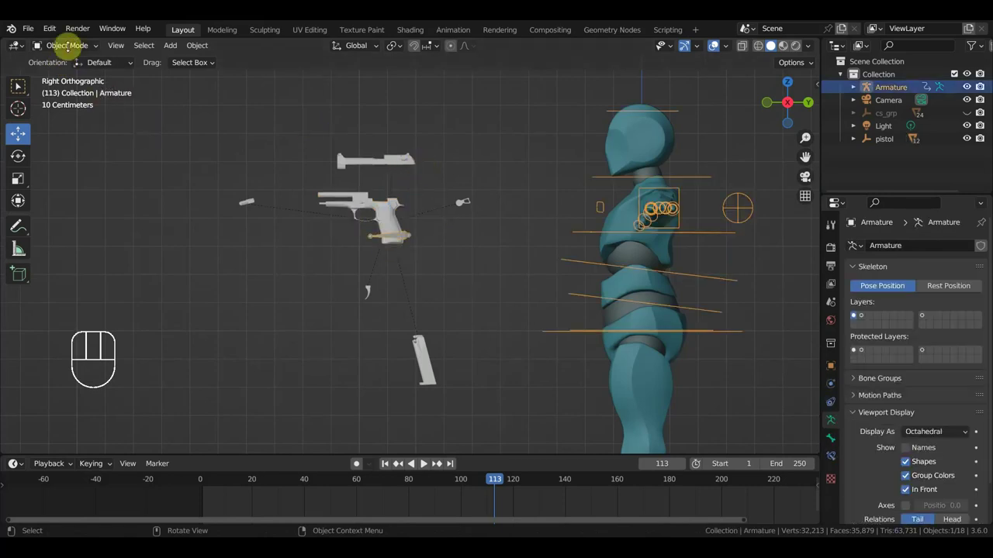
# Step: Duplicate the grip bone onto the slide, then duplicate again and scale the copy down
pyautogui.moveTo(61, 51); pyautogui.dragTo(17, 86)
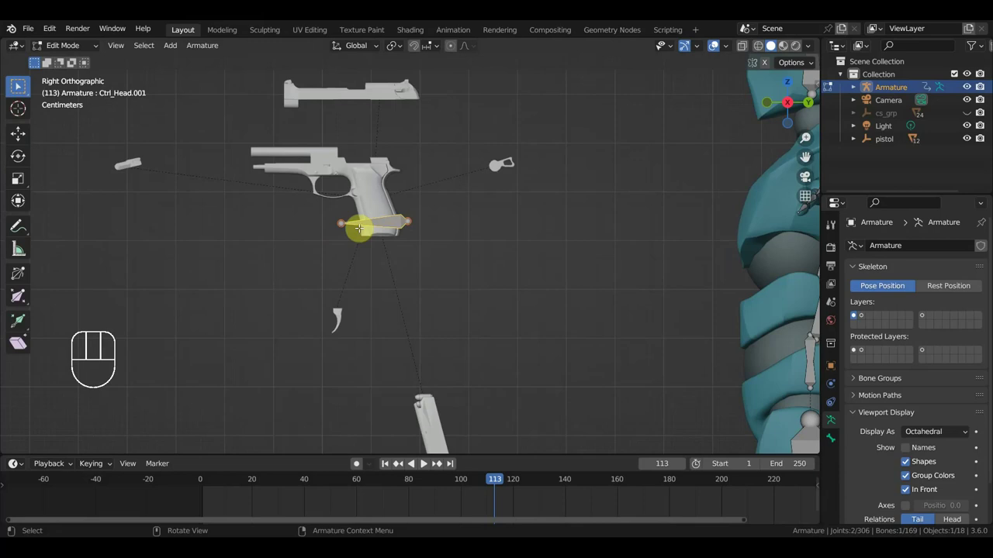
pyautogui.middleClick(17, 86)
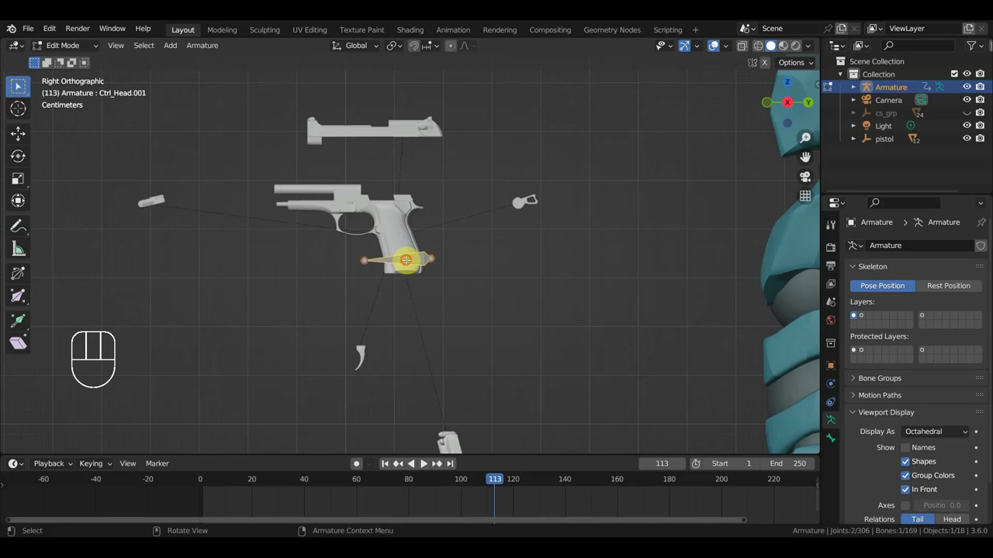
pyautogui.press('shift+d')
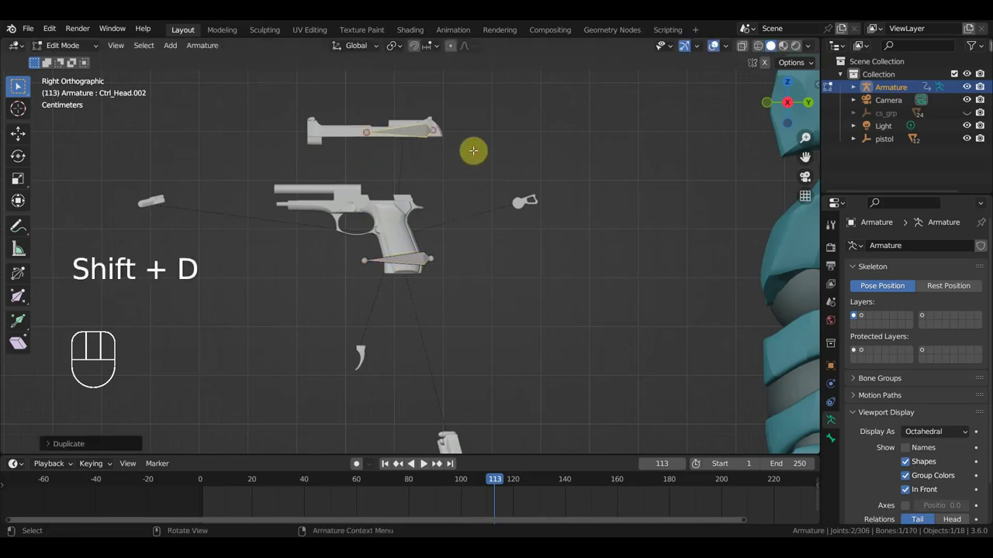
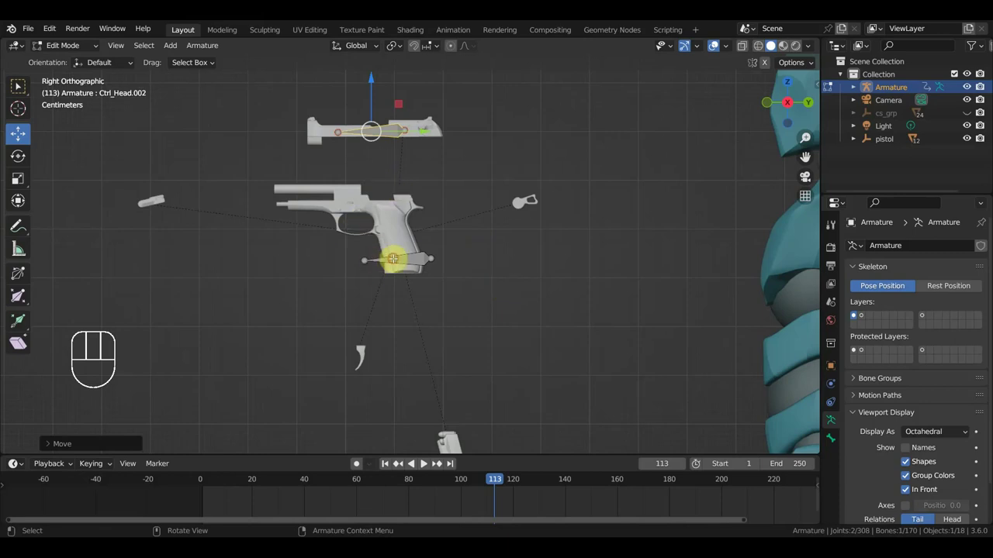
pyautogui.press('shift+d')
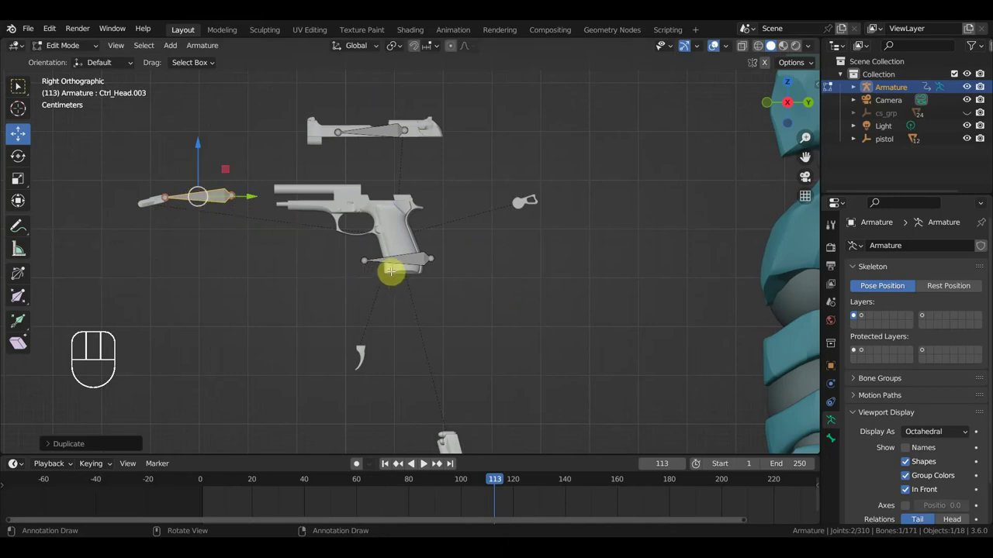
pyautogui.press('s')
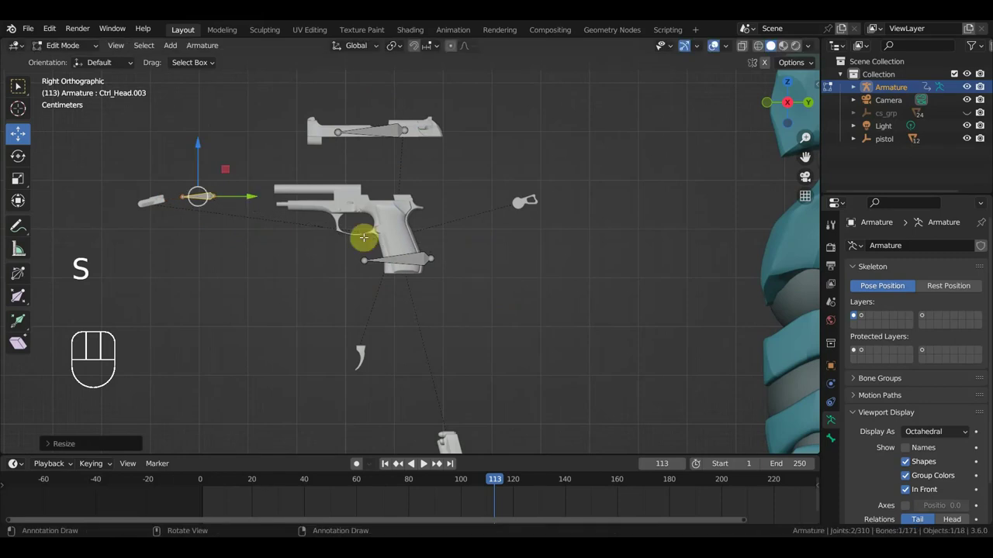
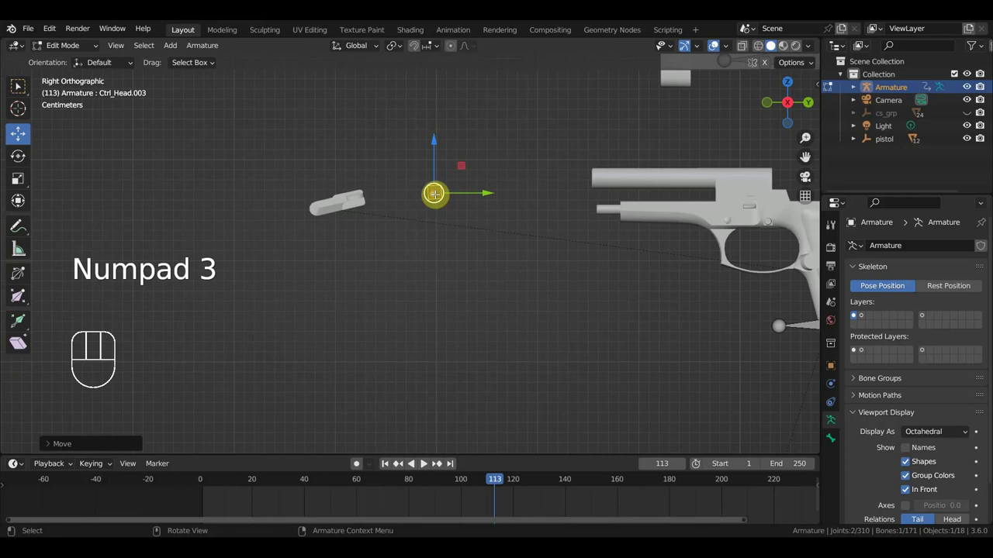
# Step: Extrude a bone and duplicate one onto the safety part, rotated to match it
pyautogui.press('e')
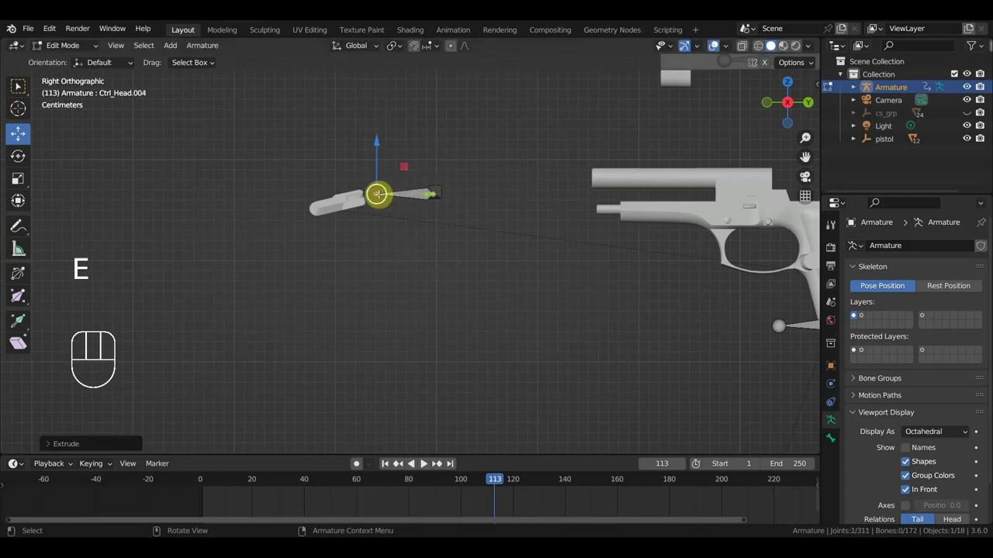
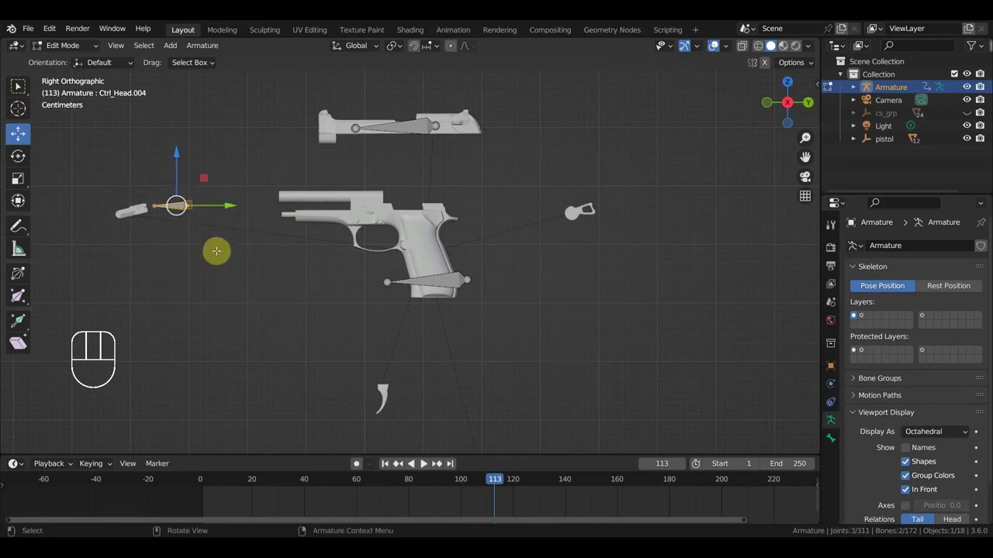
pyautogui.press('shift+d')
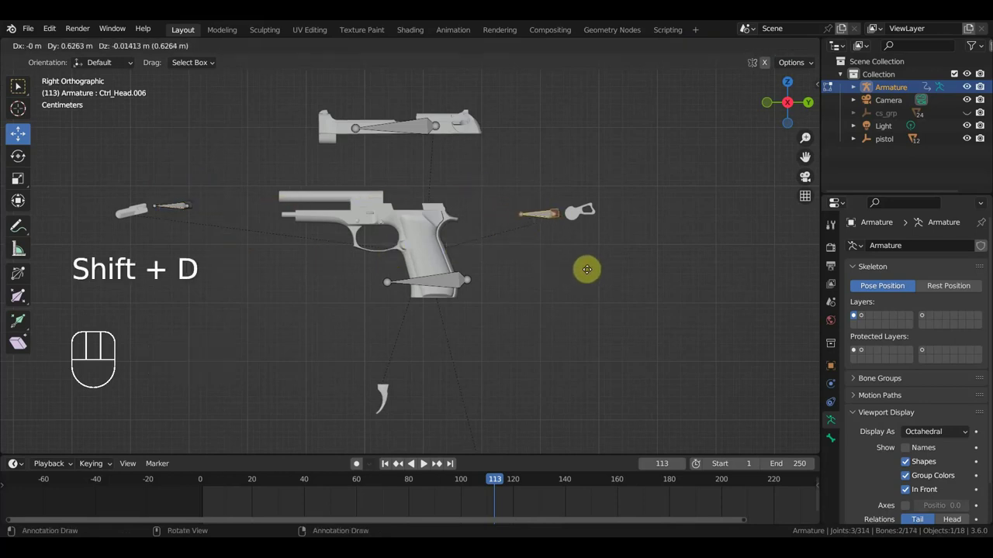
pyautogui.press('r')
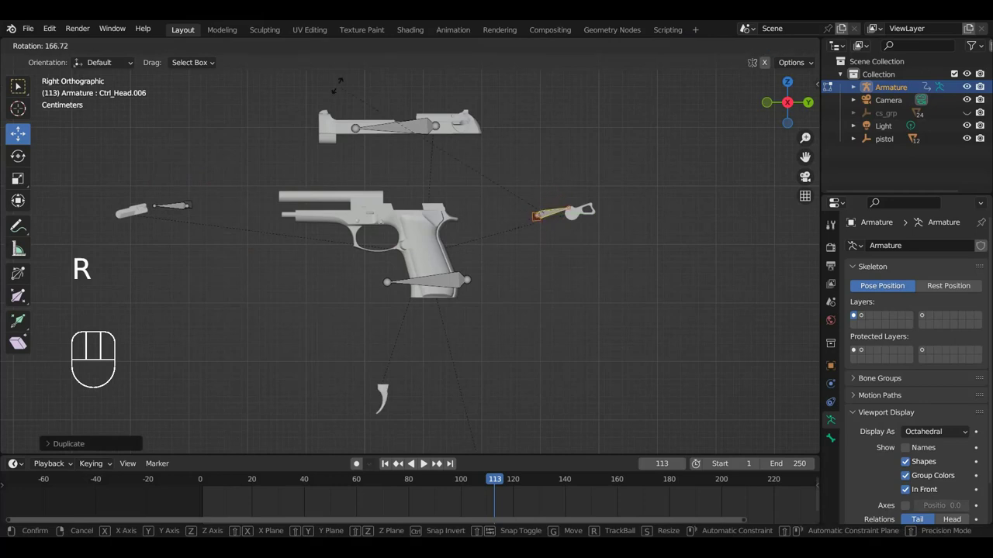
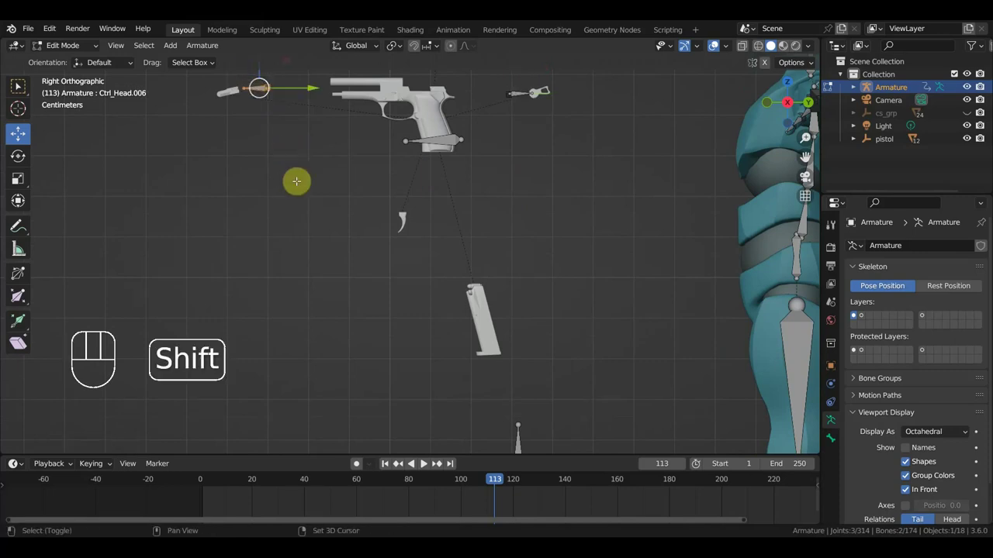
# Step: Duplicate a bone onto the trigger piece, rotated and nudged into place
pyautogui.press('shift+d')
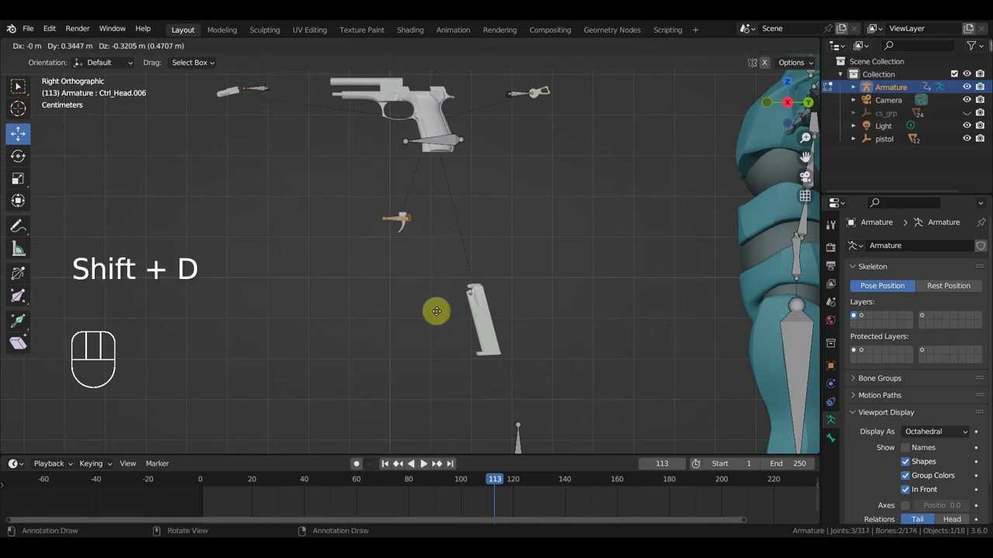
pyautogui.press('r')
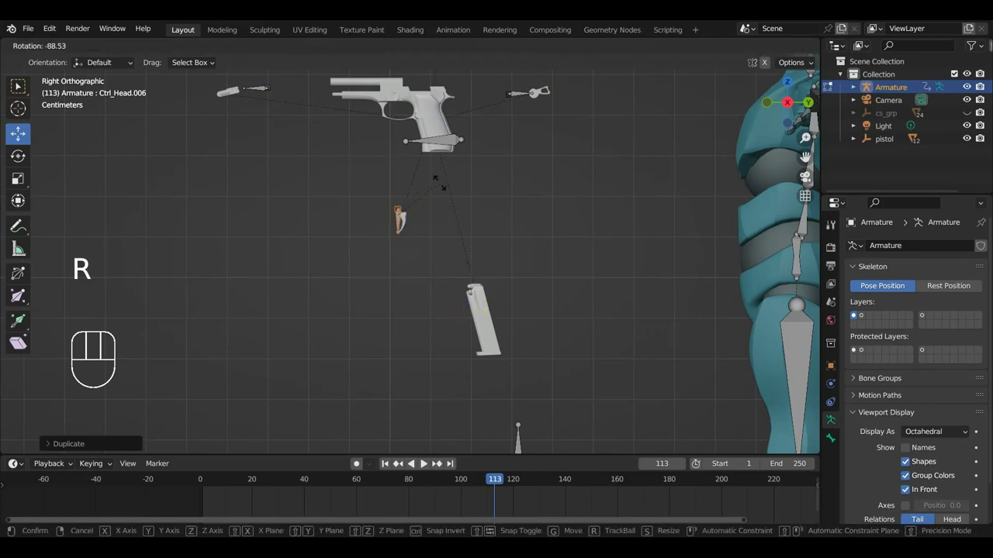
pyautogui.press('g')
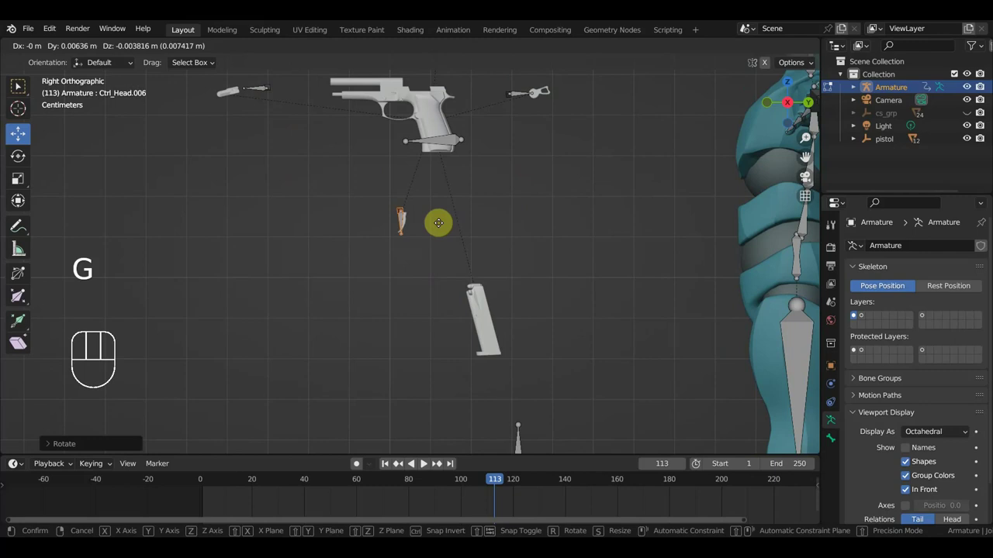
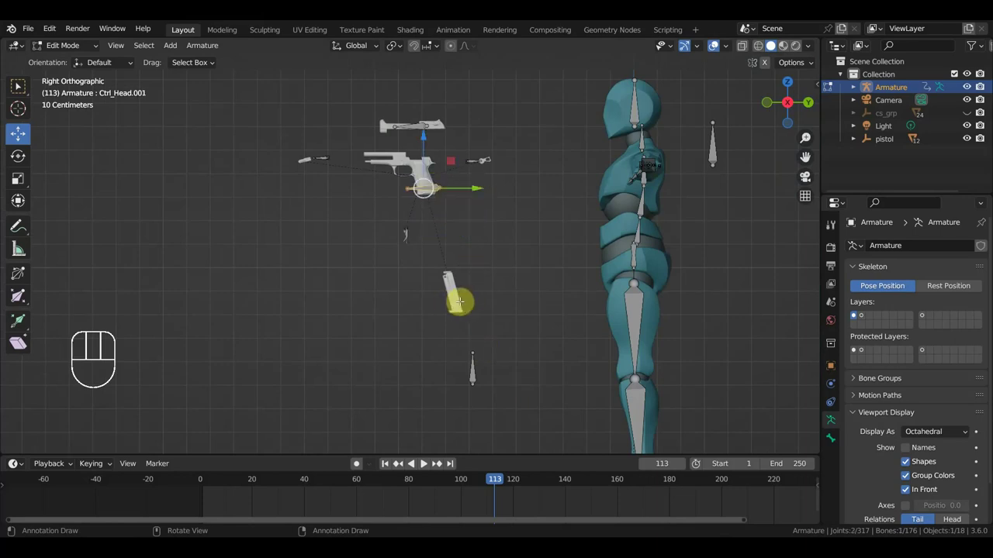
# Step: Duplicate a bone for the magazine, then frame the pistol parts in Right Orthographic view
pyautogui.press('shift+d')
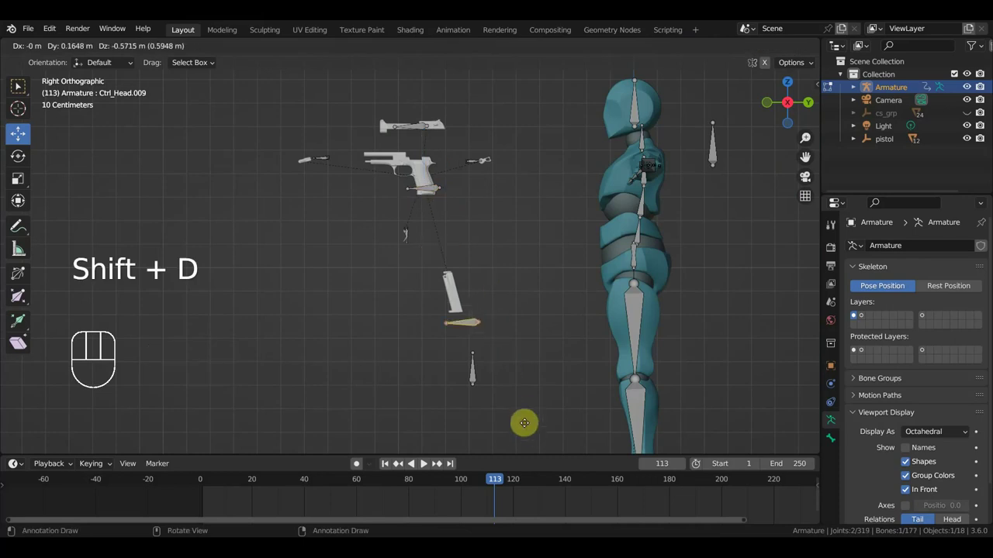
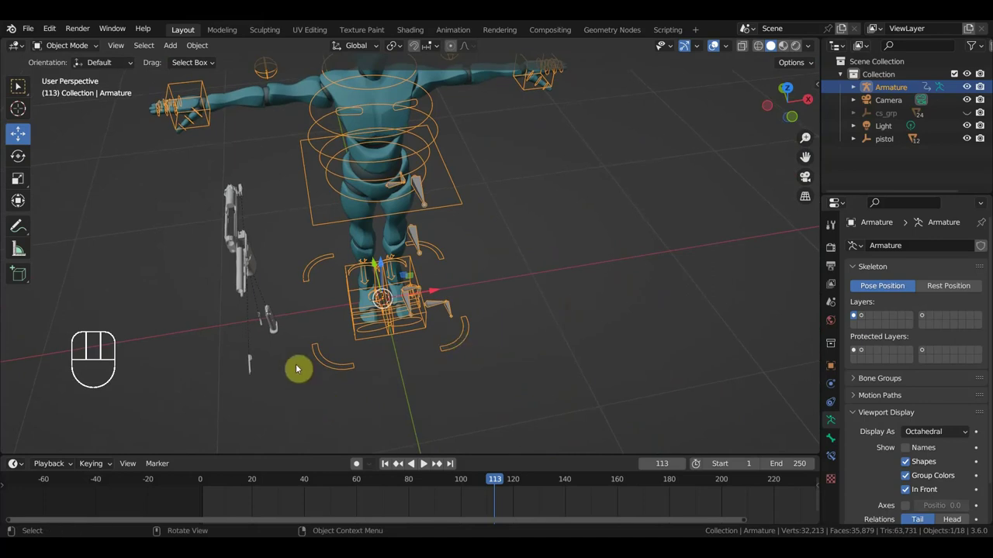
pyautogui.moveTo(242, 313); pyautogui.dragTo(199, 181)
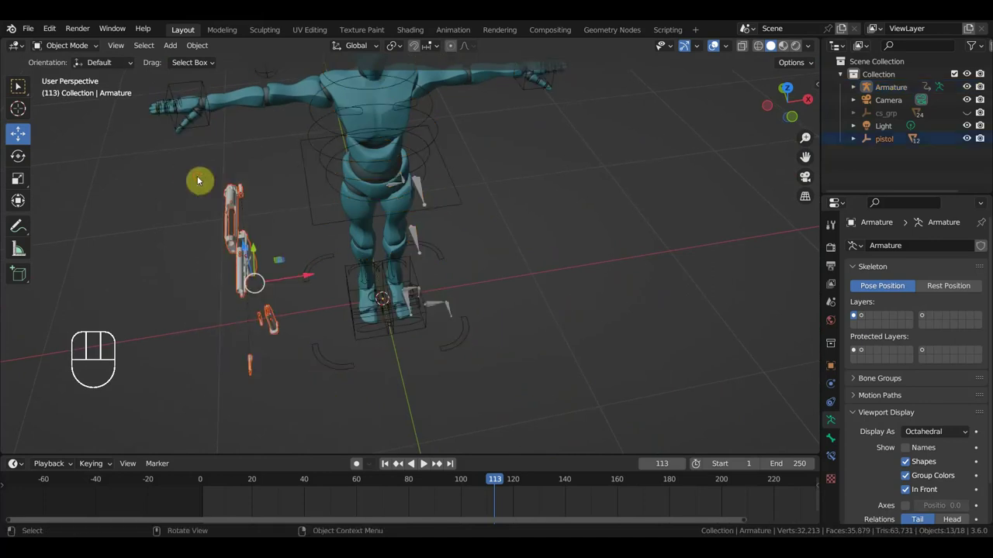
pyautogui.press('KP_7')
pyautogui.moveTo(306, 246); pyautogui.dragTo(481, 261)
pyautogui.moveTo(448, 252); pyautogui.dragTo(320, 203)
pyautogui.moveTo(533, 261); pyautogui.dragTo(528, 224)
pyautogui.press('KP_3')
# Step: Check the hammer and stopper parts from the side view, cancelling a test rotation
pyautogui.click(563, 172)
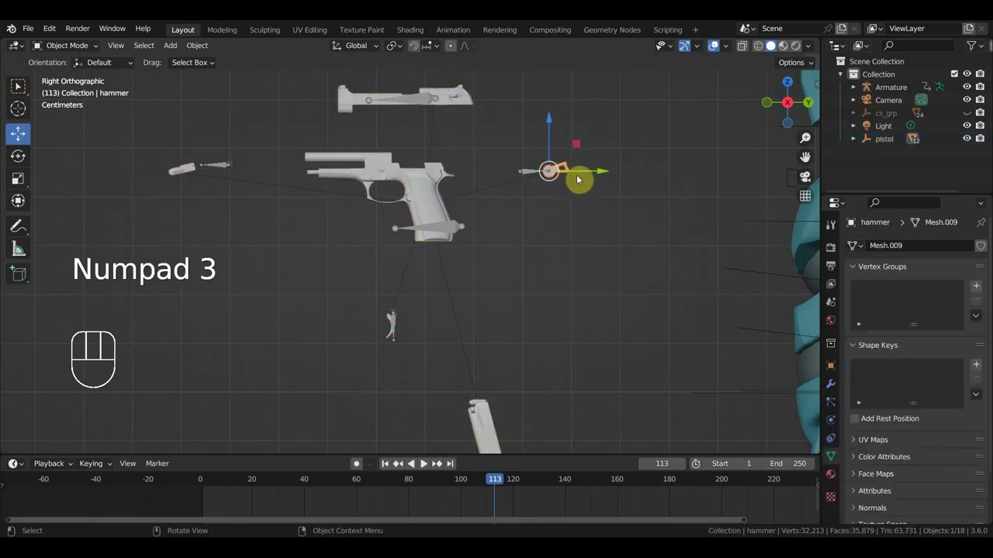
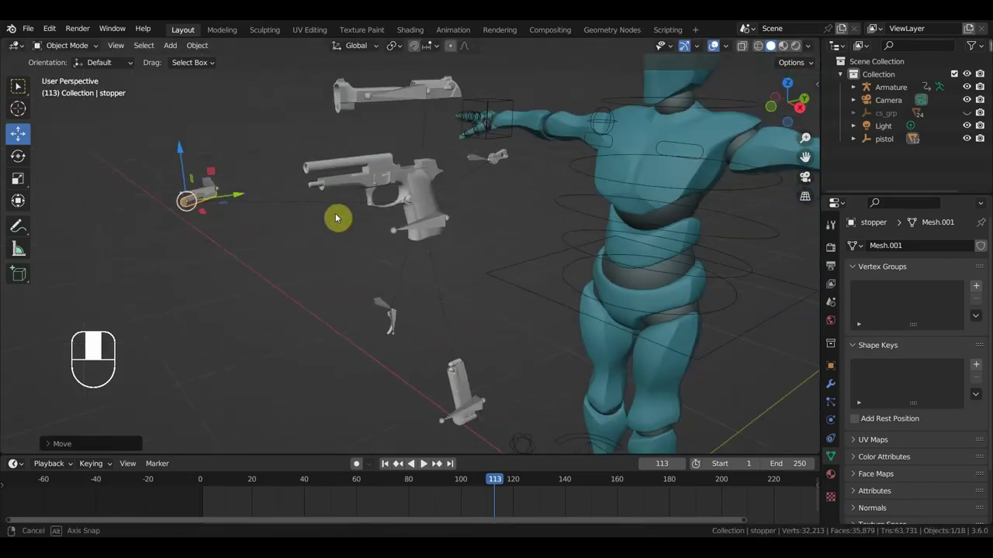
pyautogui.middleClick(290, 276)
pyautogui.moveTo(285, 322); pyautogui.dragTo(321, 303)
pyautogui.press('KP_3')
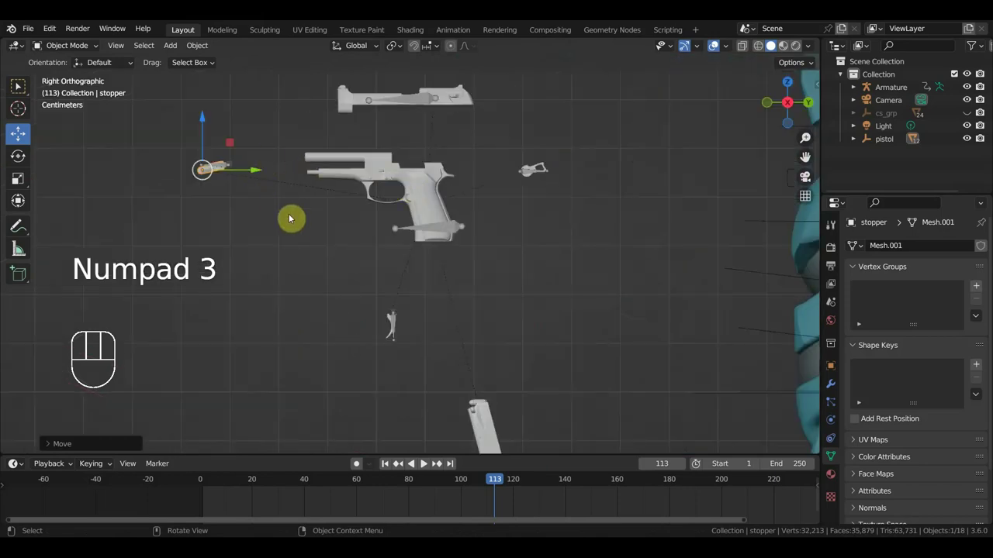
pyautogui.press('r')
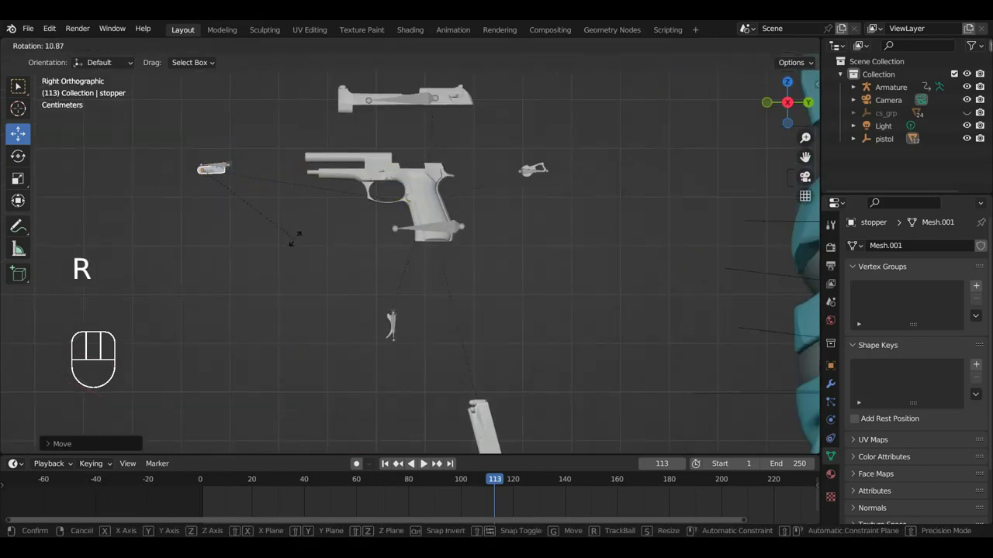
pyautogui.press('g')
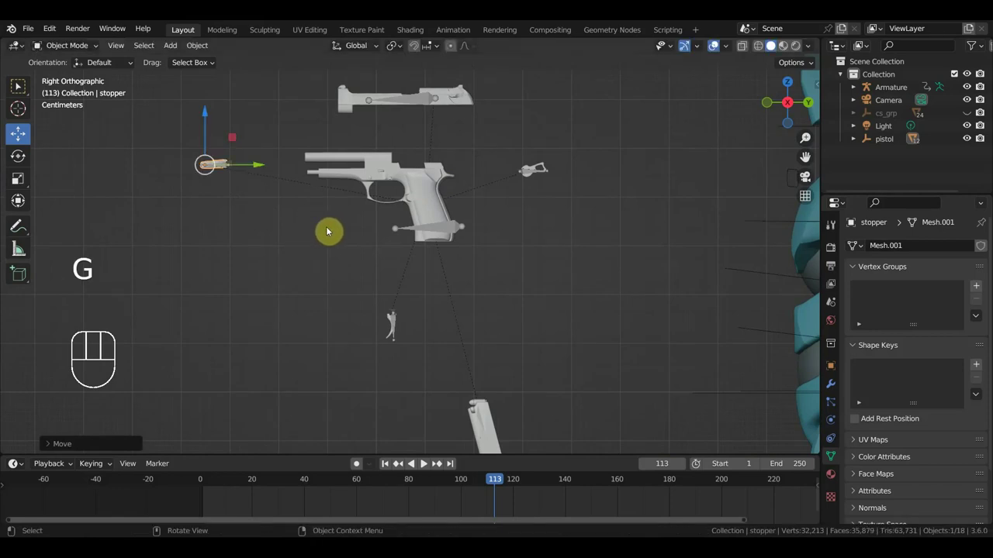
# Step: Check the trigger part, then zoom to the magazine top and select the bullet
pyautogui.moveTo(408, 265); pyautogui.dragTo(359, 197)
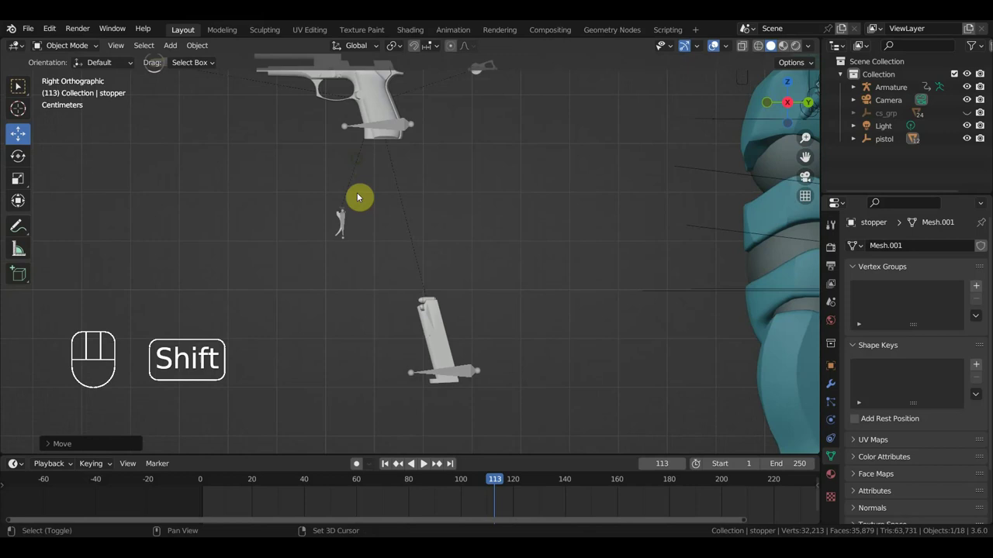
pyautogui.click(358, 246)
pyautogui.click(341, 233)
pyautogui.moveTo(394, 215); pyautogui.dragTo(398, 217)
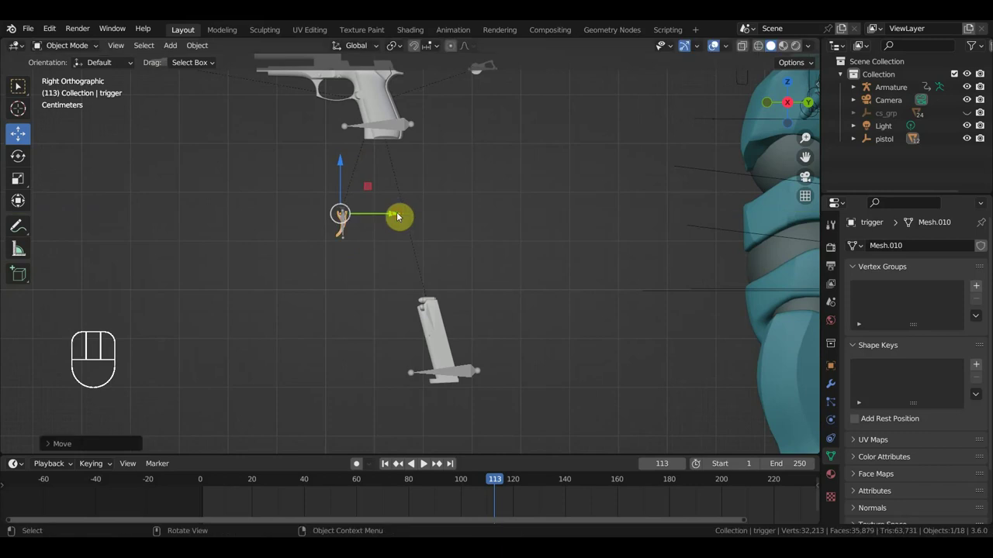
pyautogui.moveTo(431, 263); pyautogui.dragTo(437, 314)
pyautogui.moveTo(400, 334); pyautogui.dragTo(439, 294)
pyautogui.middleClick(443, 281)
pyautogui.moveTo(463, 236); pyautogui.dragTo(449, 223)
pyautogui.moveTo(476, 244); pyautogui.dragTo(431, 290)
pyautogui.click(426, 289)
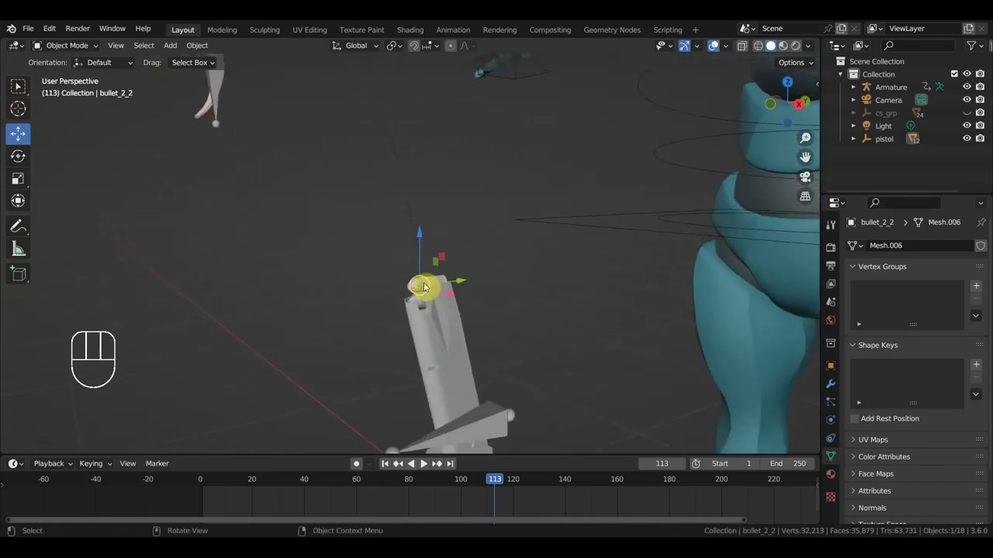
# Step: Select the shell and lift it above the magazine along the Z axis in side view
pyautogui.click(422, 303)
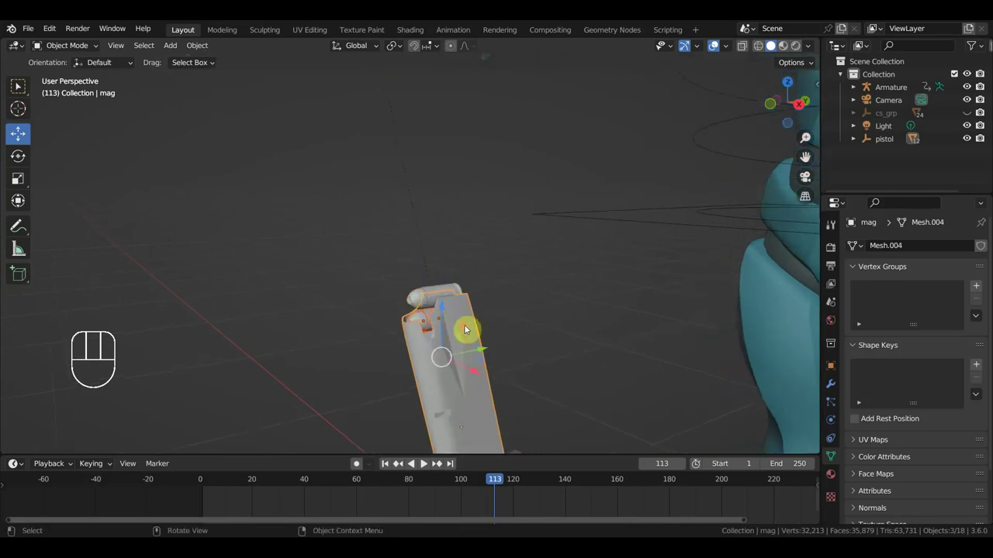
pyautogui.click(416, 298)
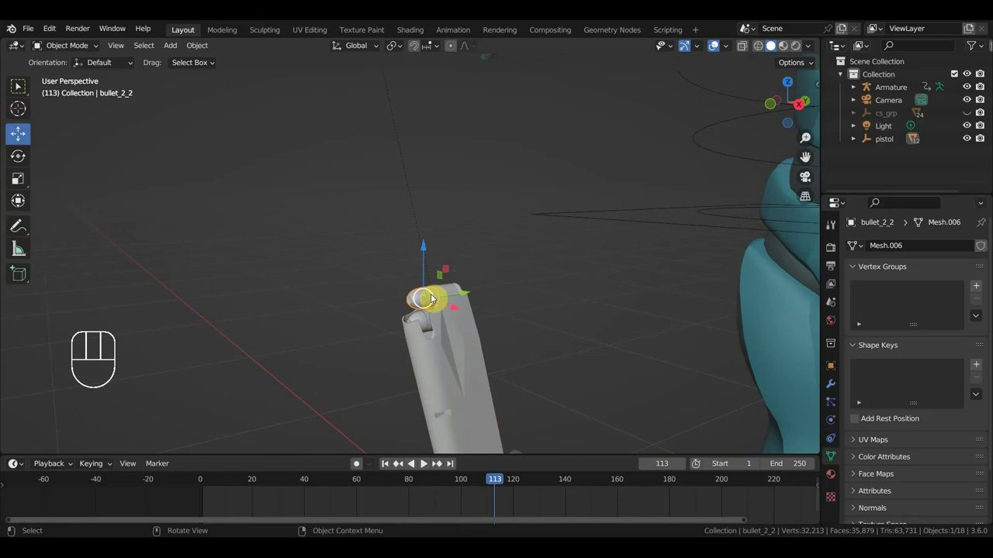
pyautogui.moveTo(454, 293); pyautogui.dragTo(484, 289)
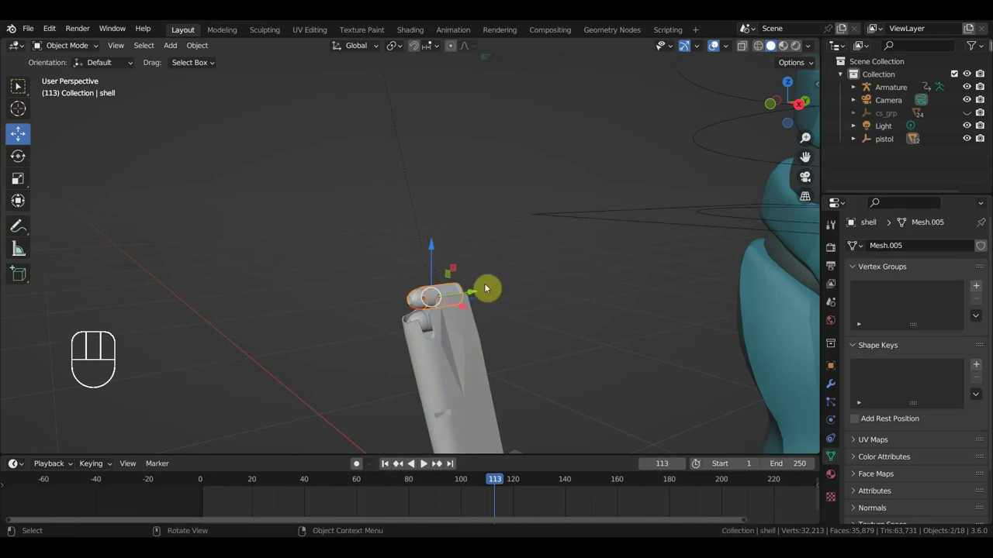
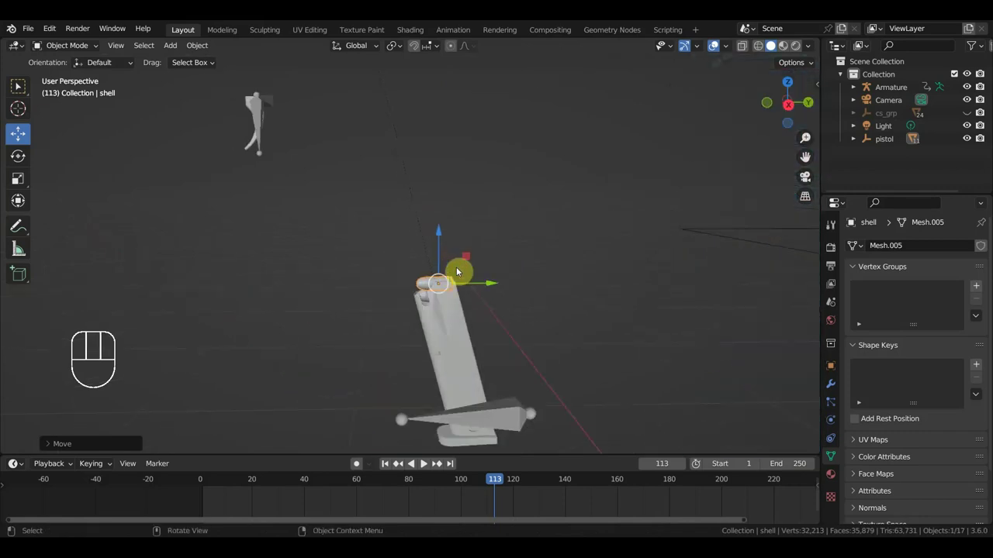
pyautogui.press('KP_3')
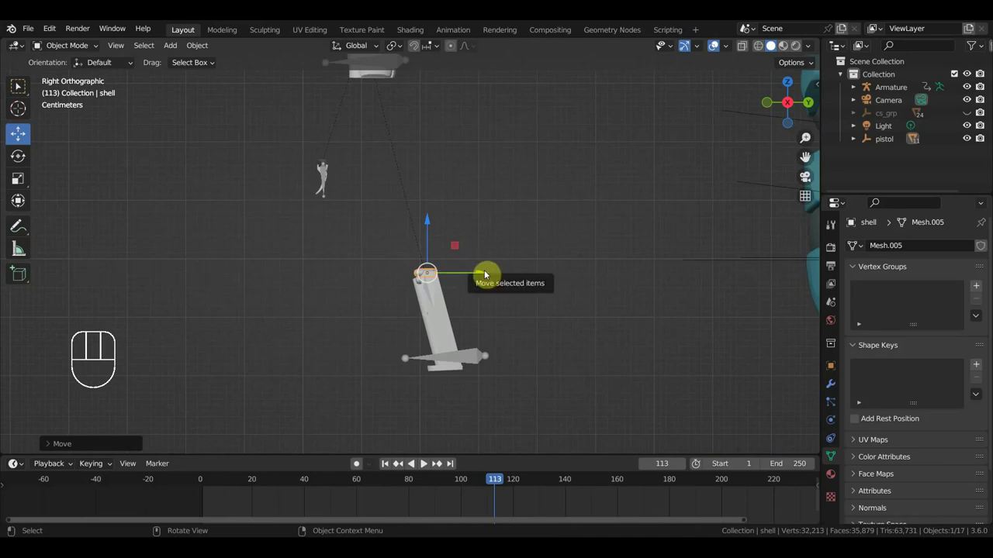
pyautogui.moveTo(428, 223); pyautogui.dragTo(437, 178)
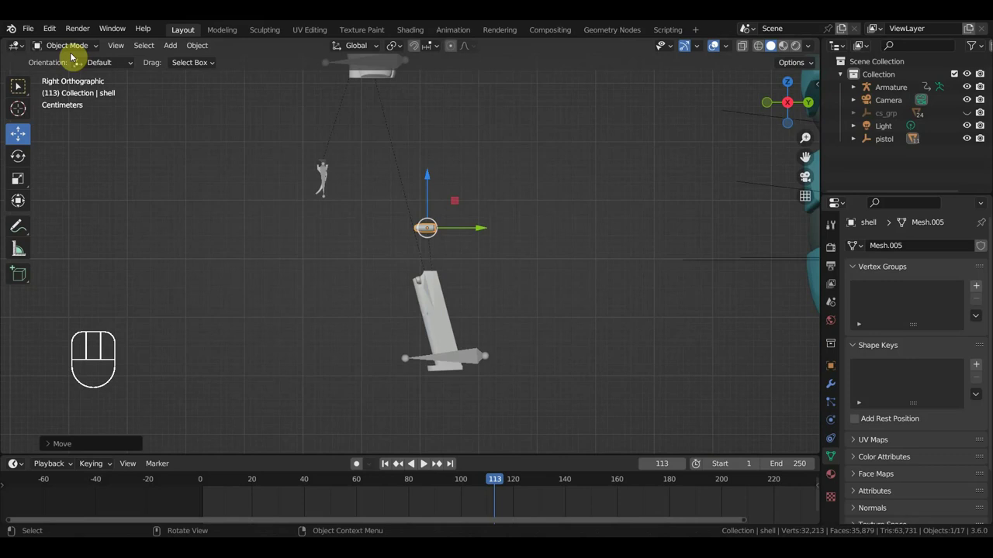
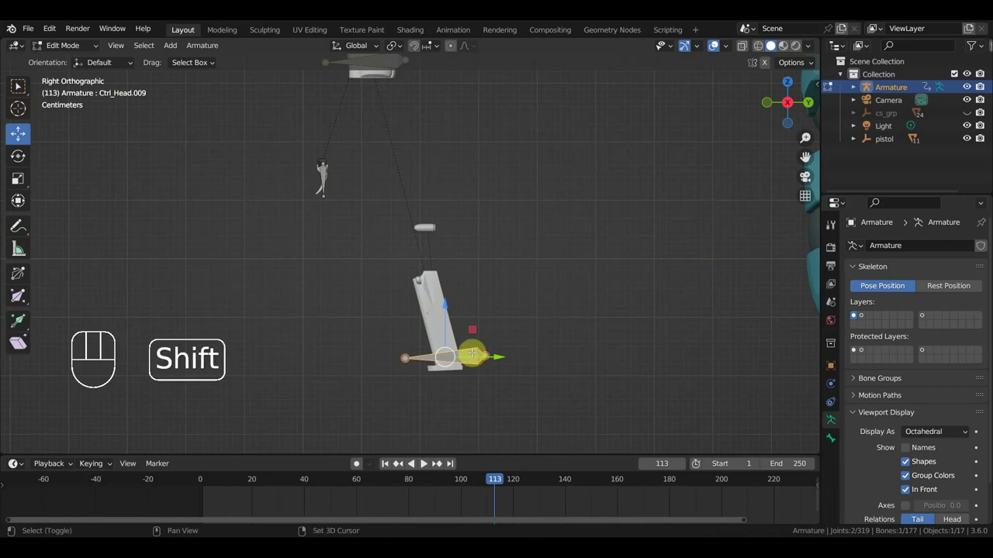
# Step: Duplicate the magazine bone up to the shell and scale it down to fit
pyautogui.press('shift+d')
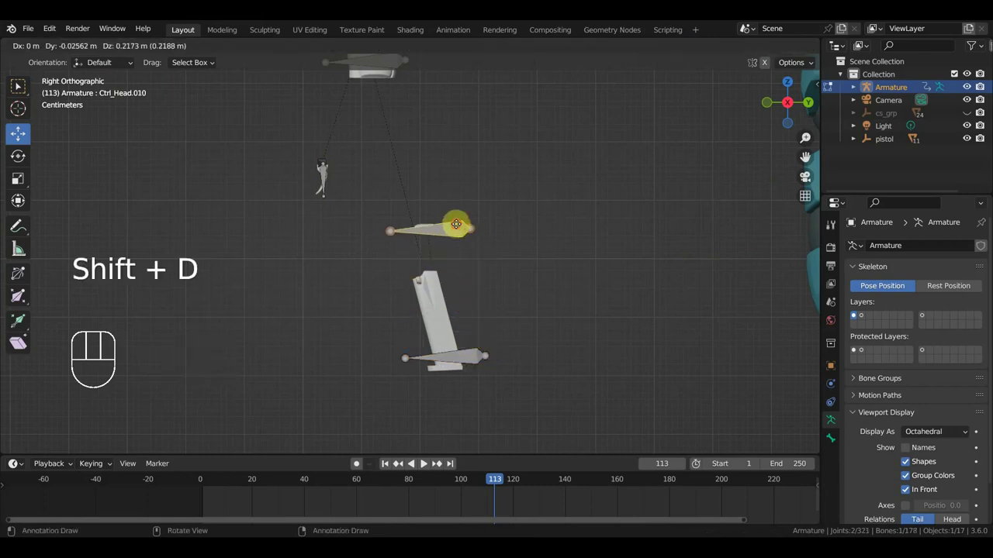
pyautogui.press('s')
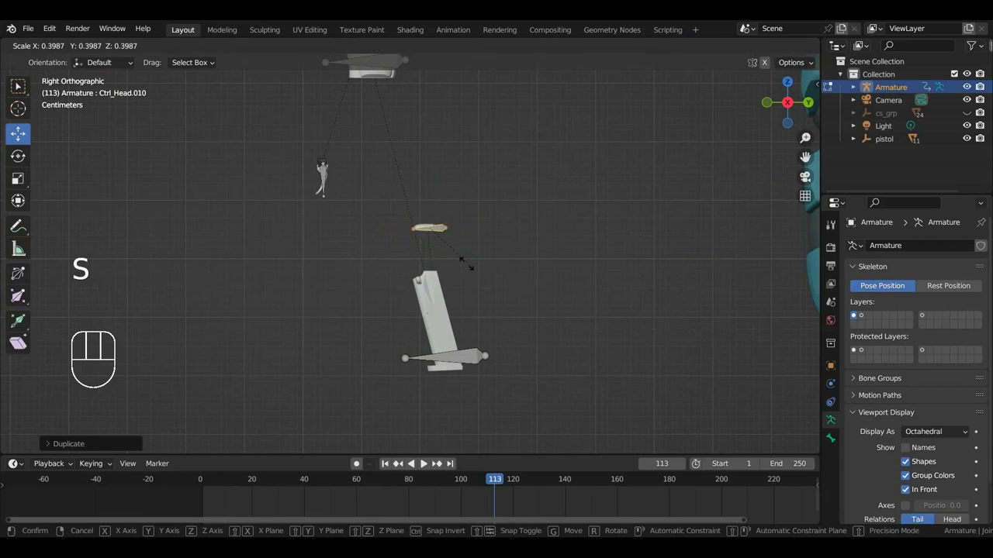
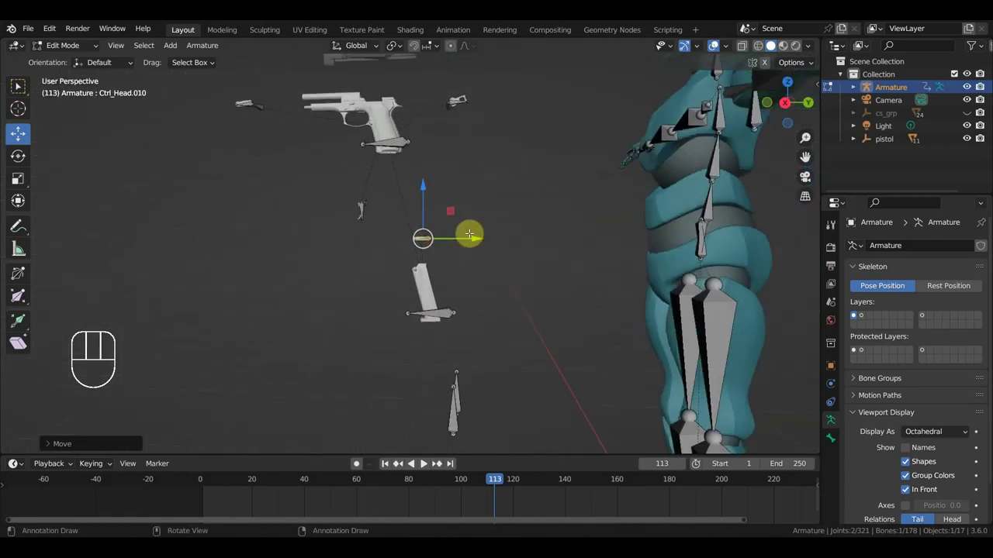
pyautogui.press('KP_3')
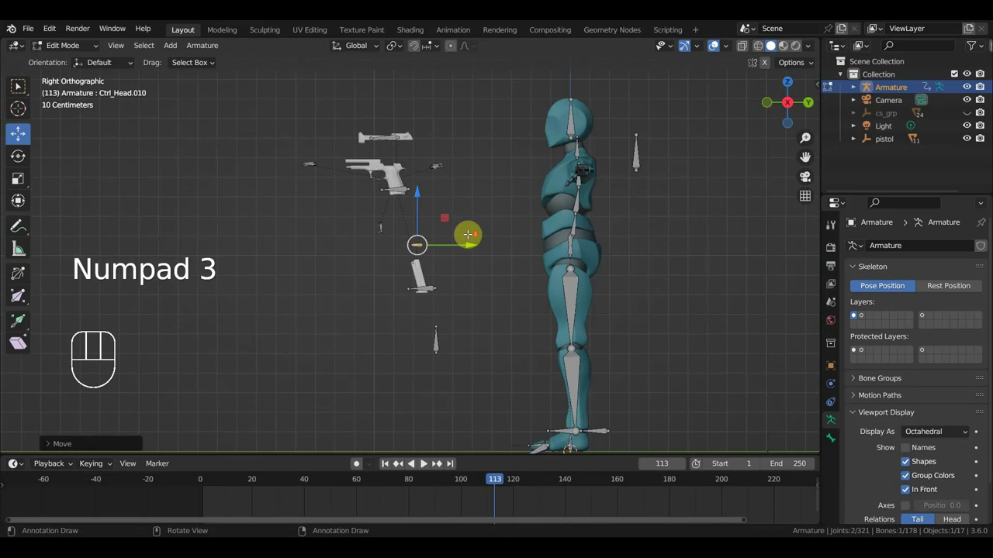
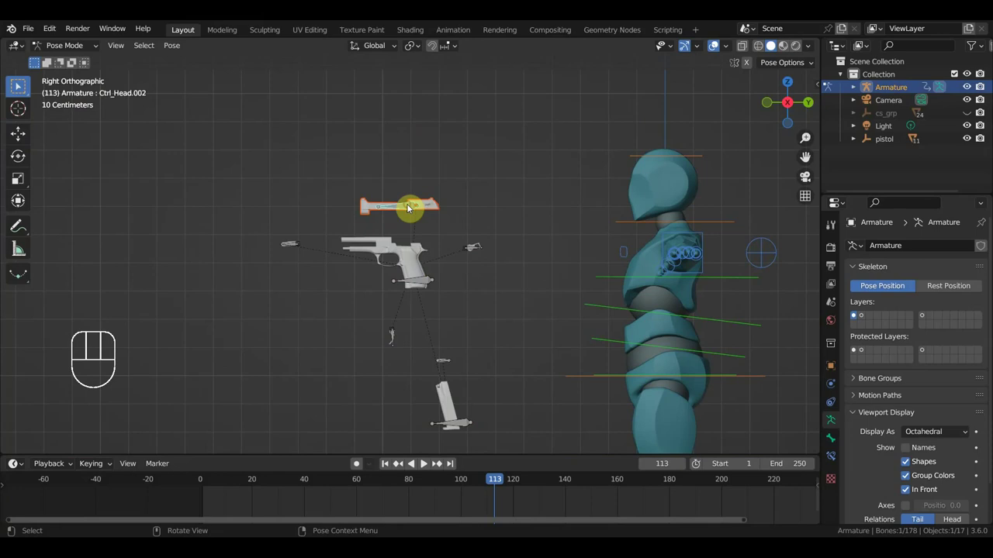
# Step: Parent the slide part to its bone with Ctrl+P › Bone
pyautogui.press('ctrl+p')
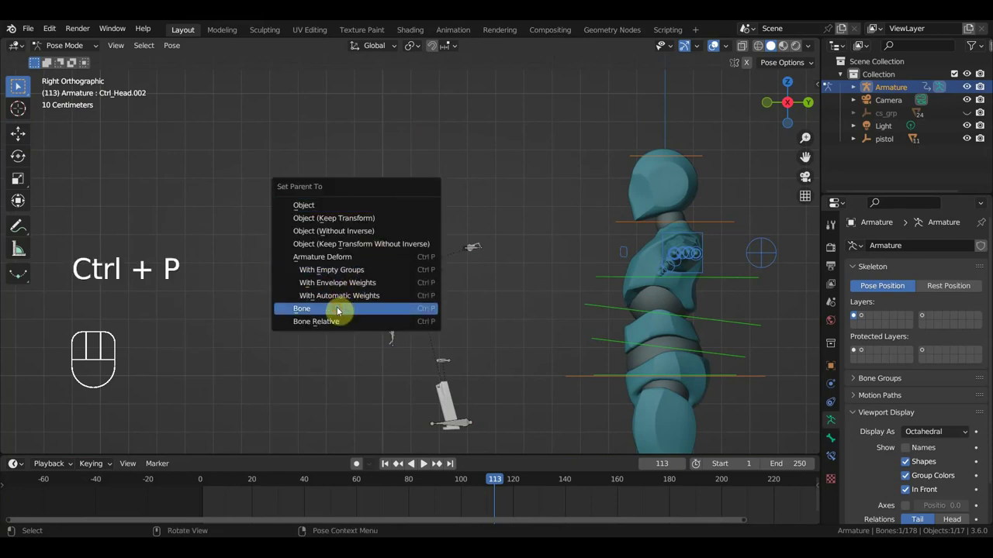
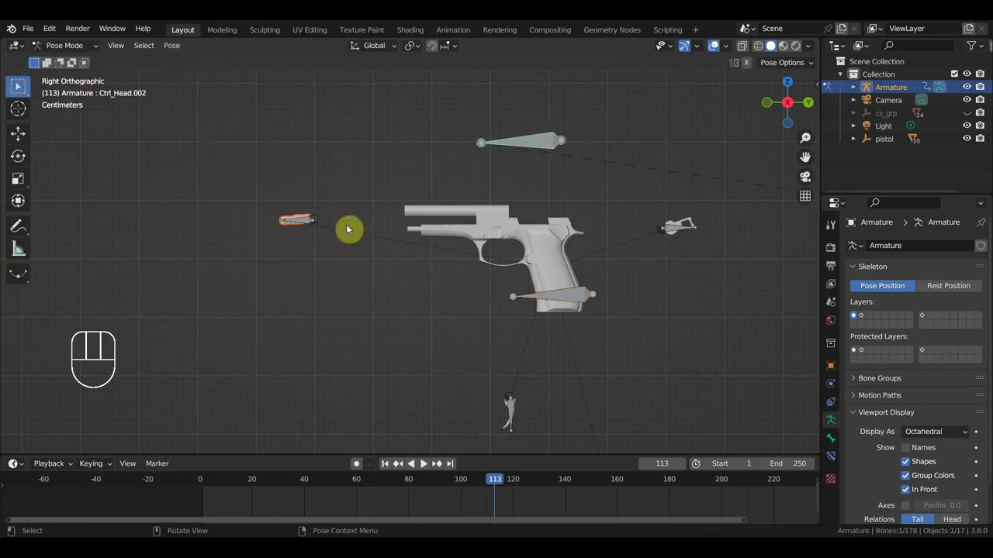
pyautogui.click(20, 87)
pyautogui.moveTo(20, 87); pyautogui.dragTo(20, 87)
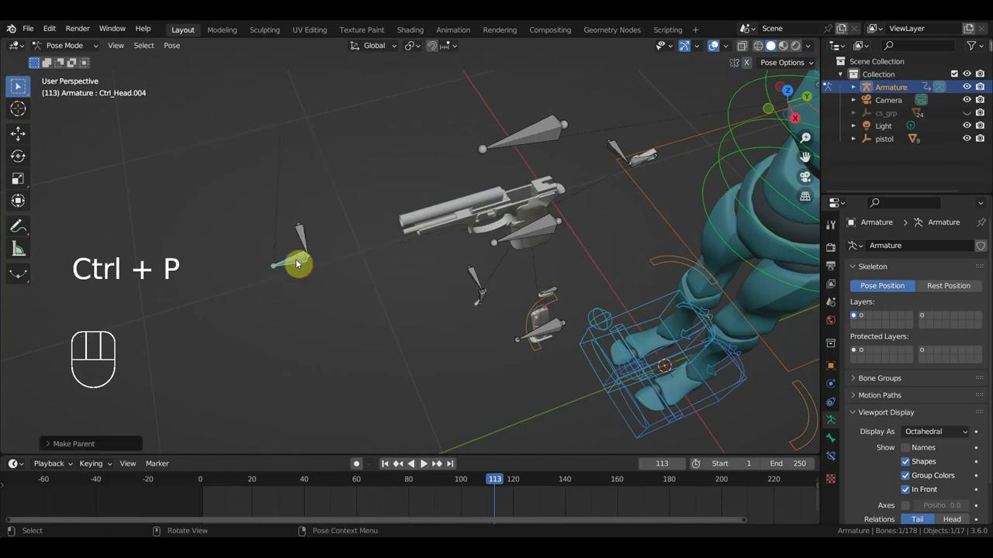
# Step: Select the hammer part with its bone and open the bone parenting options
pyautogui.moveTo(64, 49); pyautogui.dragTo(404, 149)
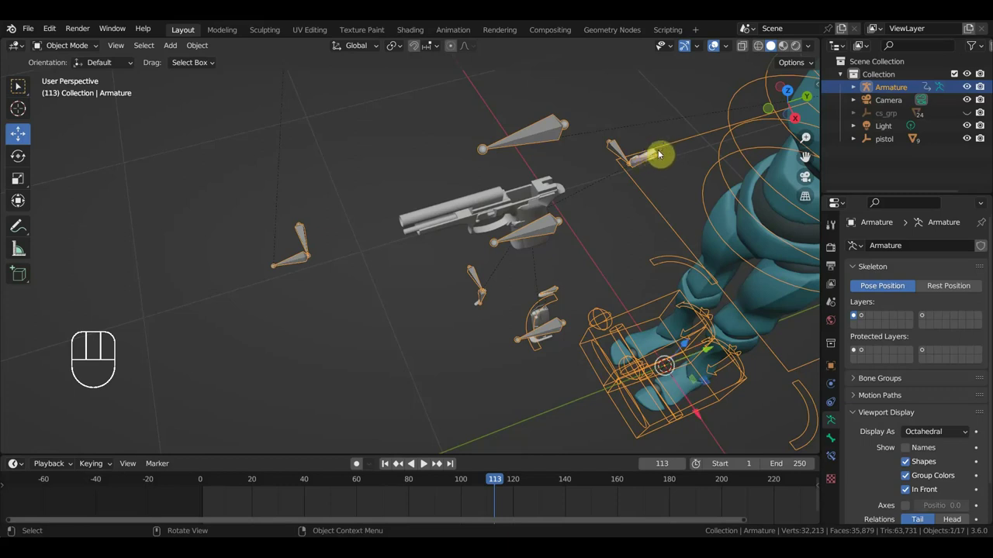
pyautogui.moveTo(638, 166); pyautogui.dragTo(448, 205)
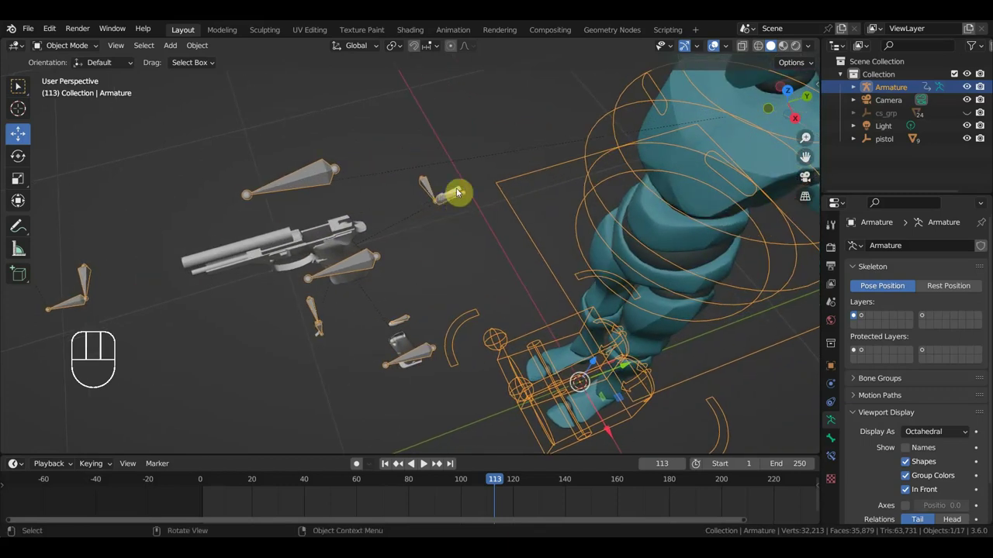
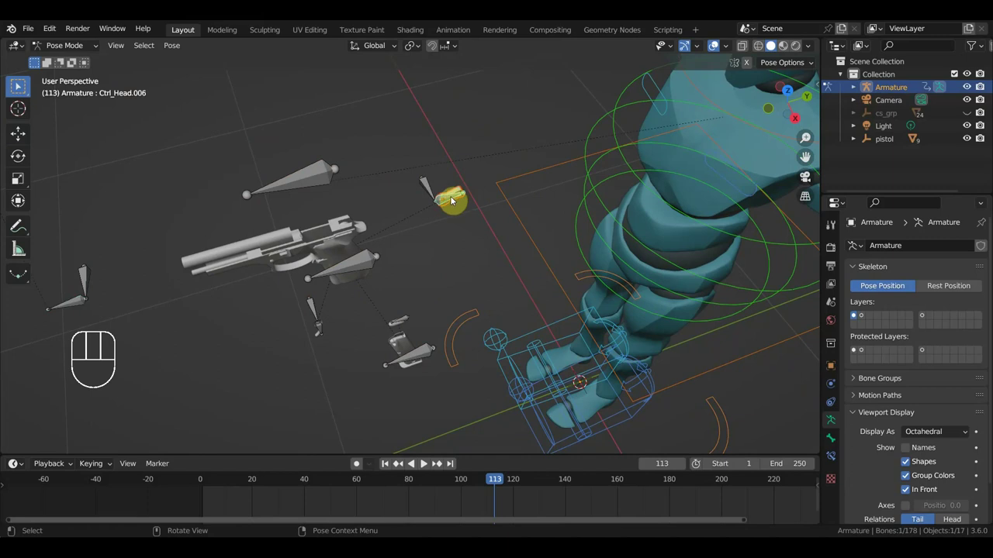
pyautogui.press('ctrl+p')
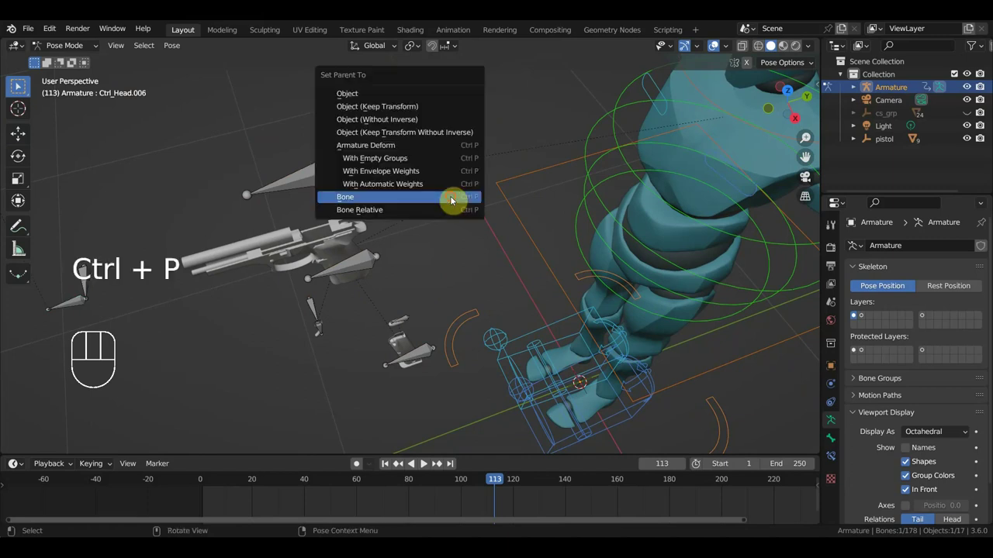
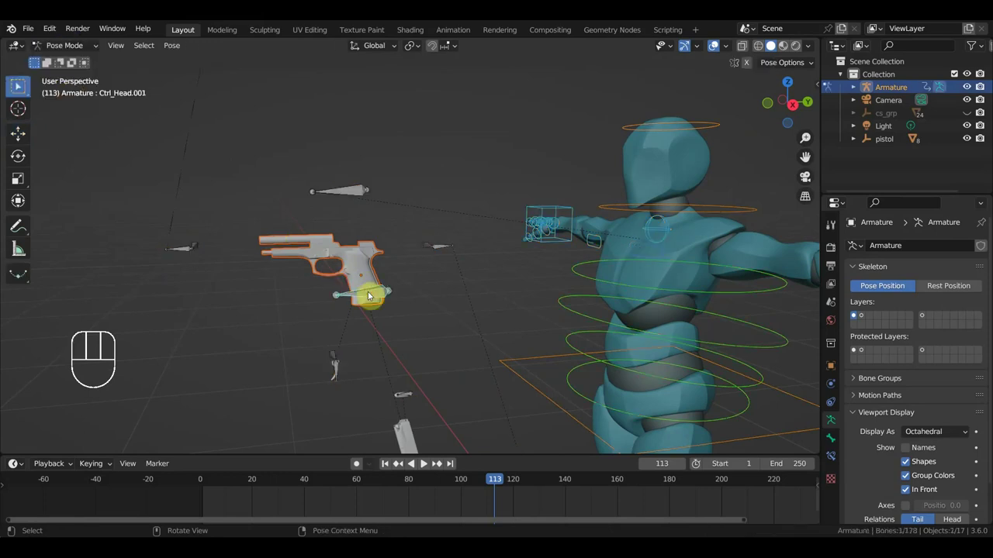
# Step: Parent the hammer to its bone, then step back to Object Mode with the slide selected
pyautogui.press('ctrl+p')
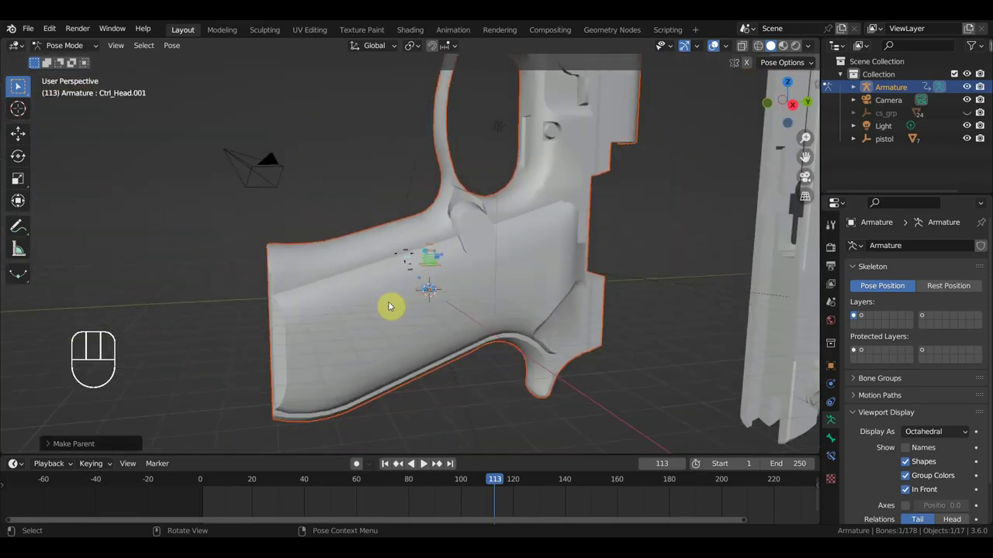
pyautogui.press('ctrl+z')
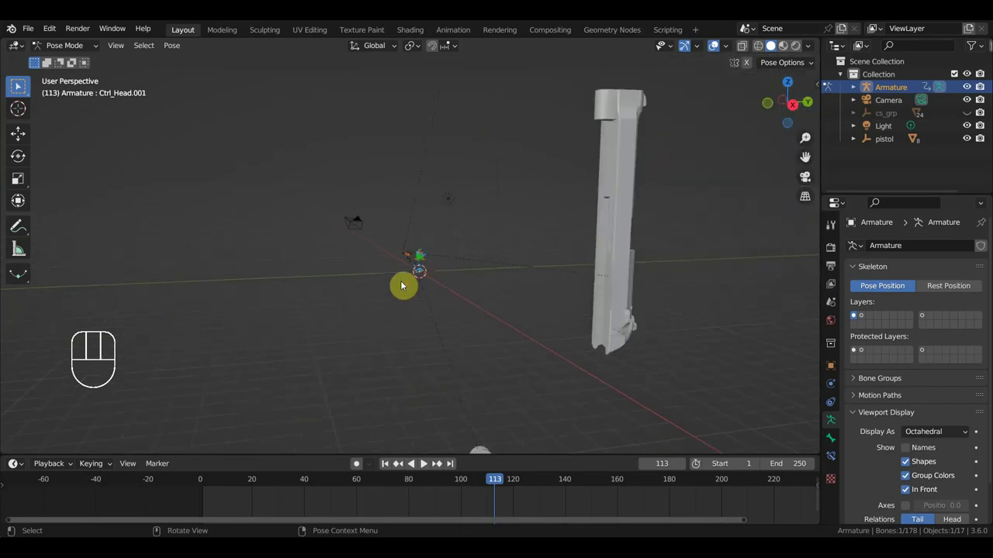
pyautogui.press('ctrl+z')
pyautogui.press('ctrl+z')
pyautogui.press('ctrl+z')
pyautogui.press('ctrl+z')
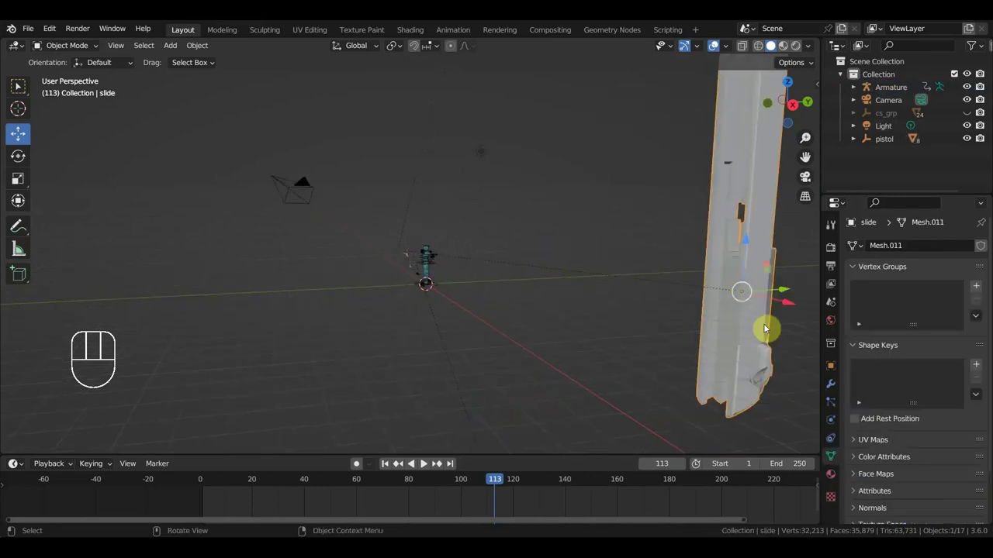
# Step: Clear the slide's parent so it stands alone, then view the scene from the right side
pyautogui.click(833, 389)
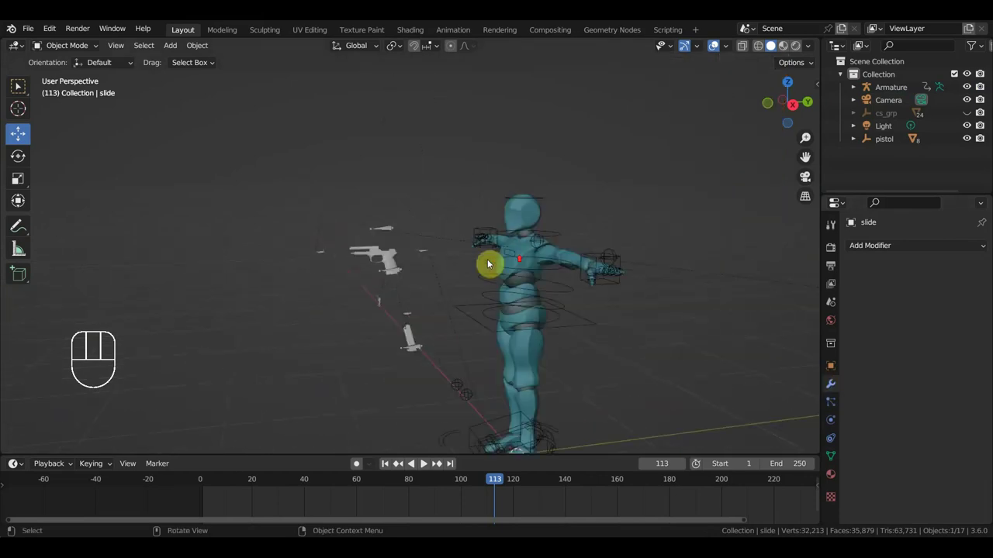
pyautogui.click(383, 265)
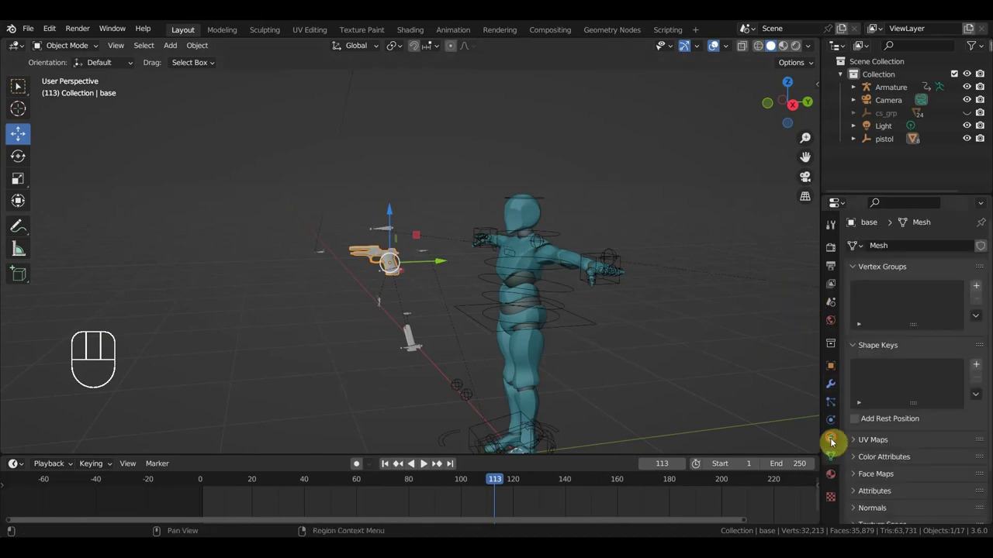
pyautogui.click(831, 425)
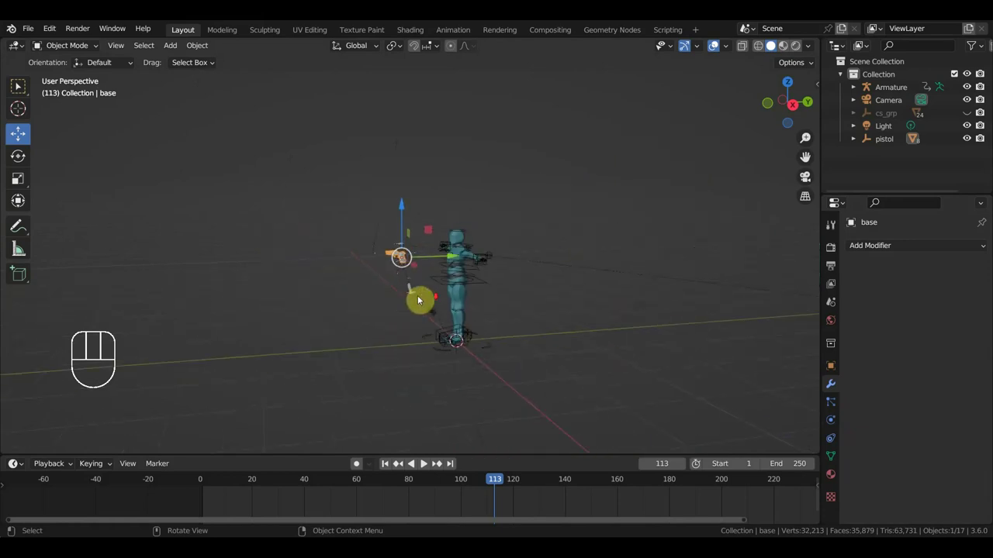
pyautogui.click(660, 300)
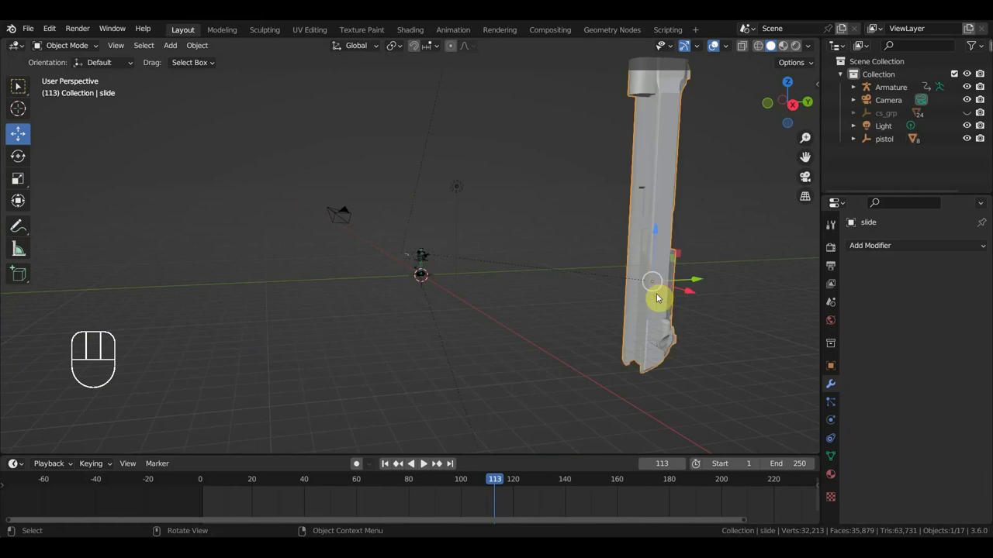
pyautogui.press('alt+p')
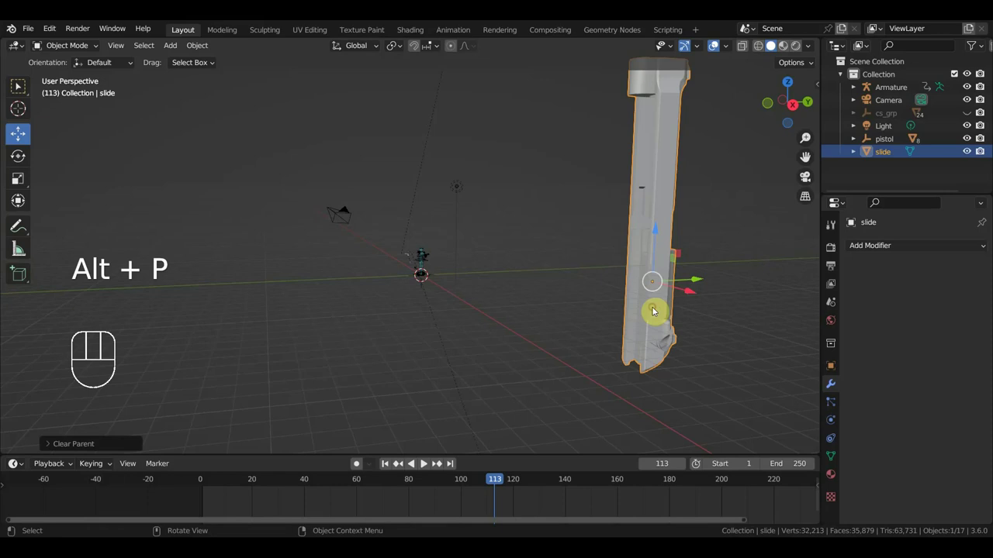
pyautogui.press('KP_3')
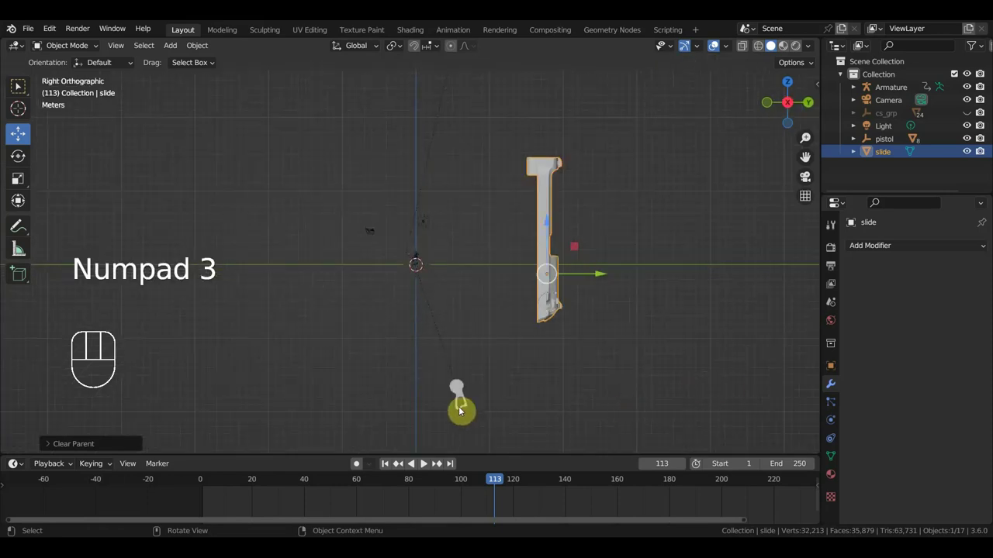
# Step: Unparent the hammer, then scale, rotate and move the hammer and slide up beside the pistol
pyautogui.click(463, 397)
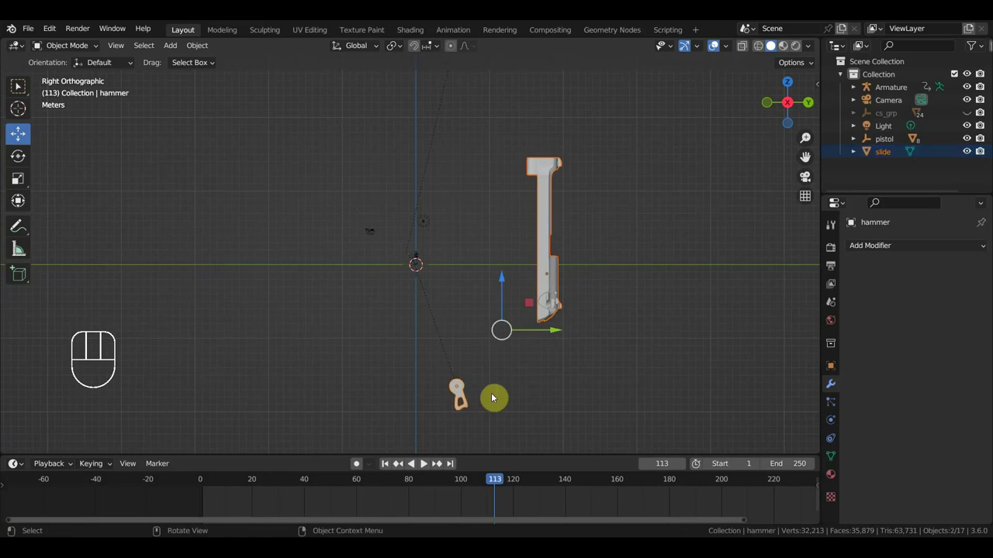
pyautogui.press('alt+p')
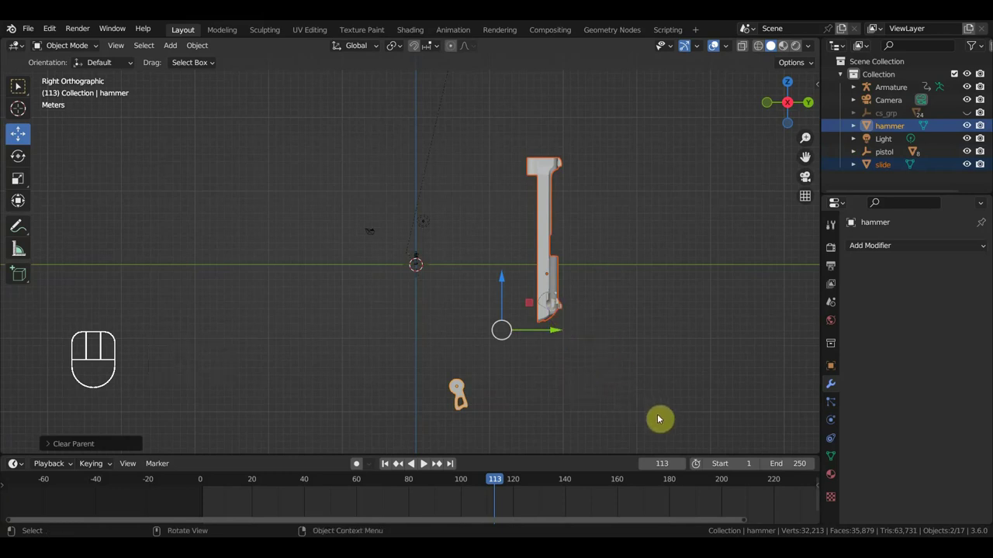
pyautogui.press('s')
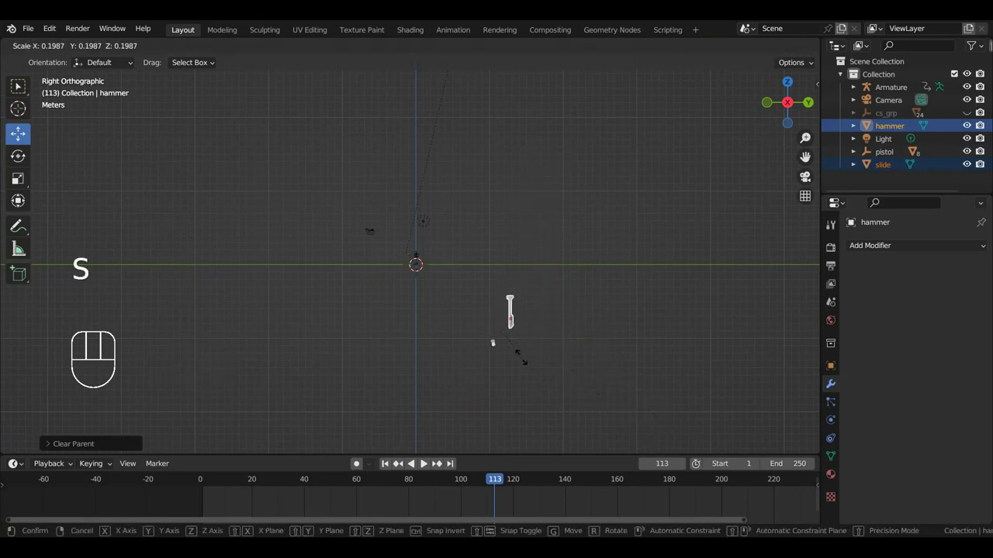
pyautogui.press('r')
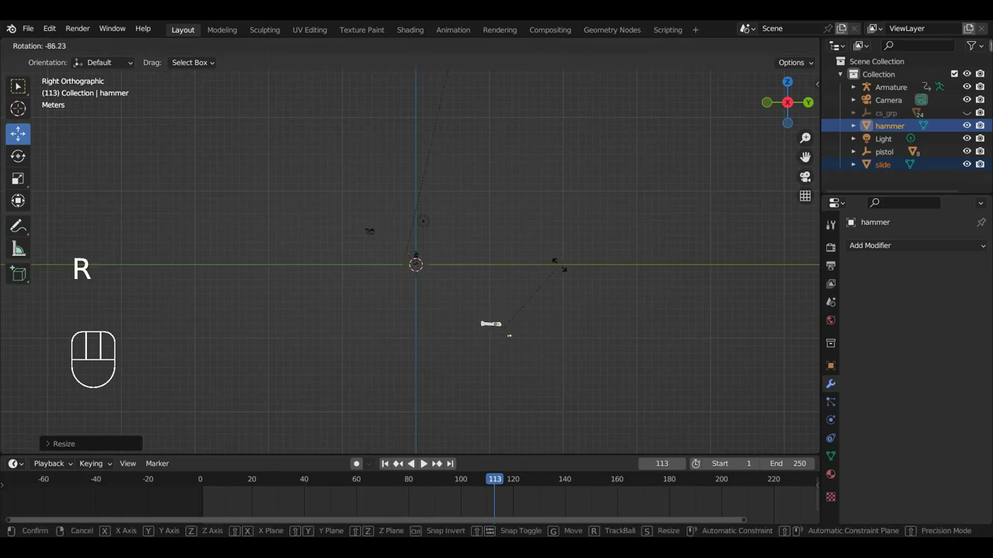
pyautogui.press('g')
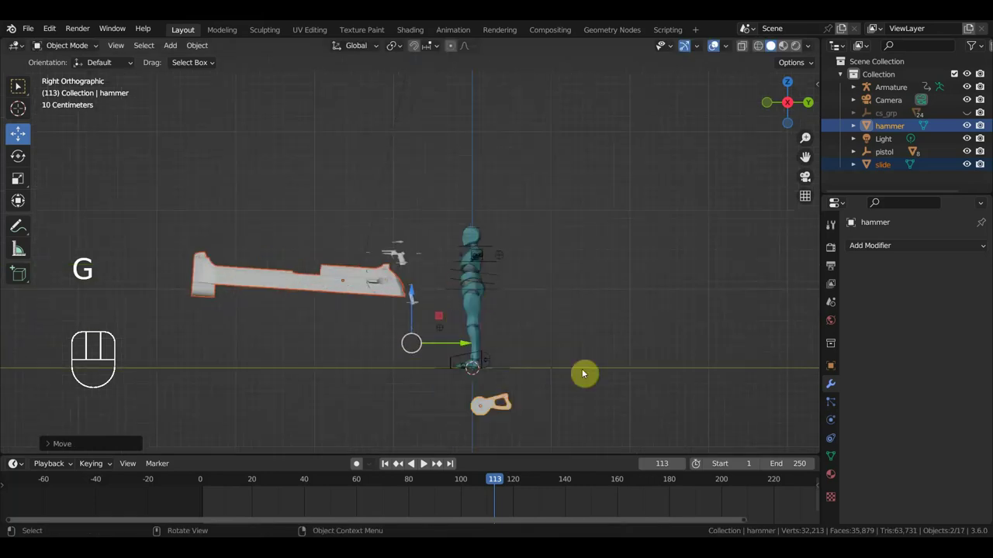
pyautogui.press('s')
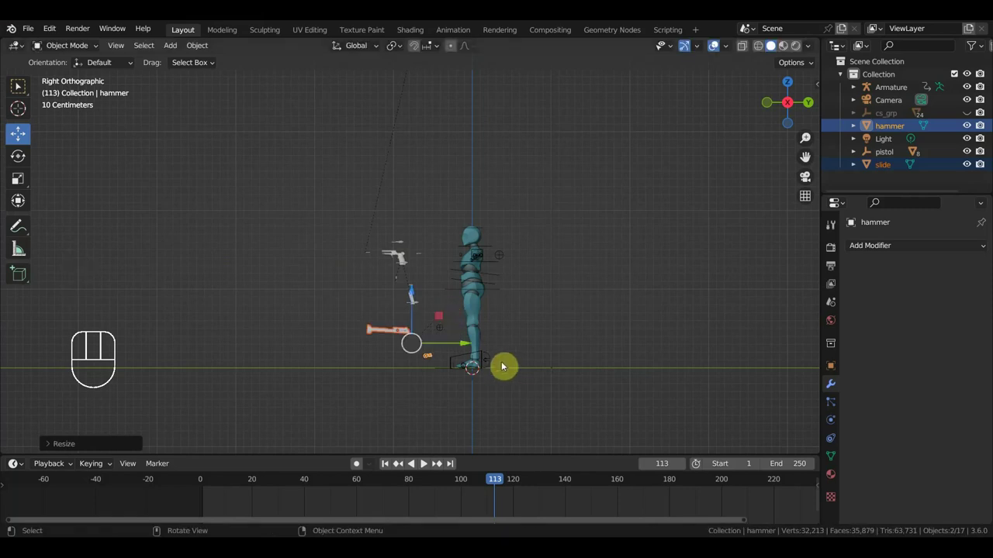
pyautogui.press('r')
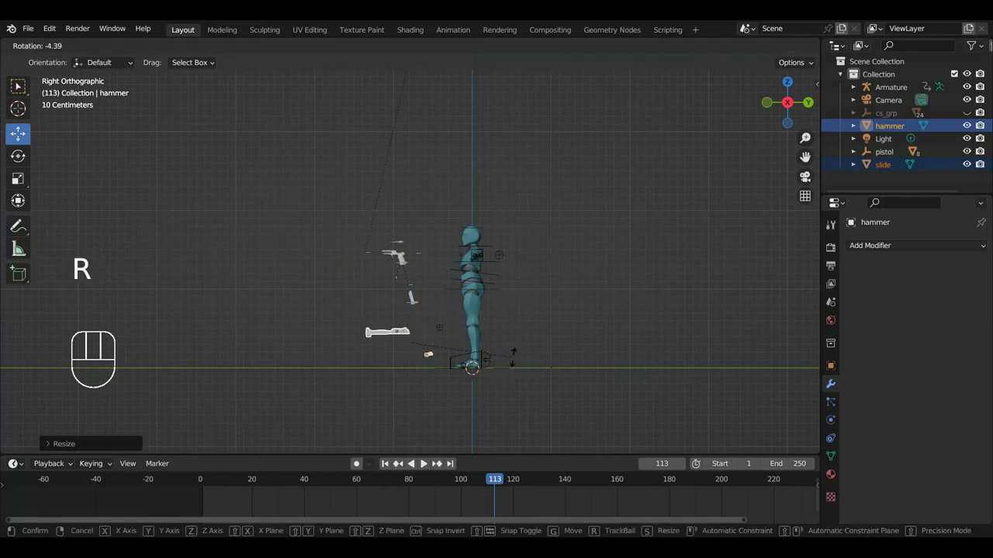
pyautogui.press('g')
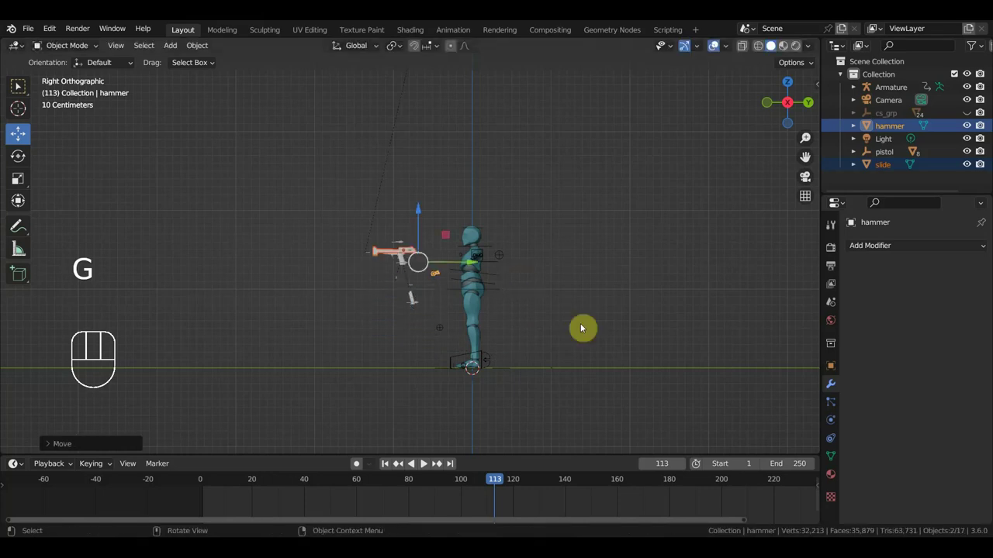
# Step: Shrink the parts further and nudge the hammer into place next to the pistol body
pyautogui.press('s')
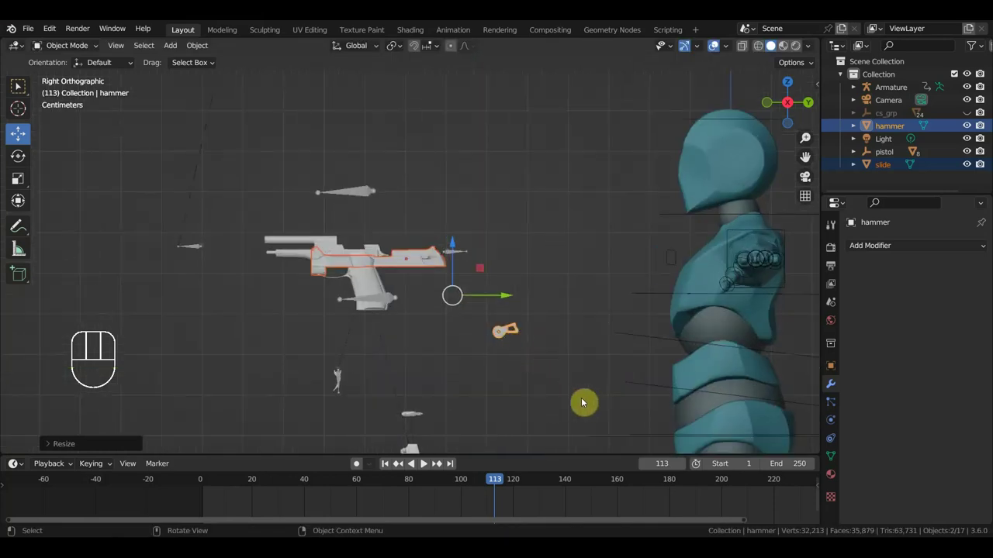
pyautogui.press('s')
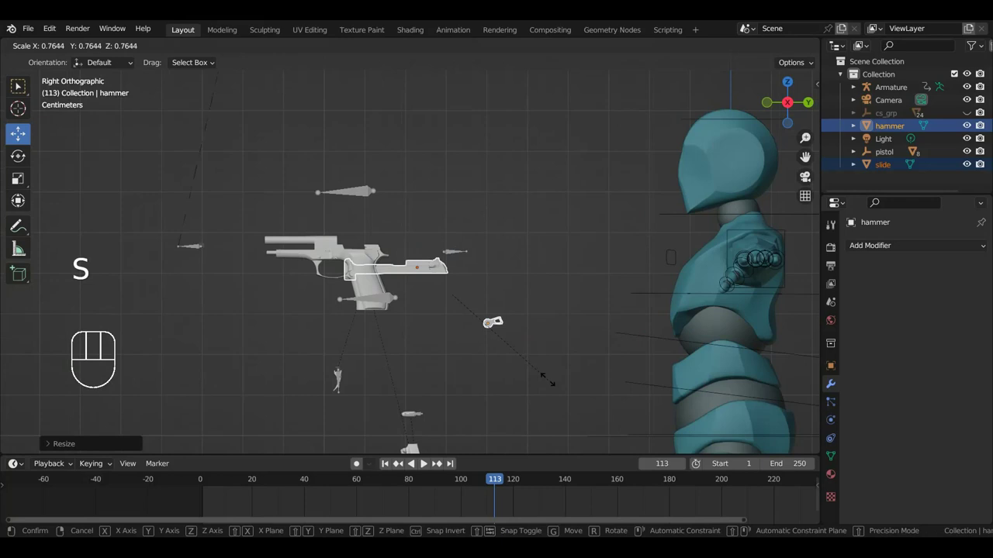
pyautogui.press('g')
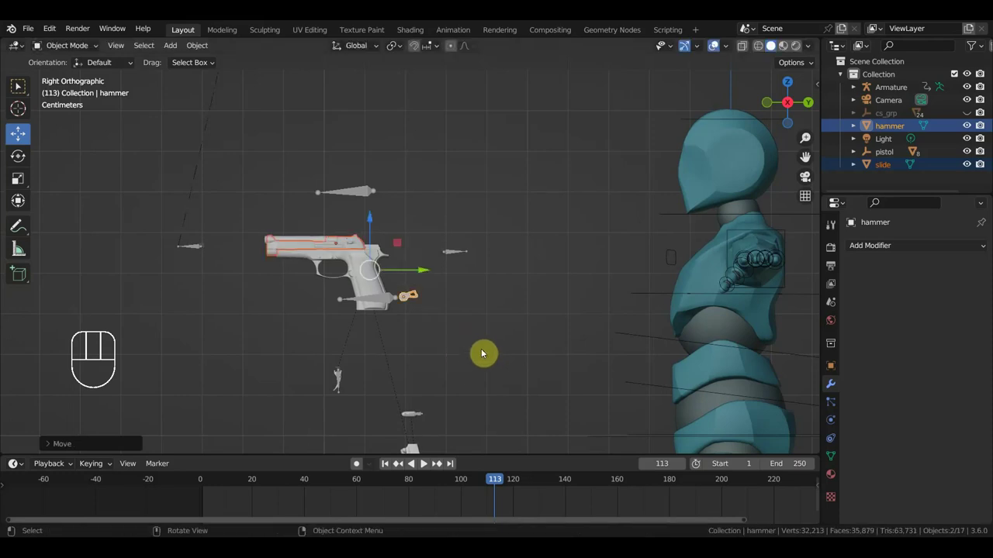
pyautogui.press('s')
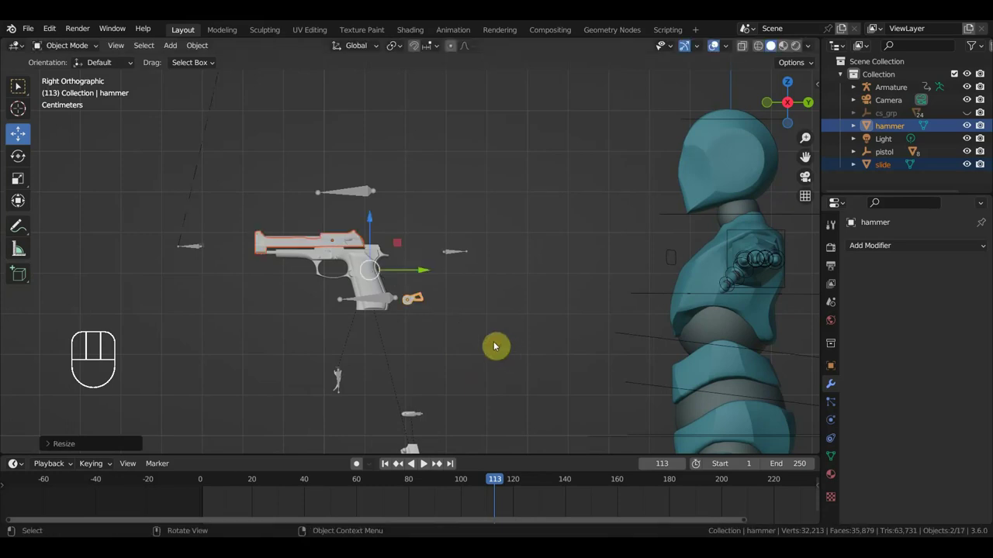
pyautogui.press('g')
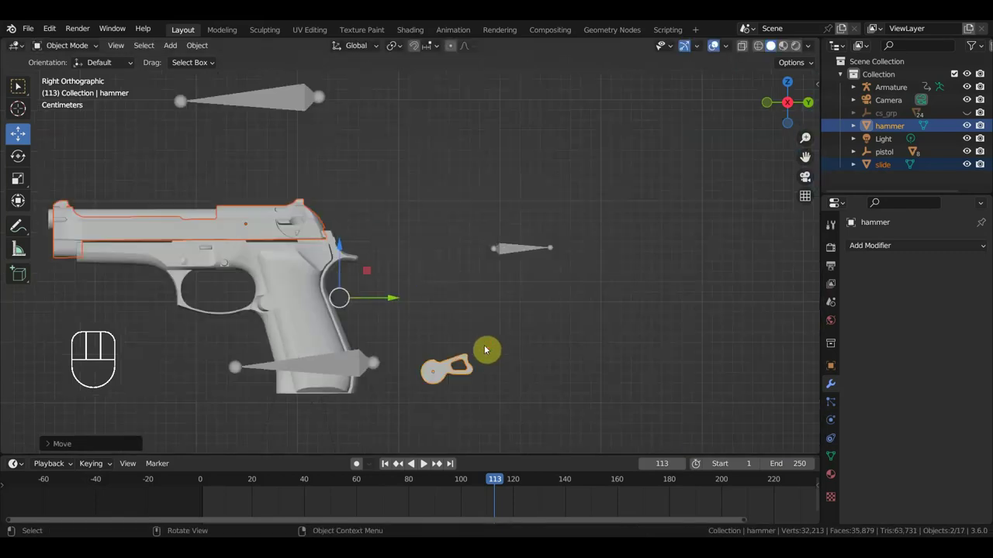
# Step: Select the hammer alone, shrink it and move it onto its spot on the pistol frame
pyautogui.press('s')
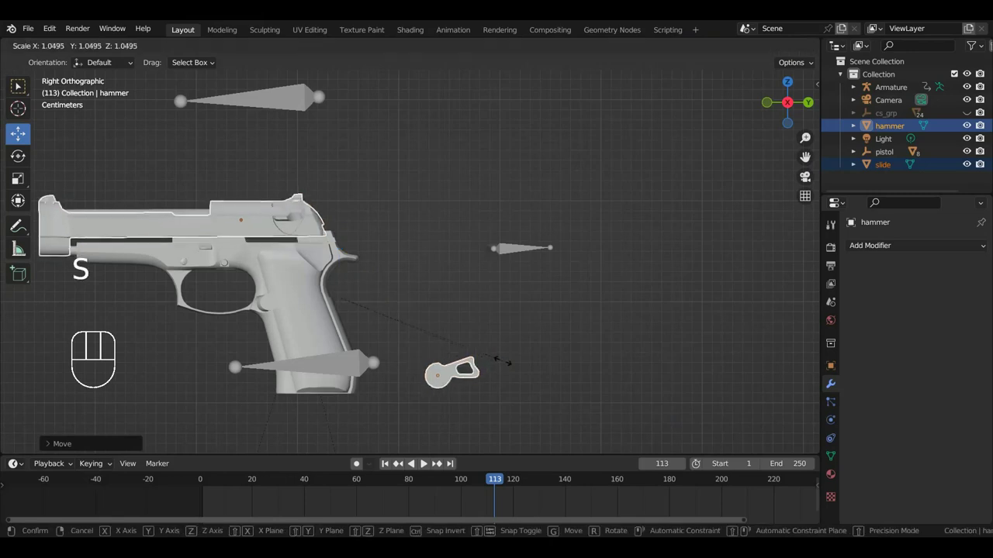
pyautogui.press('g')
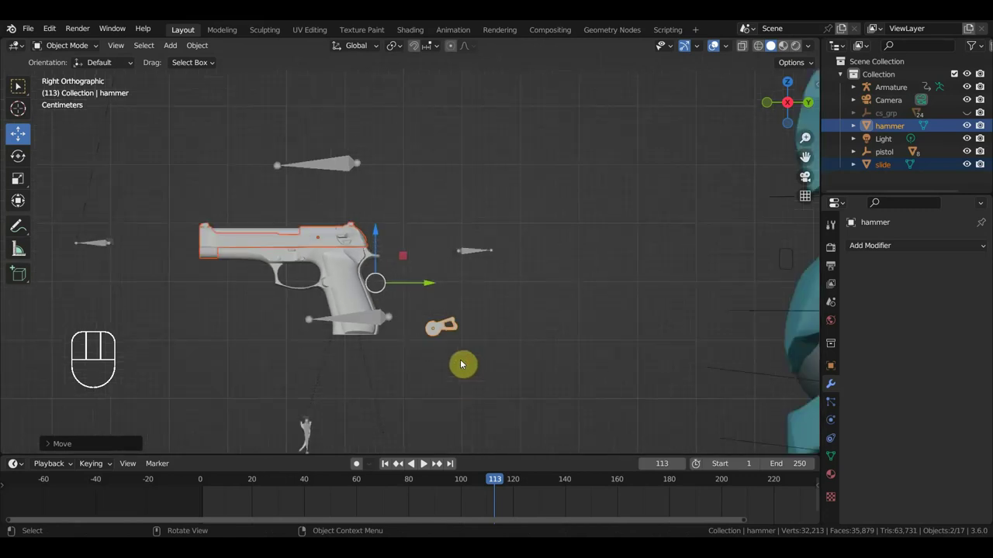
pyautogui.click(453, 333)
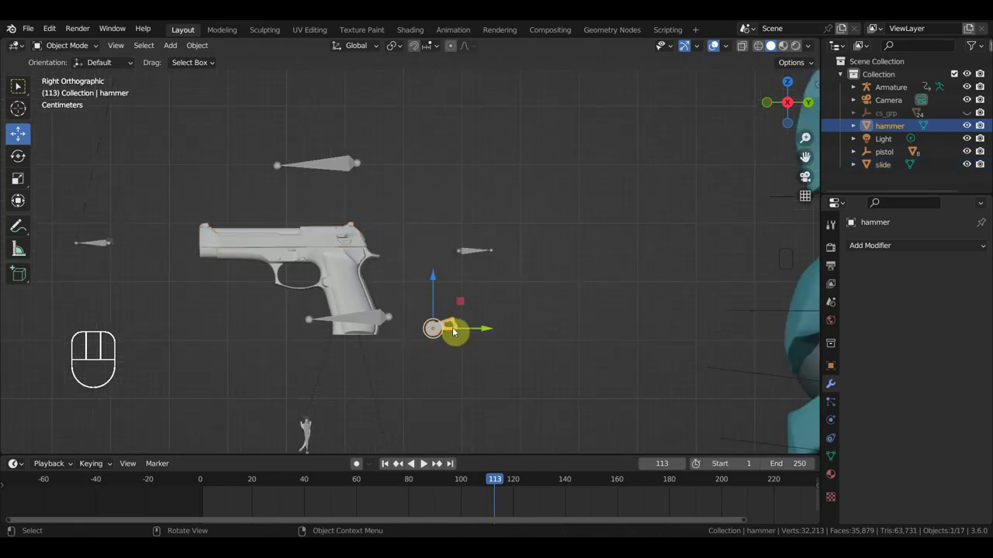
pyautogui.press('s')
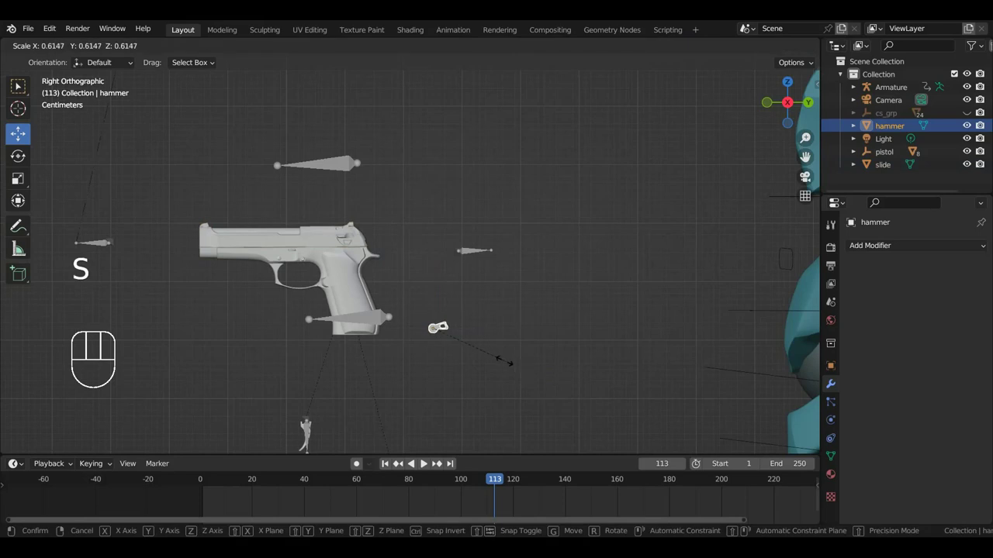
pyautogui.press('g')
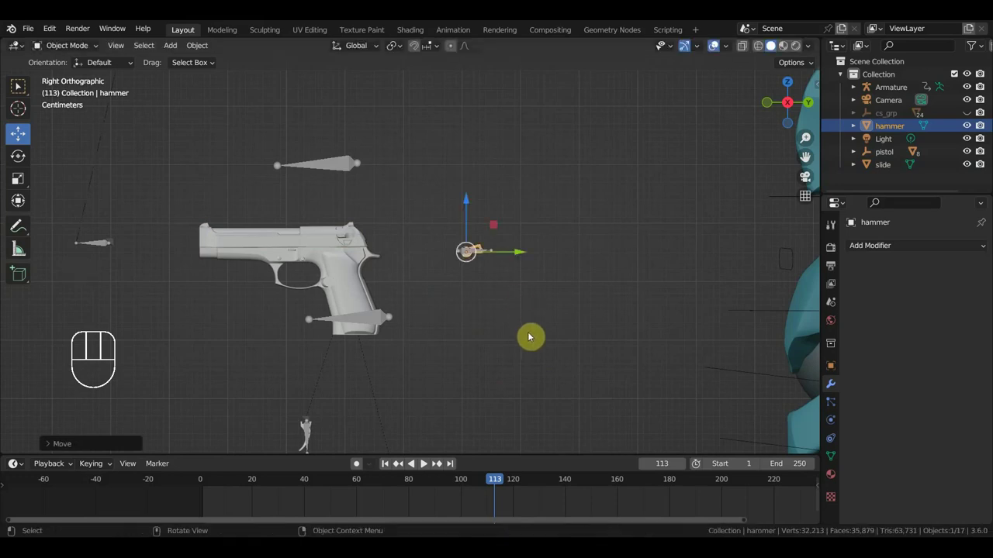
pyautogui.press('s')
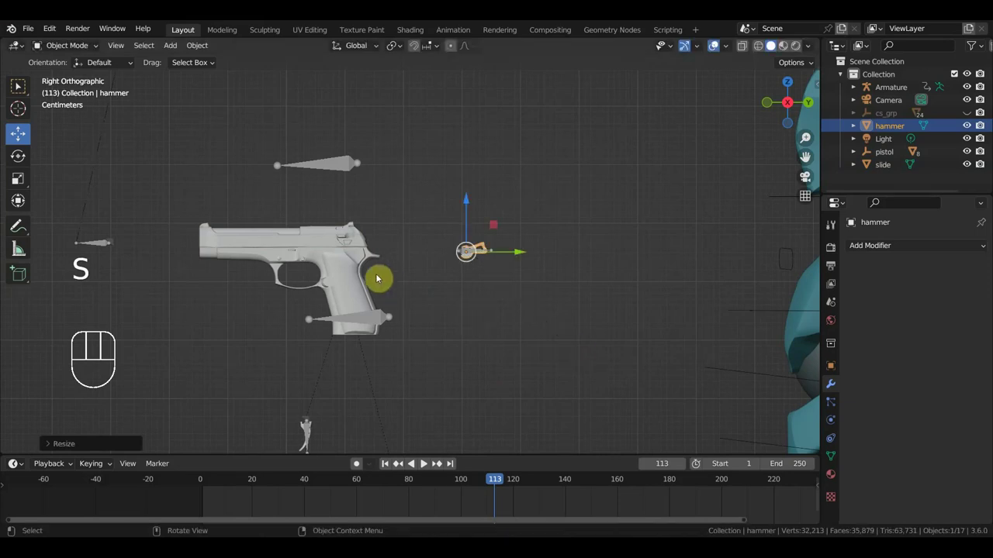
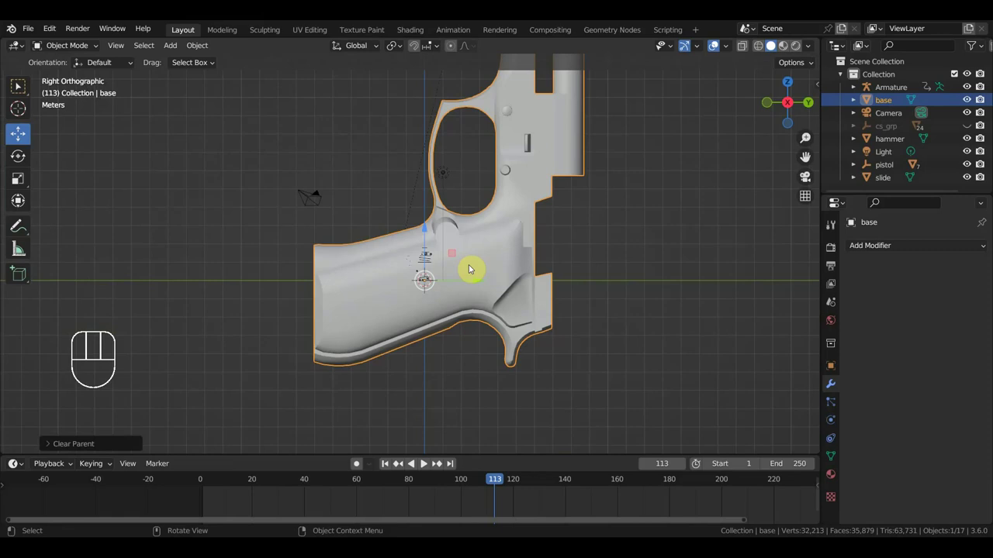
# Step: Shrink the pistol base in side view and tilt it slightly to match the other parts
pyautogui.press('KP_3')
pyautogui.press('s')
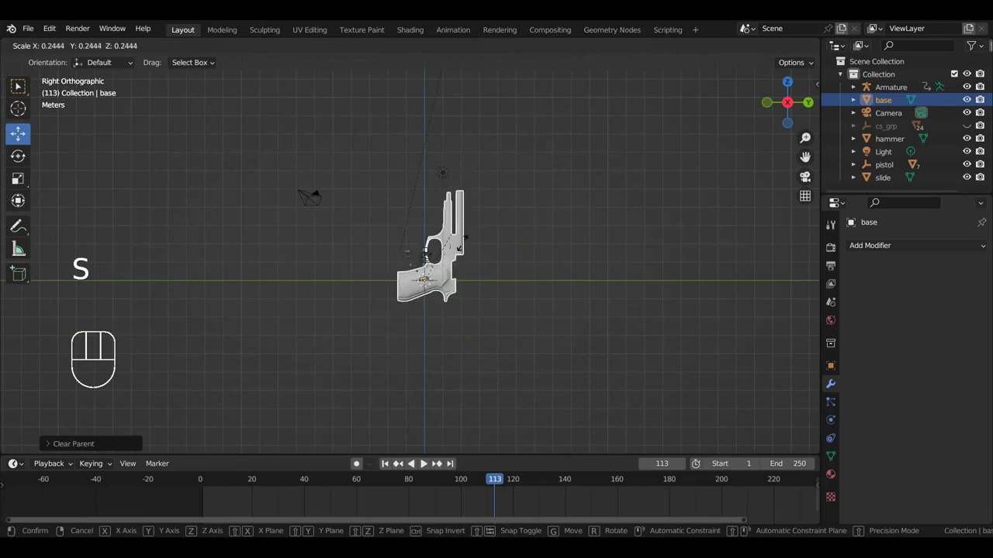
pyautogui.press('s')
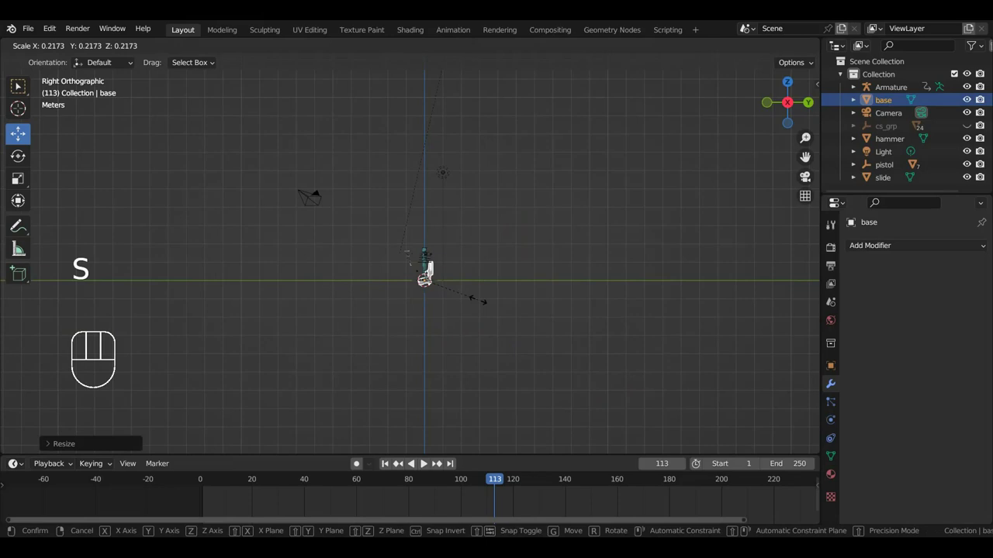
pyautogui.press('r')
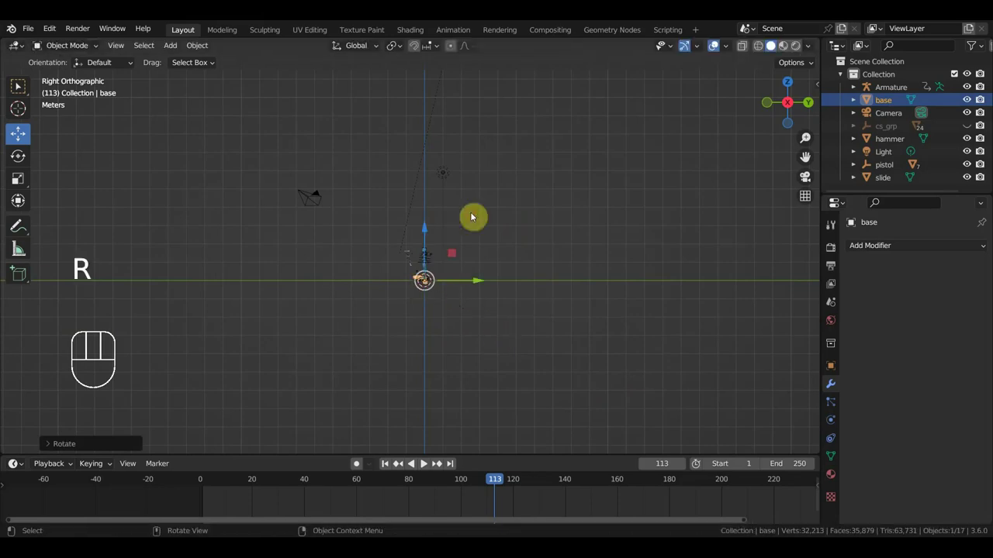
pyautogui.press('s')
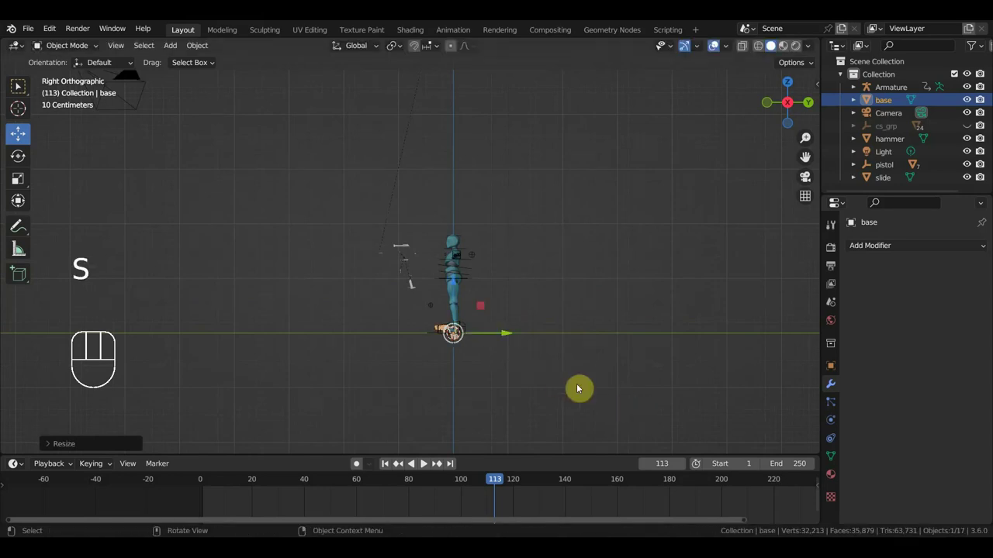
pyautogui.press('g')
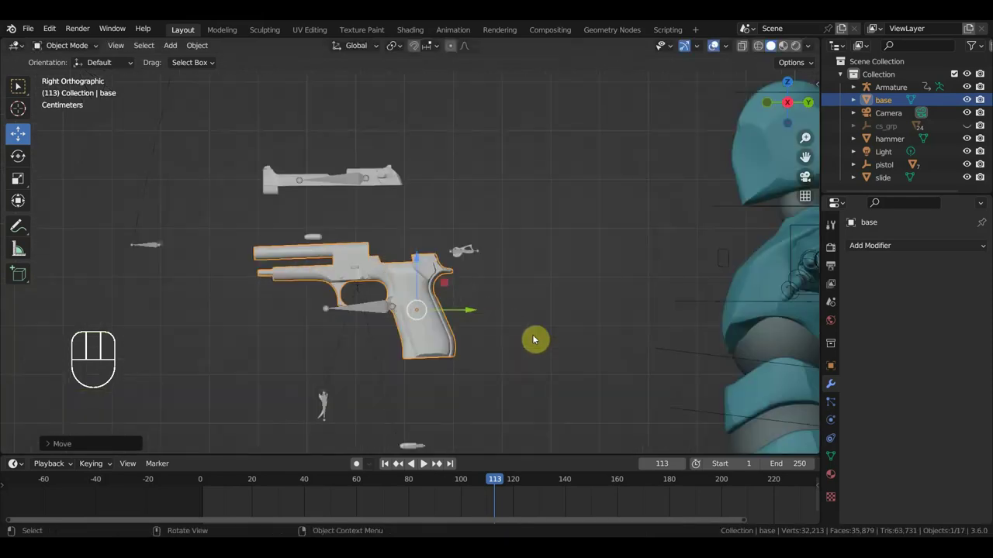
pyautogui.press('s')
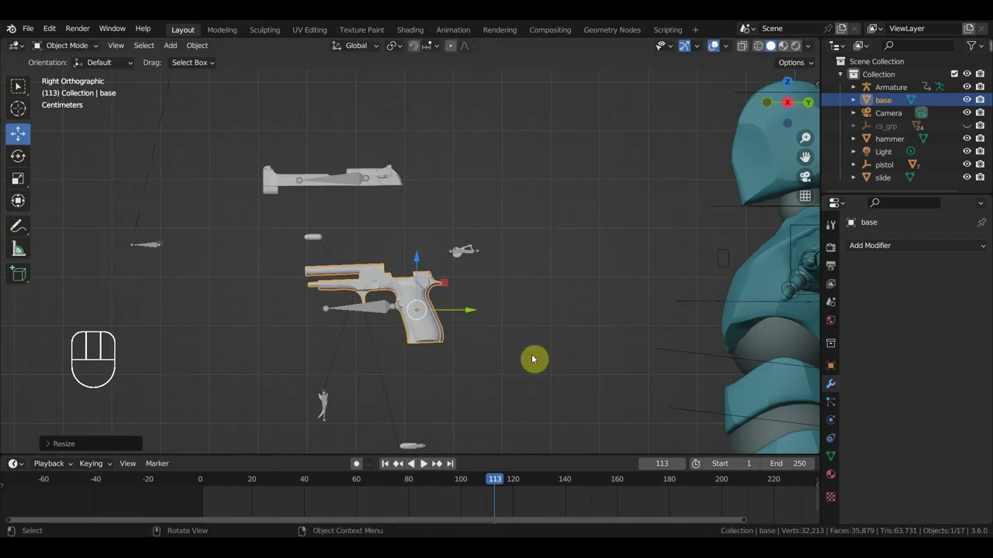
pyautogui.press('r')
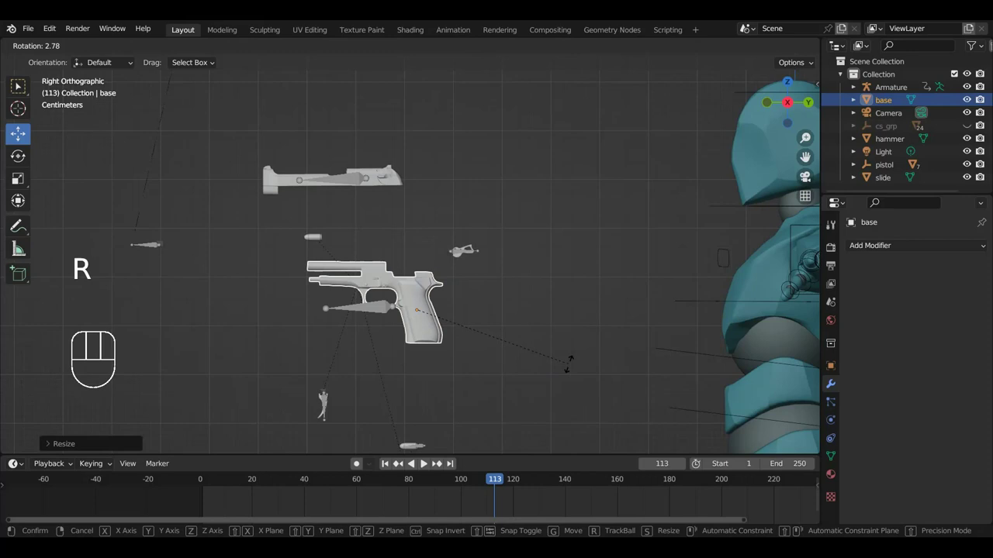
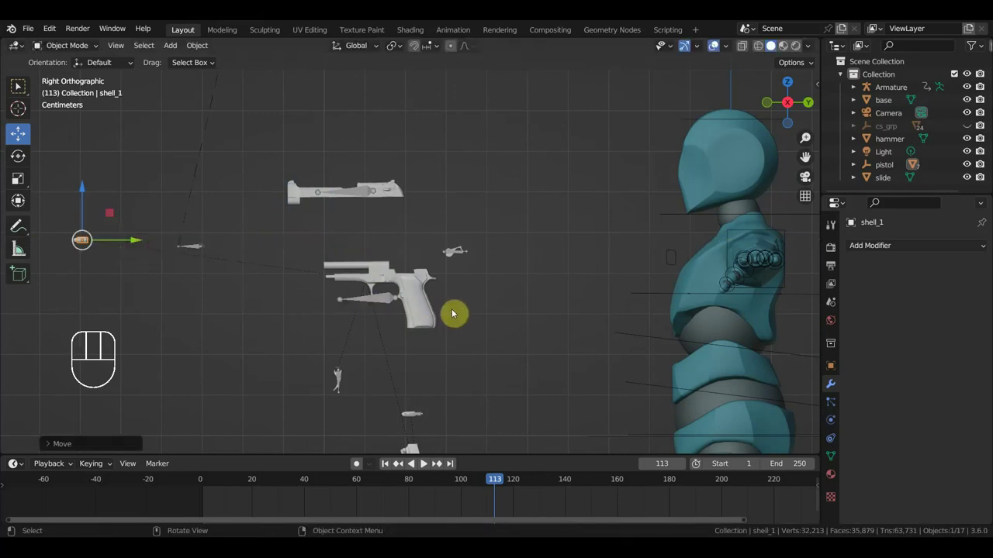
# Step: Move the pistol frame upward to rejoin the slide and hammer, then orbit into perspective
pyautogui.press('g')
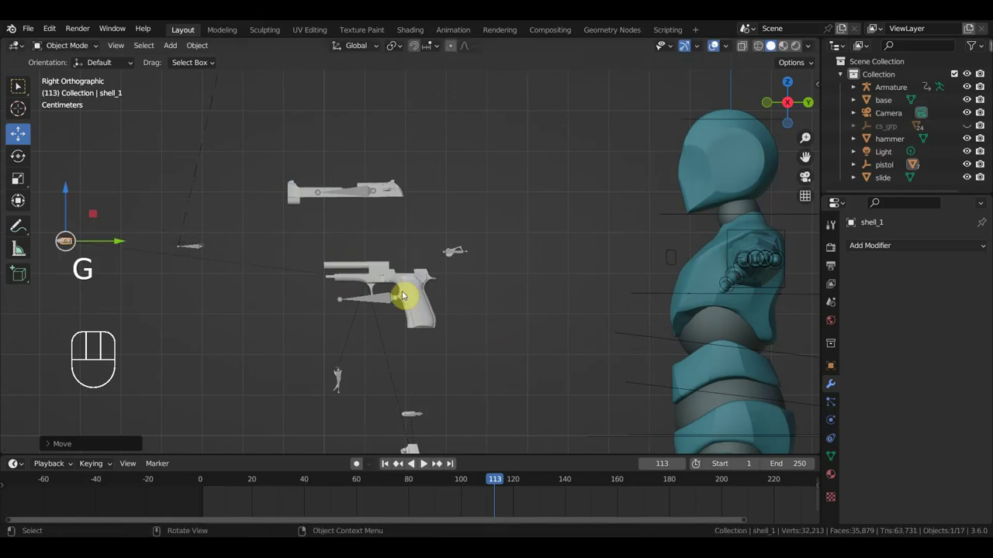
pyautogui.press('g')
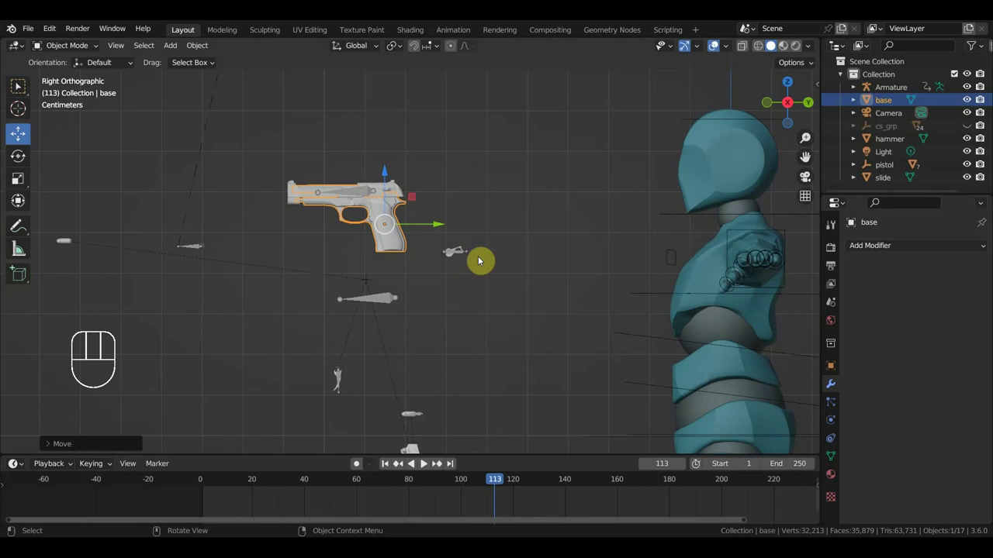
pyautogui.press('s')
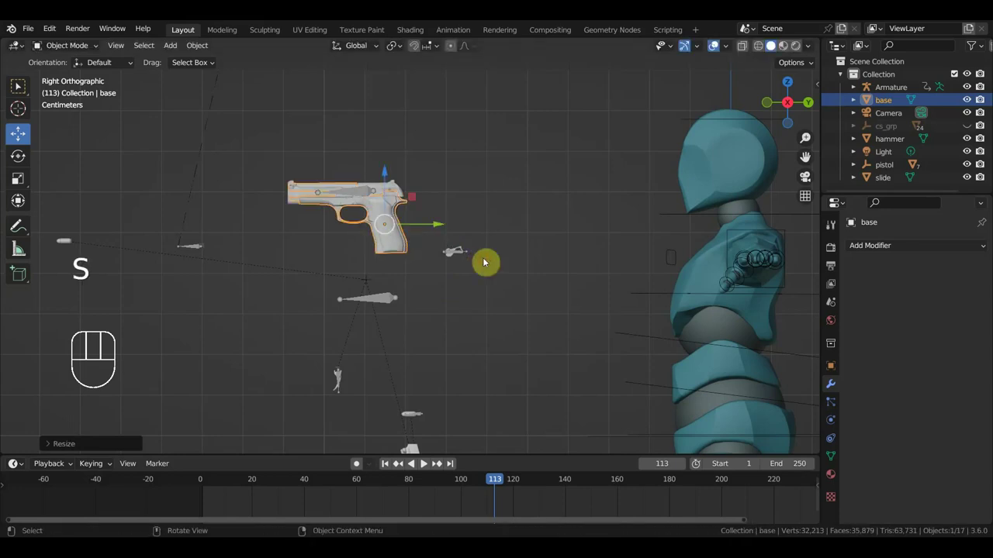
pyautogui.press('g')
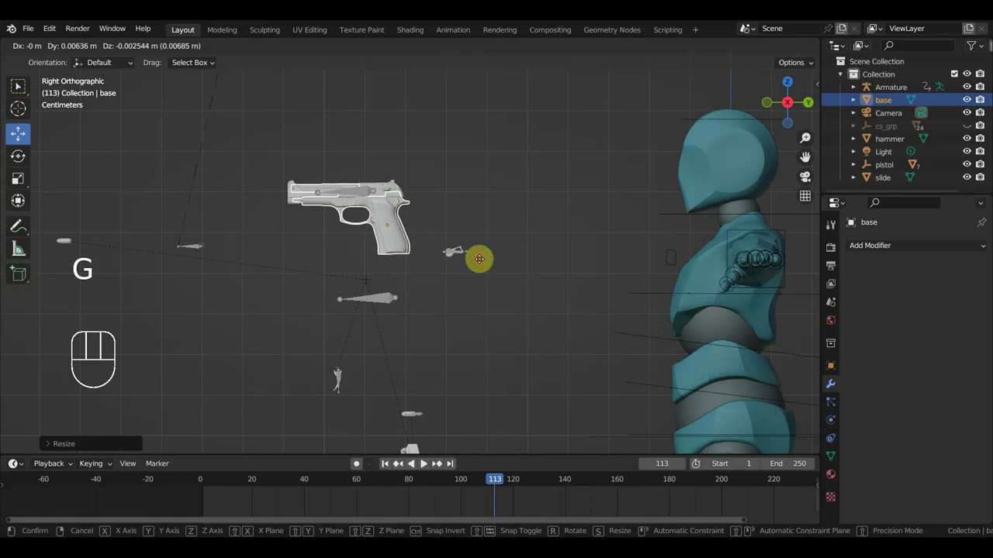
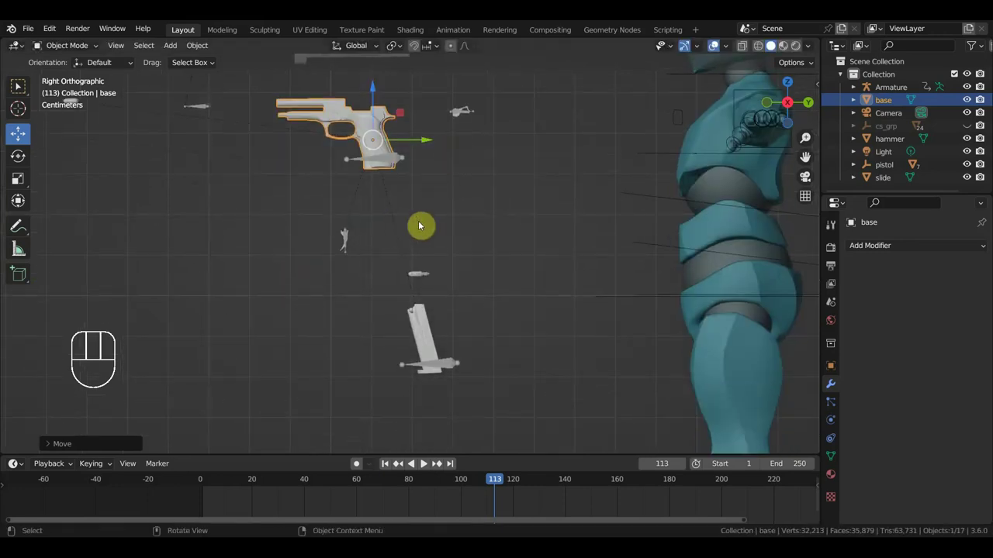
pyautogui.moveTo(274, 203); pyautogui.dragTo(425, 266)
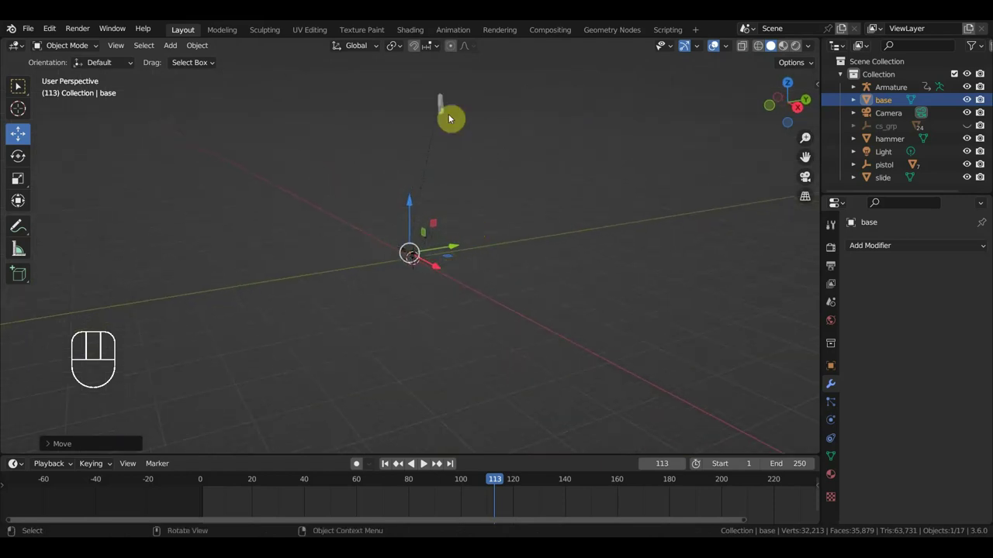
# Step: In side view, shrink the stopper part in stages and move it in toward the pistol
pyautogui.moveTo(443, 107); pyautogui.dragTo(454, 130)
pyautogui.press('KP_3')
pyautogui.press('s')
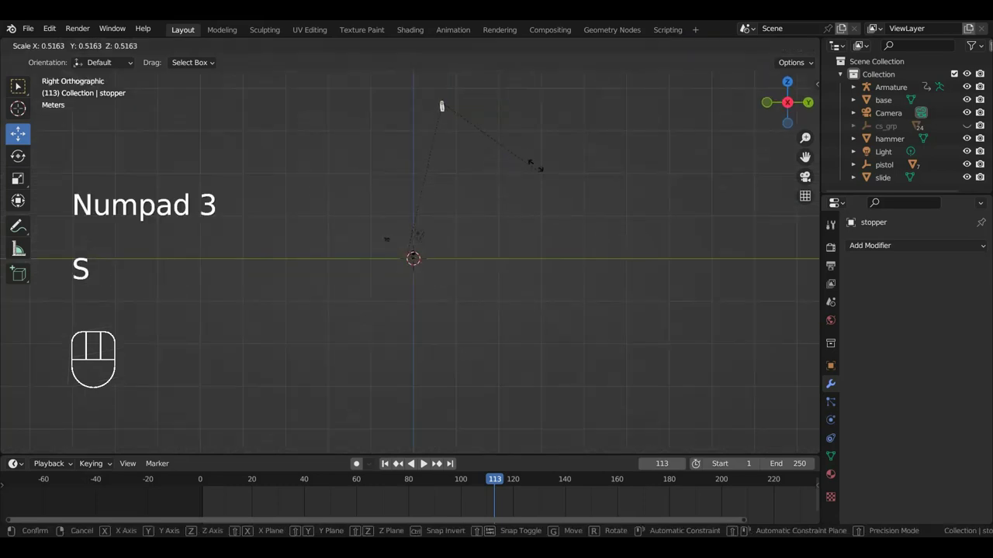
pyautogui.press('g')
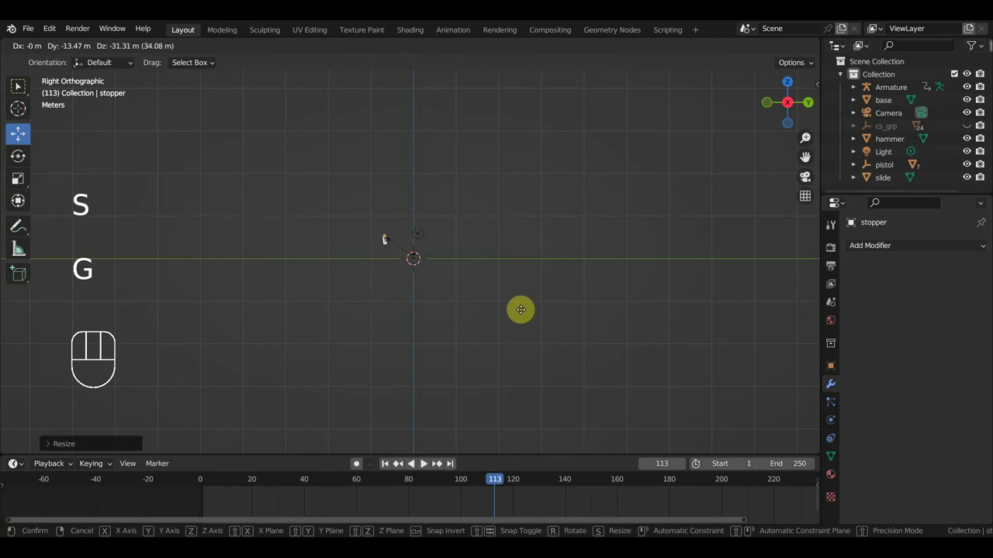
pyautogui.press('s')
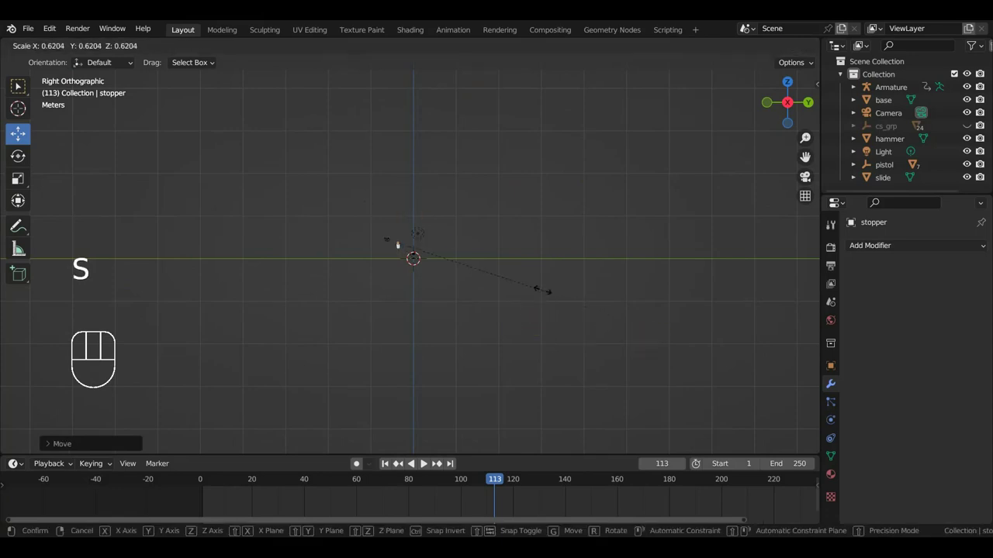
pyautogui.moveTo(508, 309); pyautogui.dragTo(575, 335)
pyautogui.press('s')
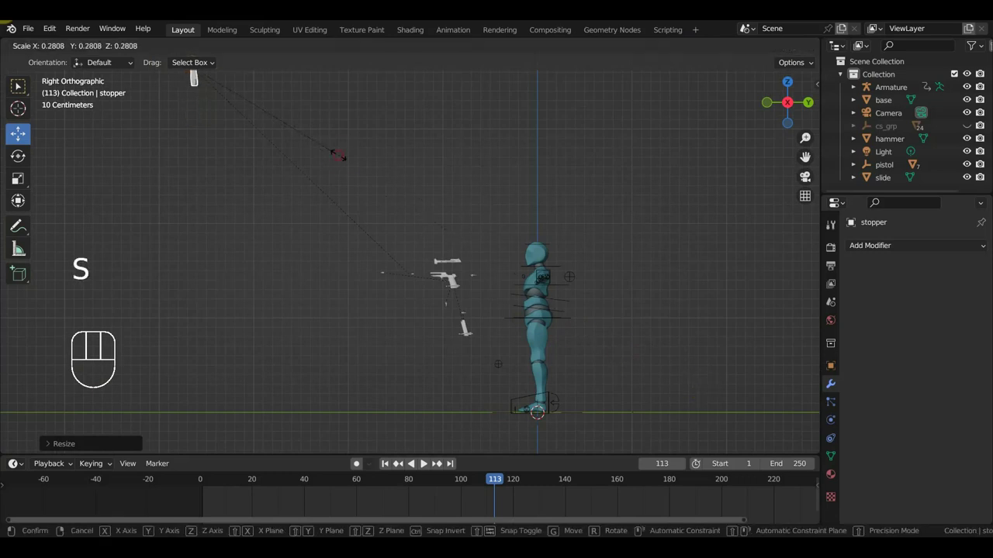
pyautogui.press('g')
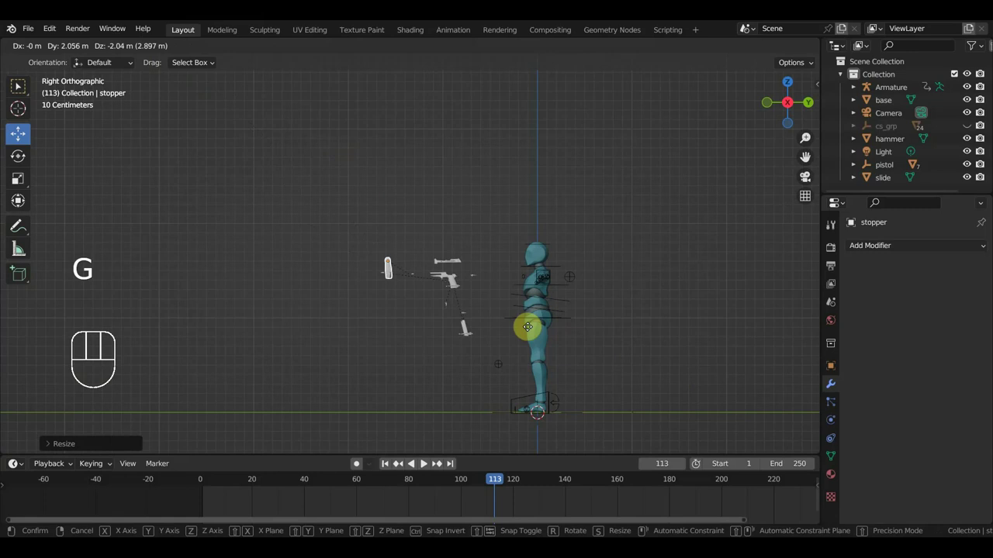
# Step: Scale the stopper to pistol-part size, turn it about 95 degrees and place it beside the pistol
pyautogui.moveTo(500, 291); pyautogui.dragTo(513, 278)
pyautogui.press('s')
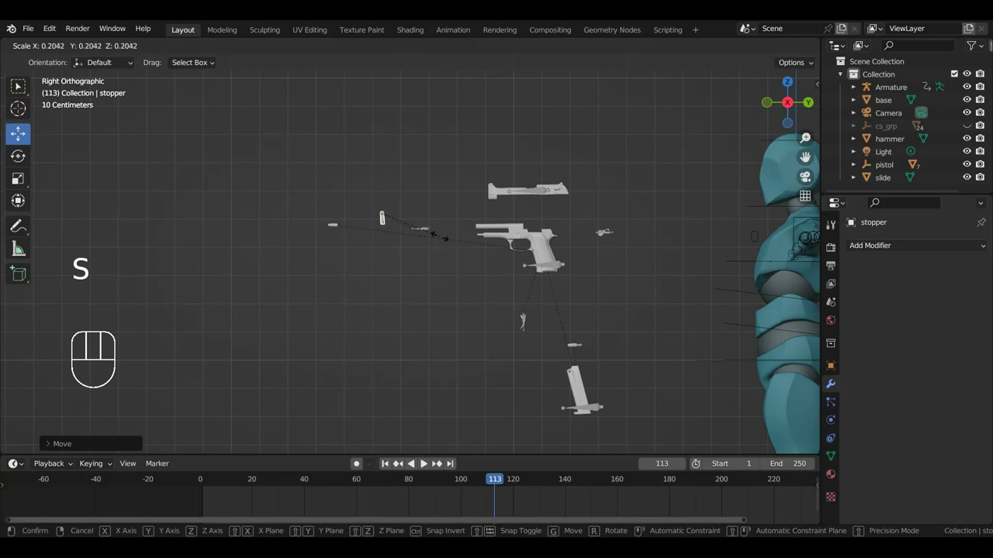
pyautogui.press('r')
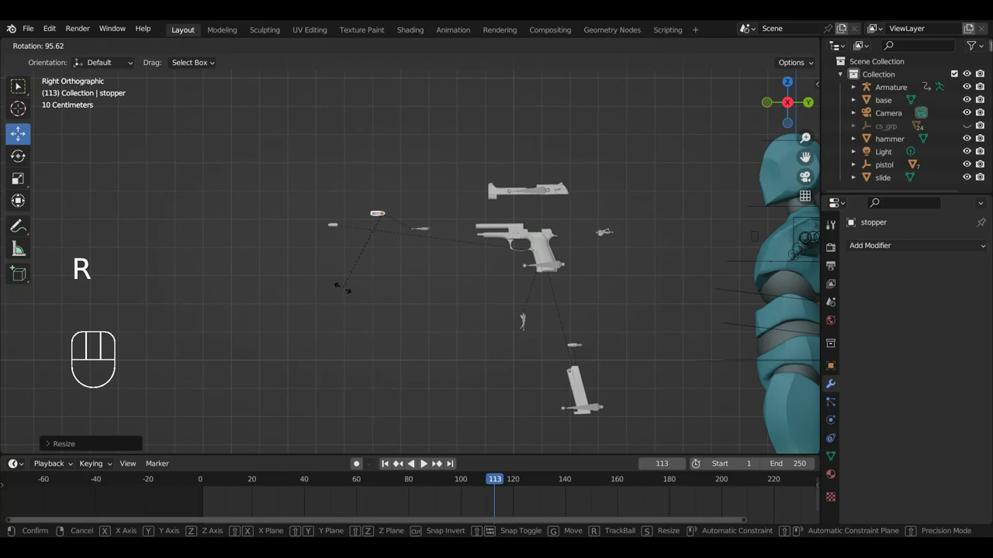
pyautogui.press('g')
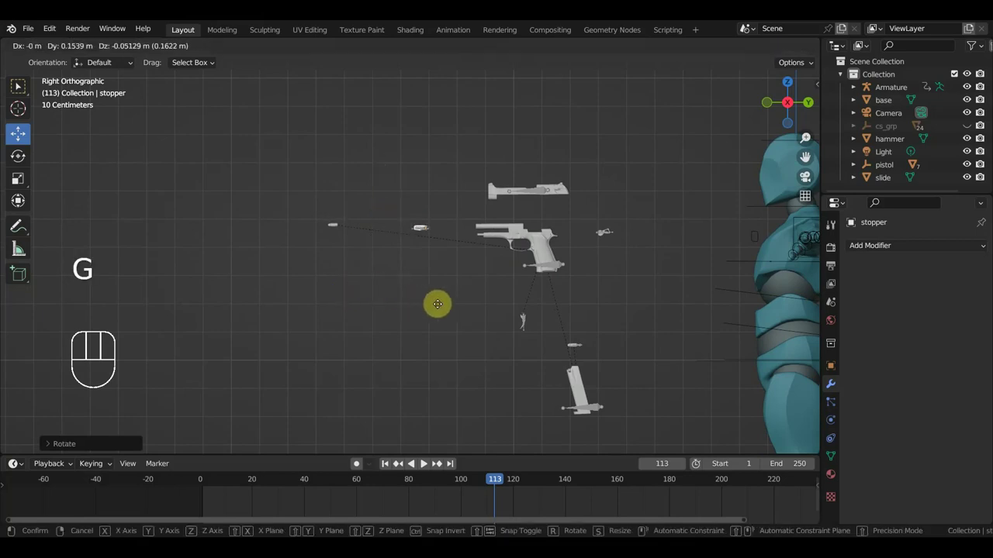
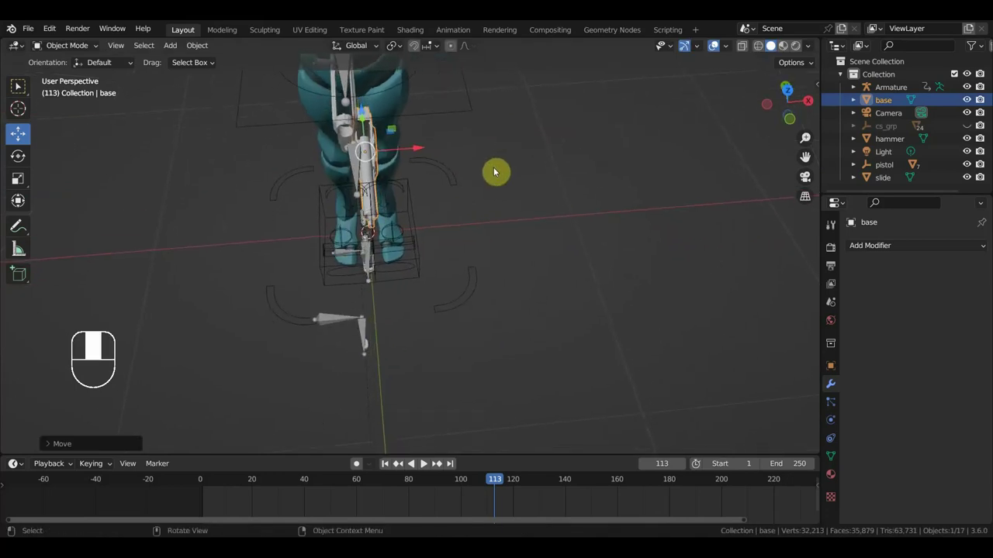
# Step: Orbit to the floating pistol parts and clear the trigger's parent
pyautogui.moveTo(421, 154); pyautogui.dragTo(452, 178)
pyautogui.moveTo(472, 194); pyautogui.dragTo(377, 152)
pyautogui.middleClick(449, 230)
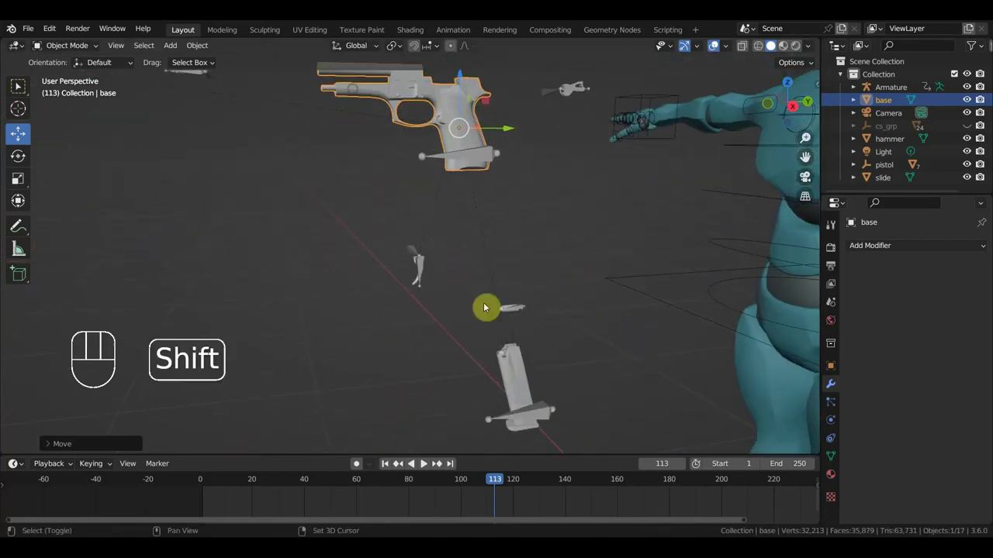
pyautogui.moveTo(443, 232); pyautogui.dragTo(431, 230)
pyautogui.click(380, 220)
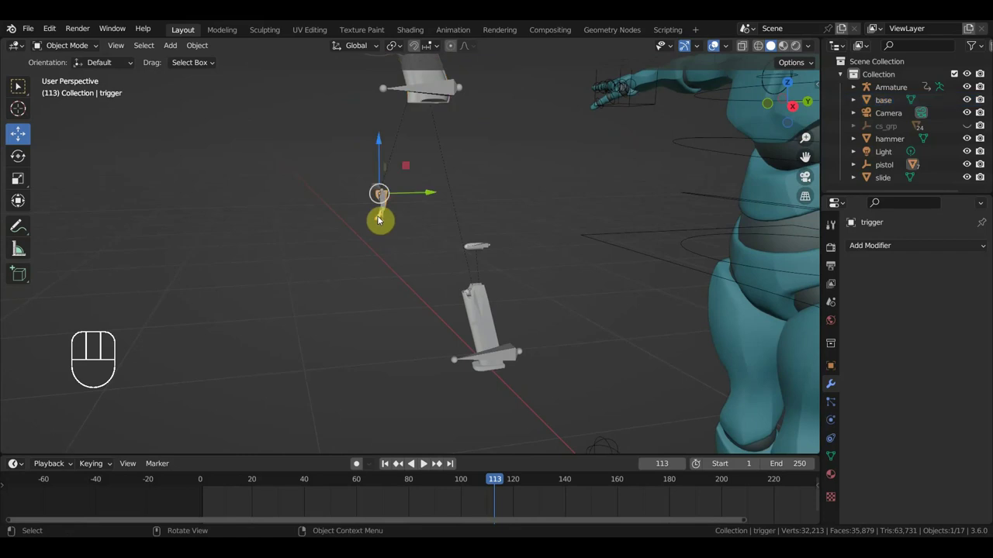
pyautogui.press('alt+p')
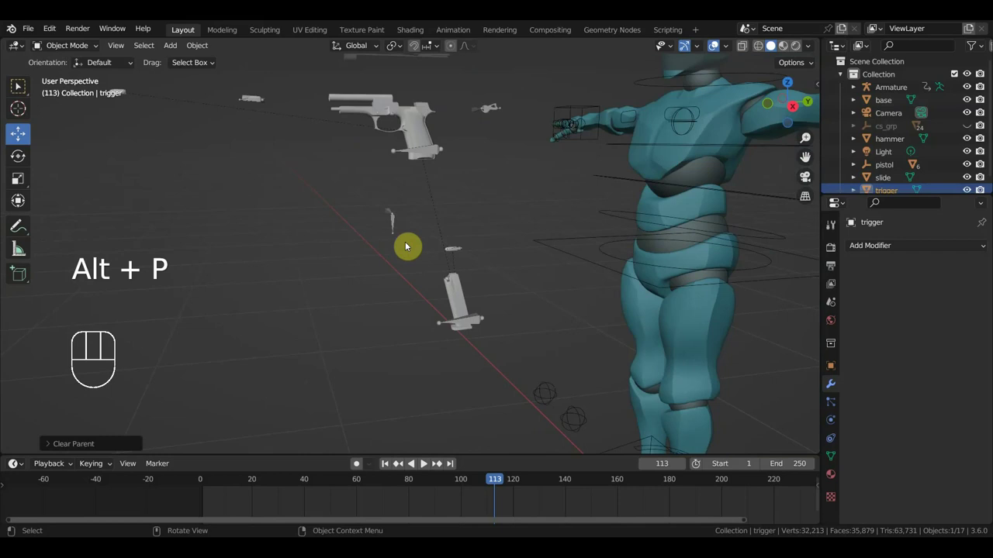
# Step: Clear the magazine's parent so it becomes a separate top-level object
pyautogui.click(464, 307)
pyautogui.click(464, 307)
pyautogui.click(459, 291)
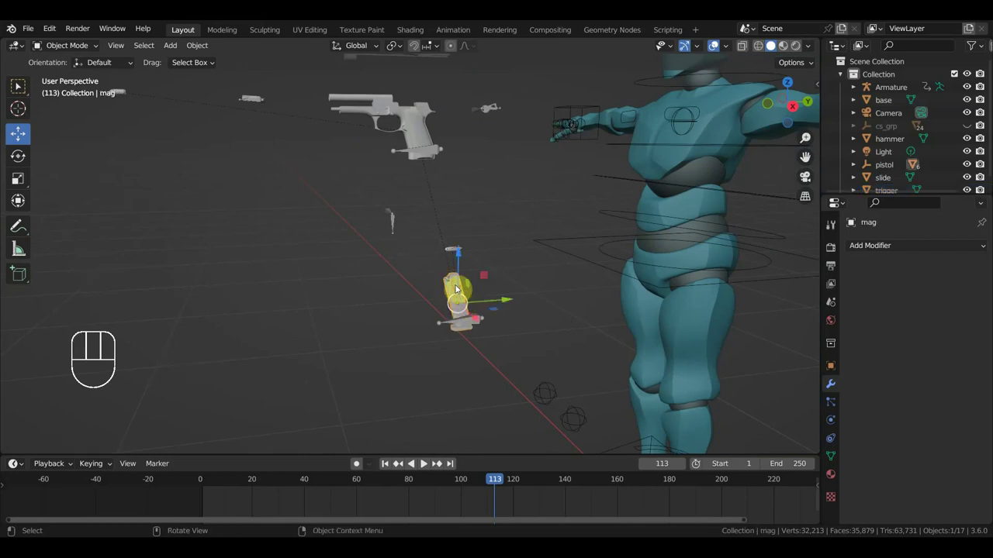
pyautogui.press('alt+p')
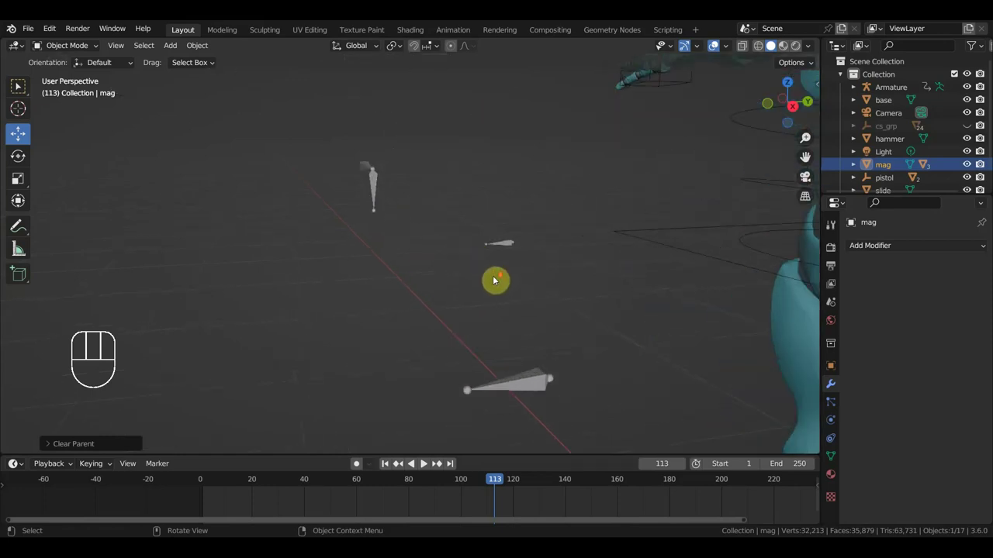
pyautogui.moveTo(247, 172); pyautogui.dragTo(251, 183)
pyautogui.moveTo(547, 352); pyautogui.dragTo(430, 322)
# Step: Clear the bullet shell's parent and return to the side view
pyautogui.click(323, 232)
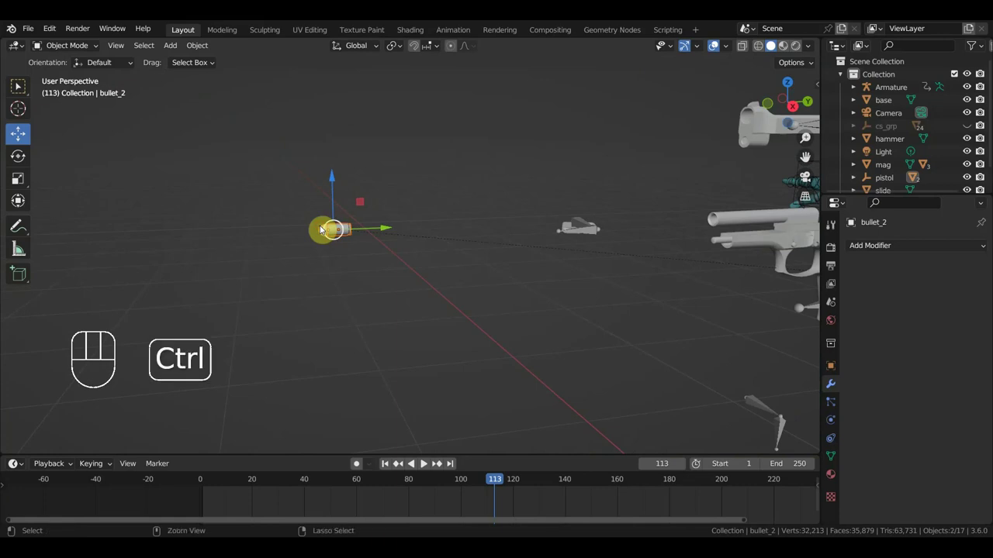
pyautogui.press('ctrl+j')
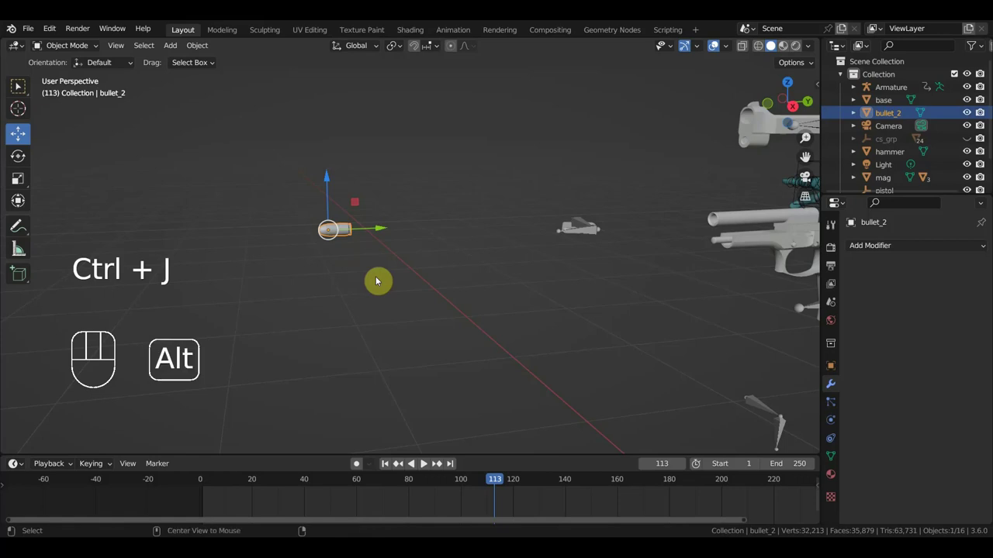
pyautogui.press('alt+p')
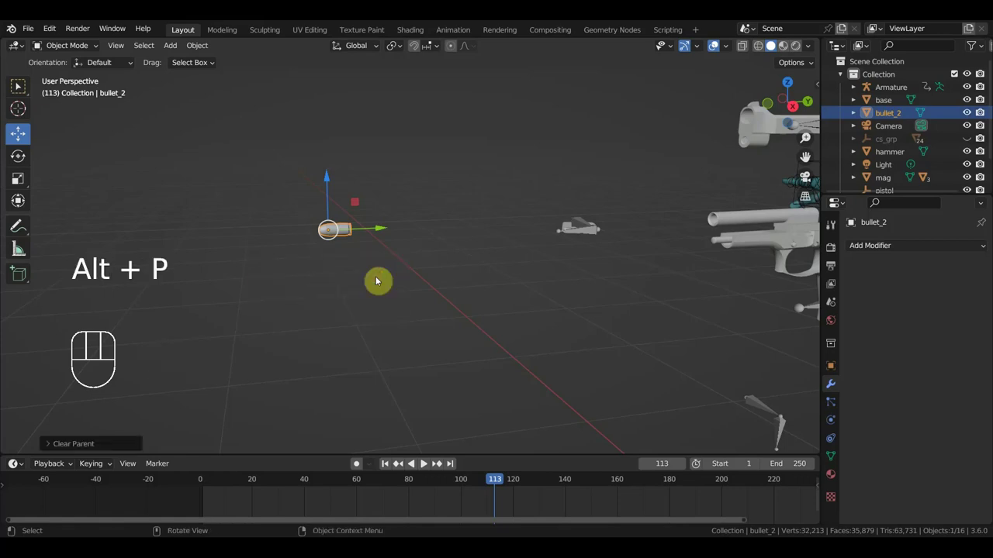
pyautogui.middleClick(466, 293)
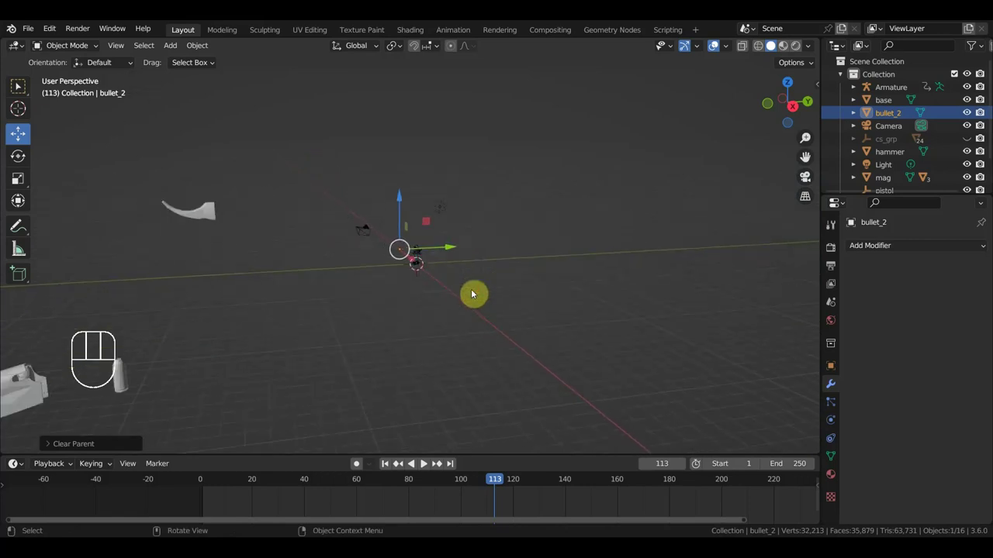
pyautogui.moveTo(209, 231); pyautogui.dragTo(205, 222)
pyautogui.press('KP_3')
# Step: Shrink, rotate and move the magazine over just below the reassembled pistol
pyautogui.press('s')
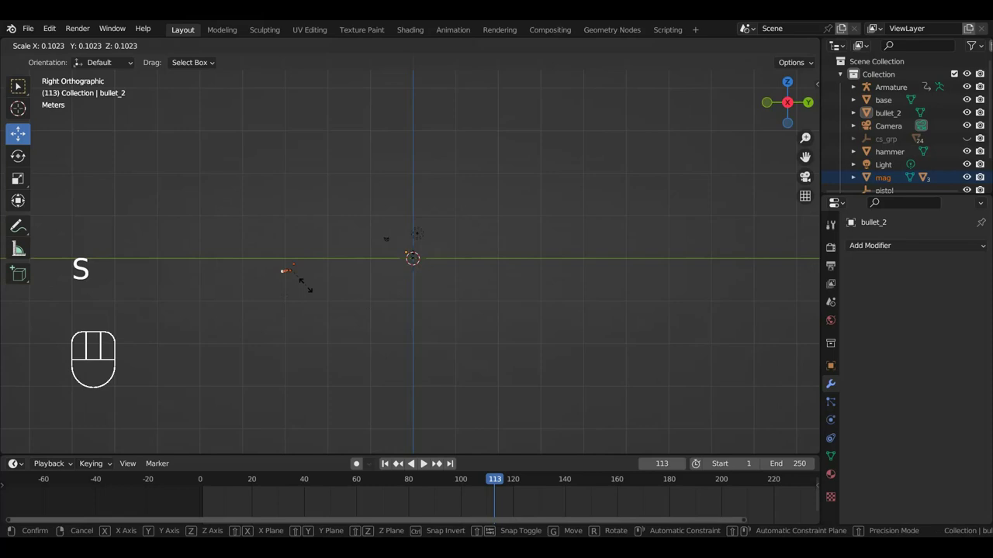
pyautogui.press('r')
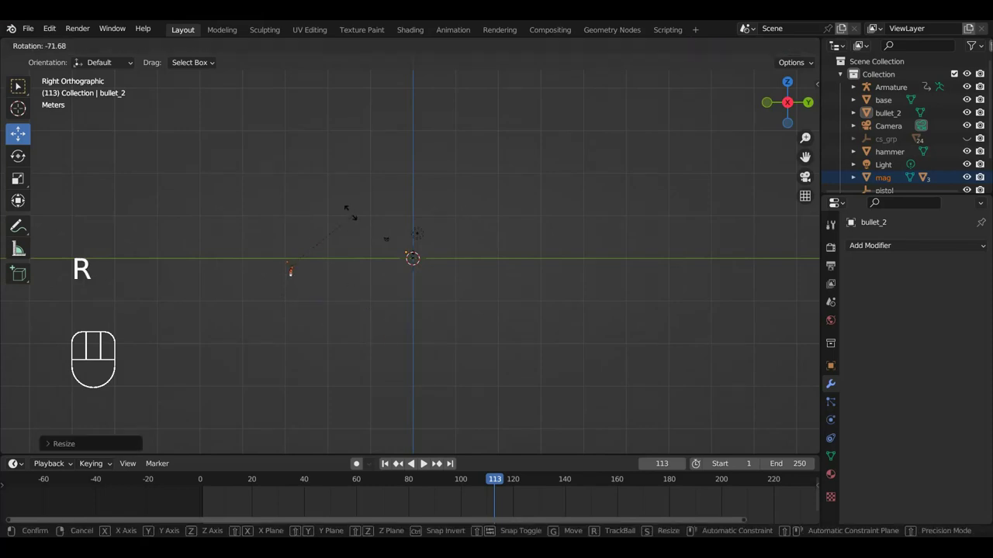
pyautogui.press('g')
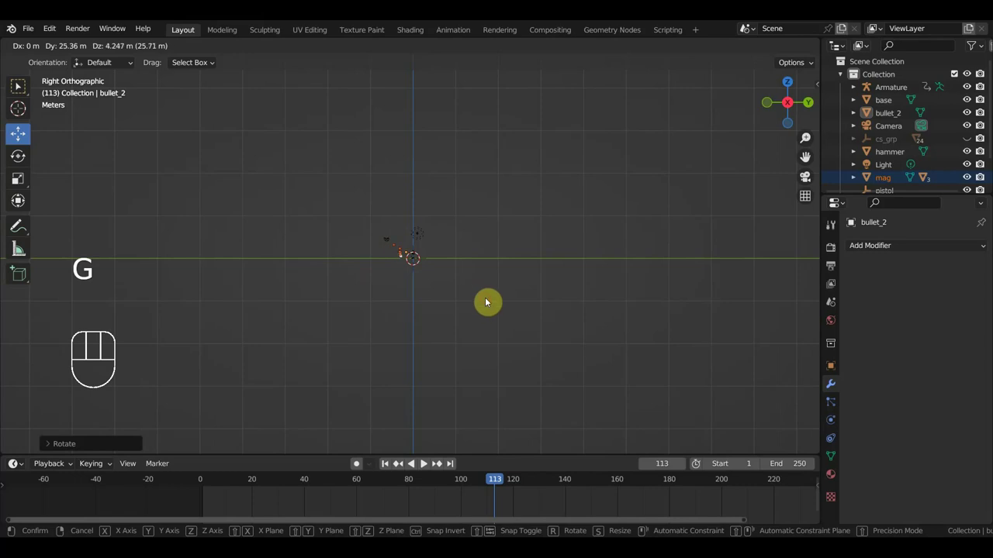
pyautogui.moveTo(492, 336); pyautogui.dragTo(630, 396)
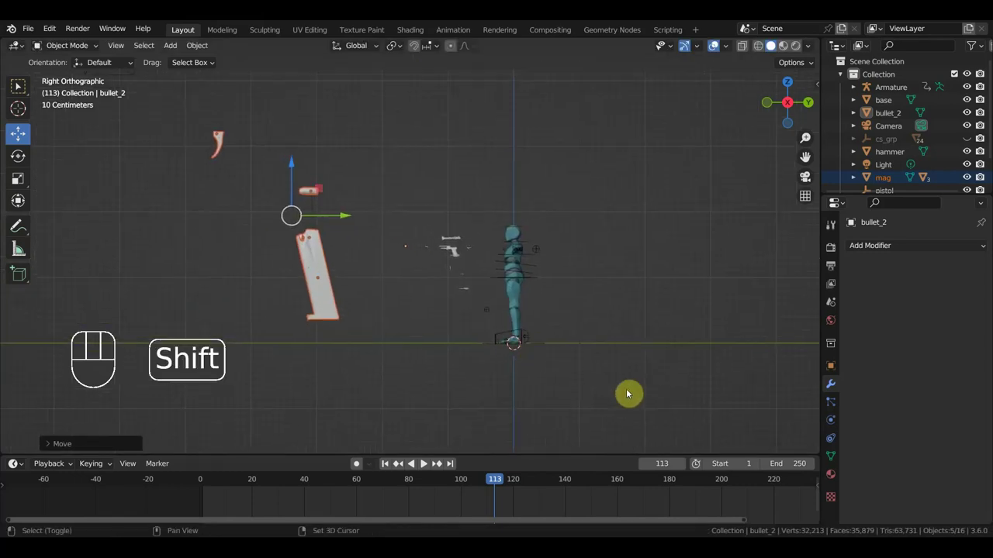
pyautogui.press('s')
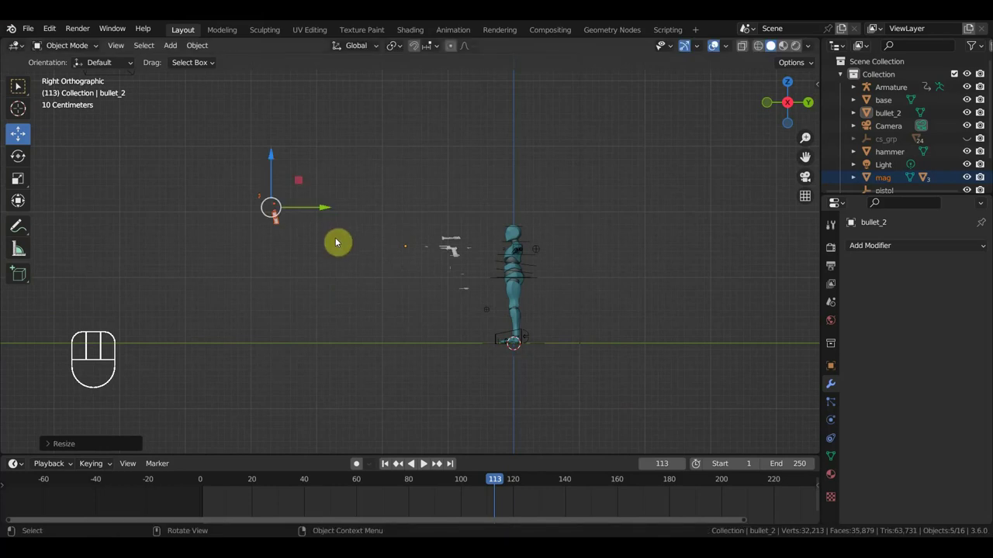
pyautogui.press('g')
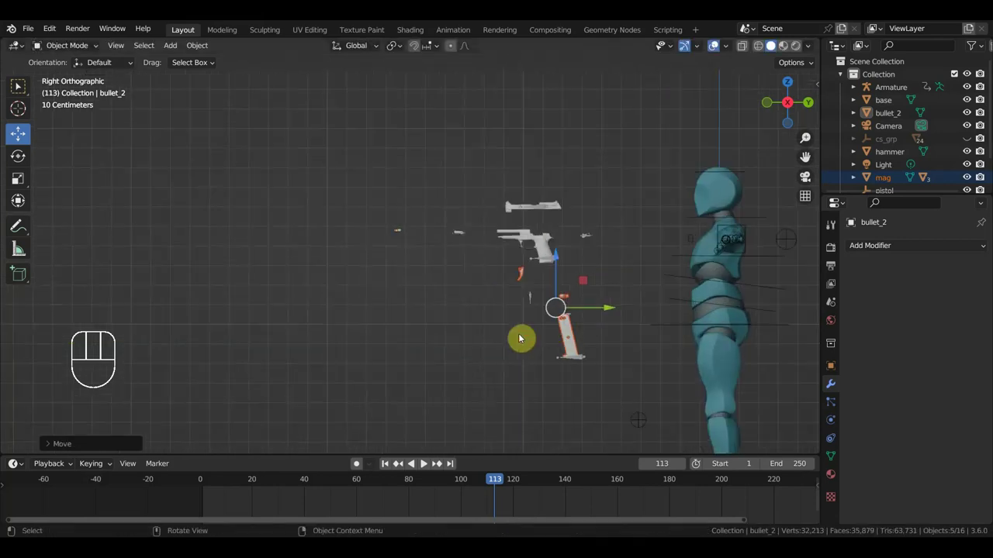
# Step: Rescale and tilt the magazine to the grip angle and test-fit it inside the pistol grip
pyautogui.moveTo(502, 329); pyautogui.dragTo(352, 286)
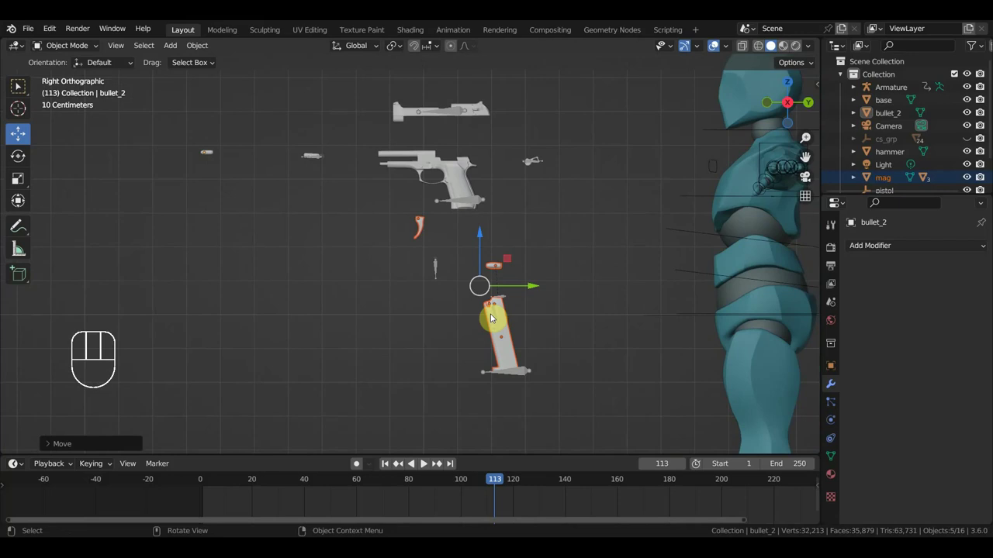
pyautogui.moveTo(483, 309); pyautogui.dragTo(473, 300)
pyautogui.press('s')
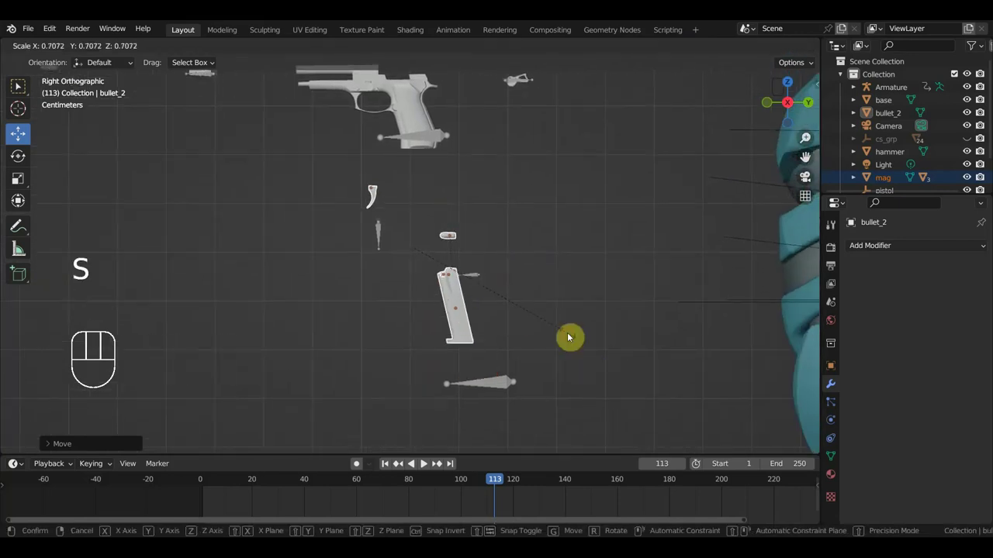
pyautogui.press('g')
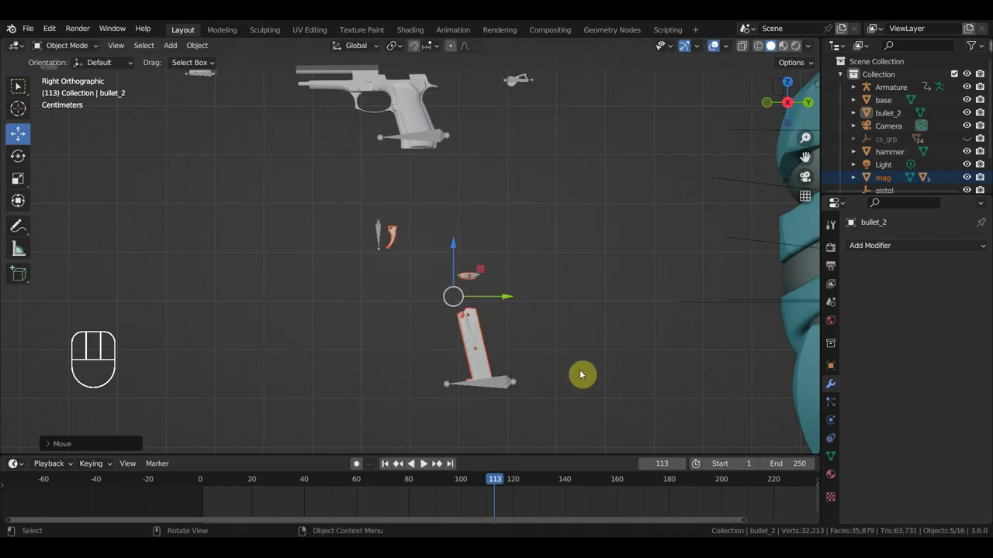
pyautogui.press('s')
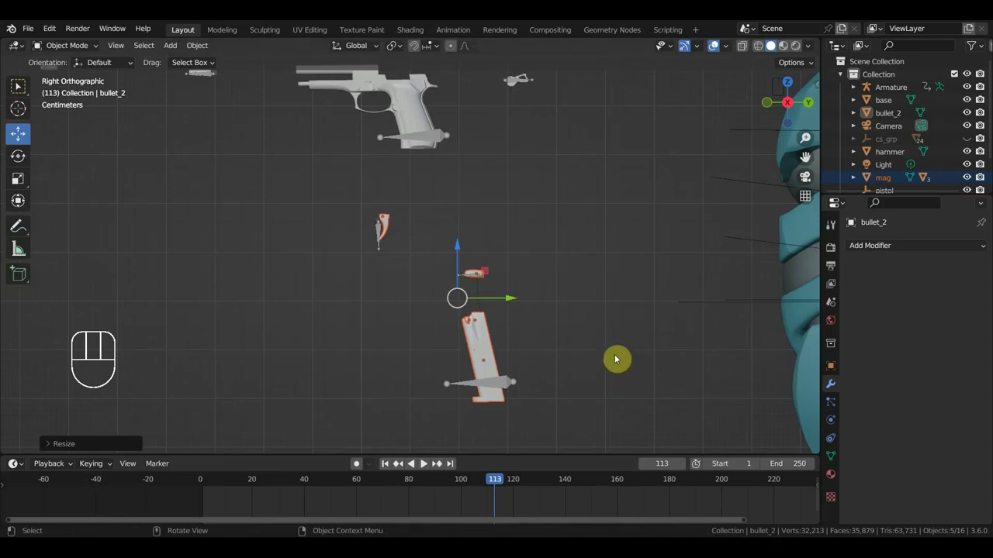
pyautogui.press('g')
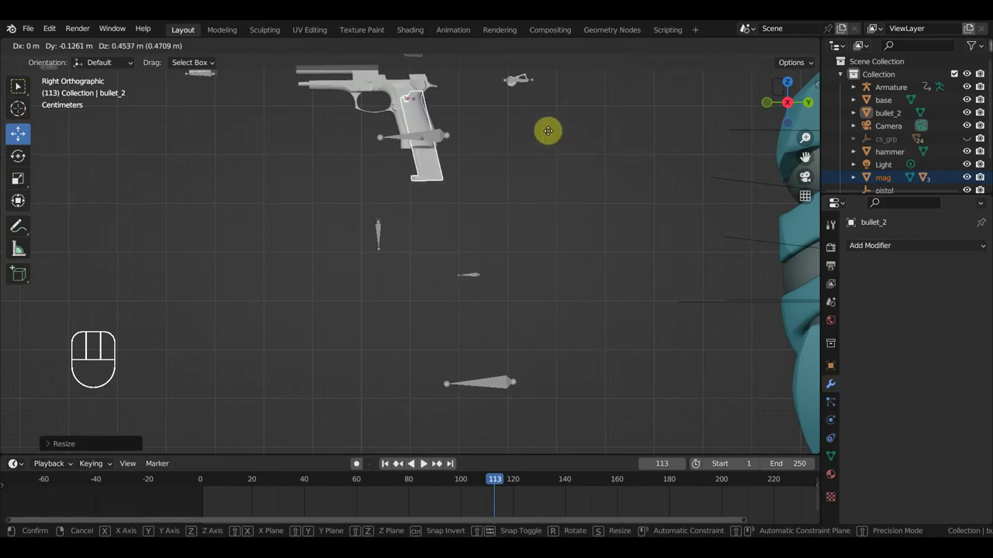
# Step: Size the magazine to fill the grip, then move it back down below the pistol
pyautogui.press('s')
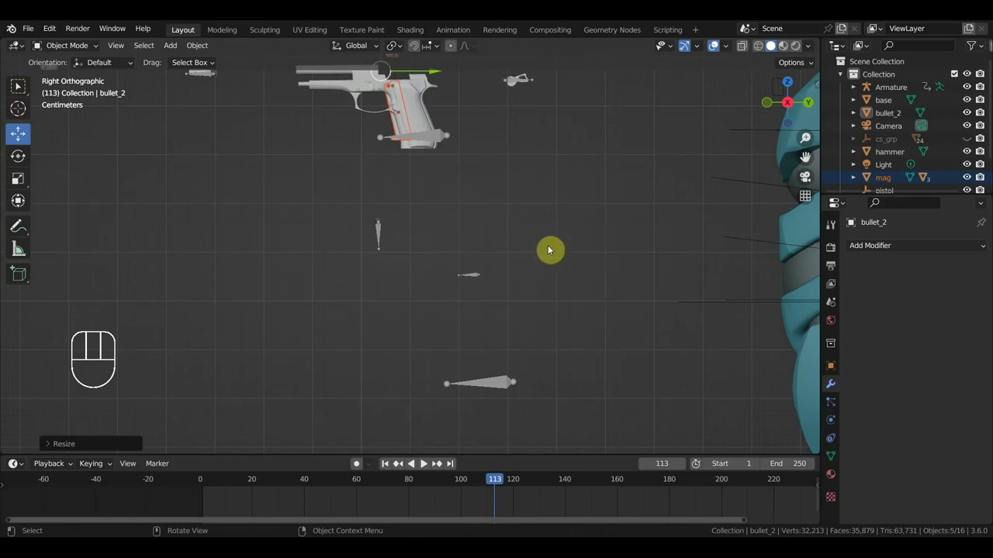
pyautogui.press('s')
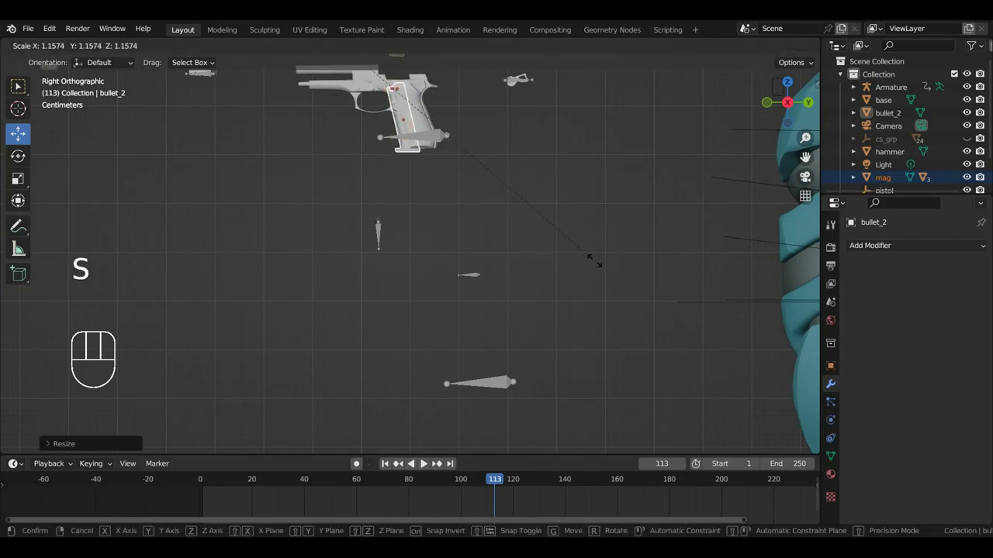
pyautogui.press('g')
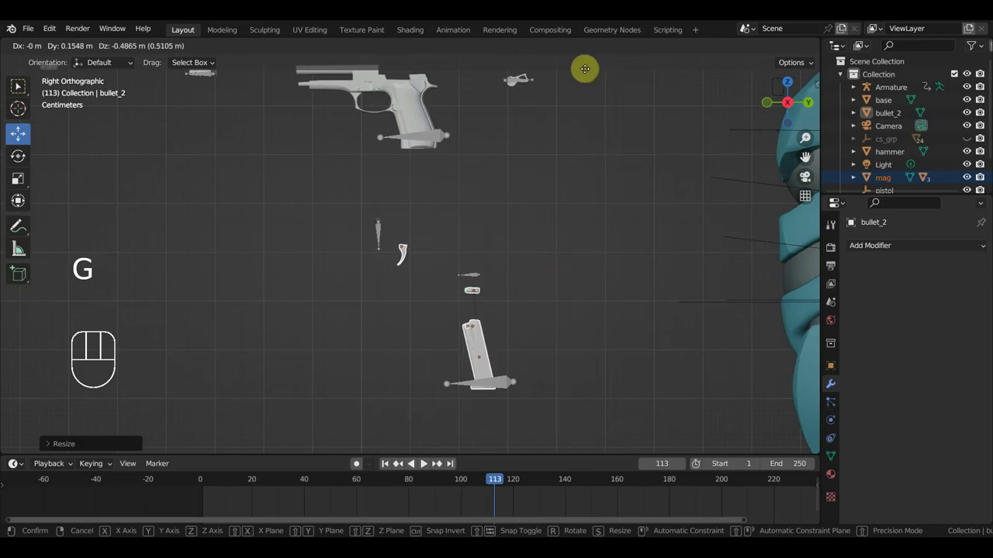
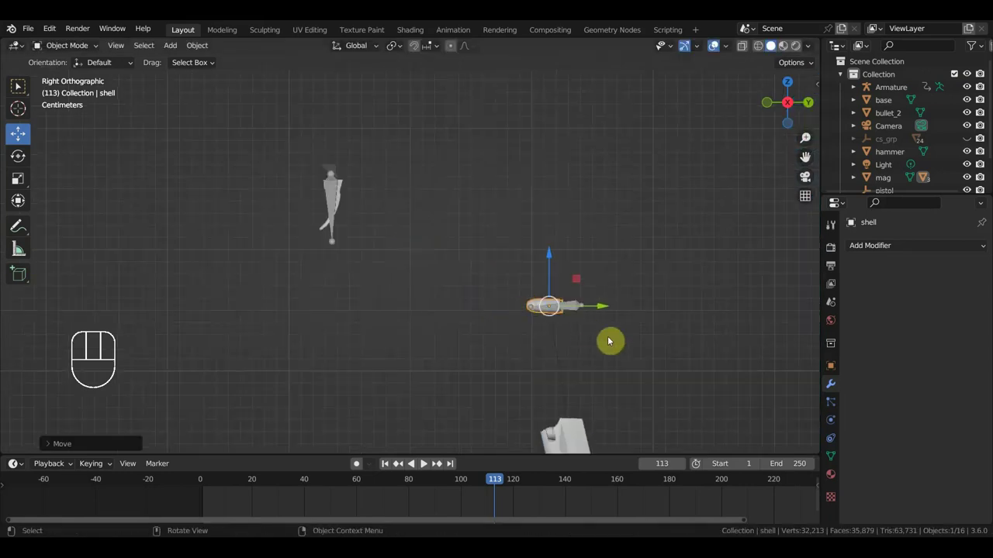
# Step: Parent the magazine to a bone of the character armature in Pose Mode, then return to Object Mode
pyautogui.press('r')
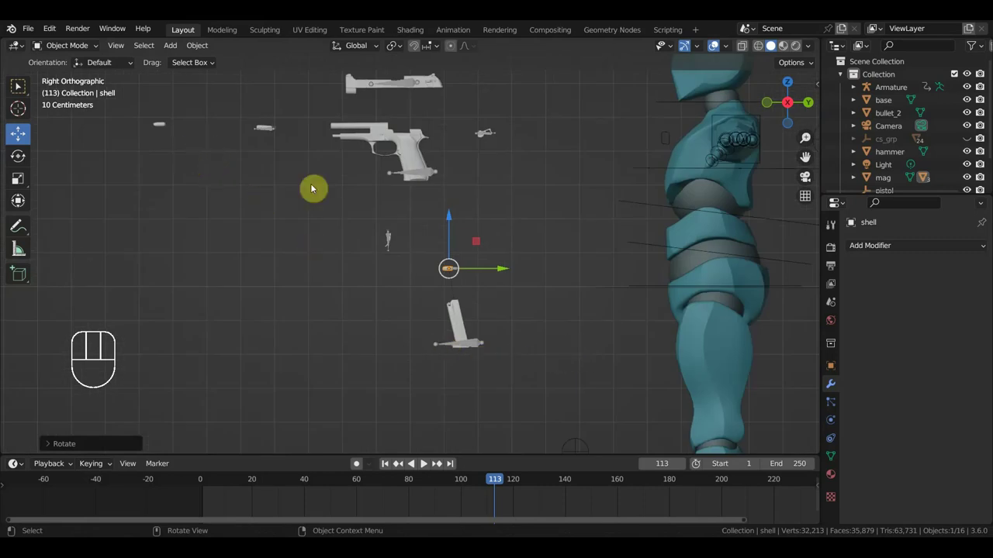
pyautogui.moveTo(454, 280); pyautogui.dragTo(471, 310)
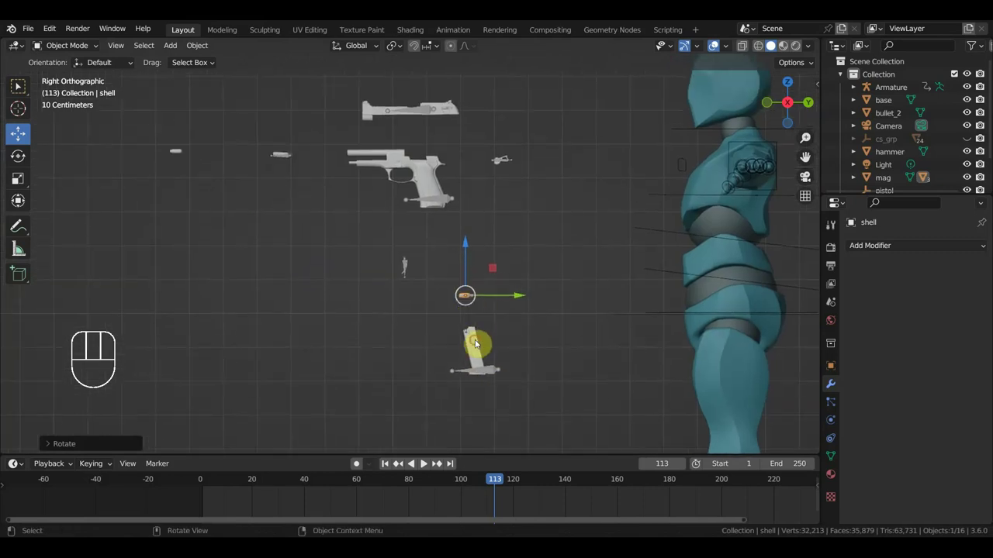
pyautogui.click(497, 373)
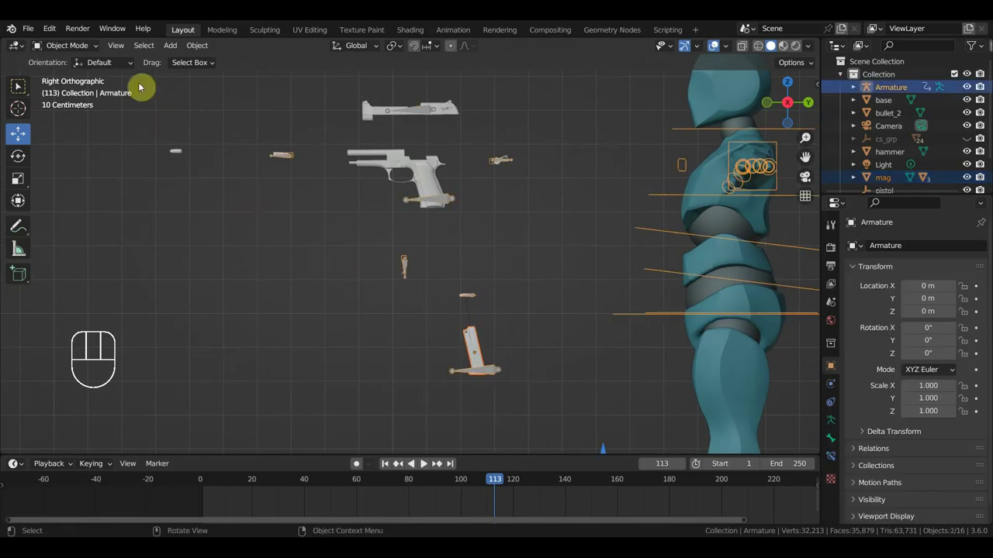
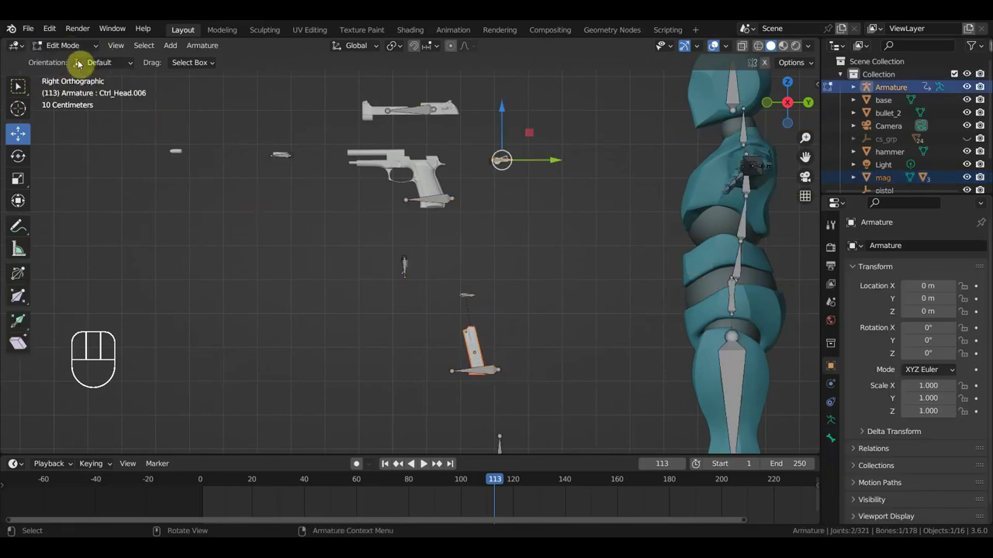
pyautogui.click(75, 54)
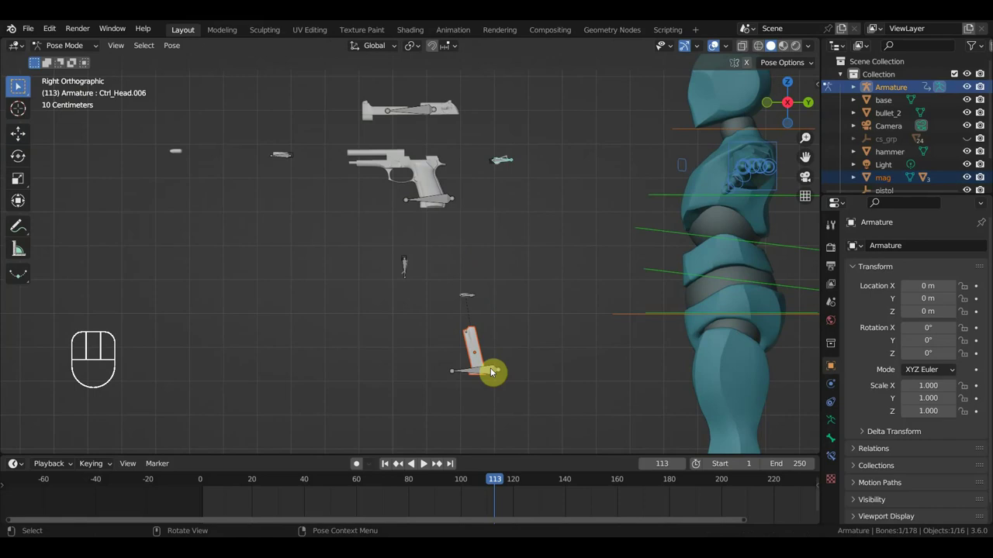
pyautogui.press('ctrl+p')
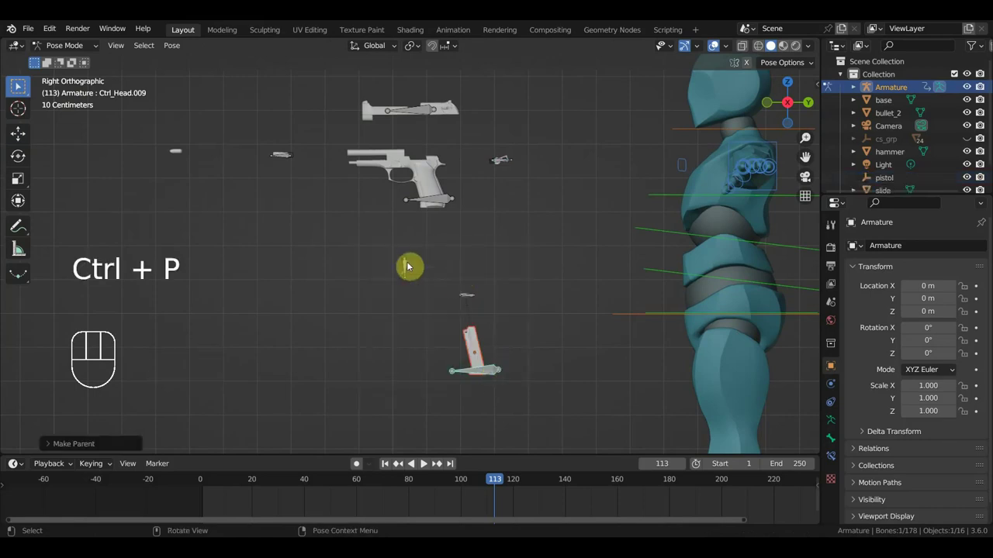
pyautogui.click(17, 87)
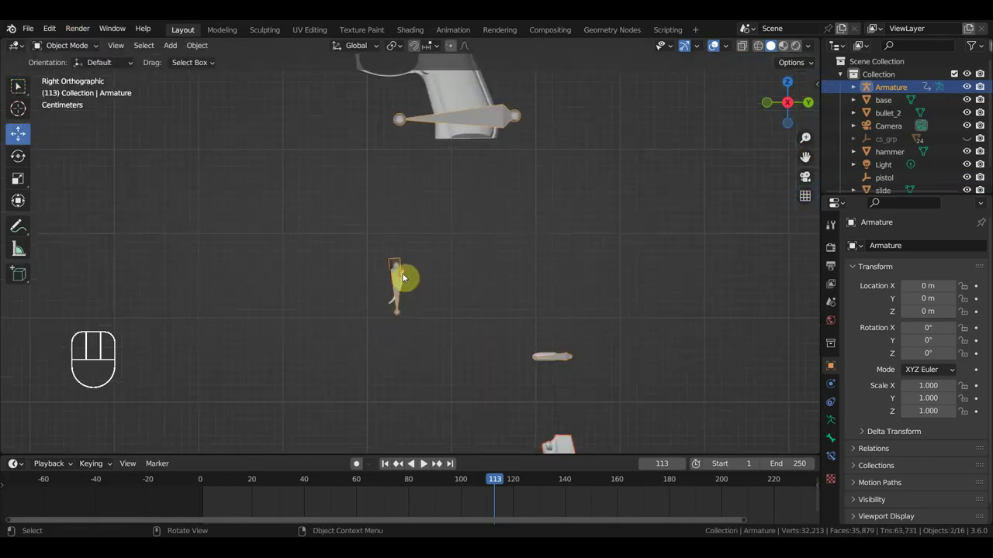
pyautogui.moveTo(454, 297); pyautogui.dragTo(559, 300)
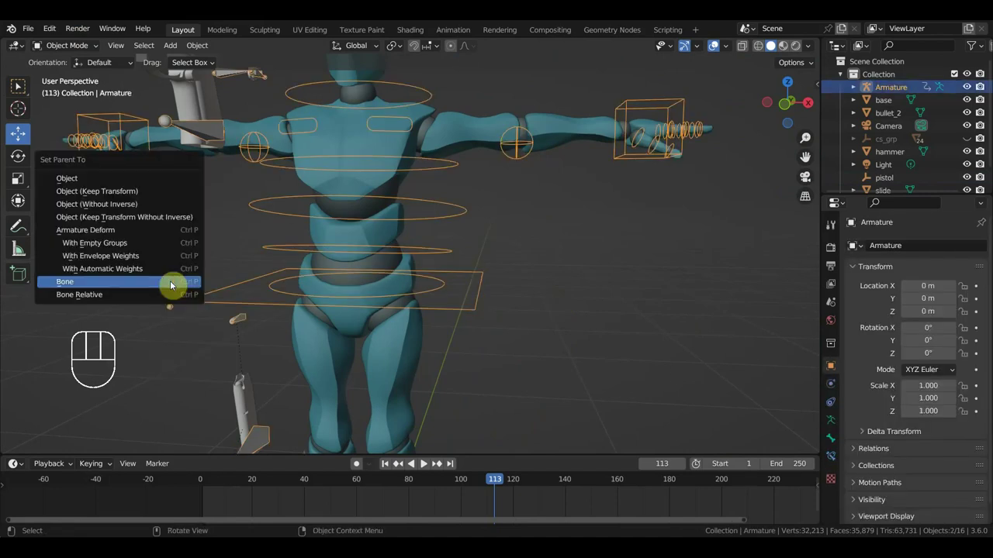
# Step: Parent the shell casing to its control bone via Ctrl+P > Bone in pose mode
pyautogui.press('ctrl+p')
pyautogui.moveTo(85, 53); pyautogui.dragTo(17, 86)
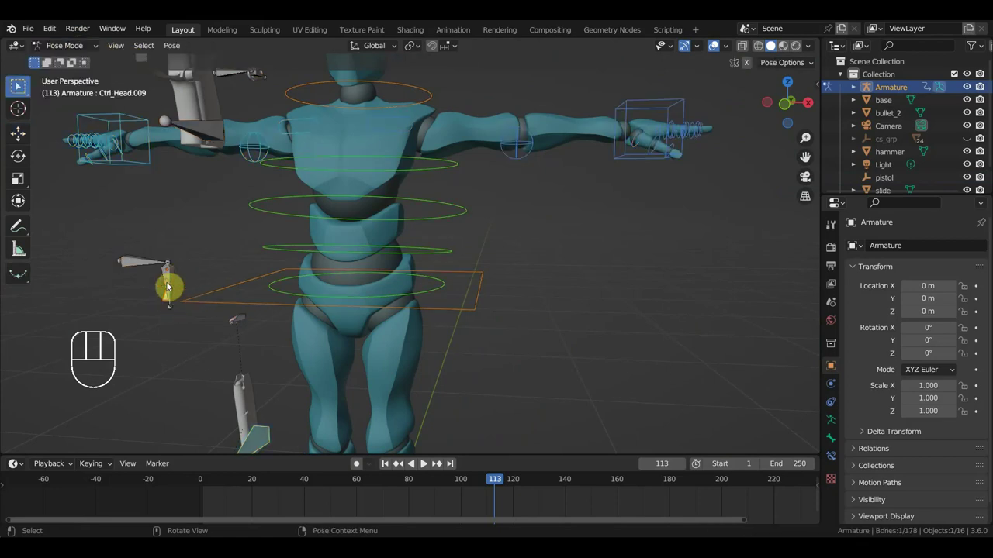
pyautogui.middleClick(17, 86)
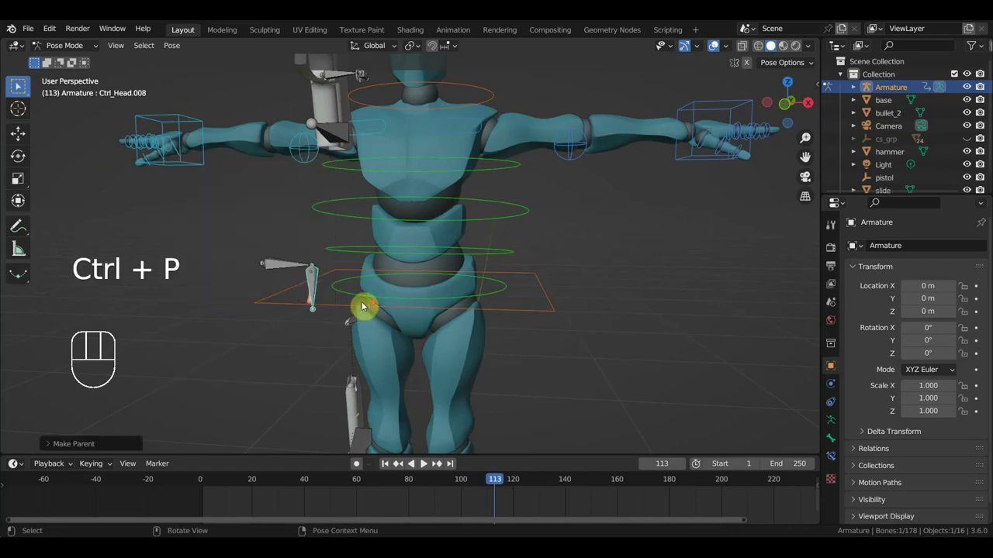
pyautogui.moveTo(344, 315); pyautogui.dragTo(431, 348)
pyautogui.middleClick(19, 88)
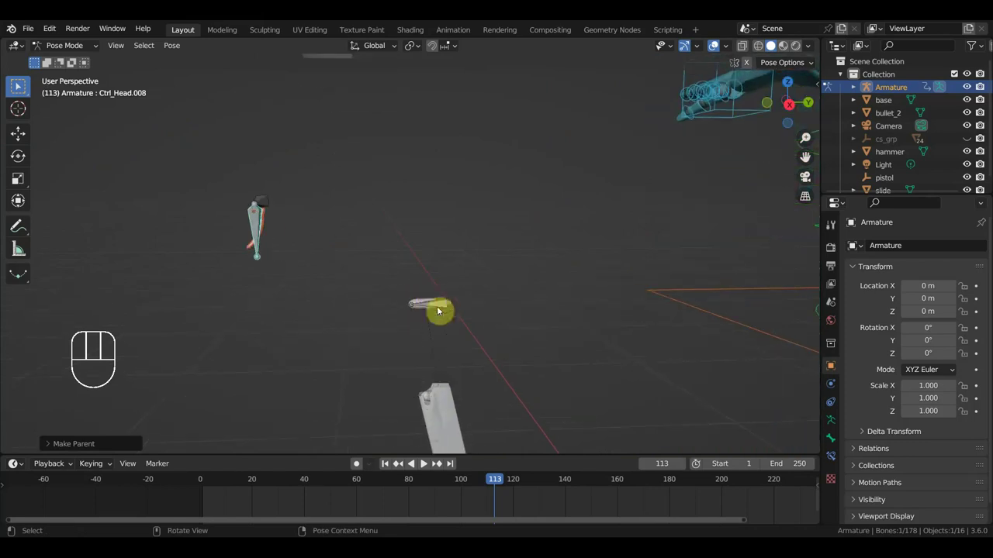
pyautogui.click(20, 88)
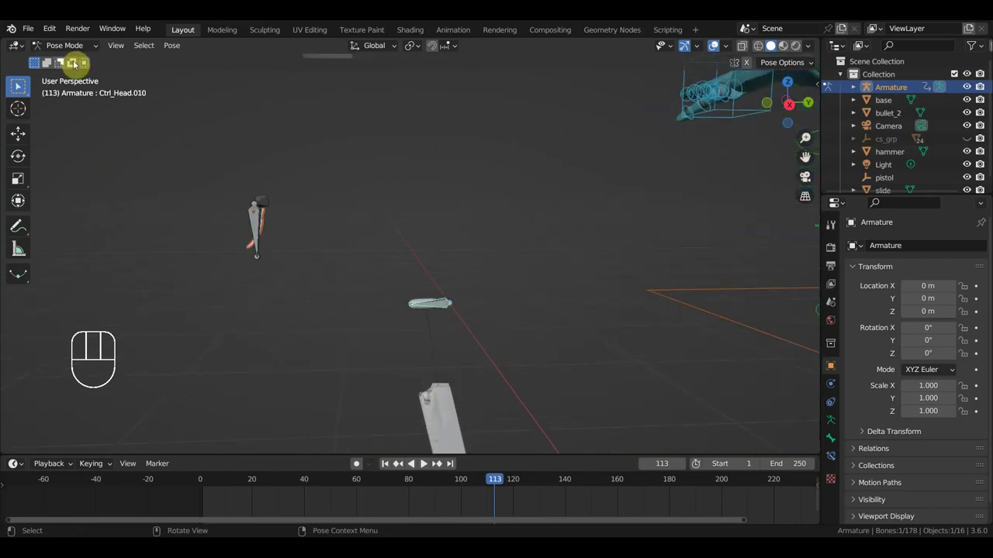
pyautogui.moveTo(68, 51); pyautogui.dragTo(279, 217)
pyautogui.click(423, 302)
pyautogui.click(450, 311)
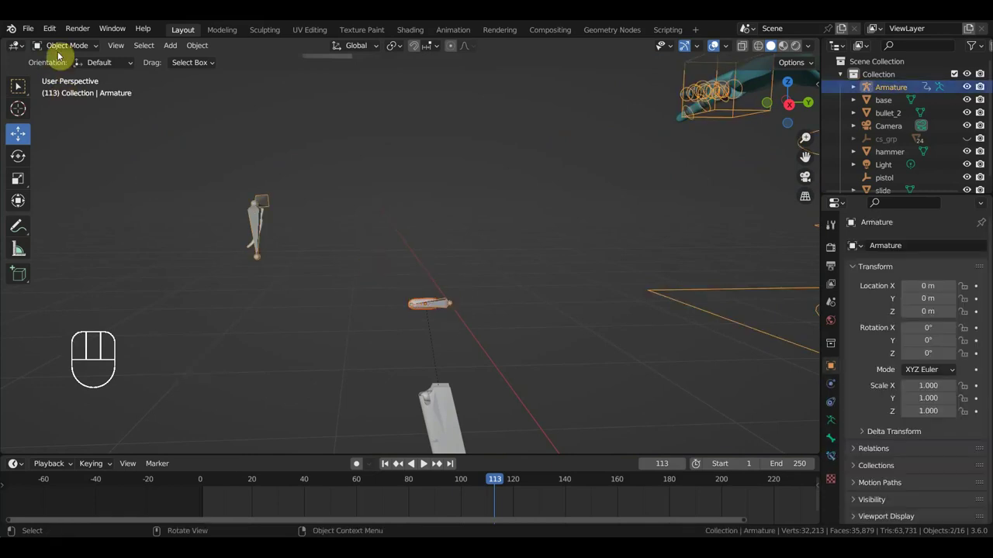
pyautogui.moveTo(68, 50); pyautogui.dragTo(17, 86)
pyautogui.click(17, 86)
pyautogui.press('ctrl+p')
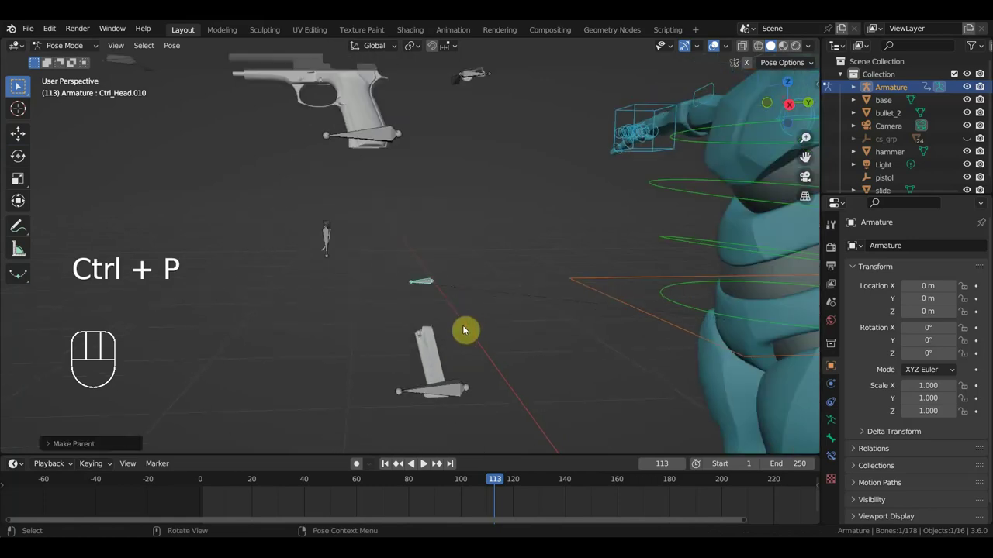
# Step: Select the small control bone Ctrl_Head.005 beside the pistol and return to object mode
pyautogui.click(17, 86)
pyautogui.click(470, 79)
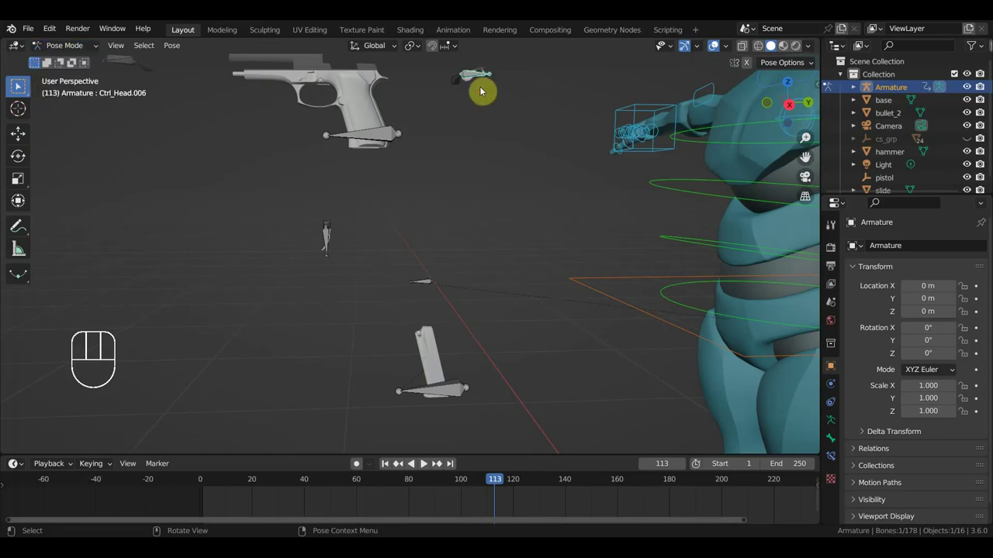
pyautogui.click(460, 84)
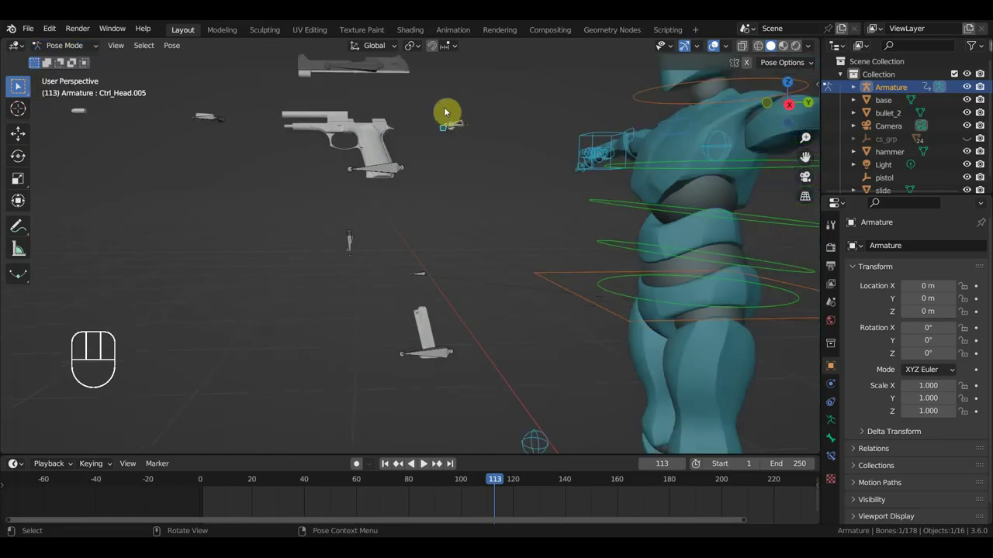
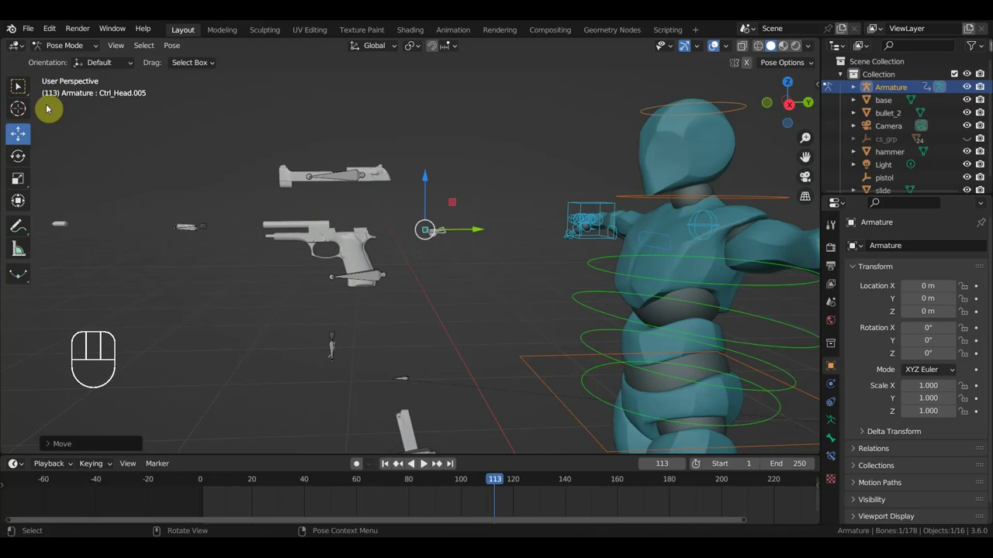
pyautogui.click(56, 50)
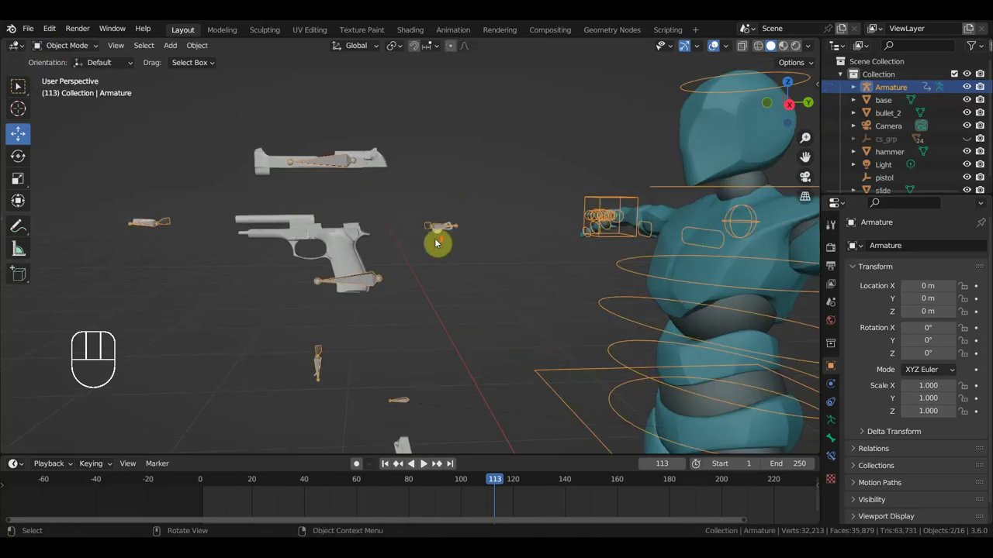
# Step: Parent the hammer to control bone Ctrl_Head.006 via Ctrl+P > Bone
pyautogui.click(443, 233)
pyautogui.click(466, 225)
pyautogui.moveTo(77, 48); pyautogui.dragTo(394, 175)
pyautogui.click(448, 220)
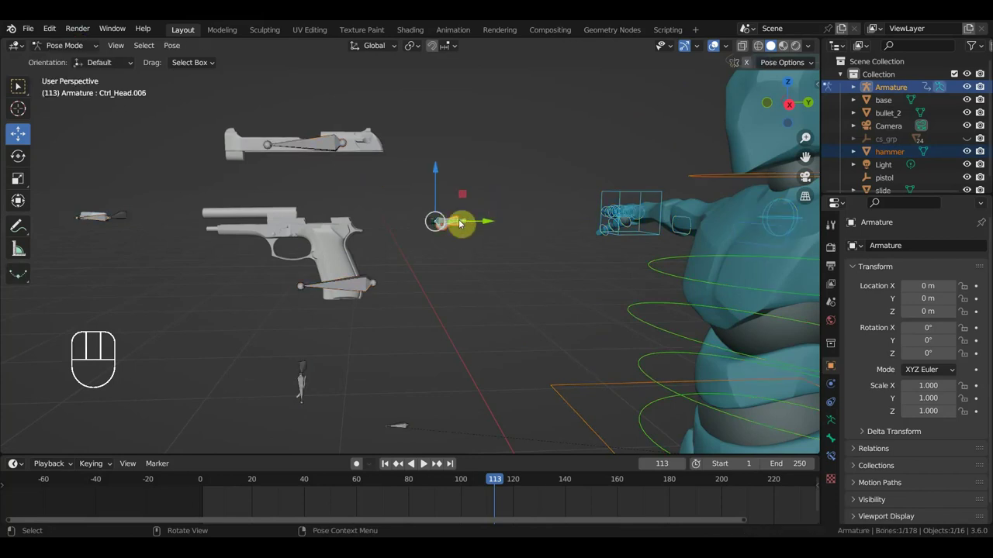
pyautogui.press('ctrl+p')
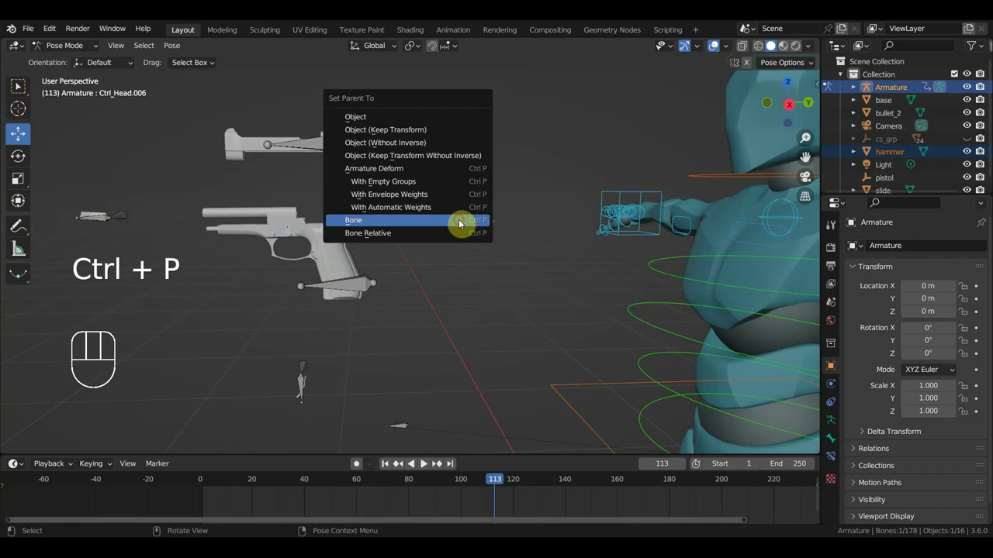
pyautogui.moveTo(484, 257); pyautogui.dragTo(435, 220)
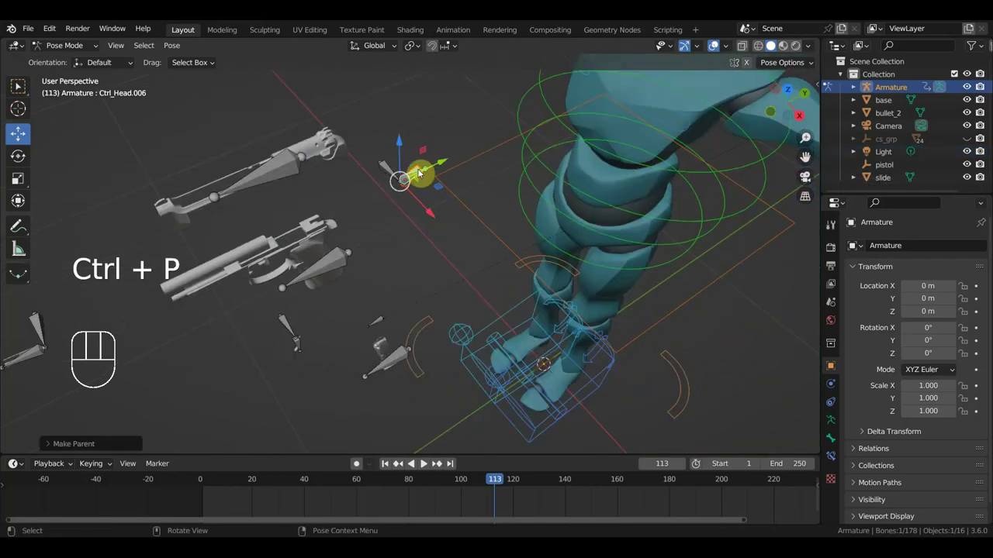
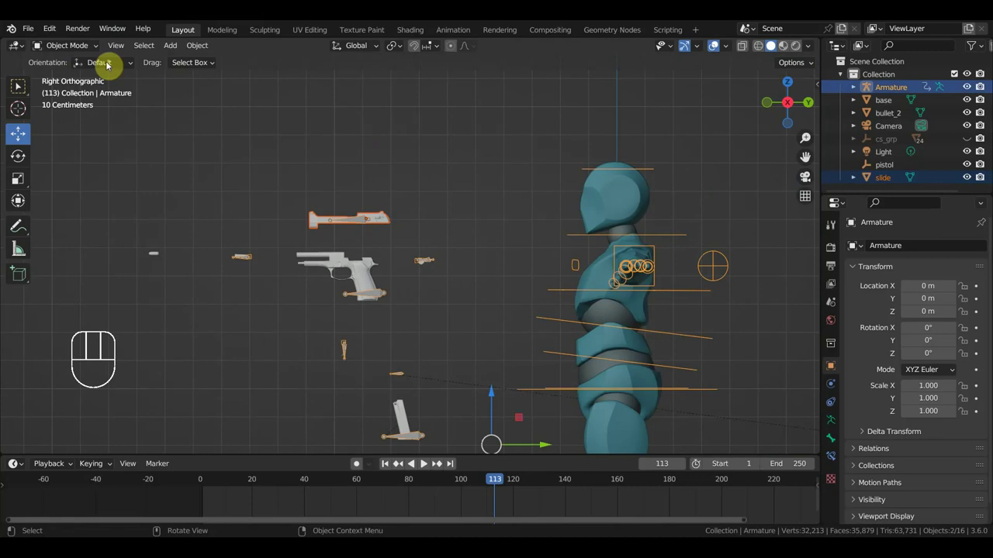
# Step: Parent the slide to Ctrl_Head.002 and the base to Ctrl_Head.001 via Ctrl+P > Bone
pyautogui.moveTo(78, 53); pyautogui.dragTo(337, 222)
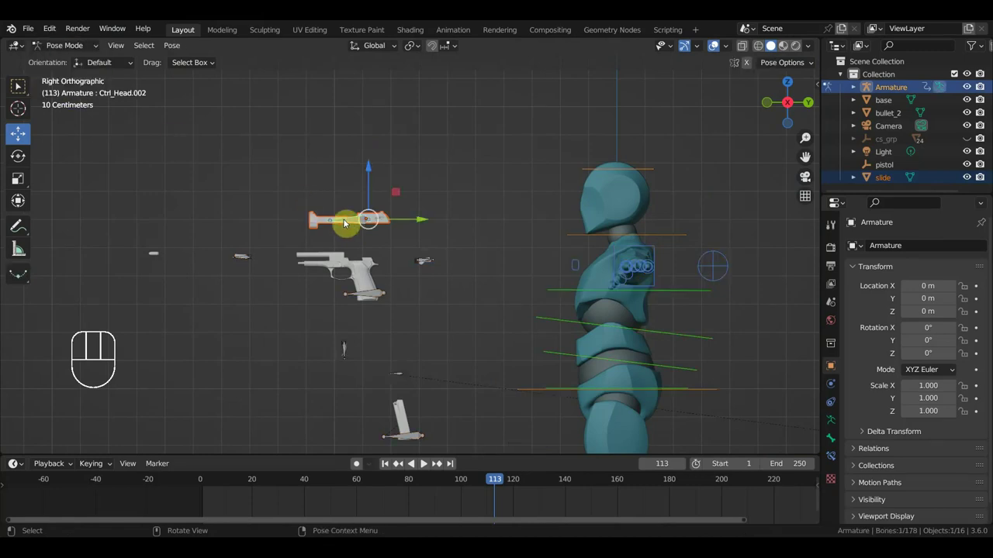
pyautogui.click(353, 226)
pyautogui.press('ctrl+p')
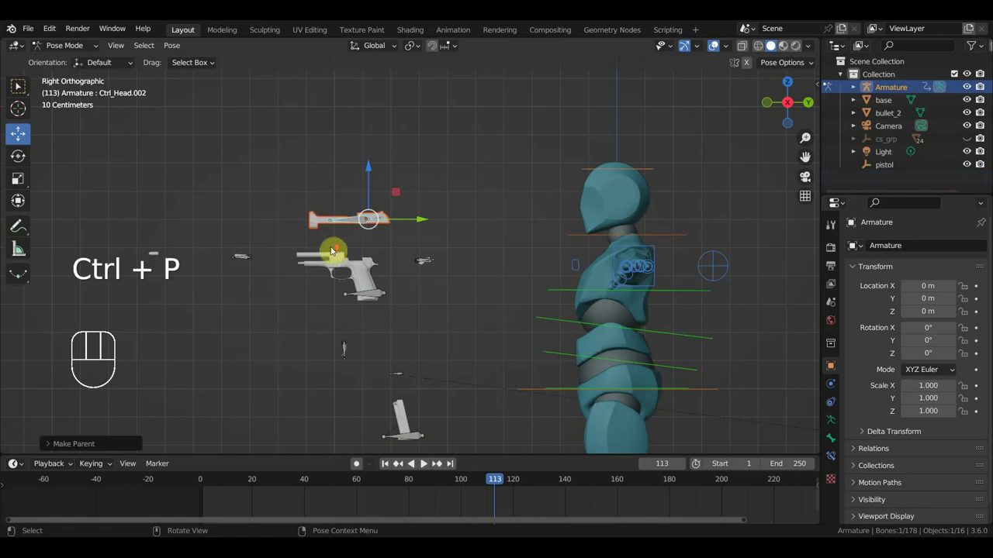
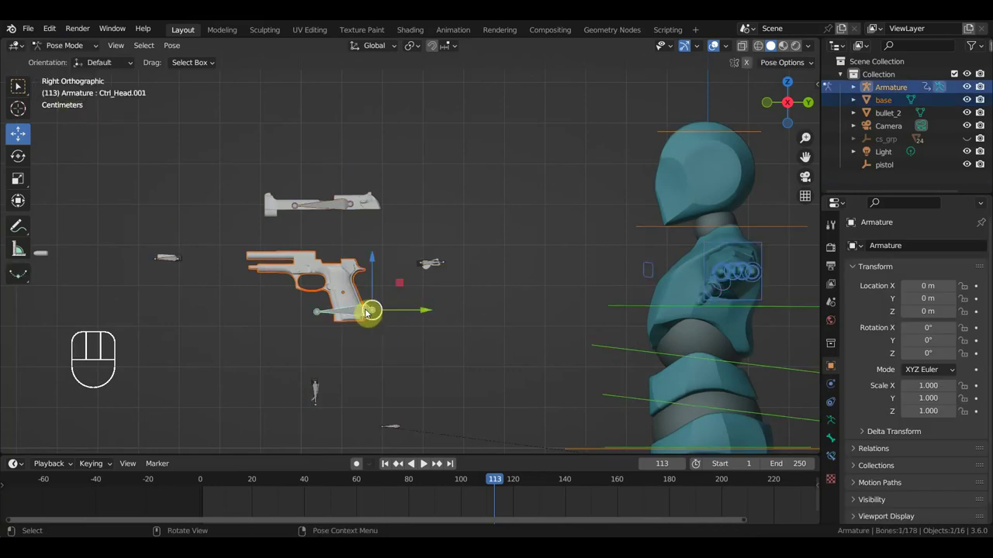
pyautogui.press('ctrl+p')
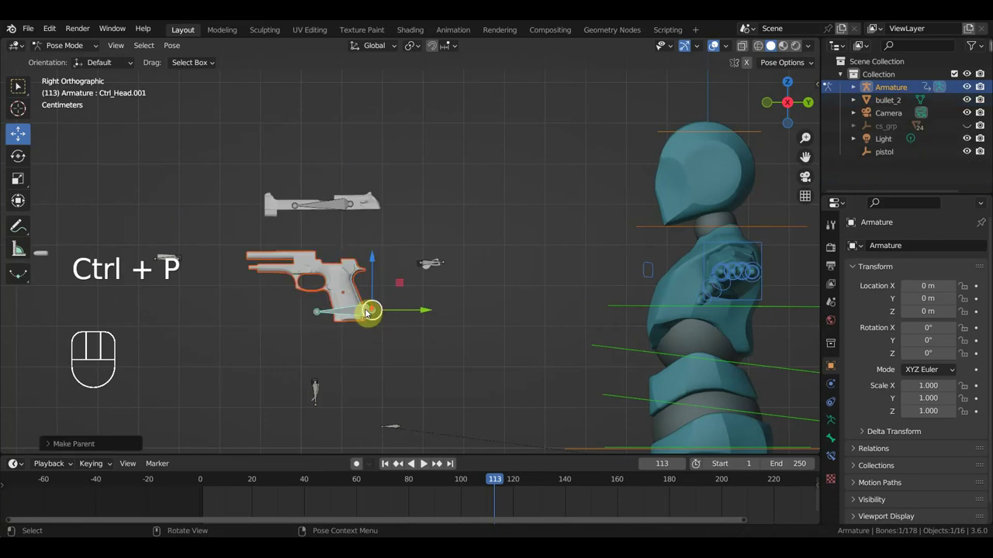
# Step: Test-rotate Ctrl_Head.004 and undo the rotation
pyautogui.middleClick(486, 308)
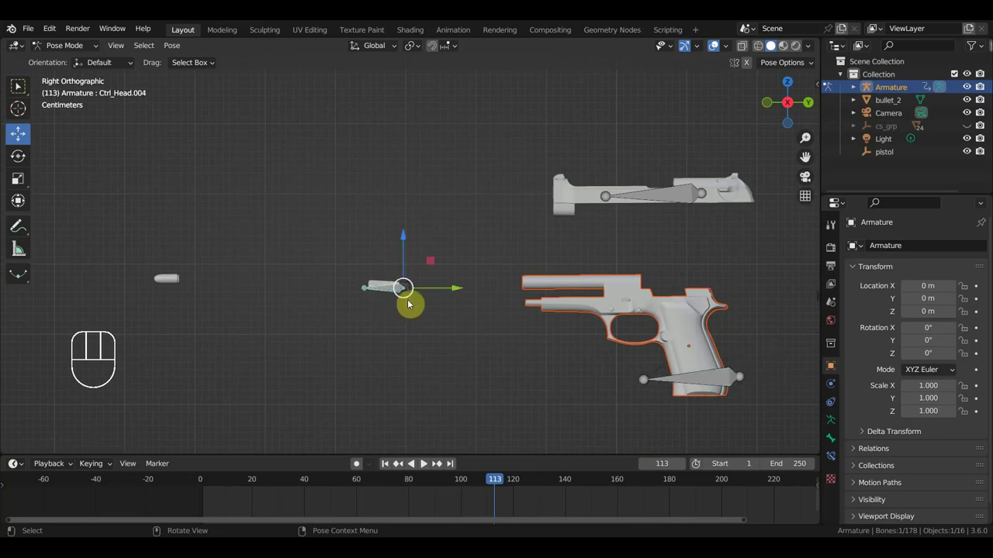
pyautogui.press('r')
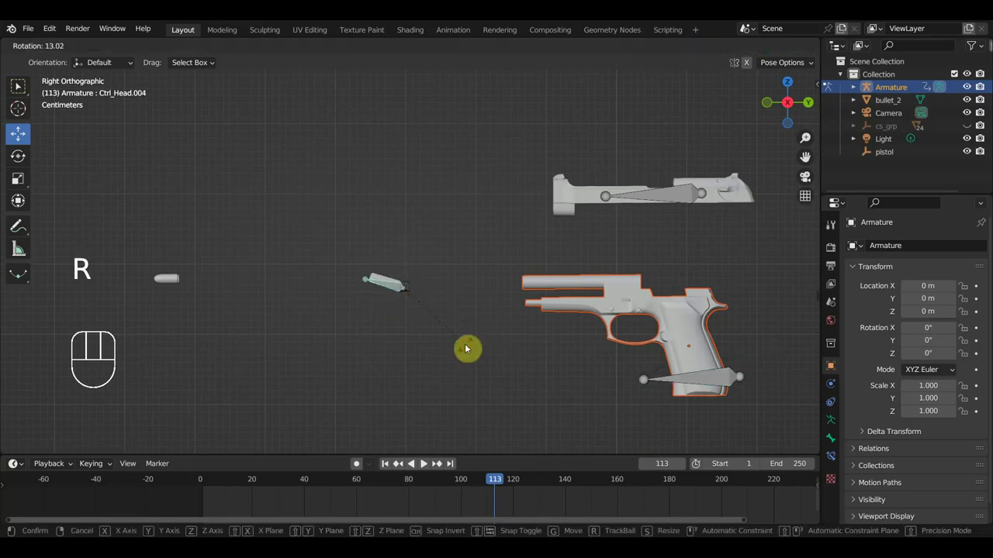
pyautogui.press('ctrl+z')
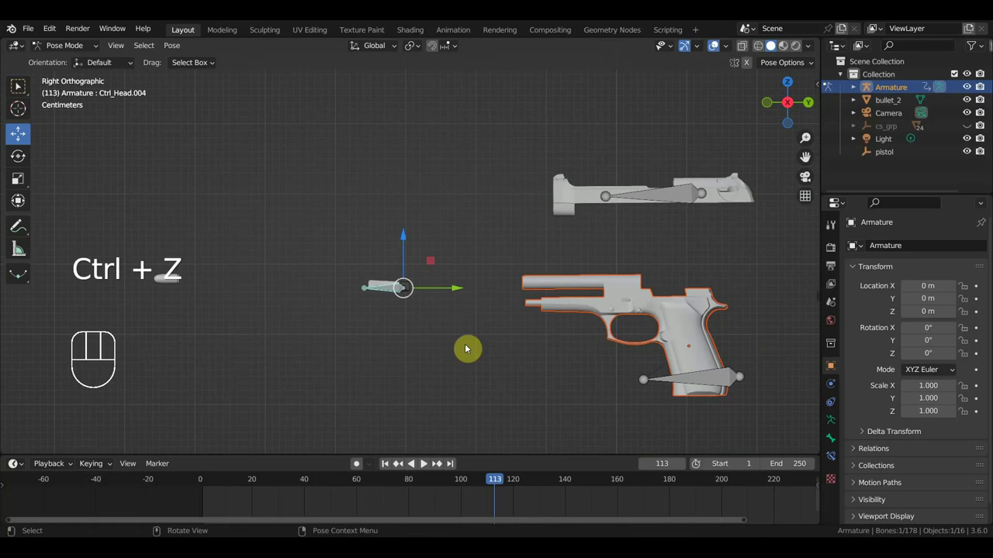
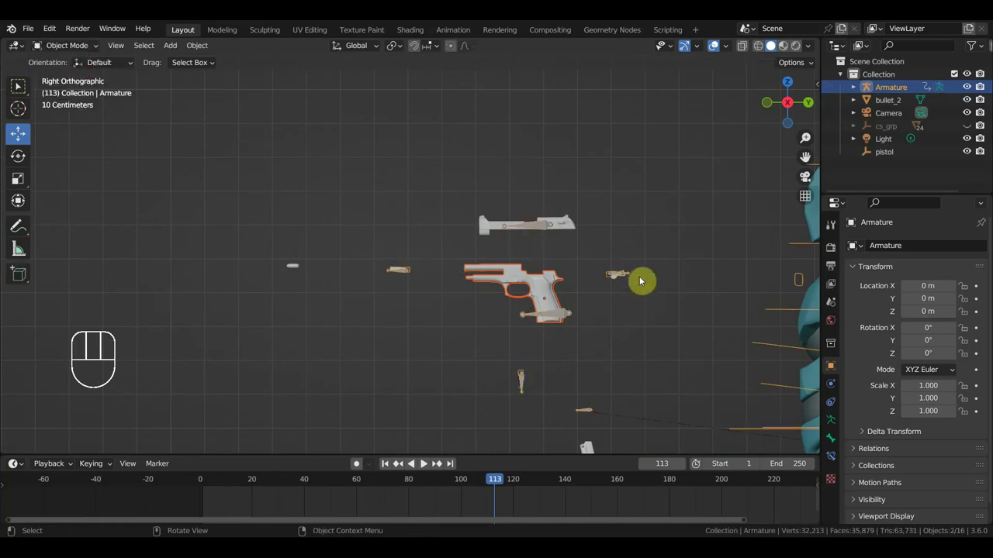
# Step: Duplicate a control bone with Shift+D, parent it with Keep Offset, and return to object mode
pyautogui.moveTo(77, 54); pyautogui.dragTo(75, 97)
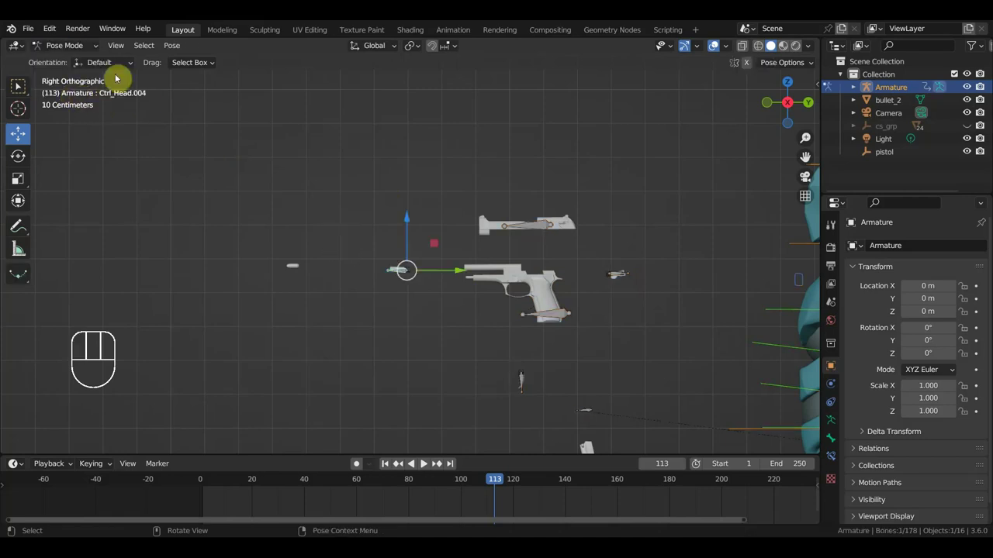
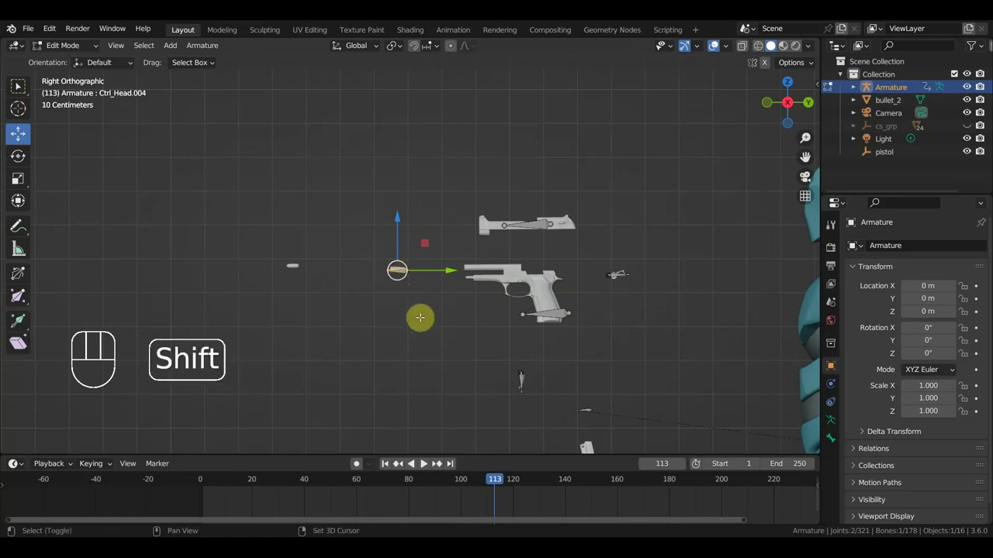
pyautogui.press('shift+d')
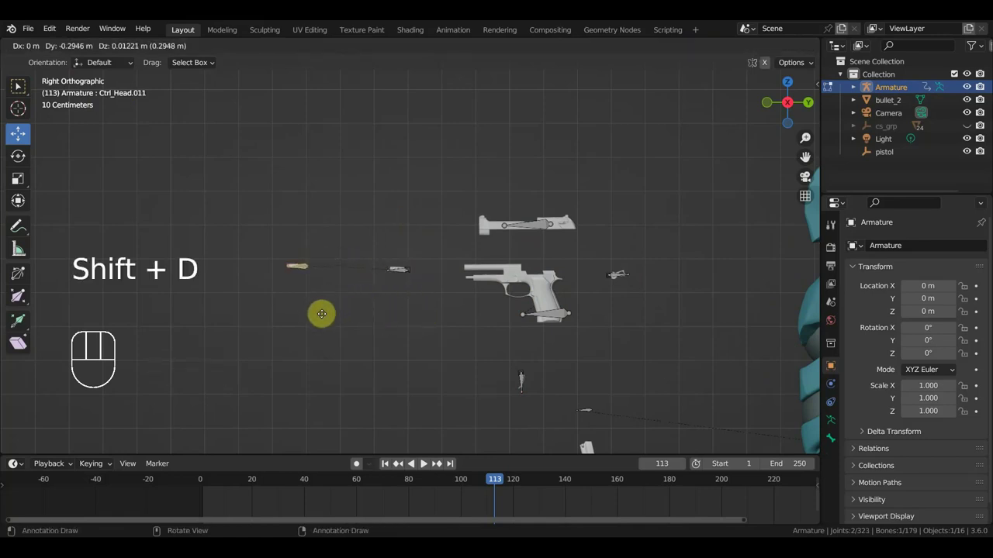
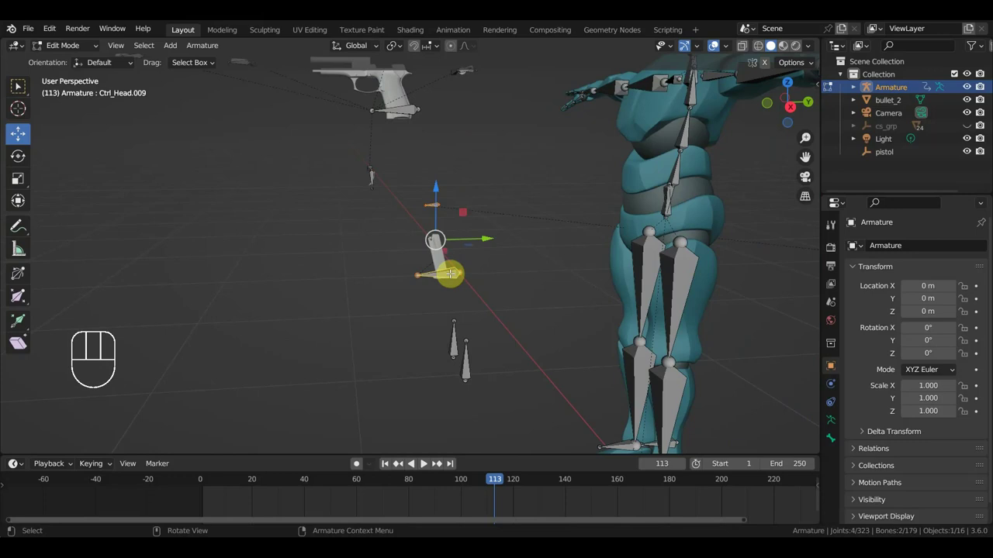
pyautogui.press('ctrl+p')
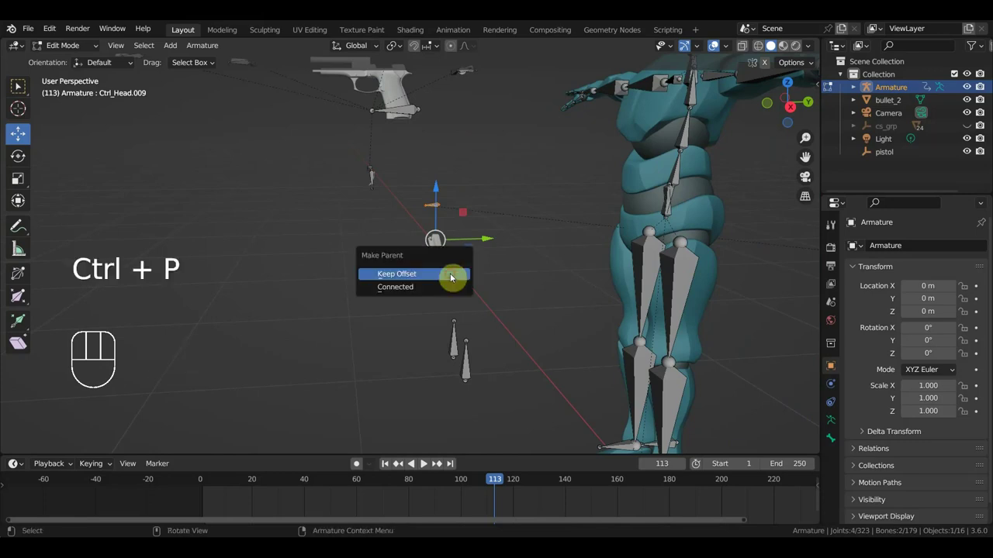
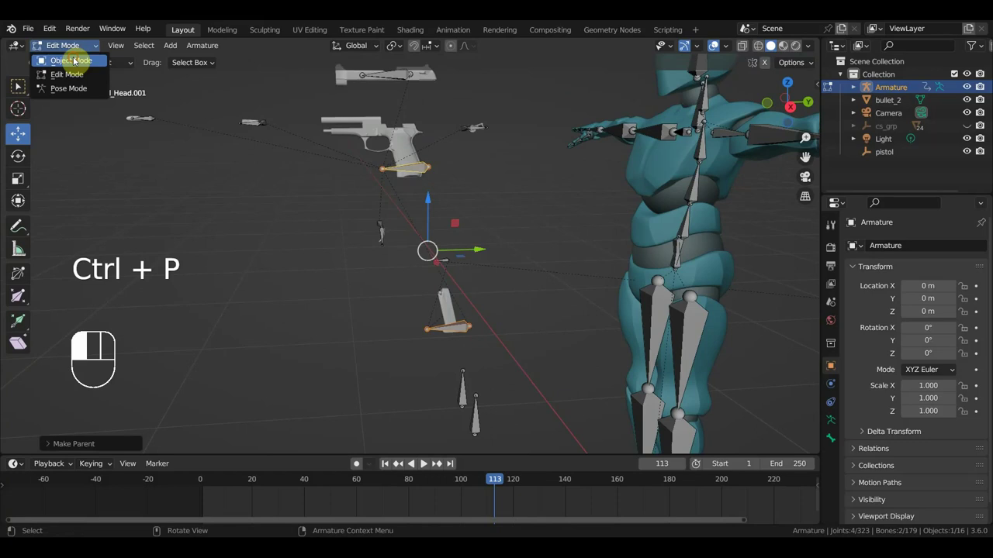
pyautogui.press('KP_3')
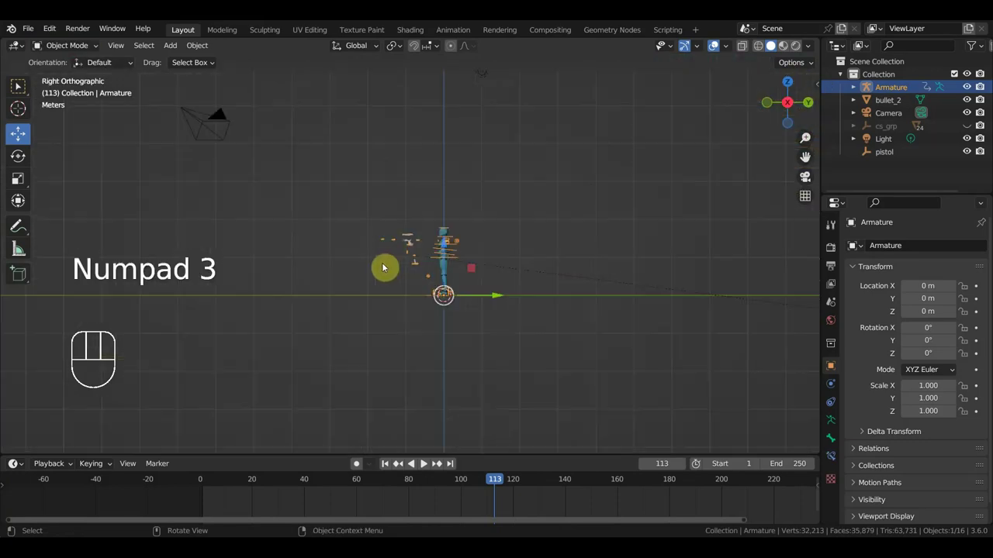
# Step: Rotate and shrink the shell object and move it toward the pistol magazine
pyautogui.click(598, 285)
pyautogui.press('r')
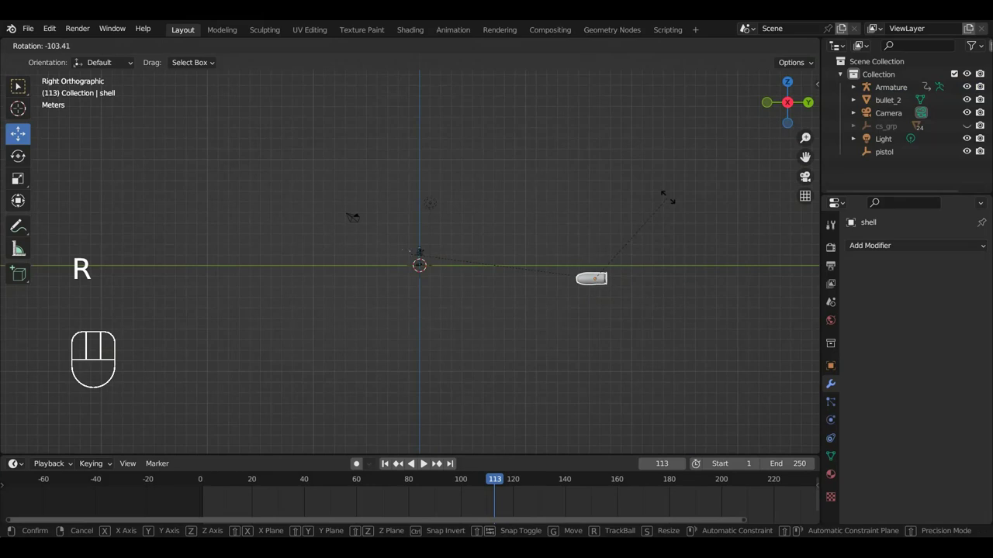
pyautogui.press('s')
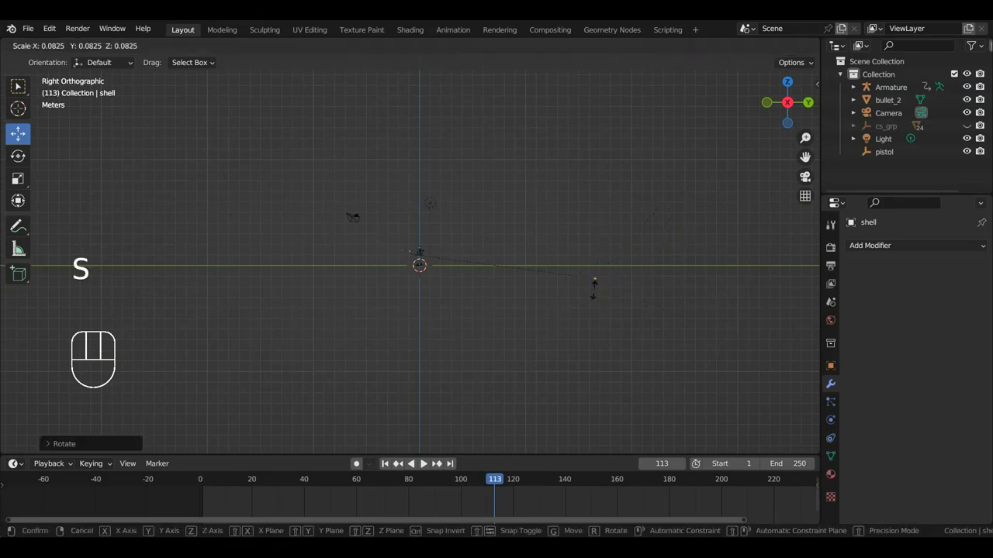
pyautogui.press('g')
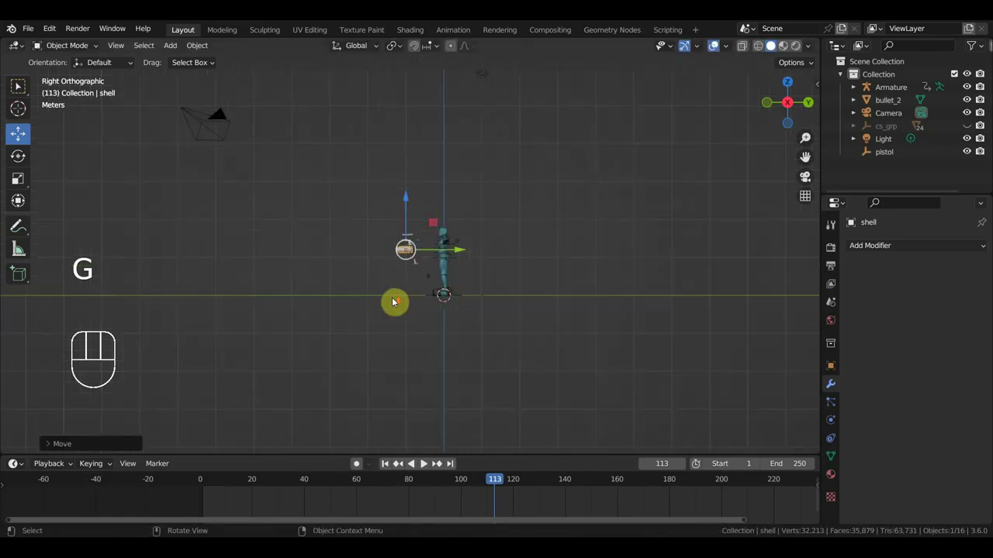
pyautogui.press('g')
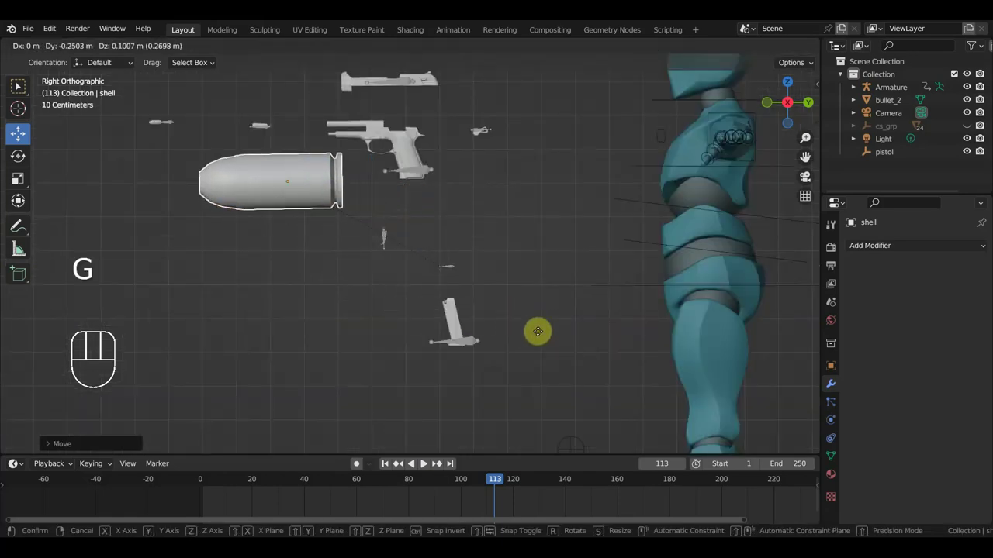
# Step: Resize and place the shell atop the magazine and check it in Right Orthographic view
pyautogui.press('s')
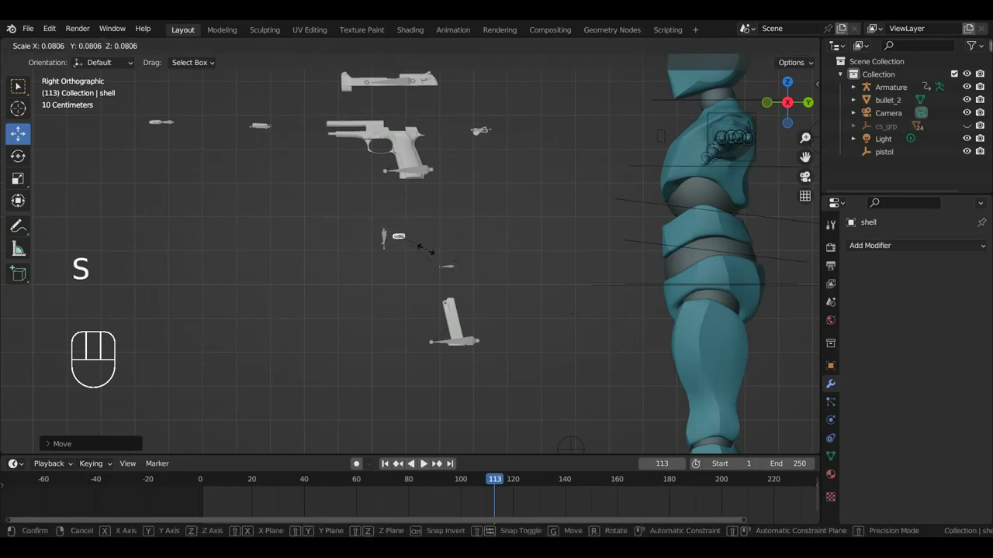
pyautogui.press('g')
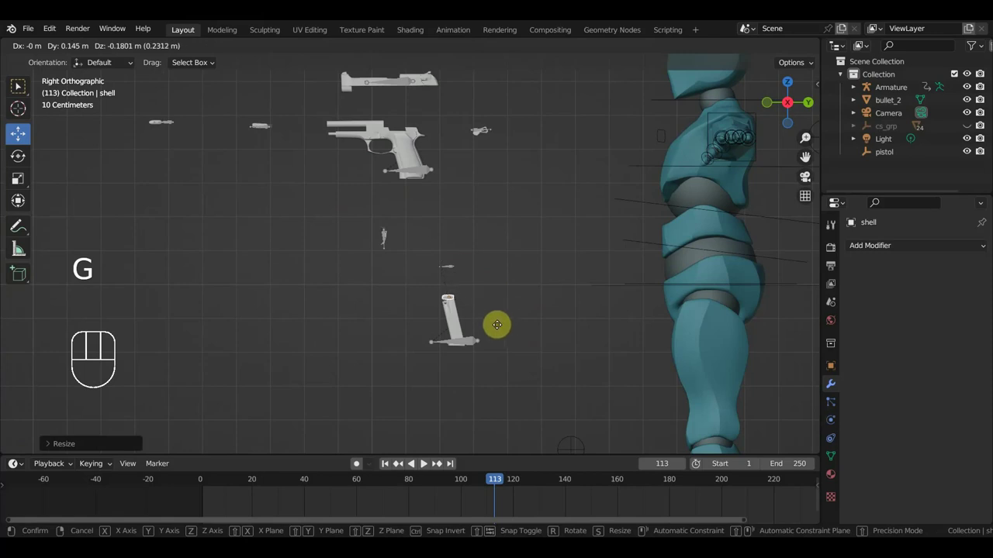
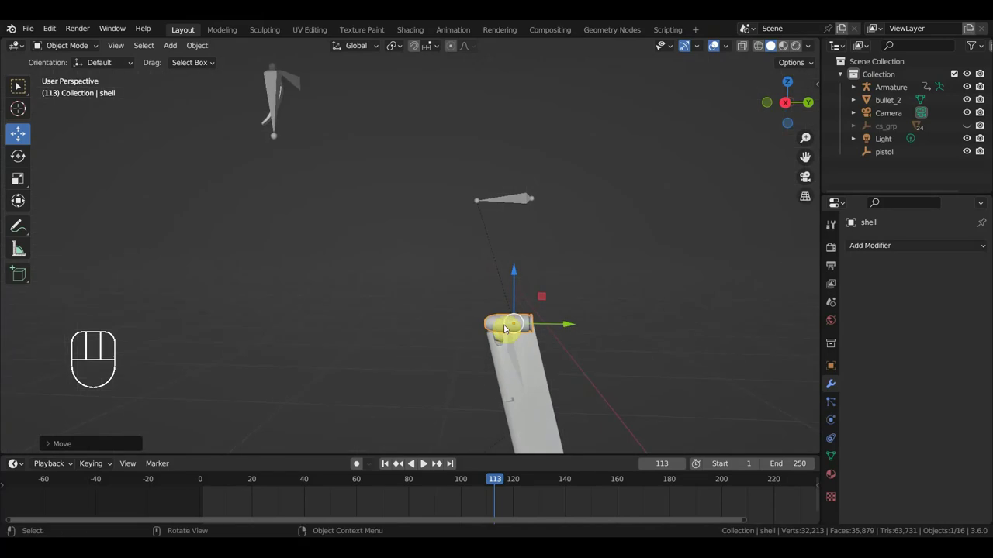
pyautogui.press('s')
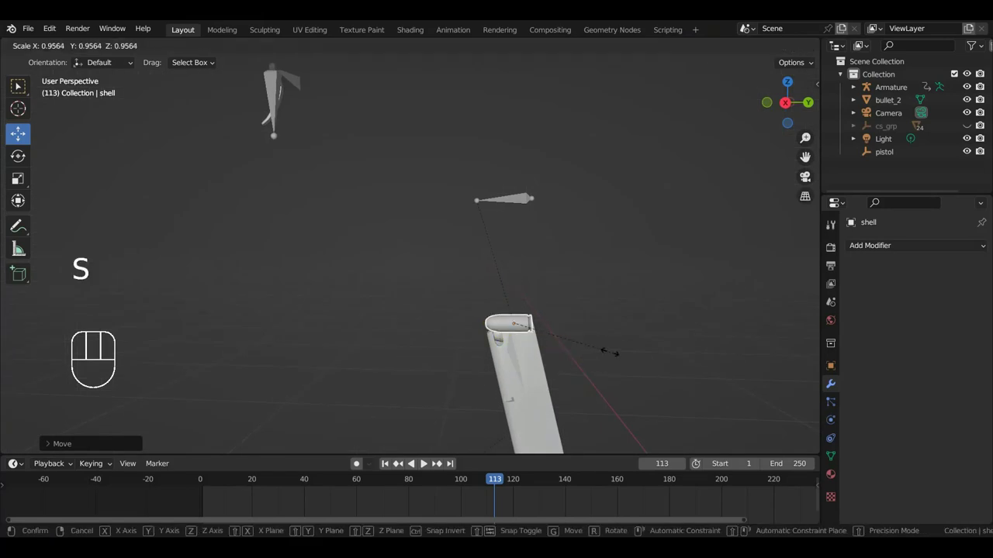
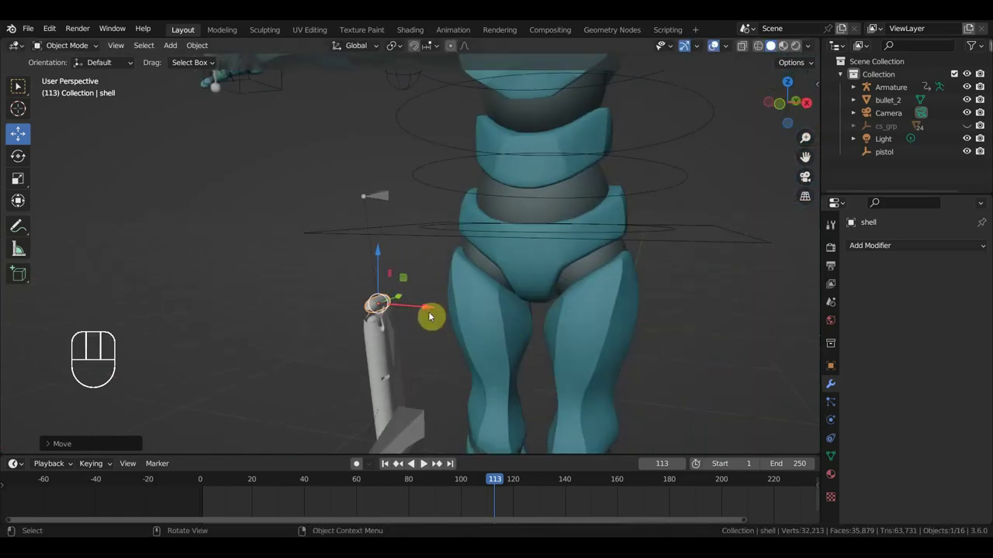
pyautogui.press('KP_3')
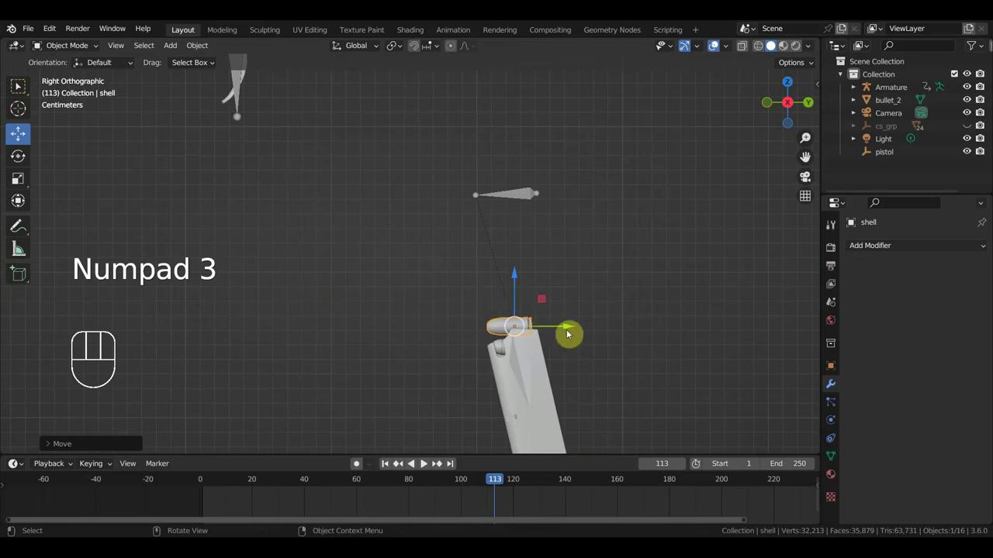
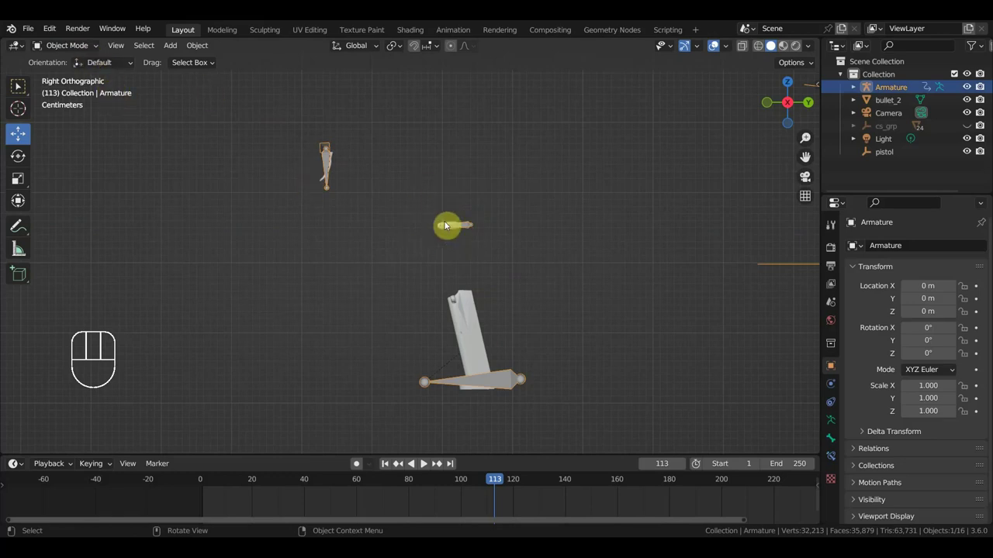
# Step: Parent the bullet shell to its control bone via Ctrl+P > Bone and save the file
pyautogui.click(448, 224)
pyautogui.click(476, 232)
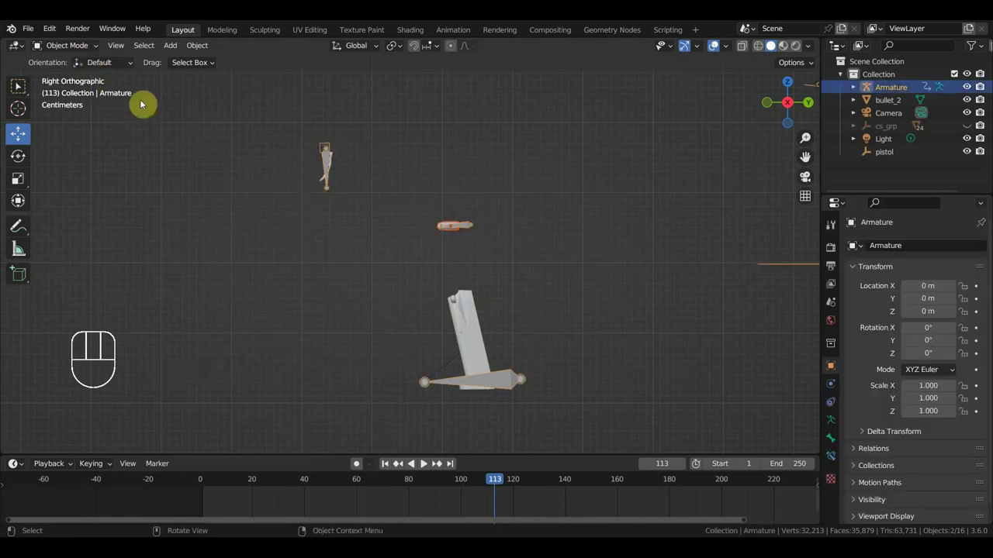
pyautogui.moveTo(84, 51); pyautogui.dragTo(386, 212)
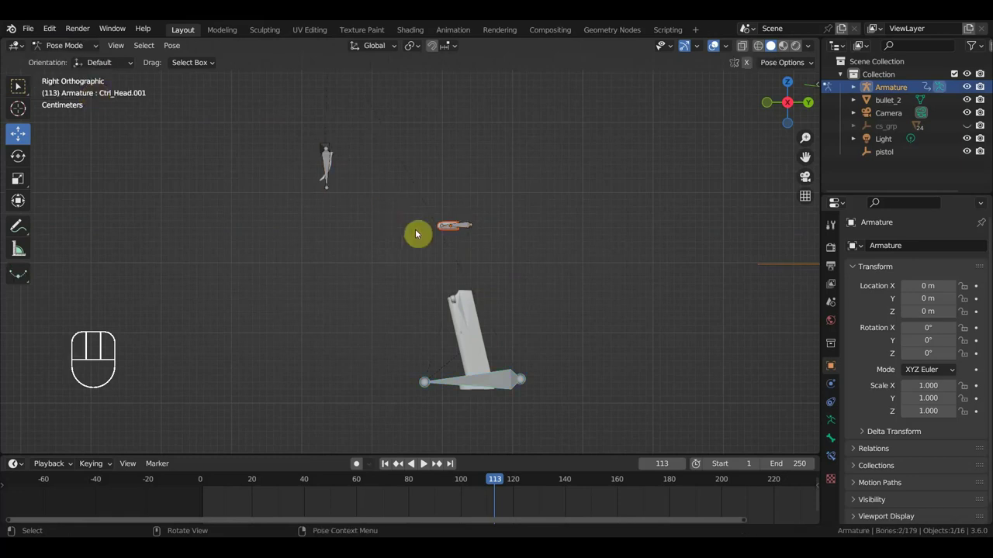
pyautogui.click(466, 228)
pyautogui.press('ctrl+p')
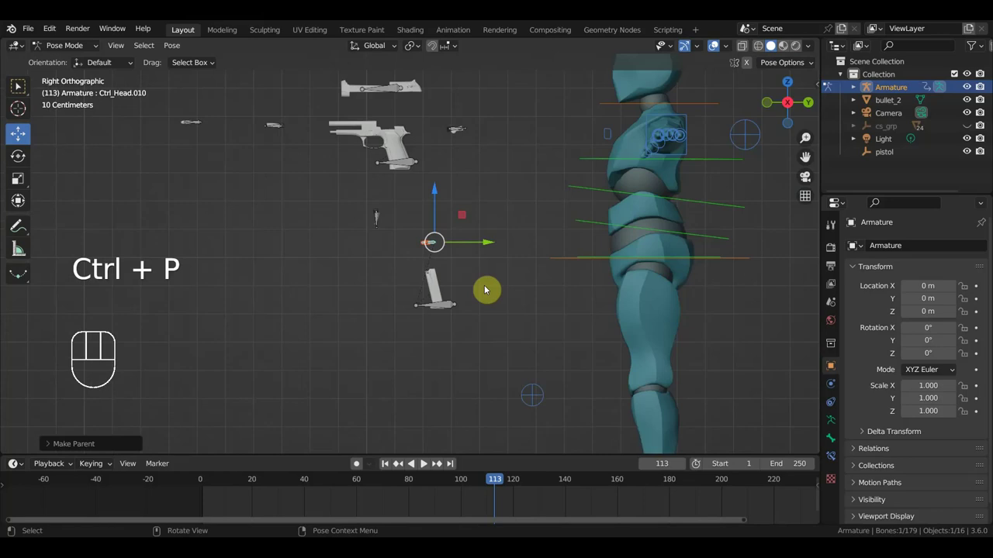
pyautogui.moveTo(478, 295); pyautogui.dragTo(426, 290)
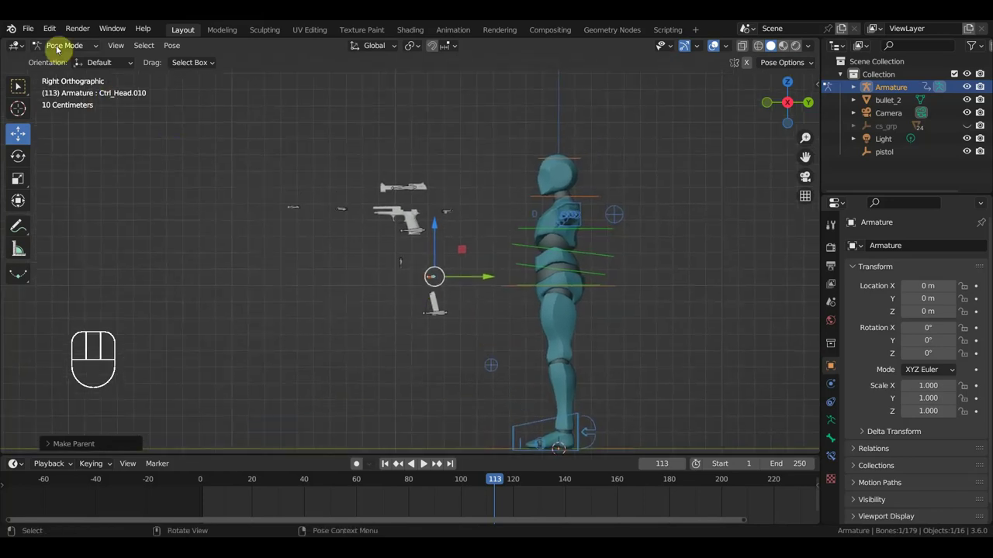
pyautogui.moveTo(30, 36); pyautogui.dragTo(342, 225)
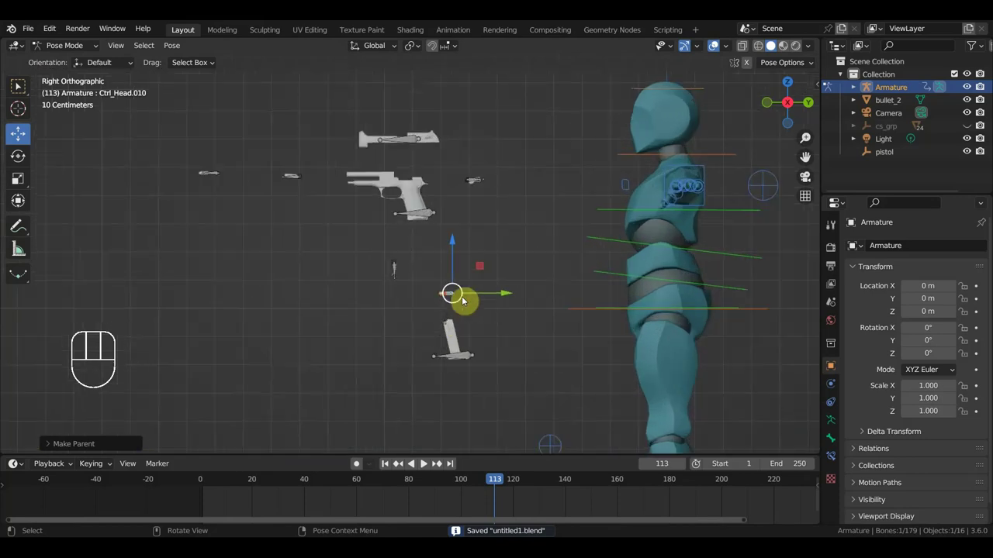
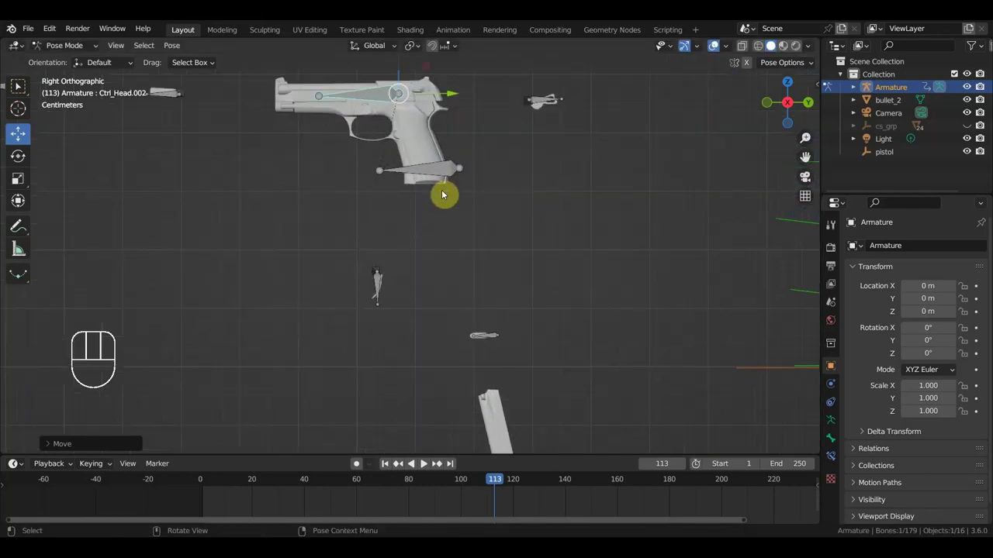
# Step: Test-move a pistol control bone, undo it, and orbit to look along the pistol
pyautogui.click(540, 102)
pyautogui.moveTo(580, 103); pyautogui.dragTo(508, 104)
pyautogui.press('ctrl+z')
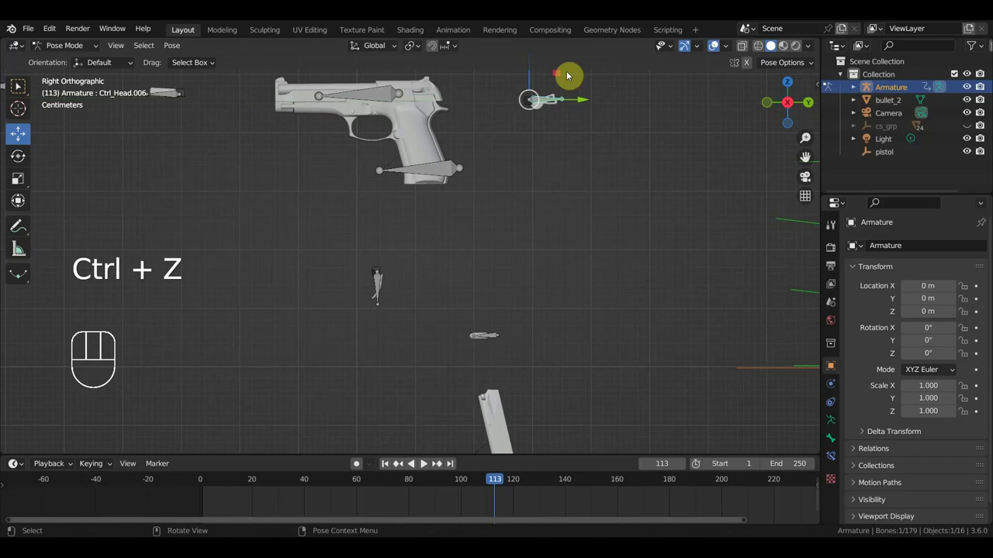
pyautogui.moveTo(559, 133); pyautogui.dragTo(568, 94)
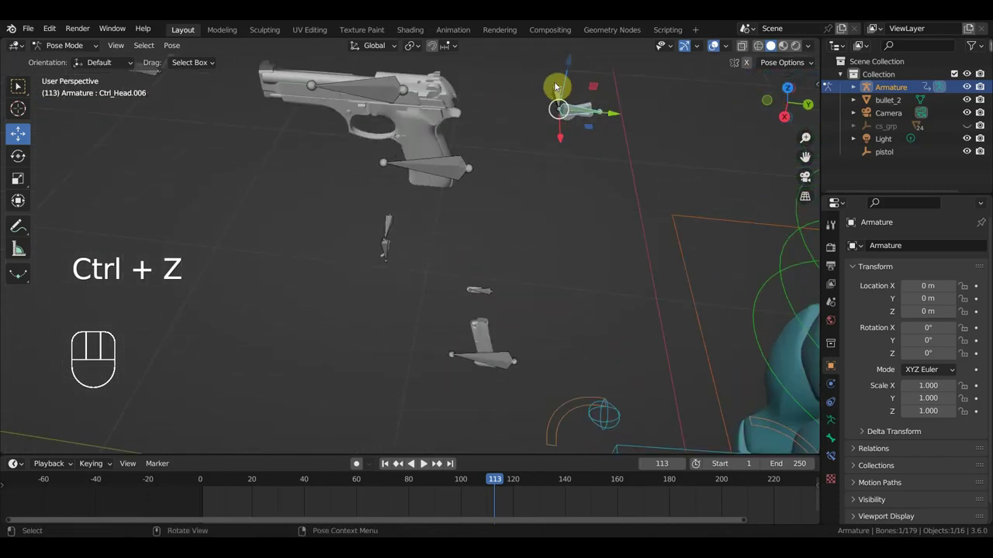
pyautogui.moveTo(612, 96); pyautogui.dragTo(532, 143)
pyautogui.moveTo(488, 116); pyautogui.dragTo(426, 121)
pyautogui.moveTo(467, 139); pyautogui.dragTo(399, 292)
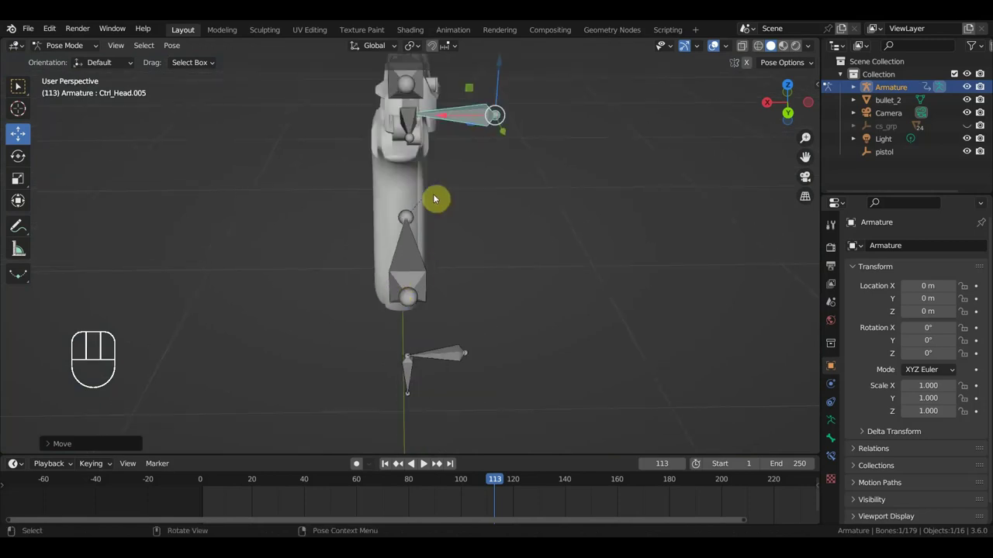
# Step: Test-move the slide bone and check the pistol from top view
pyautogui.click(424, 89)
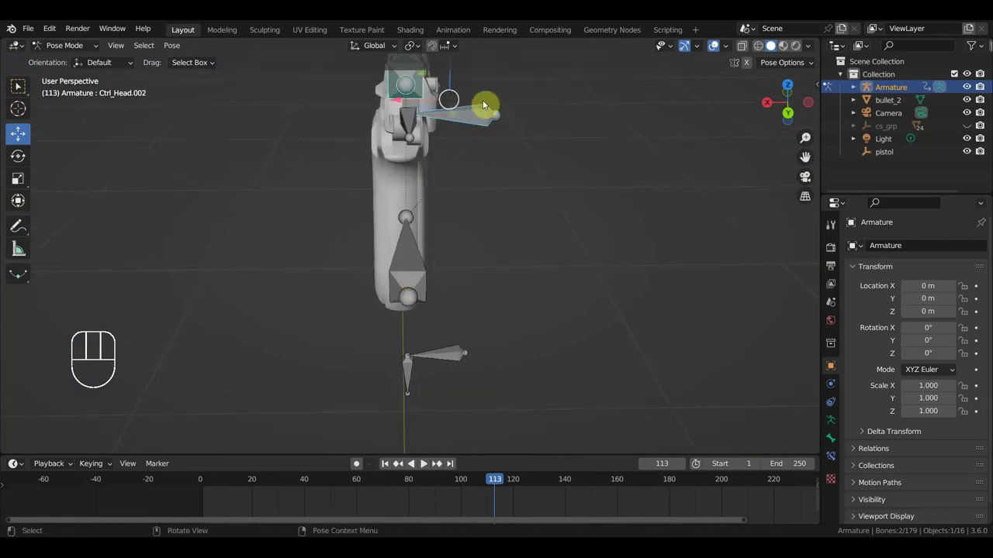
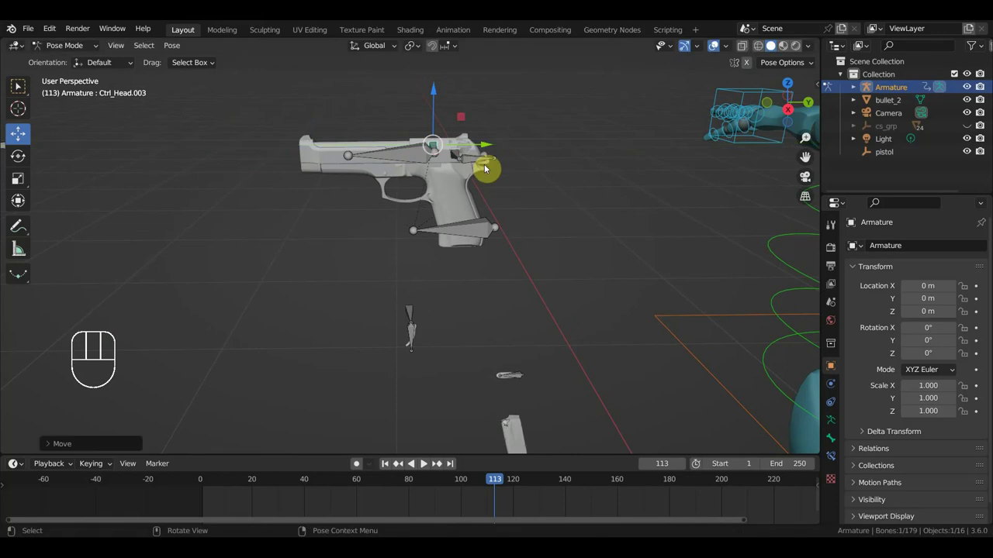
pyautogui.press('KP_7')
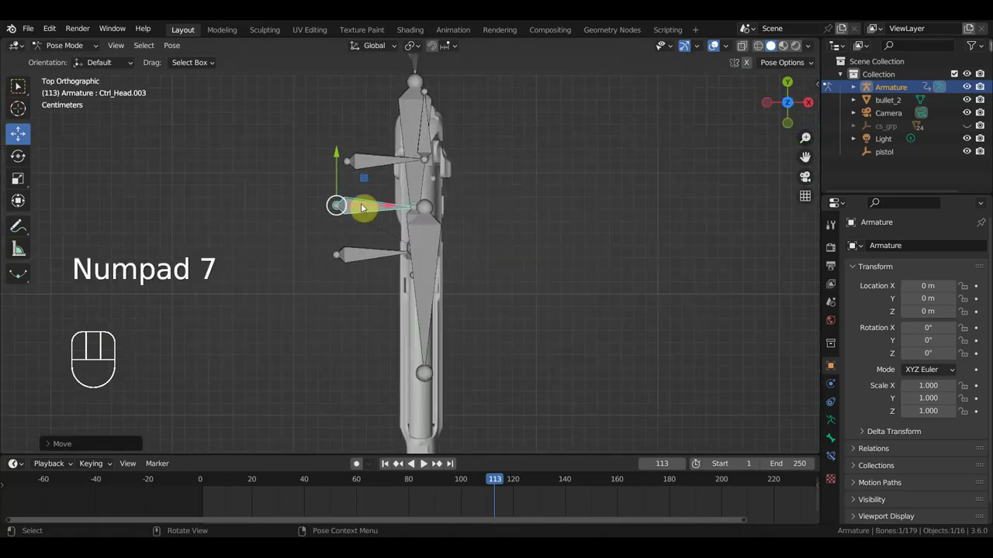
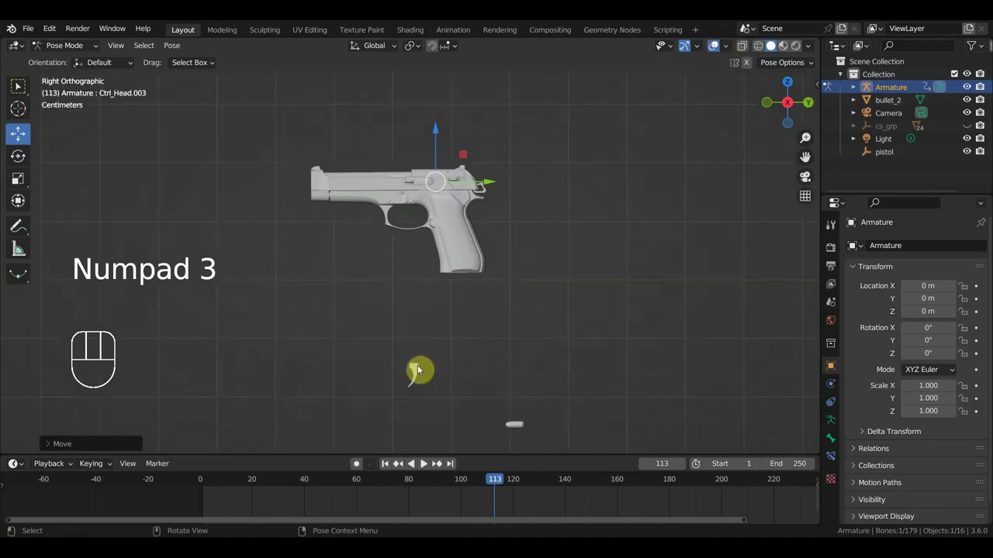
# Step: Orbit around the pistol, switch to Right view and pan down to the magazine
pyautogui.middleClick(487, 356)
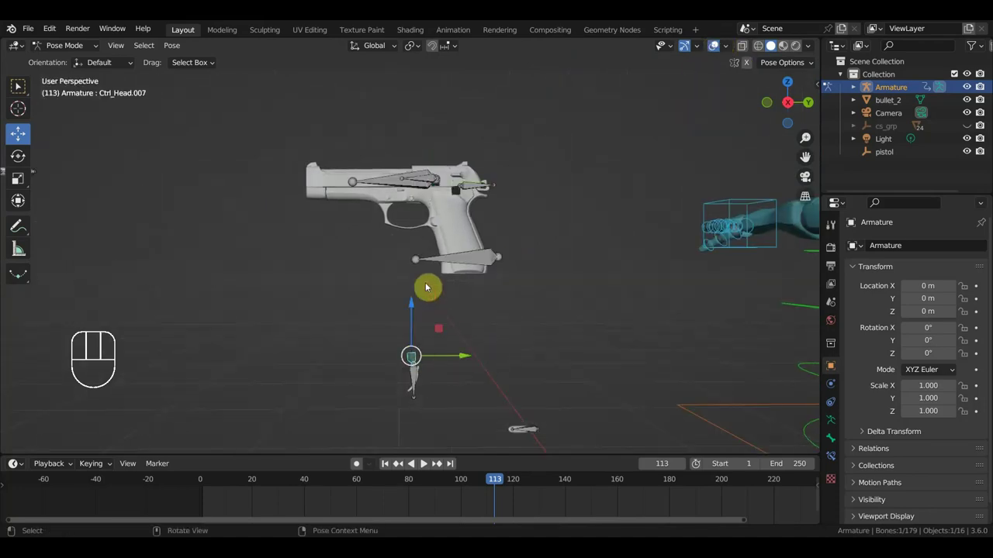
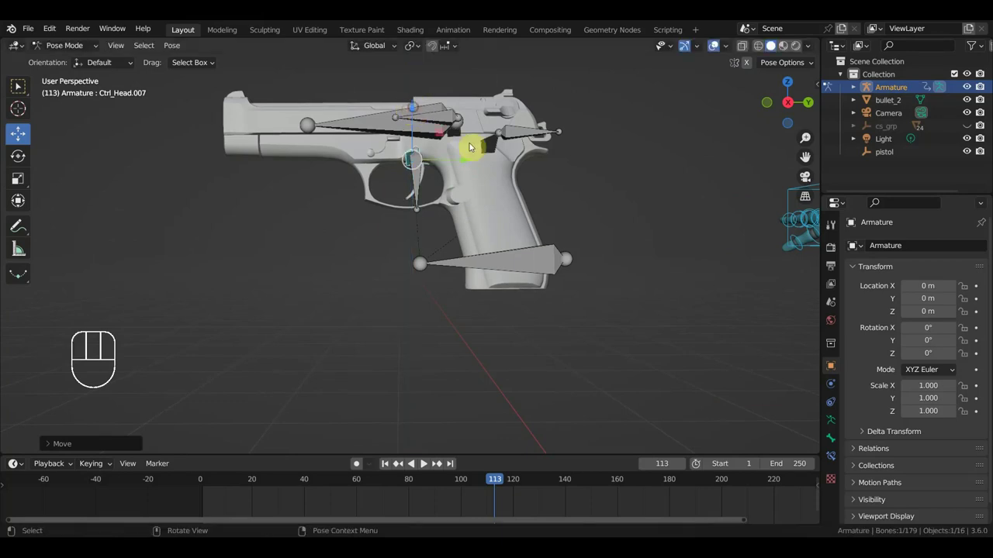
pyautogui.press('KP_3')
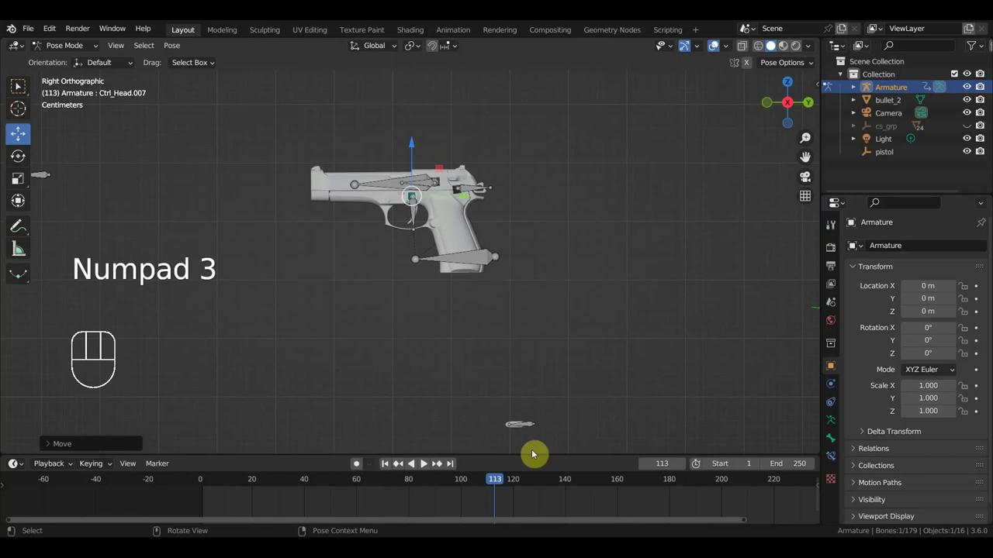
pyautogui.moveTo(575, 409); pyautogui.dragTo(518, 199)
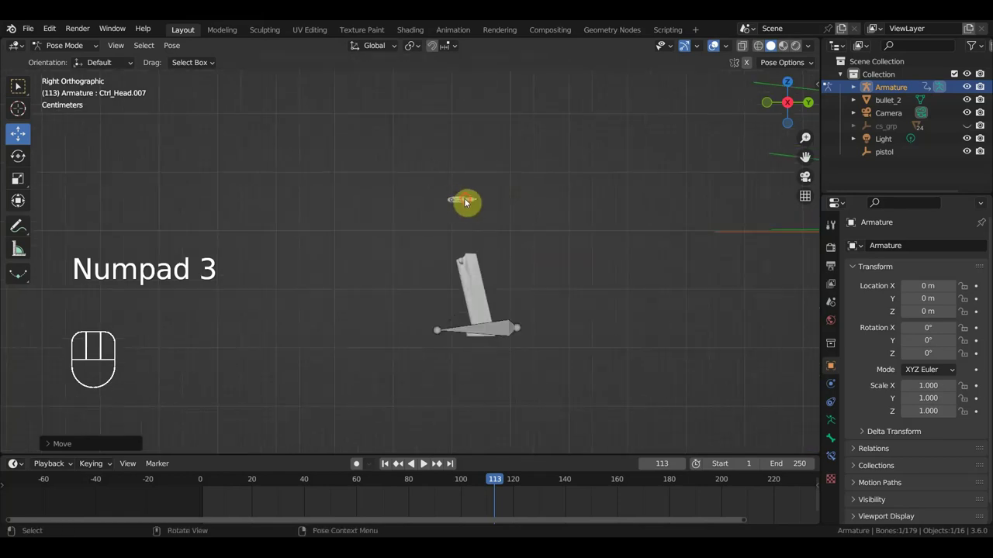
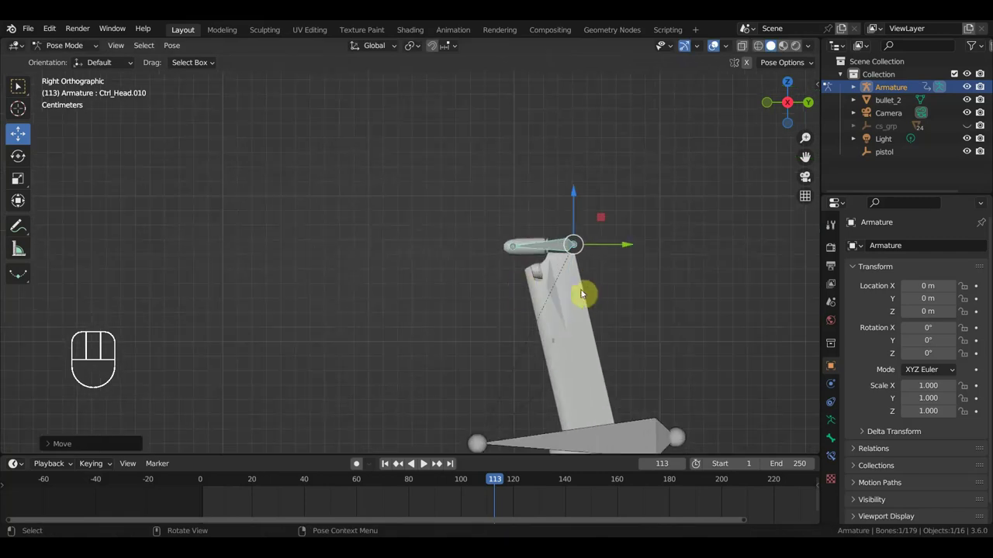
# Step: Test-rotate and move the shell bone, then shift the view toward the pistol
pyautogui.press('r')
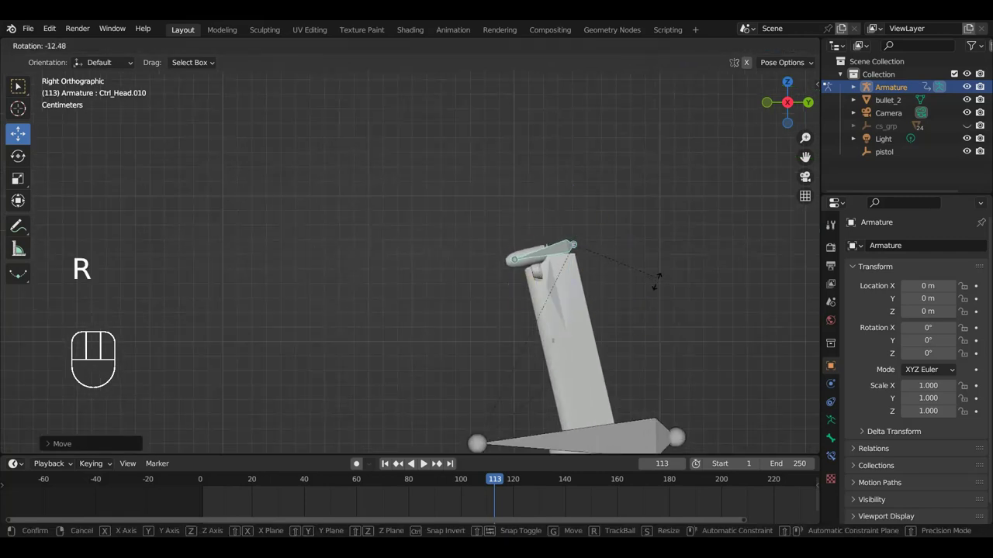
pyautogui.press('g')
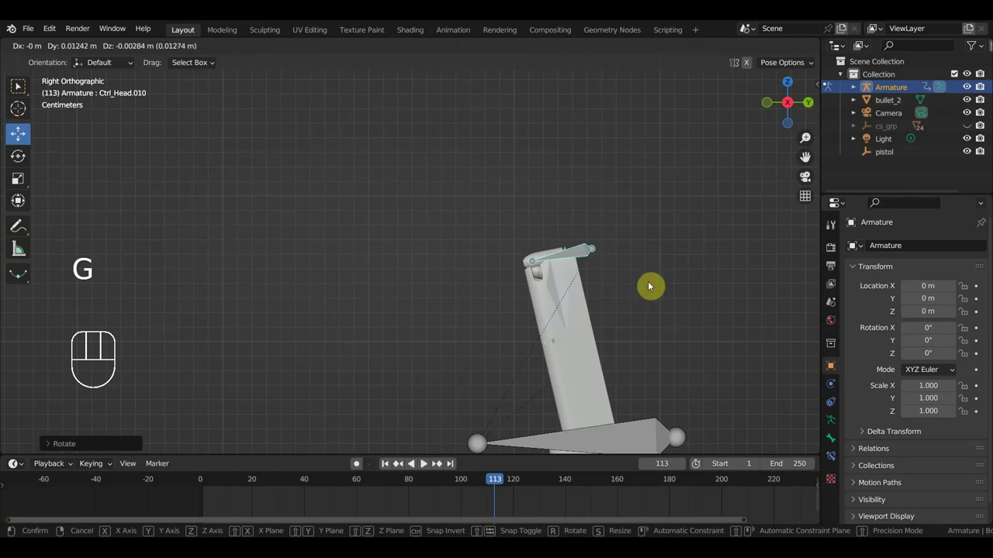
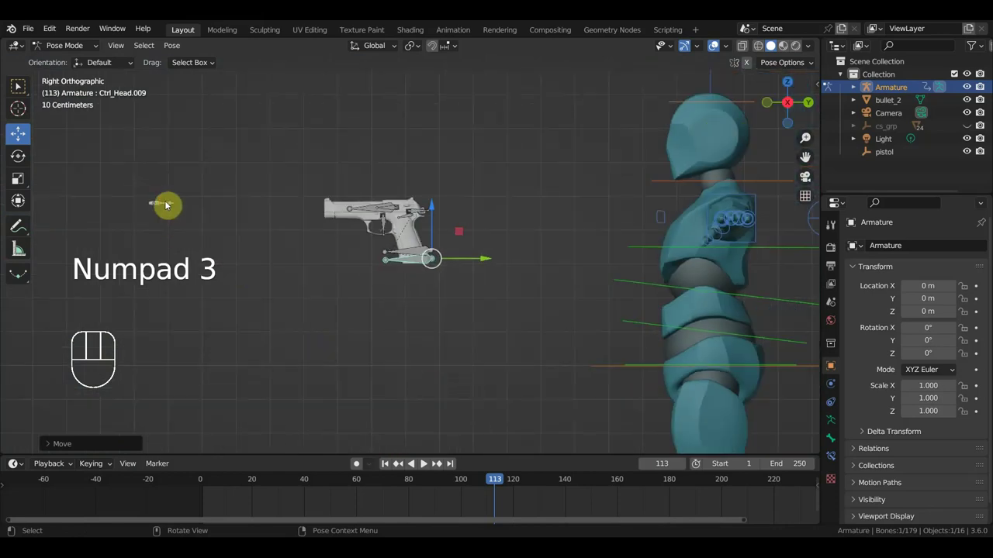
pyautogui.moveTo(228, 208); pyautogui.dragTo(232, 248)
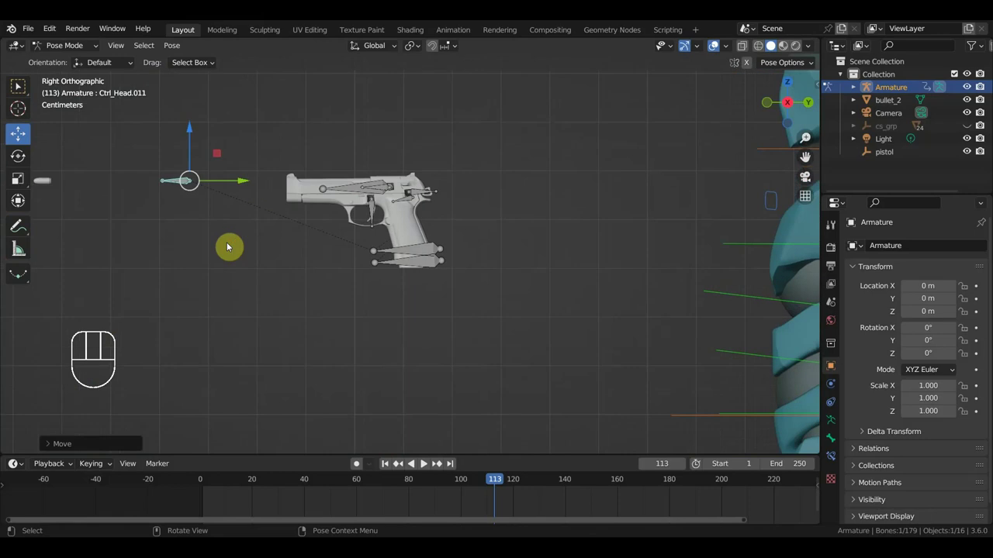
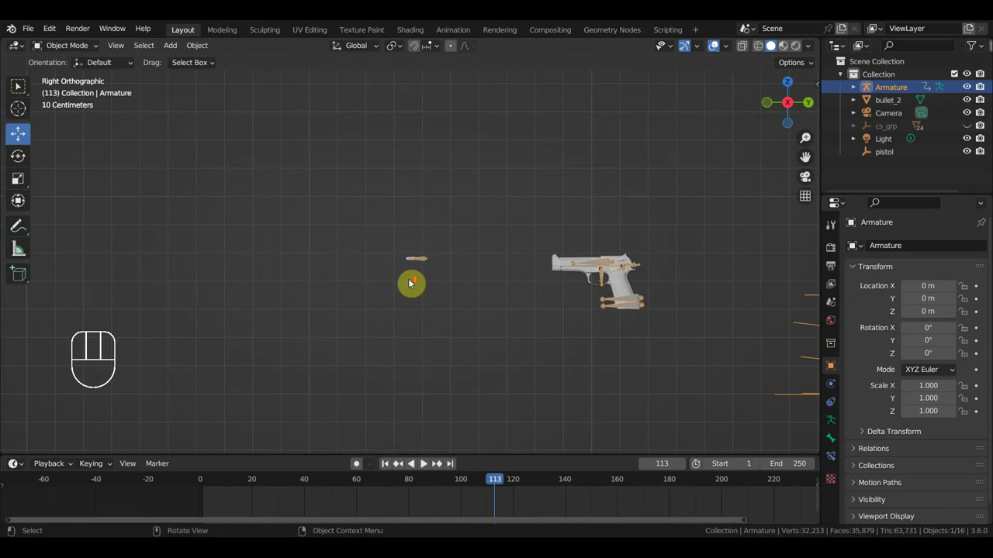
# Step: Parent the second bullet to its control bone via Ctrl+P > Bone and re-enter pose mode
pyautogui.click(434, 270)
pyautogui.moveTo(85, 58); pyautogui.dragTo(118, 112)
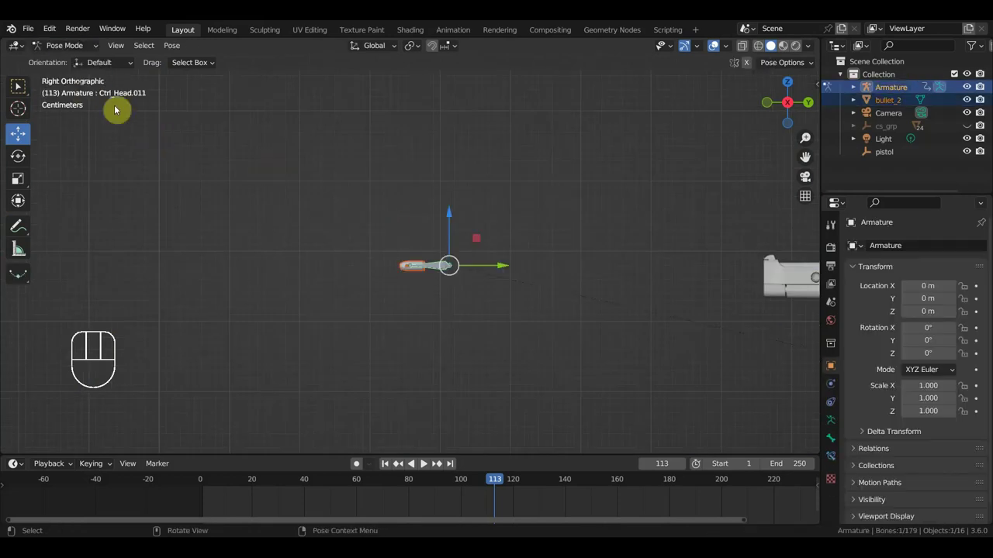
pyautogui.click(434, 267)
pyautogui.press('ctrl+p')
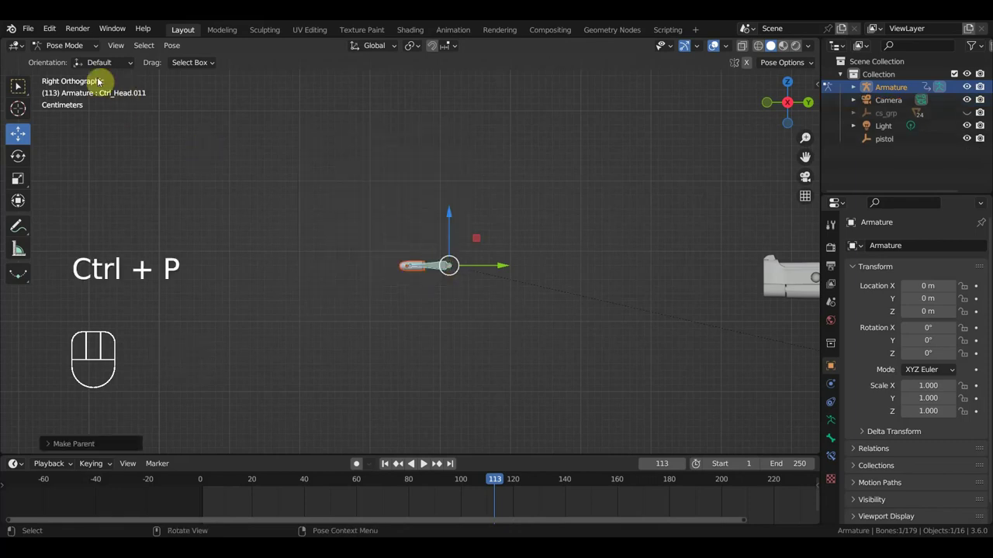
pyautogui.moveTo(80, 50); pyautogui.dragTo(133, 108)
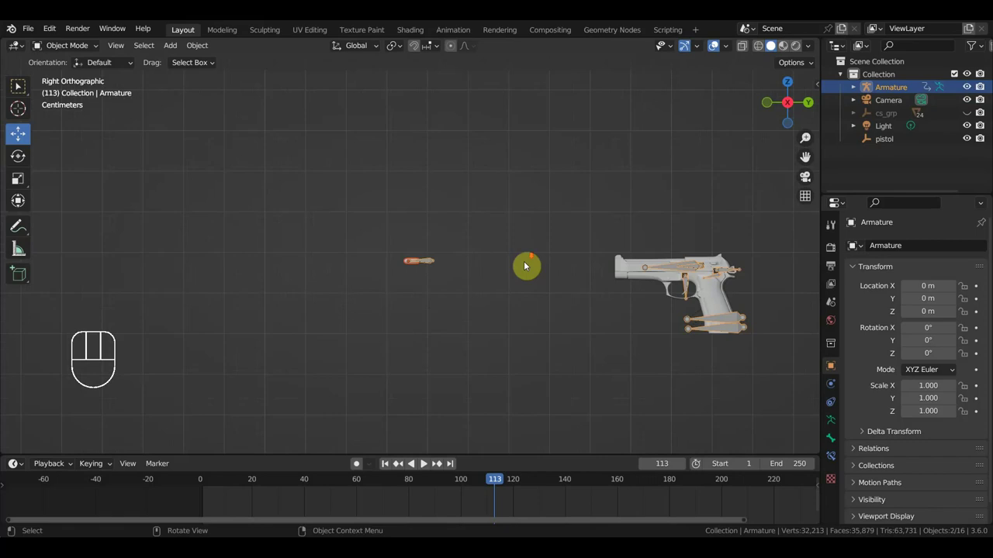
pyautogui.click(425, 262)
pyautogui.moveTo(83, 63); pyautogui.dragTo(192, 177)
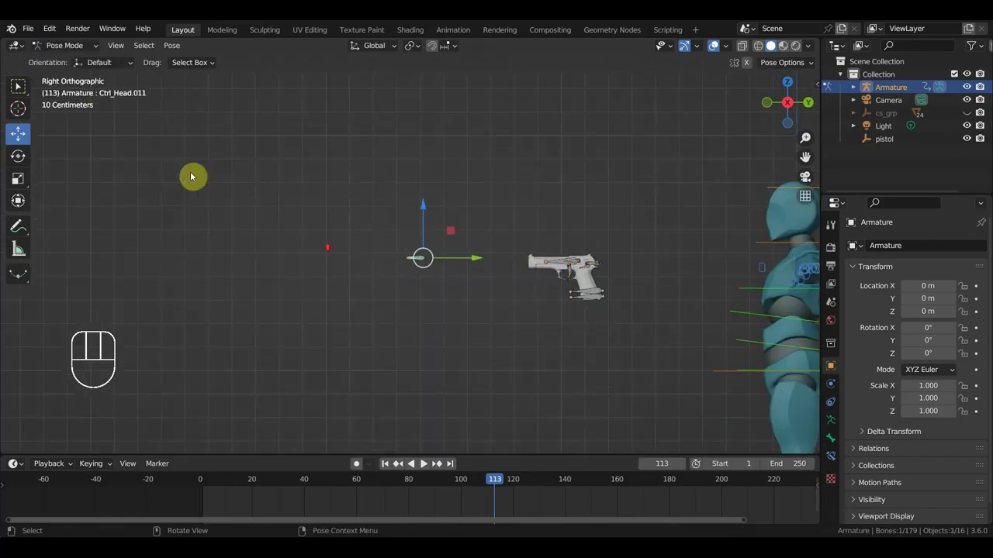
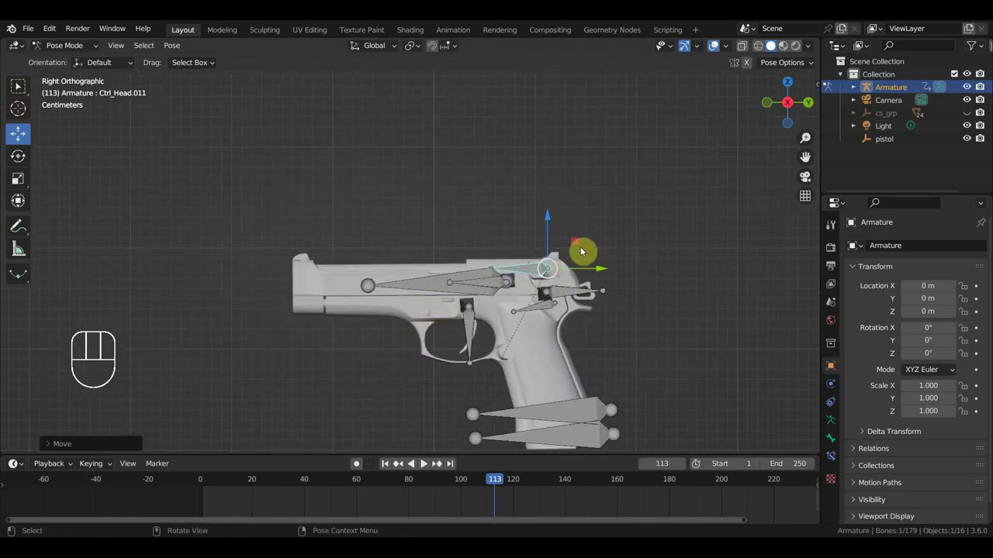
# Step: Pan down to the grip bones, undo a stray move, and show the sidebar with N
pyautogui.middleClick(572, 287)
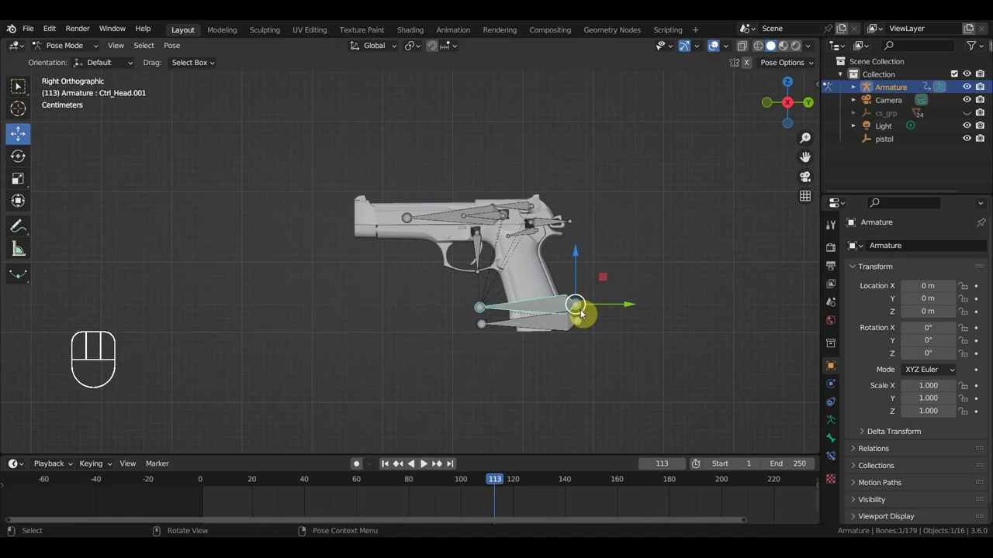
pyautogui.moveTo(631, 305); pyautogui.dragTo(619, 303)
pyautogui.press('ctrl+z')
pyautogui.press('n')
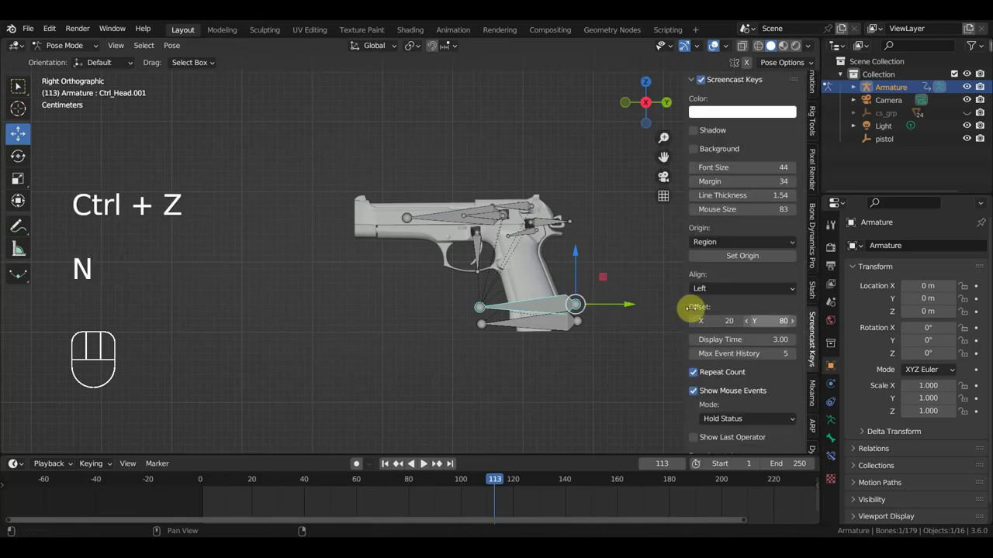
# Step: Create a circular Root-shape widget for the grip bone, stored in a new WGT_shapes collection
pyautogui.click(813, 128)
pyautogui.moveTo(735, 104); pyautogui.dragTo(771, 285)
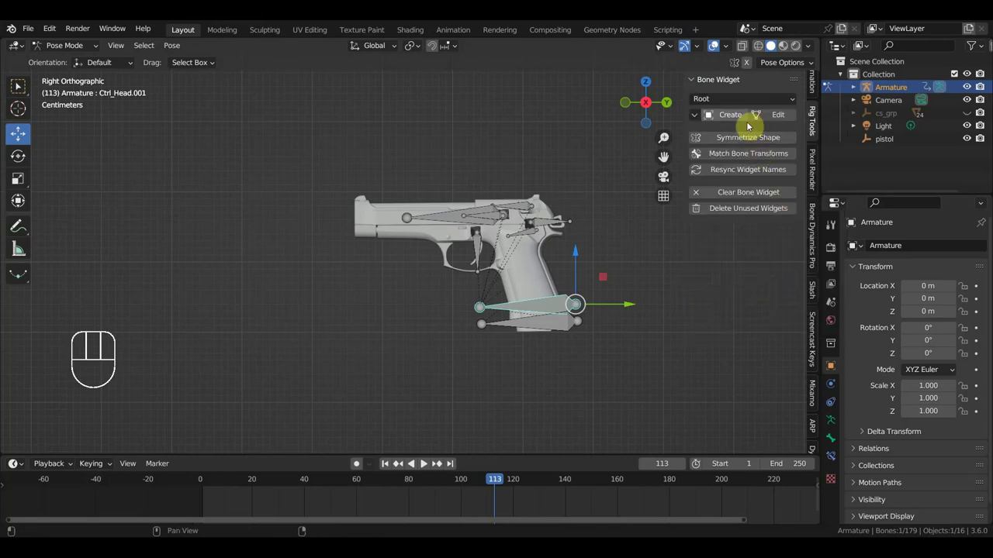
pyautogui.click(739, 119)
pyautogui.moveTo(348, 414); pyautogui.dragTo(355, 418)
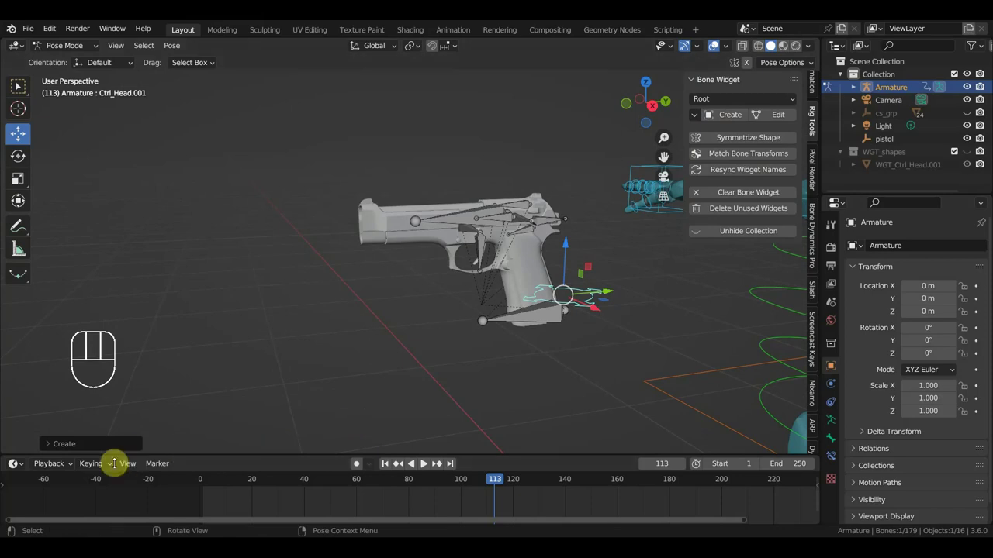
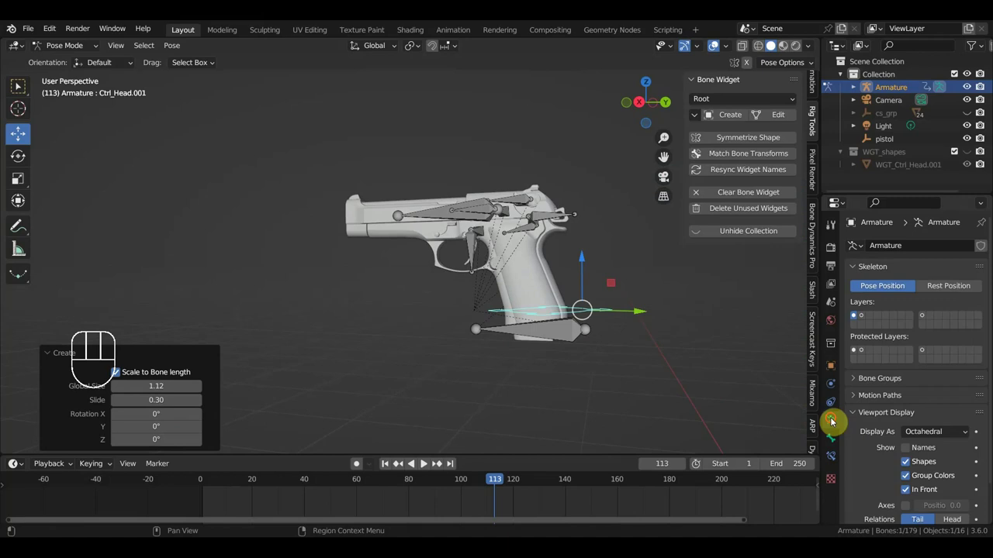
# Step: Assign the circle-control bone to the new red bone group and select the second bone below the grip
pyautogui.click(876, 383)
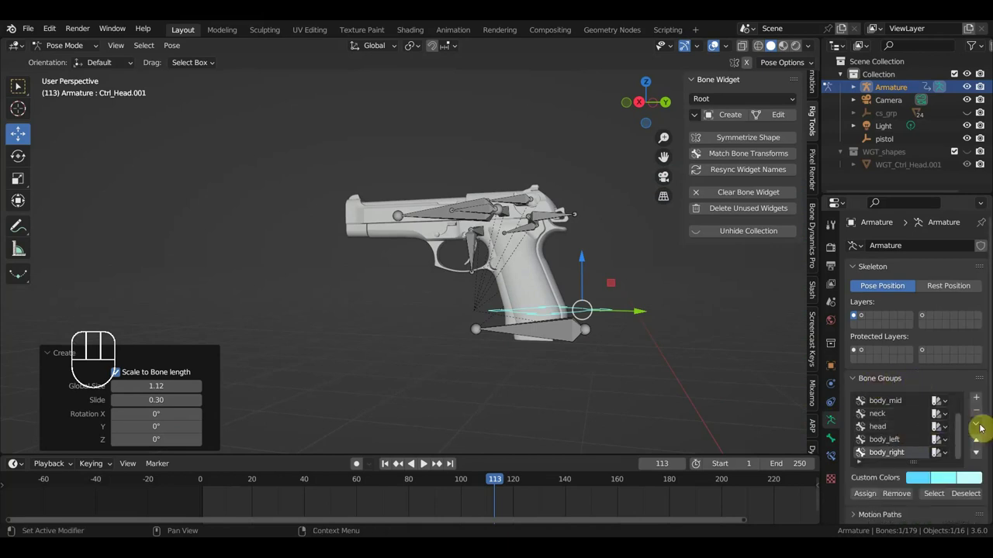
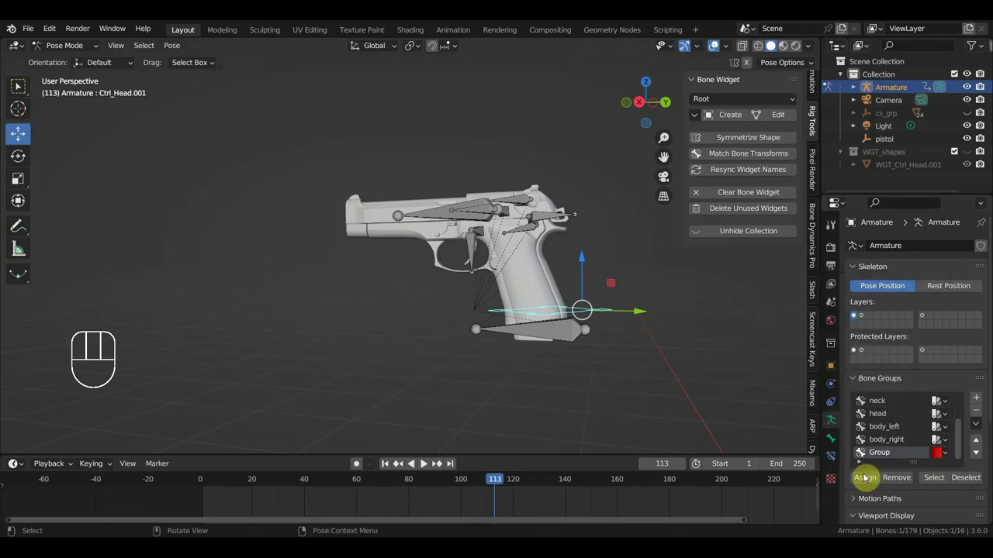
pyautogui.click(868, 483)
pyautogui.click(570, 339)
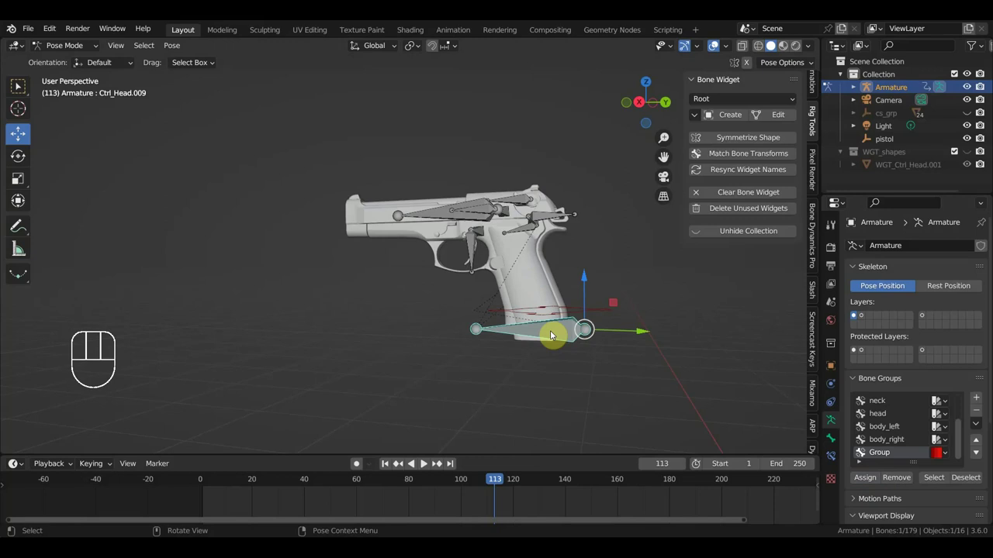
# Step: Create an arrow-shaped control widget for the second bone below the grip
pyautogui.moveTo(738, 105); pyautogui.dragTo(799, 284)
pyautogui.click(735, 119)
pyautogui.scroll(3)
pyautogui.moveTo(584, 329); pyautogui.dragTo(596, 375)
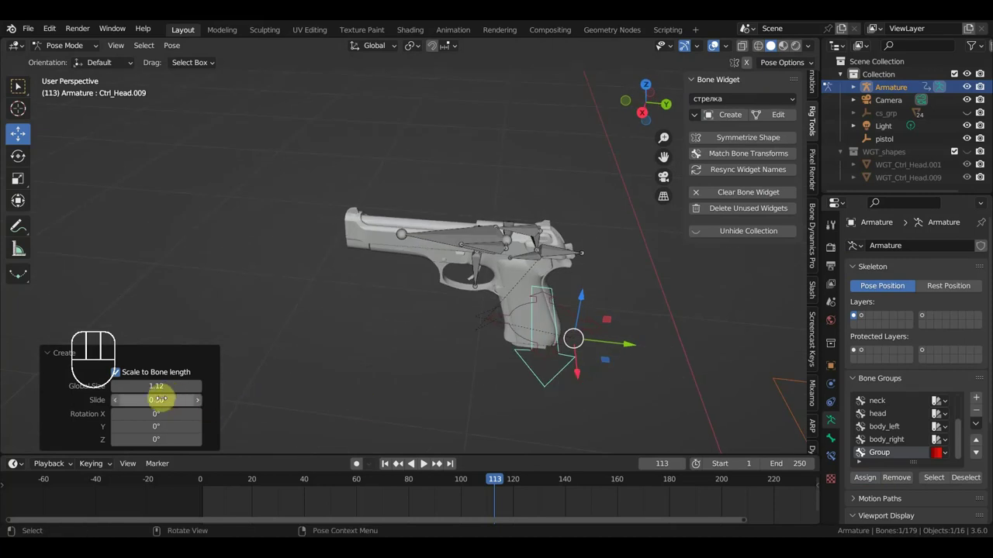
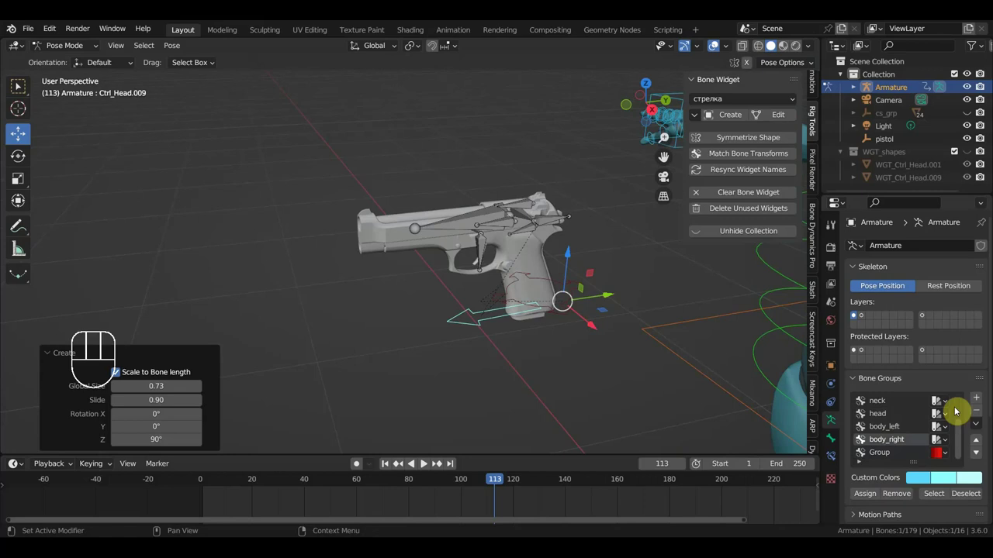
# Step: Add bone group Group.001 with a purple colour set and assign the grip arrow bone to it
pyautogui.click(976, 403)
pyautogui.moveTo(948, 459); pyautogui.dragTo(893, 451)
pyautogui.click(873, 482)
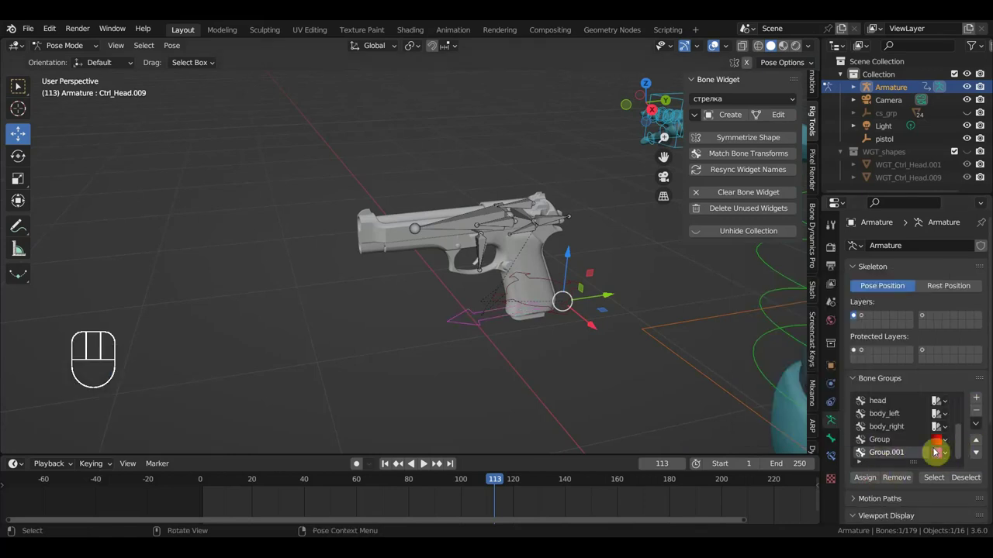
pyautogui.moveTo(586, 380); pyautogui.dragTo(449, 310)
pyautogui.click(429, 228)
# Step: Create an arrow control for the slide bone and assign it to the red Group
pyautogui.press('KP_3')
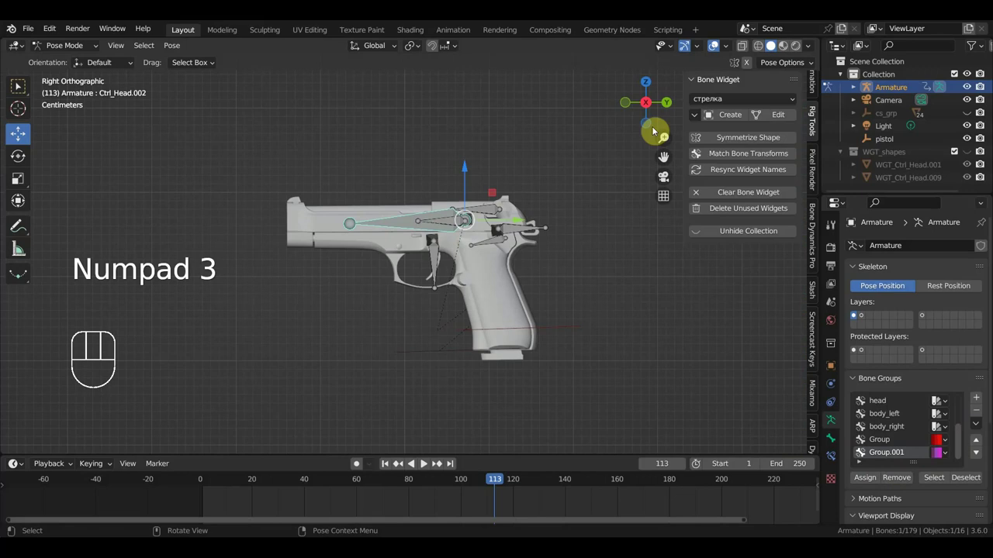
pyautogui.click(725, 118)
pyautogui.moveTo(526, 282); pyautogui.dragTo(469, 351)
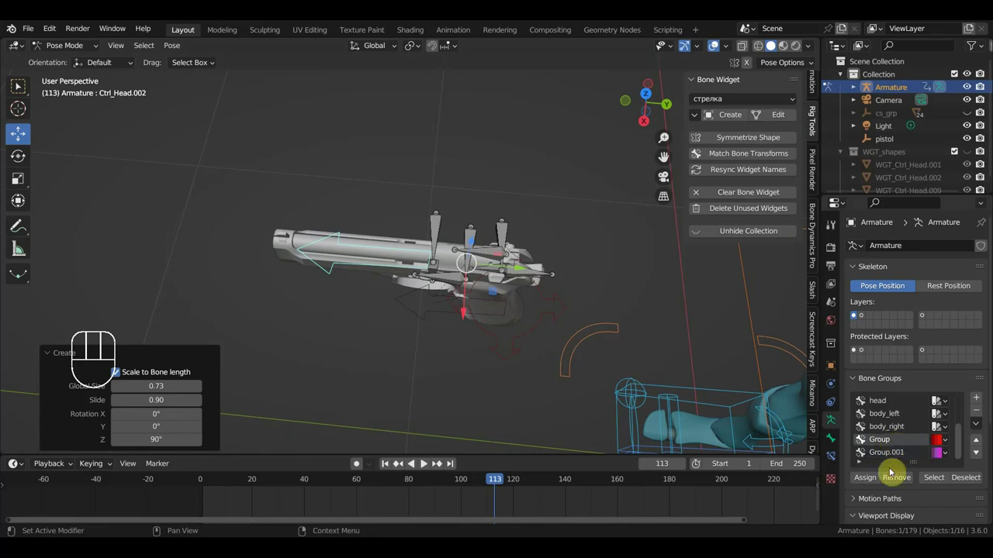
pyautogui.click(873, 483)
pyautogui.moveTo(458, 359); pyautogui.dragTo(453, 273)
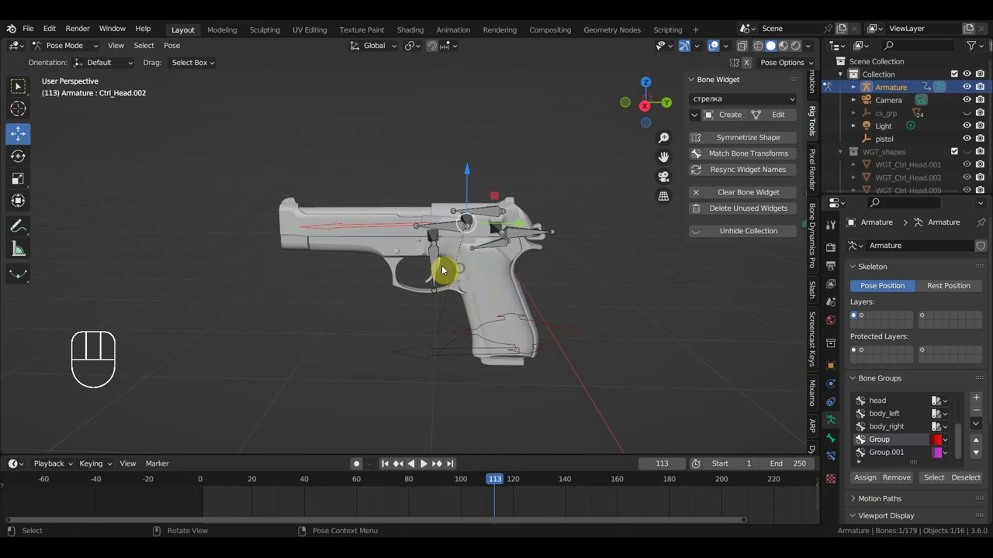
# Step: Reselect the slide bone and recreate its arrow control shape
pyautogui.click(439, 268)
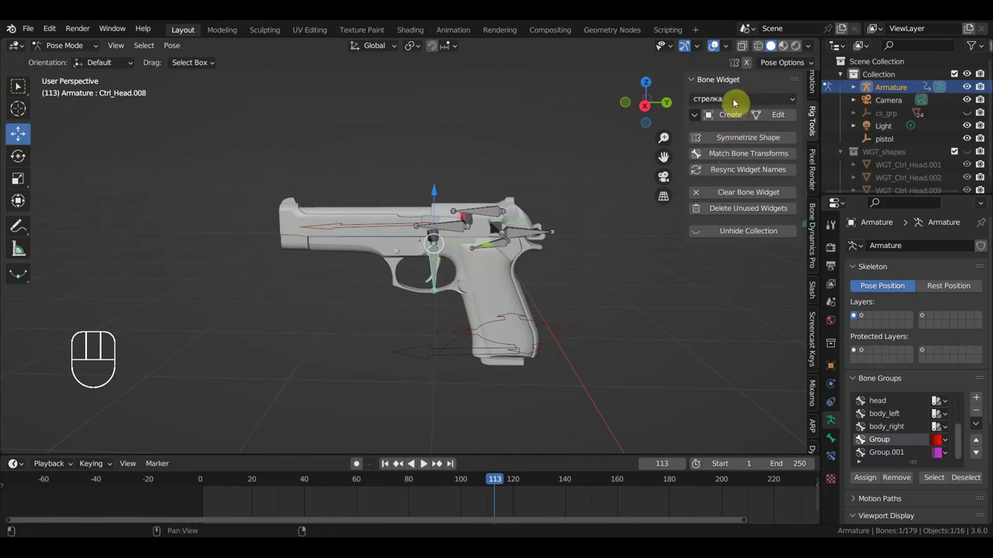
pyautogui.click(735, 104)
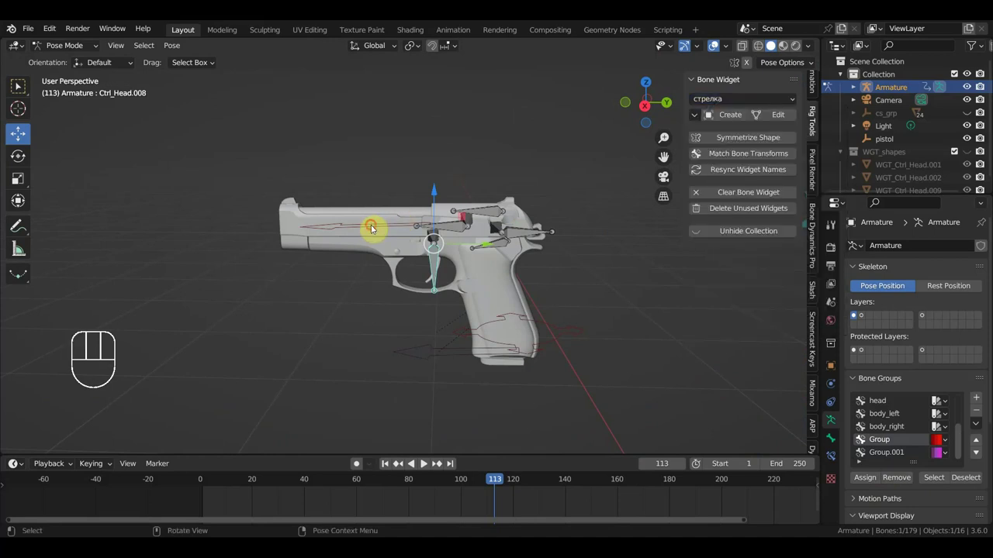
pyautogui.click(375, 231)
pyautogui.moveTo(740, 107); pyautogui.dragTo(773, 277)
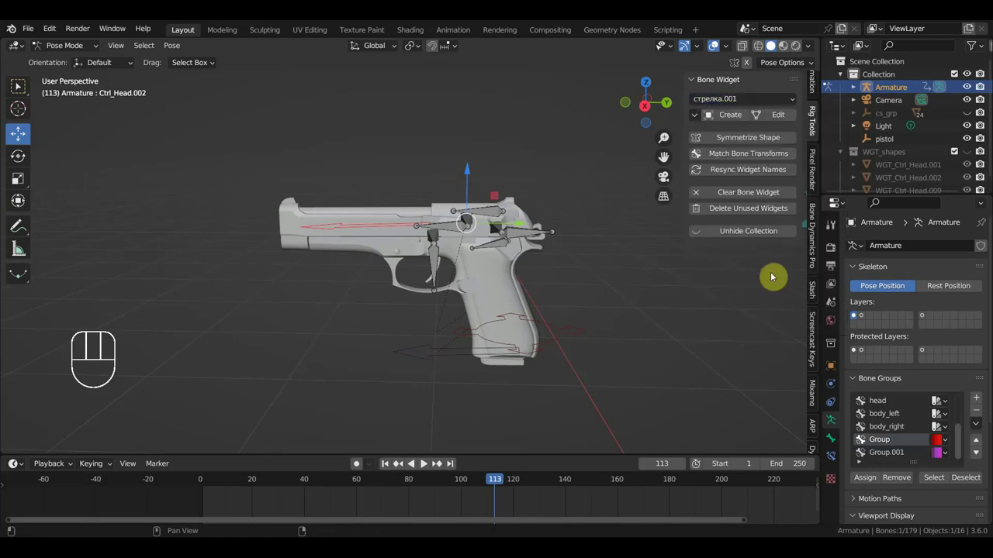
pyautogui.click(732, 118)
pyautogui.scroll(3)
# Step: Select the bone at the rear of the slide and choose the Cube shape for it
pyautogui.moveTo(560, 285); pyautogui.dragTo(569, 322)
pyautogui.scroll(3)
pyautogui.moveTo(501, 285); pyautogui.dragTo(507, 235)
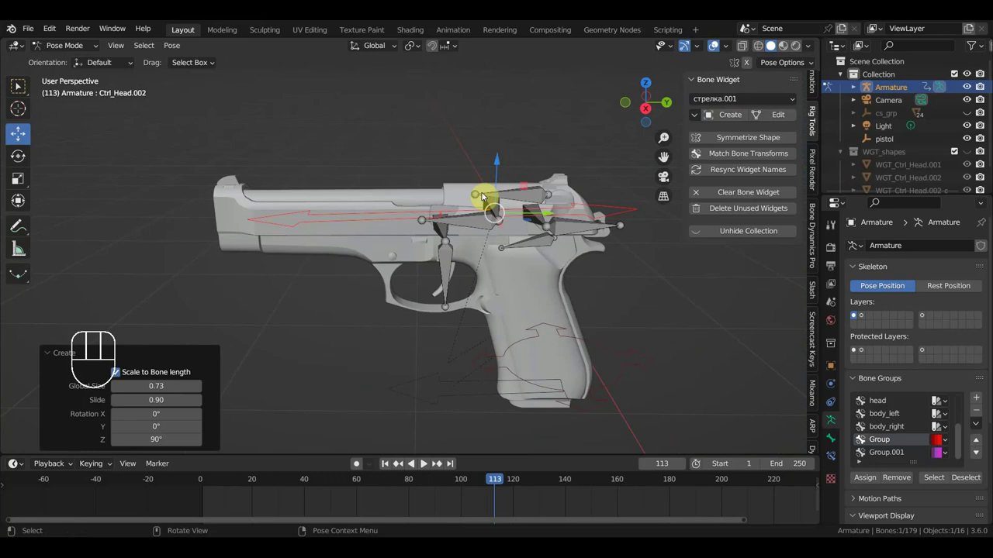
pyautogui.click(524, 200)
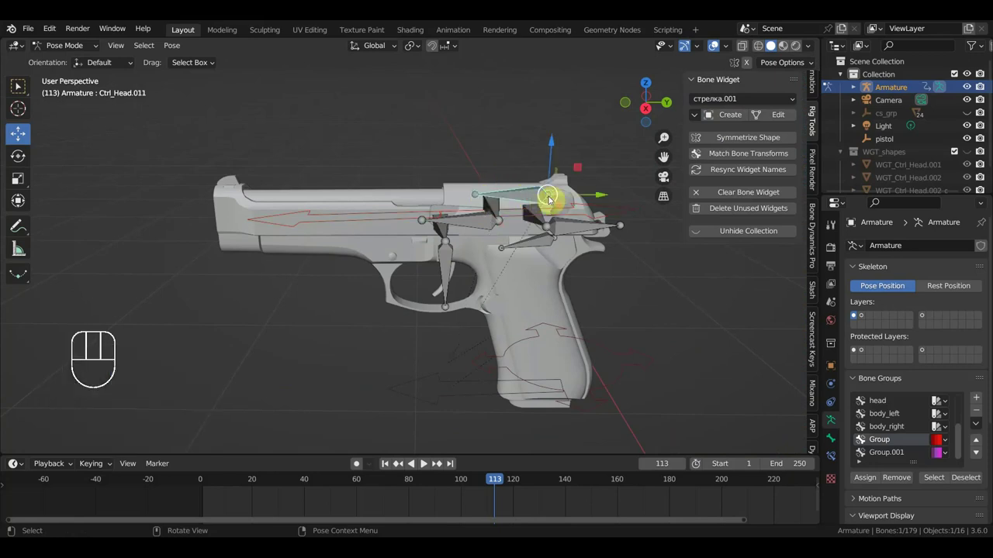
pyautogui.moveTo(745, 108); pyautogui.dragTo(738, 146)
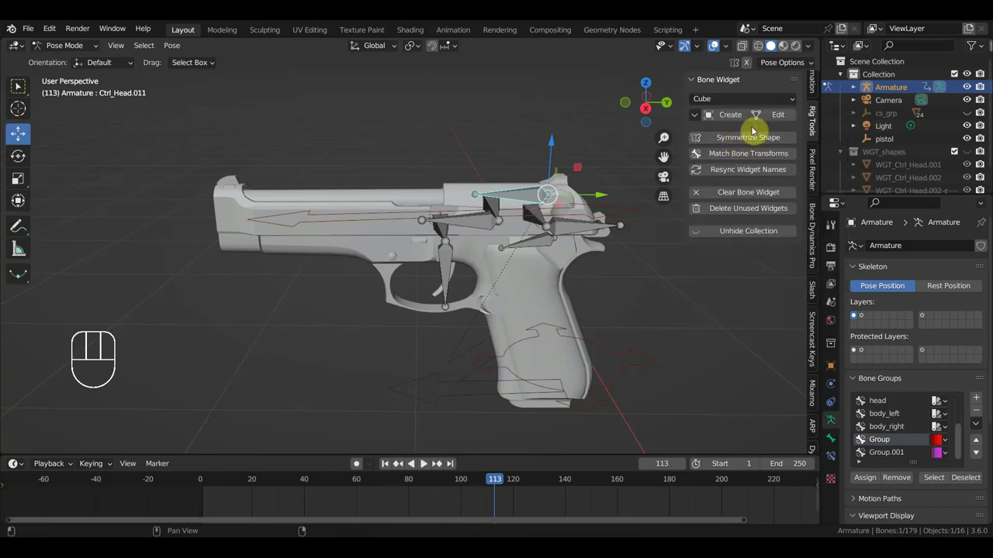
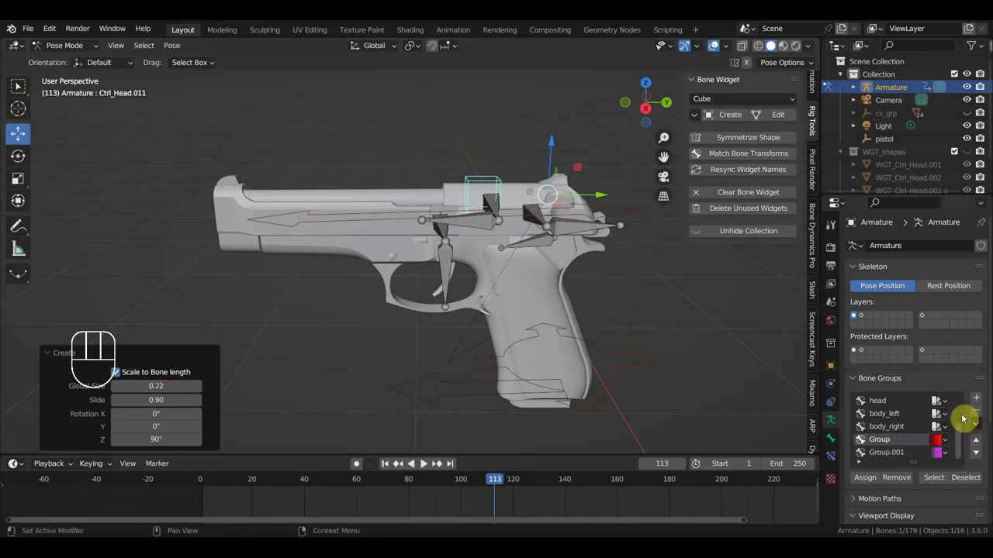
# Step: Add bone group Group.002 with a yellow colour set and assign the cube-control bone to it
pyautogui.click(975, 403)
pyautogui.moveTo(946, 458); pyautogui.dragTo(853, 416)
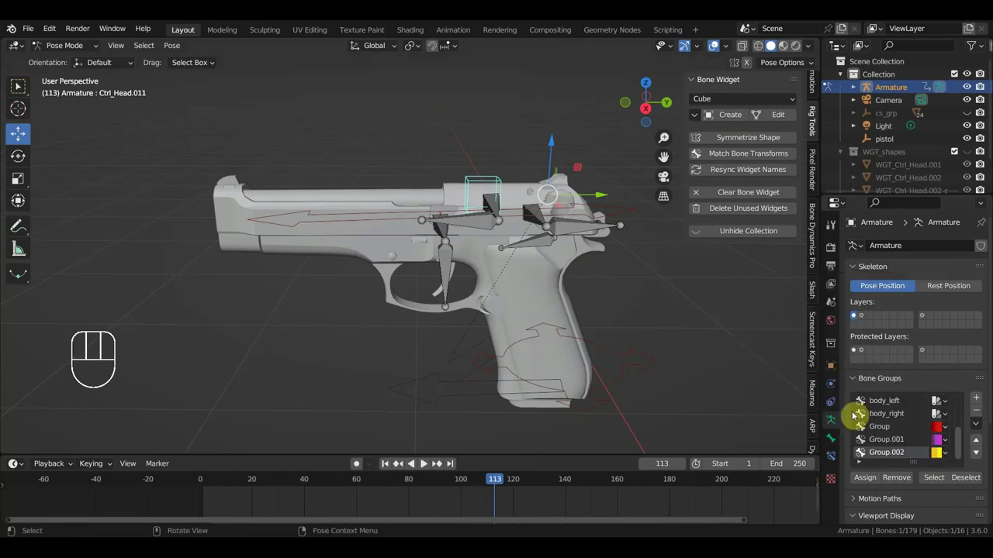
pyautogui.click(874, 485)
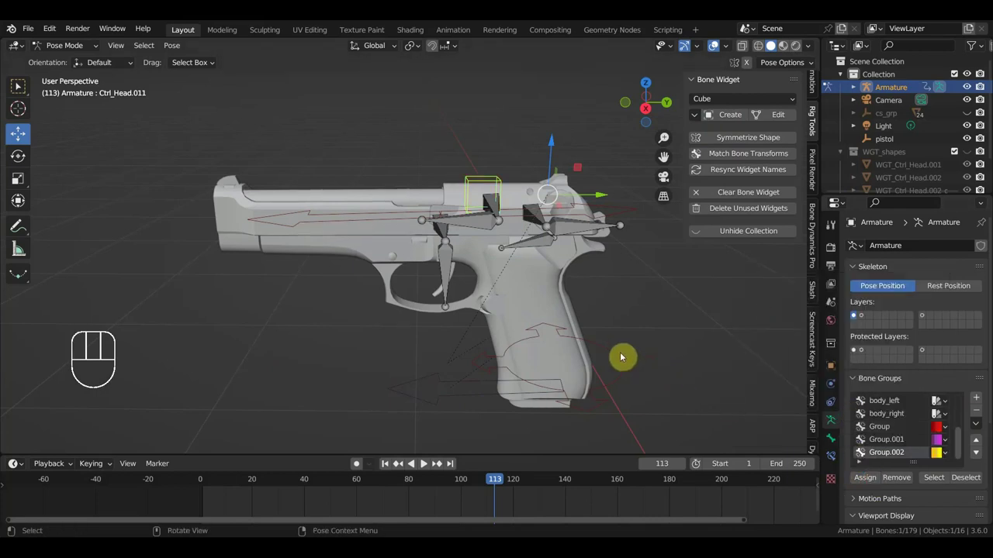
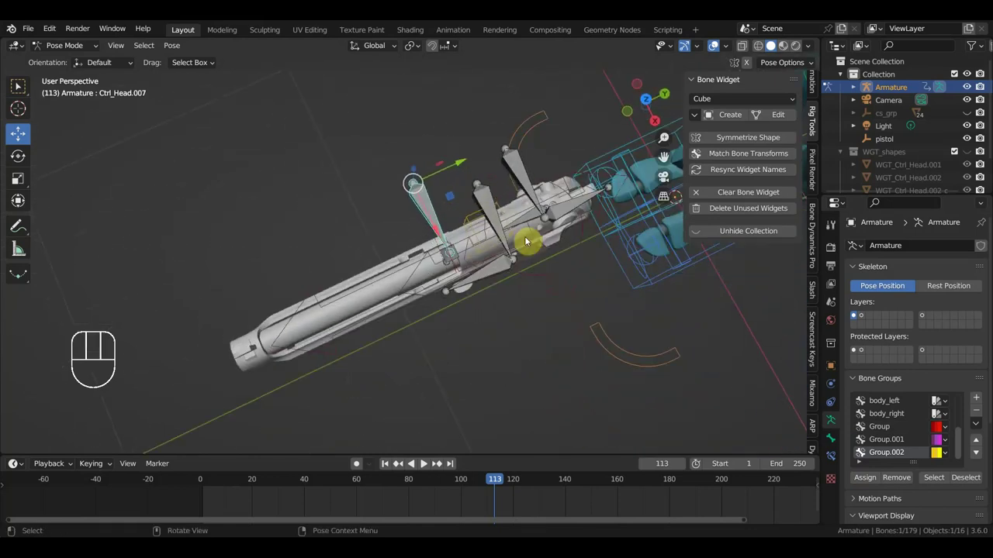
# Step: Create sphere-shaped controls for the small bones around the trigger and add bone group Group.003
pyautogui.click(485, 198)
pyautogui.click(531, 180)
pyautogui.moveTo(732, 99); pyautogui.dragTo(790, 139)
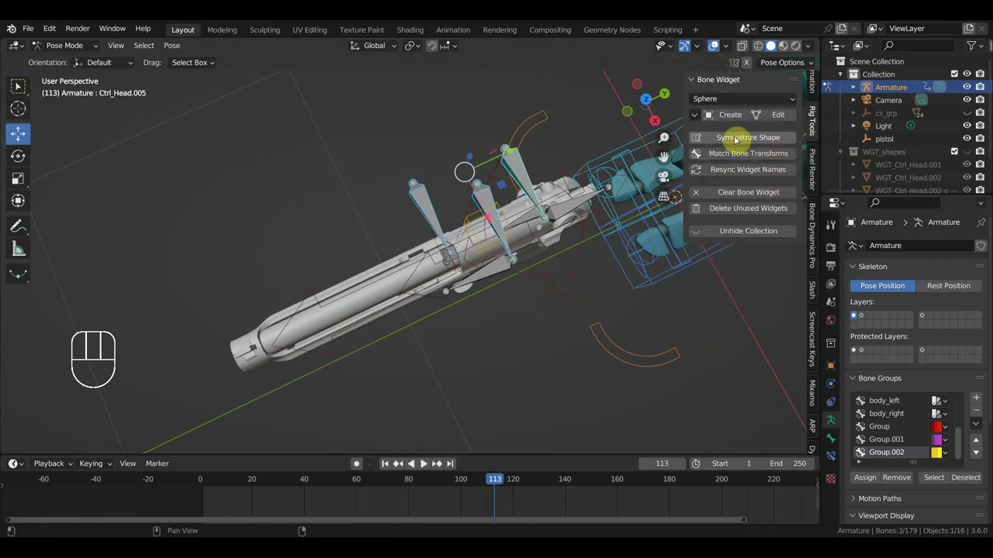
pyautogui.moveTo(735, 119); pyautogui.dragTo(711, 130)
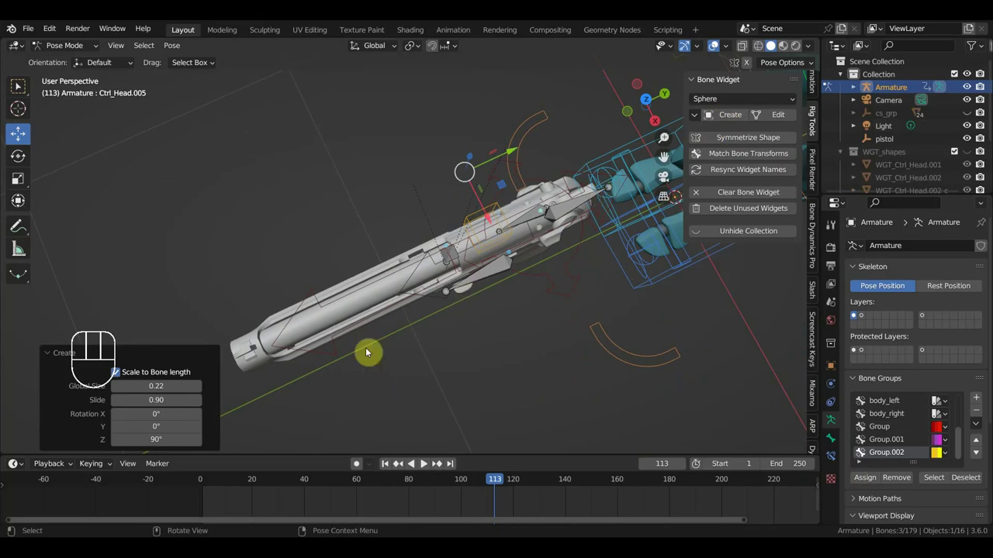
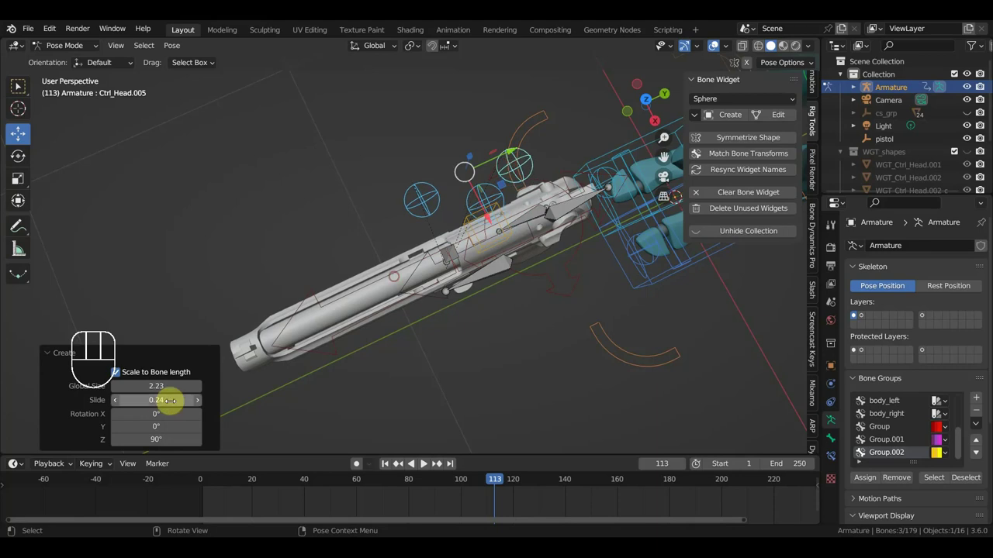
pyautogui.scroll(3)
# Step: Orbit the view to check the sphere controls and the pistol in the character's hand
pyautogui.moveTo(415, 351); pyautogui.dragTo(248, 359)
pyautogui.scroll(-3)
pyautogui.scroll(3)
pyautogui.moveTo(413, 293); pyautogui.dragTo(348, 231)
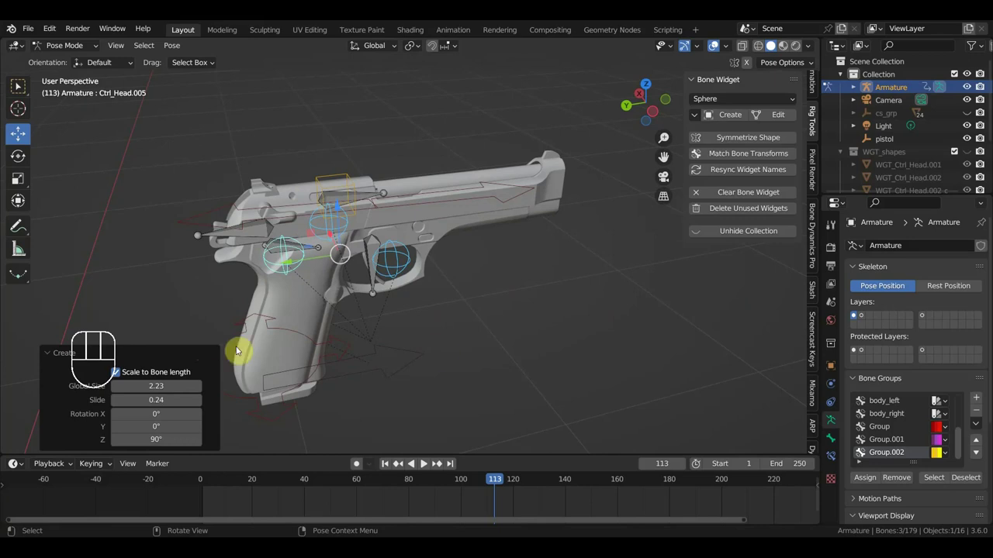
pyautogui.moveTo(360, 304); pyautogui.dragTo(441, 292)
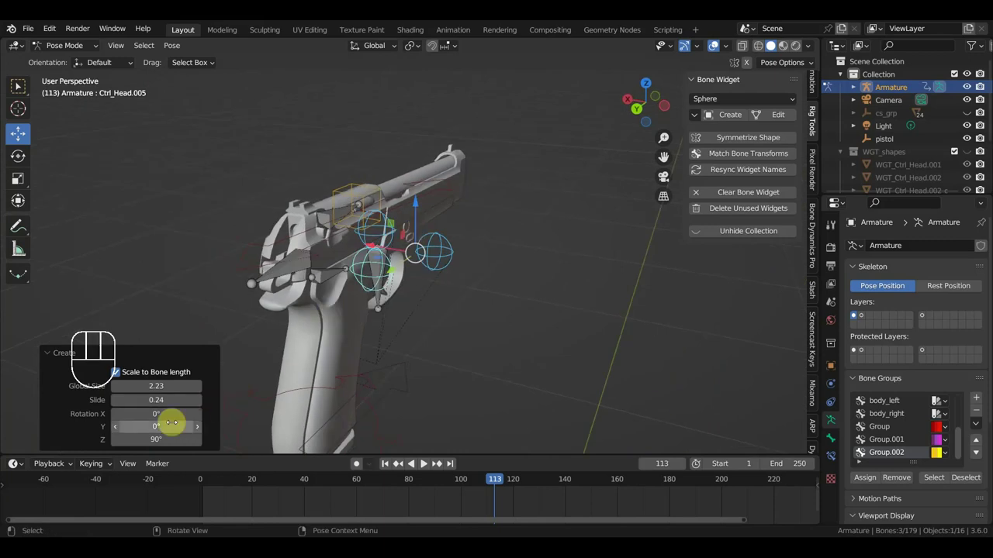
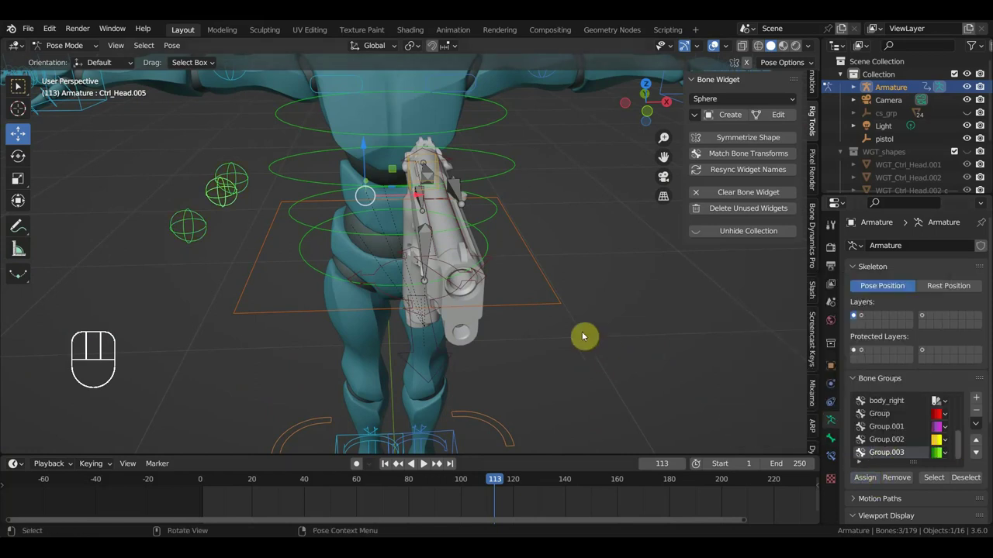
# Step: Frame the held pistol in a straight side view ready to select its slide bones
pyautogui.moveTo(570, 338); pyautogui.dragTo(463, 325)
pyautogui.moveTo(577, 227); pyautogui.dragTo(539, 197)
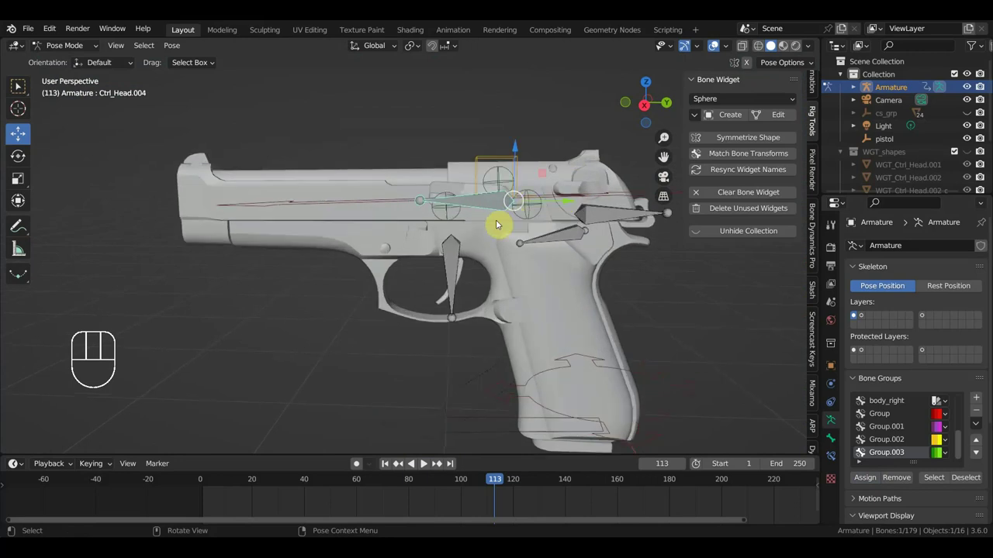
pyautogui.moveTo(528, 230); pyautogui.dragTo(529, 237)
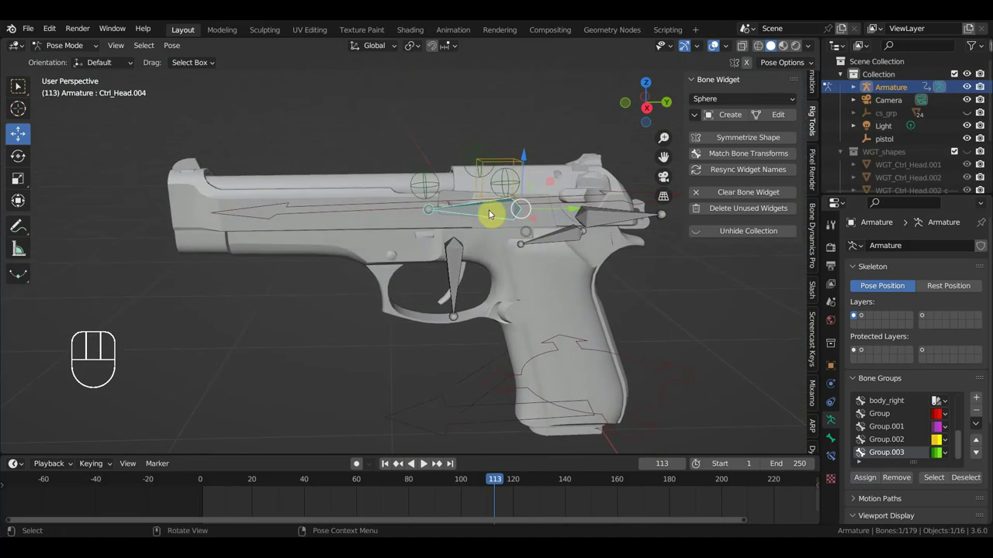
pyautogui.moveTo(512, 222); pyautogui.dragTo(512, 222)
pyautogui.press('KP_3')
pyautogui.moveTo(739, 103); pyautogui.dragTo(727, 204)
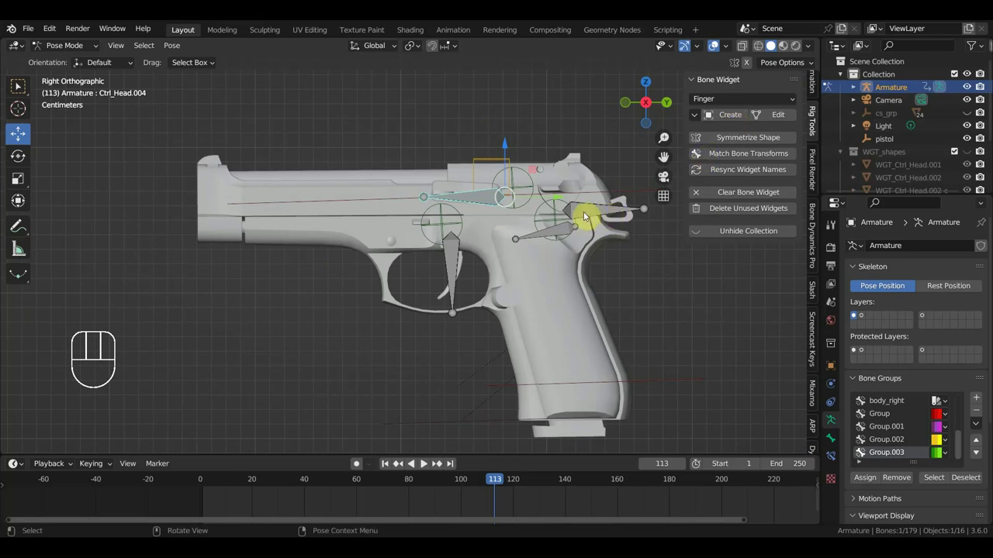
# Step: Create the Finger widget shape for the selected slide bones
pyautogui.click(590, 214)
pyautogui.moveTo(571, 268); pyautogui.dragTo(569, 275)
pyautogui.click(577, 245)
pyautogui.click(736, 122)
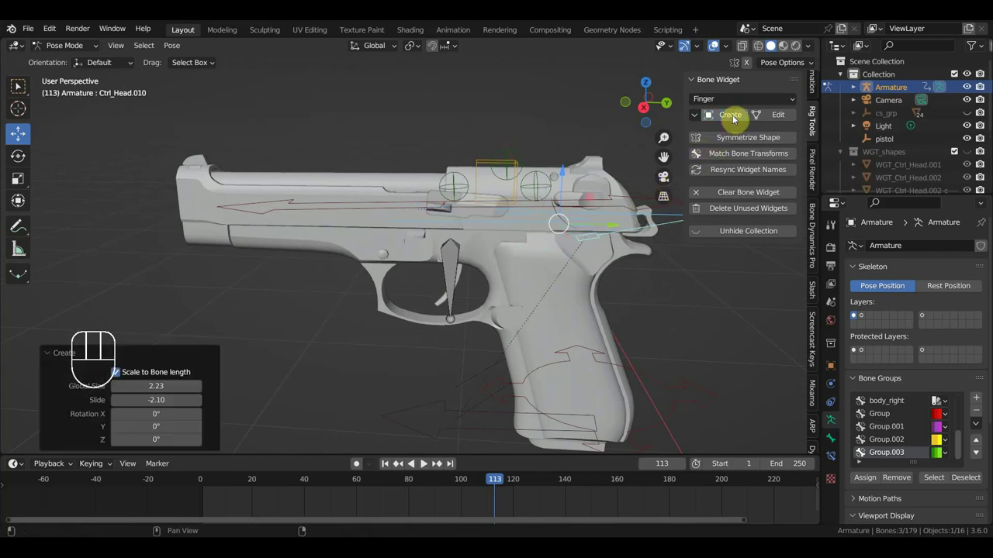
pyautogui.scroll(3)
pyautogui.moveTo(579, 345); pyautogui.dragTo(563, 305)
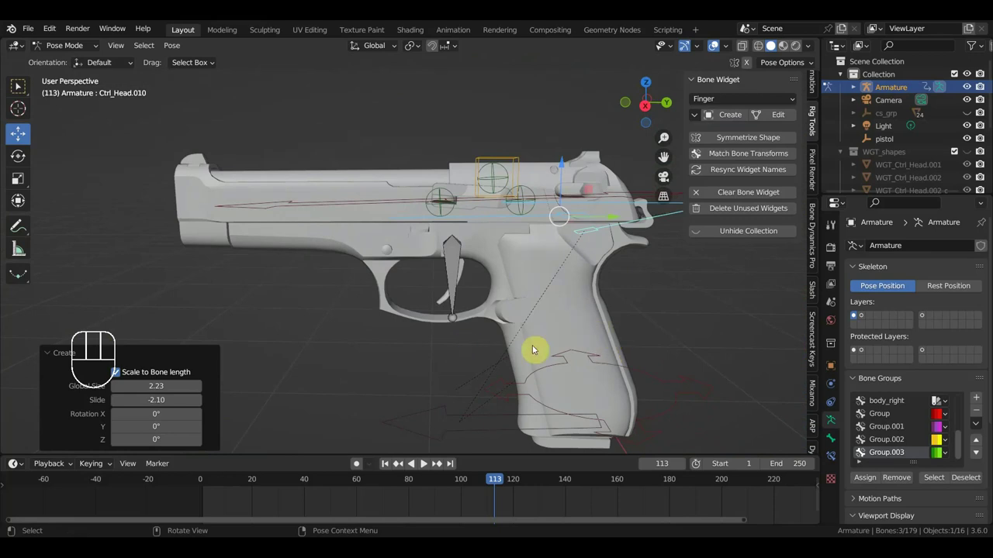
# Step: Undo the last widget changes and return to the side view of the whole pistol
pyautogui.press('KP_3')
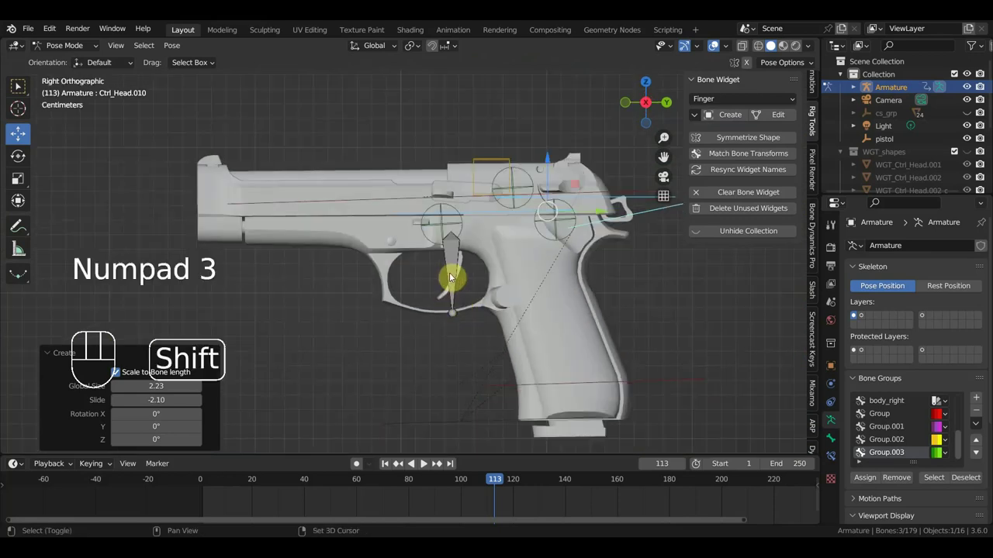
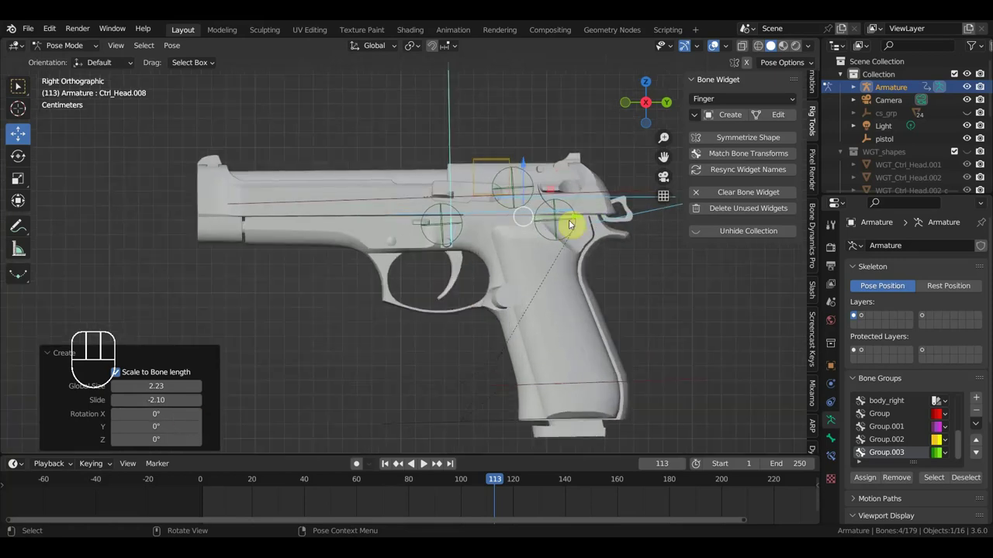
pyautogui.press('ctrl+z')
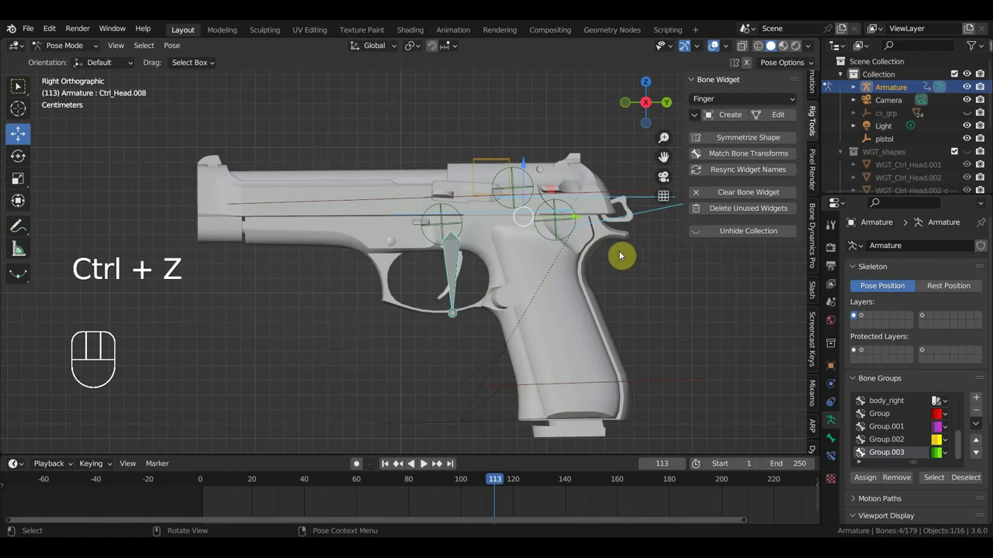
pyautogui.press('ctrl+z')
pyautogui.middleClick(598, 310)
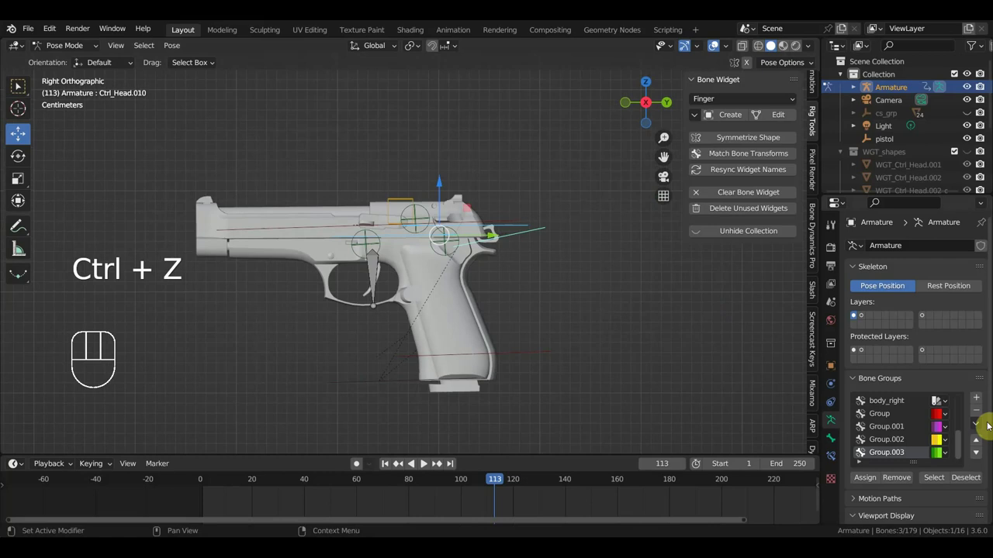
# Step: Add bone group Group.004 and check group assignments on the pistol's rear bones
pyautogui.click(979, 404)
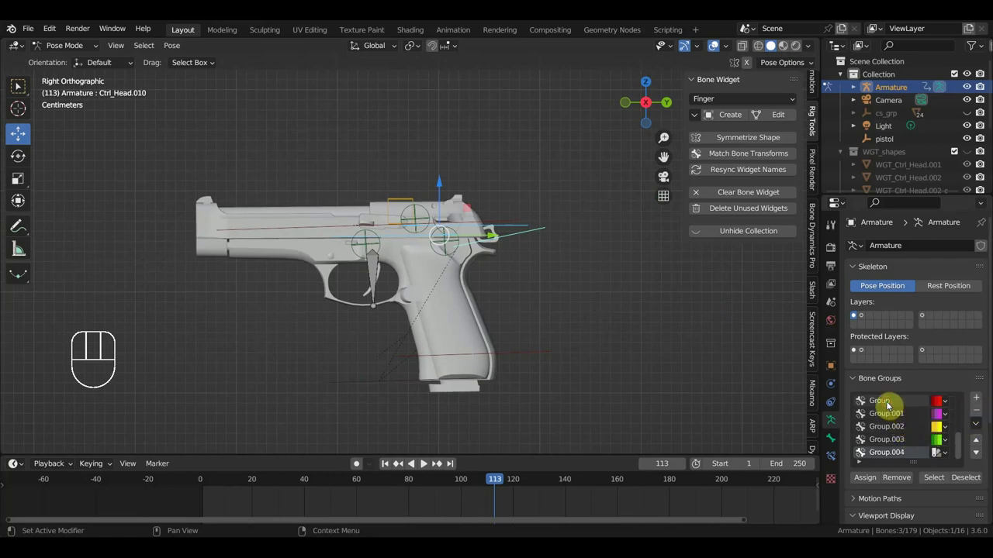
pyautogui.click(867, 482)
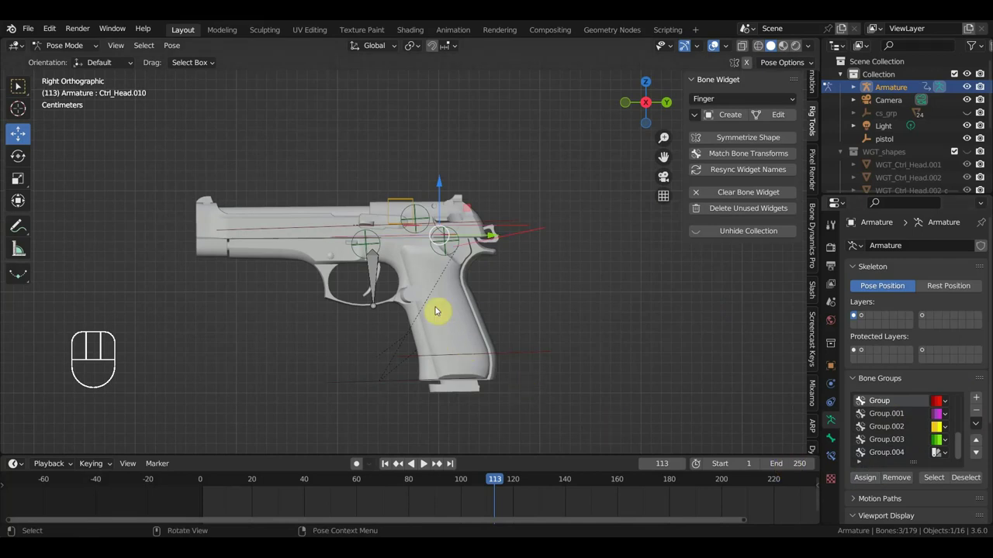
pyautogui.moveTo(437, 319); pyautogui.dragTo(446, 383)
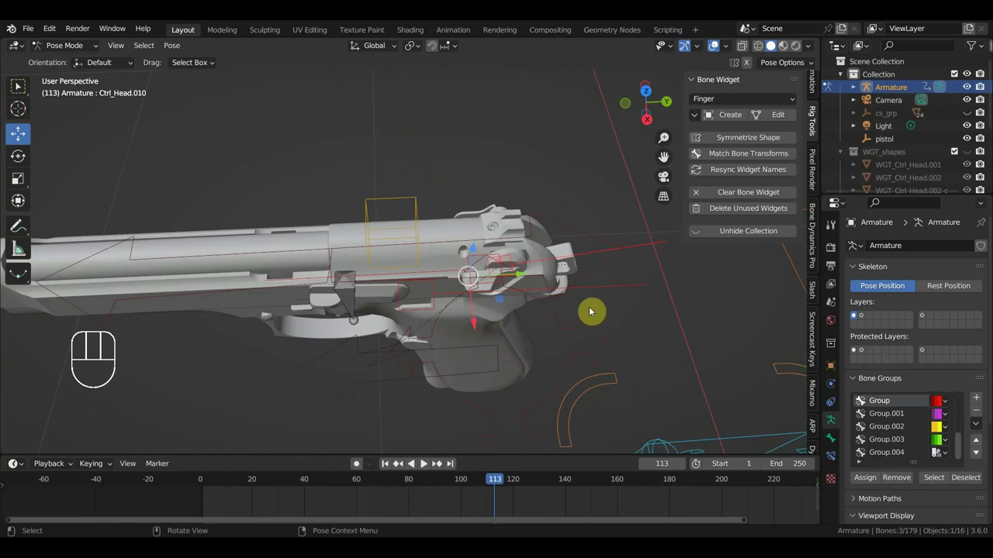
pyautogui.click(609, 252)
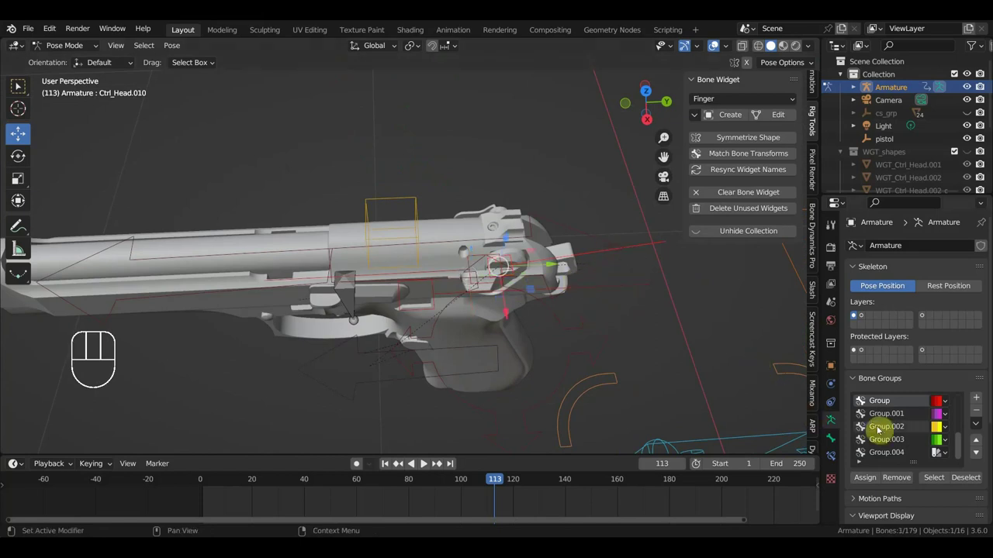
pyautogui.click(647, 402)
pyautogui.moveTo(563, 339); pyautogui.dragTo(484, 288)
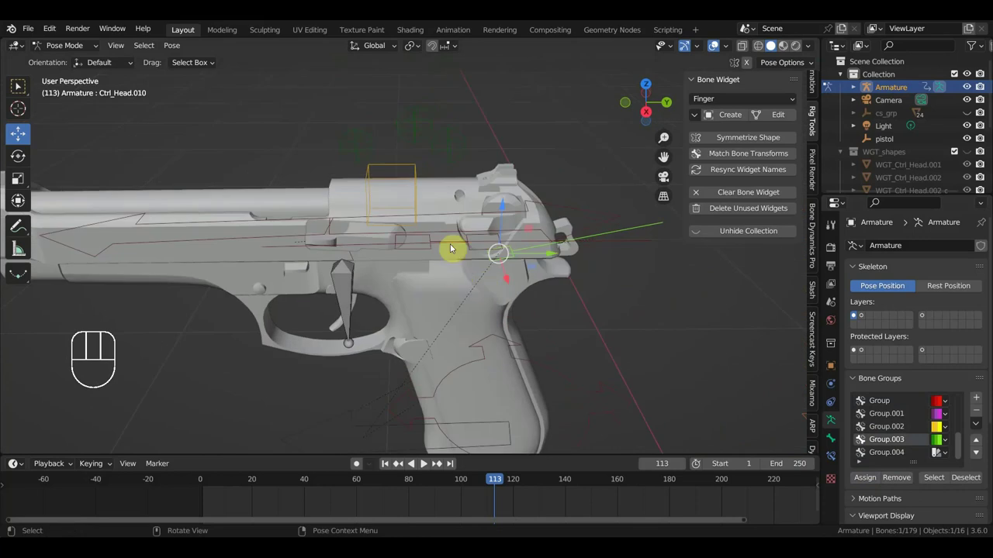
# Step: Select the next pistol bone, cancel a test rotation, and create its Finger widget
pyautogui.click(454, 246)
pyautogui.moveTo(457, 233); pyautogui.dragTo(448, 218)
pyautogui.click(428, 230)
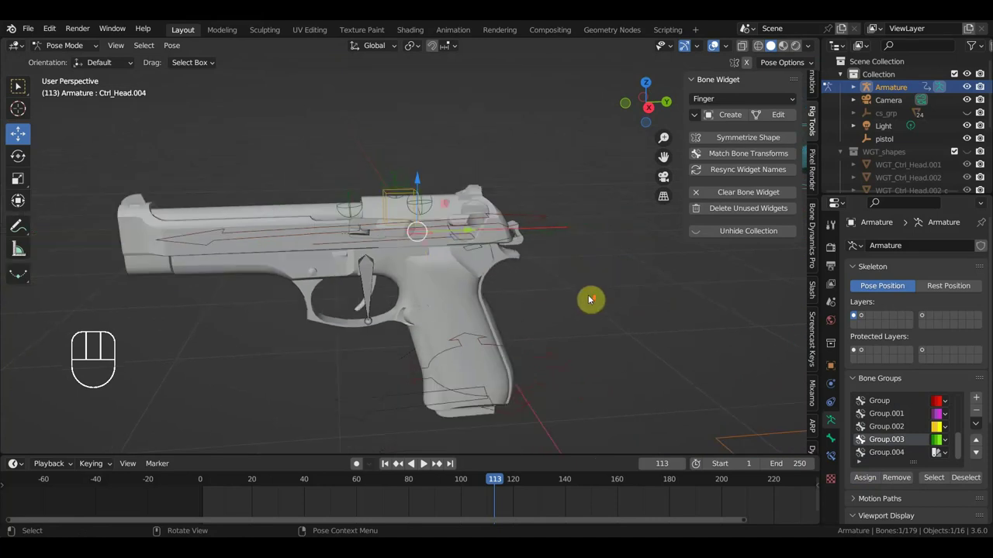
pyautogui.press('KP_3')
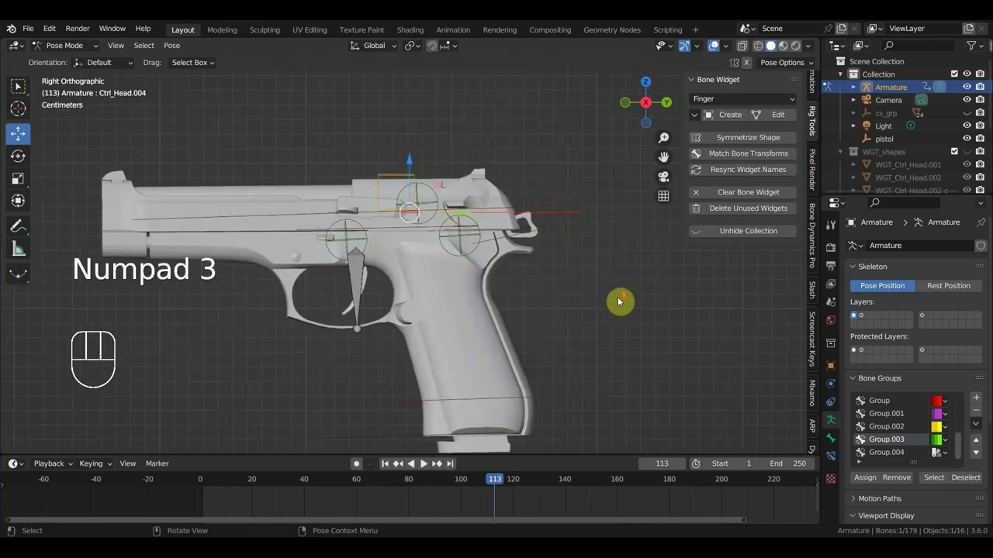
pyautogui.press('r')
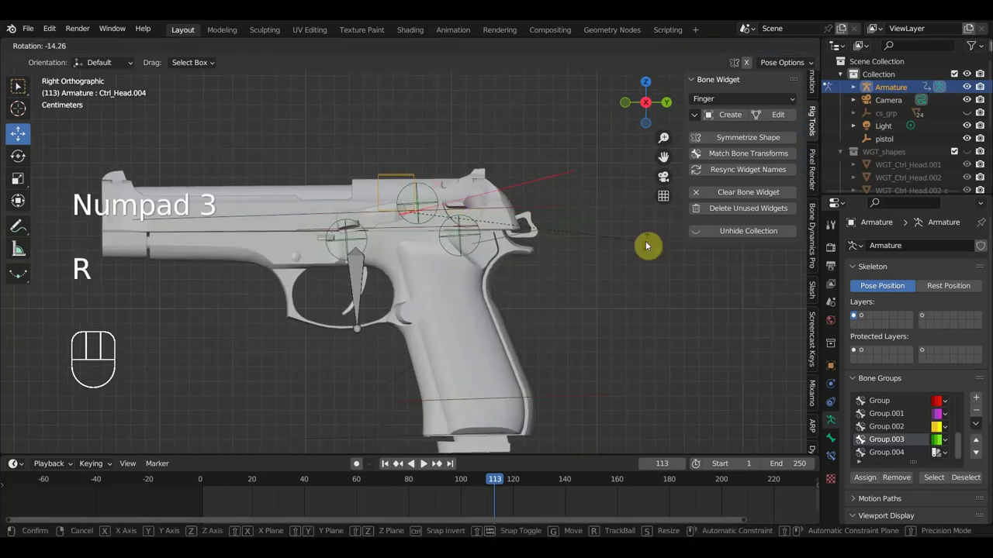
pyautogui.press('ctrl+z')
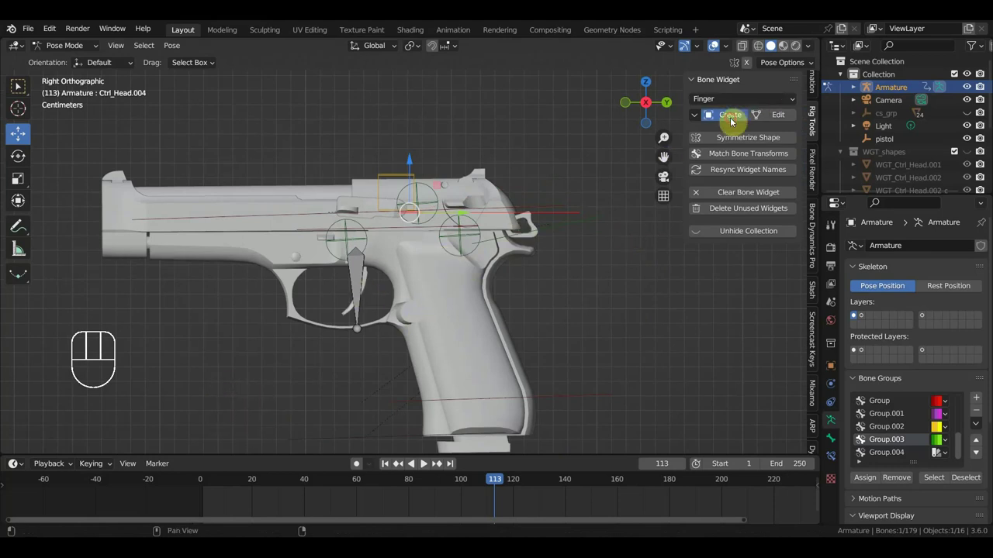
pyautogui.click(733, 124)
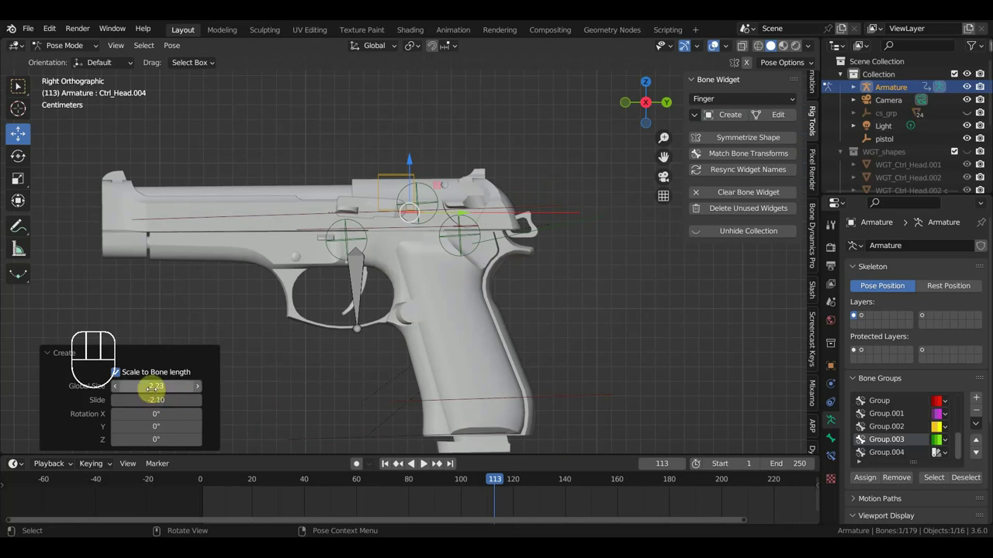
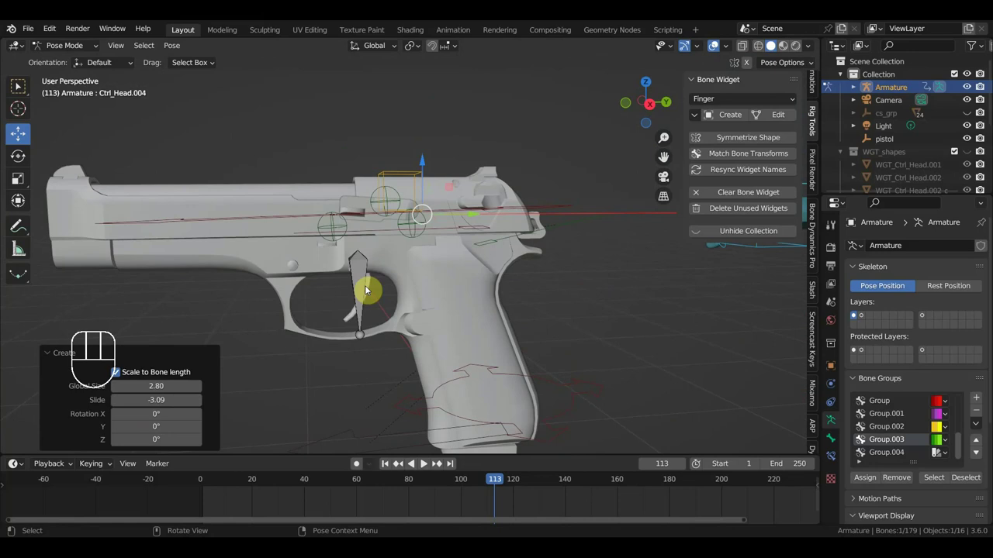
# Step: Try Circle and Cube widget shapes, then give Group.004 a blue colour and assign the bone
pyautogui.click(358, 295)
pyautogui.moveTo(743, 106); pyautogui.dragTo(719, 132)
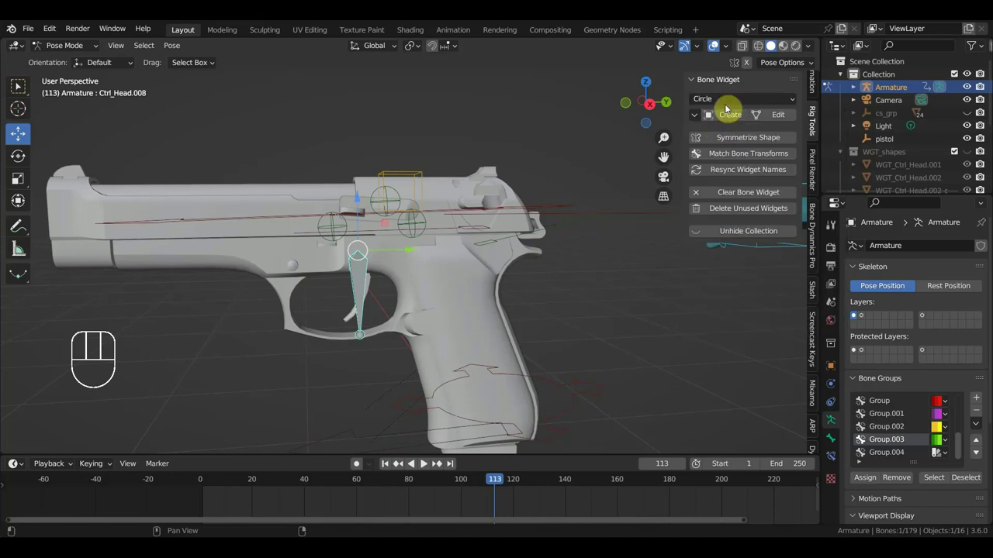
pyautogui.moveTo(728, 105); pyautogui.dragTo(725, 161)
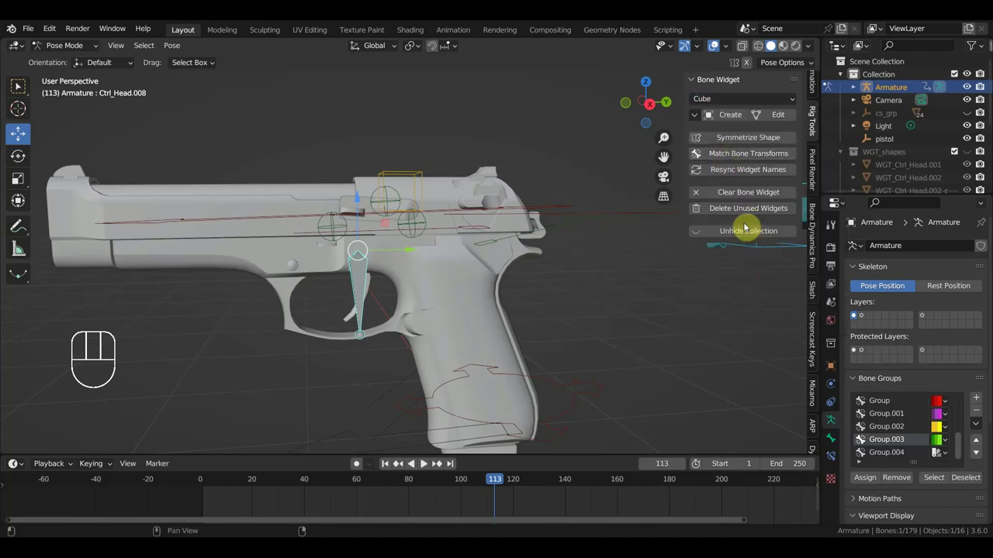
pyautogui.moveTo(729, 119); pyautogui.dragTo(630, 205)
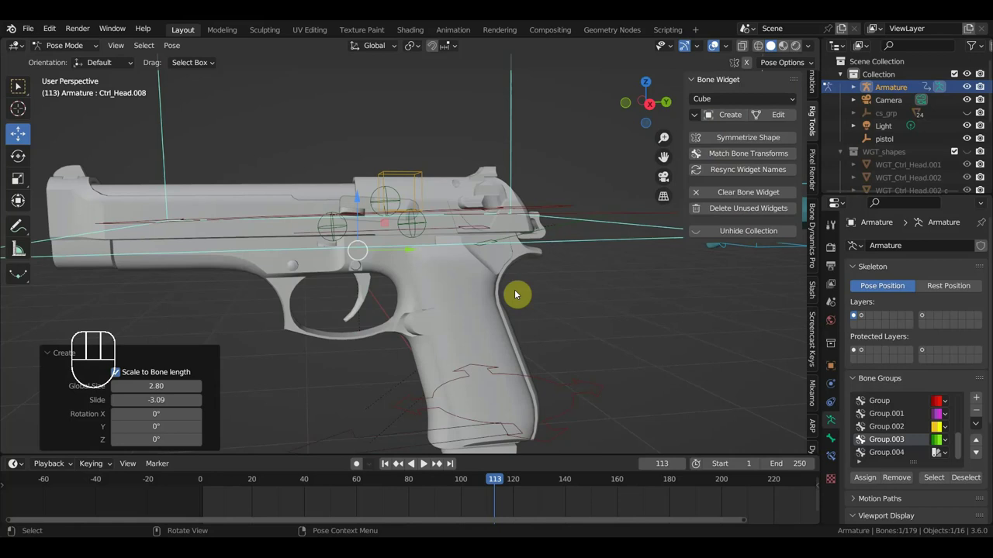
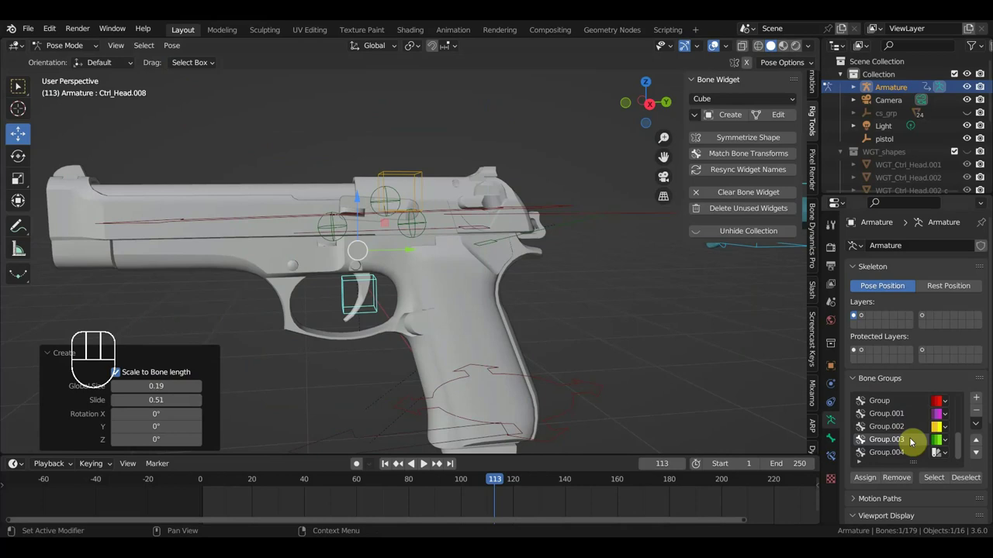
pyautogui.moveTo(889, 447); pyautogui.dragTo(858, 416)
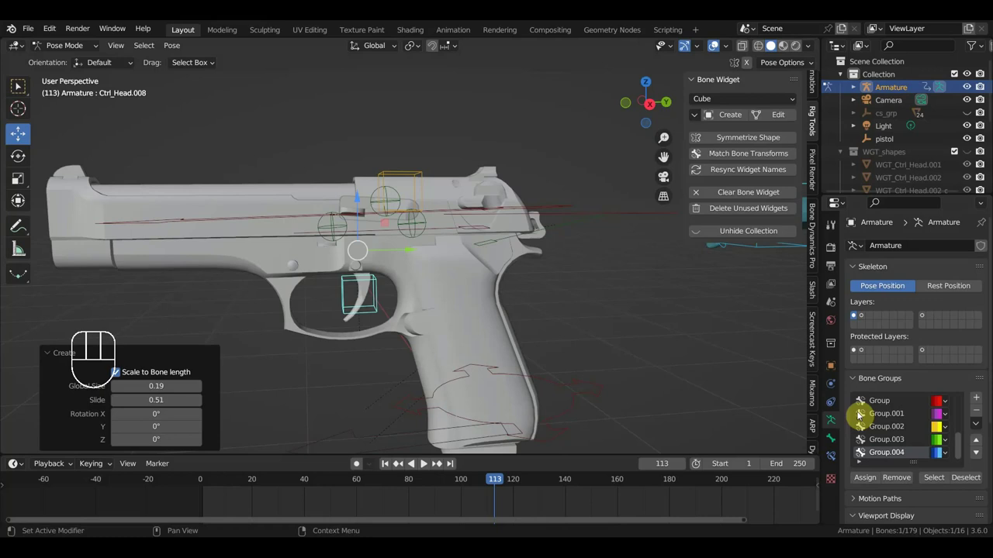
pyautogui.click(849, 482)
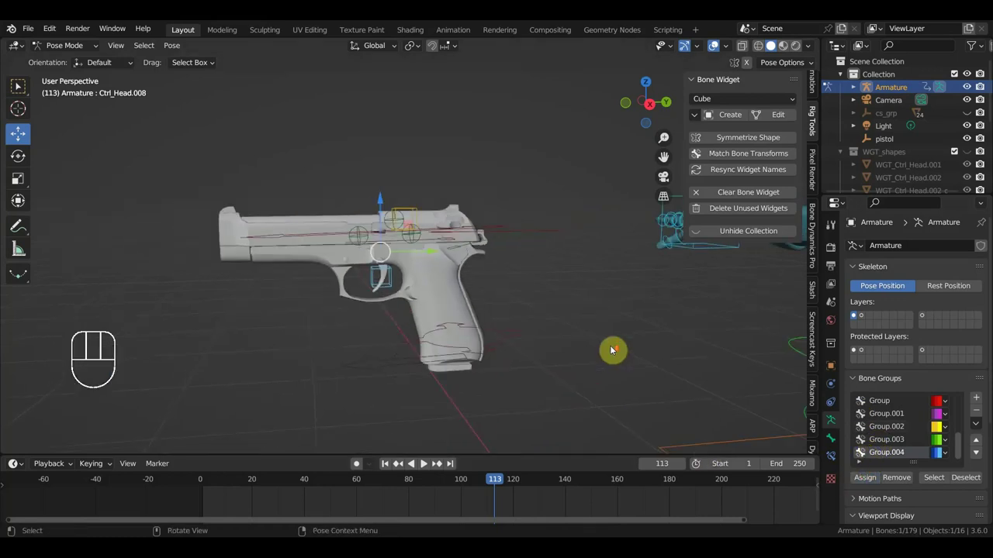
# Step: Leave Pose Mode and select the pistol's base body to show its beretta material
pyautogui.press('KP_3')
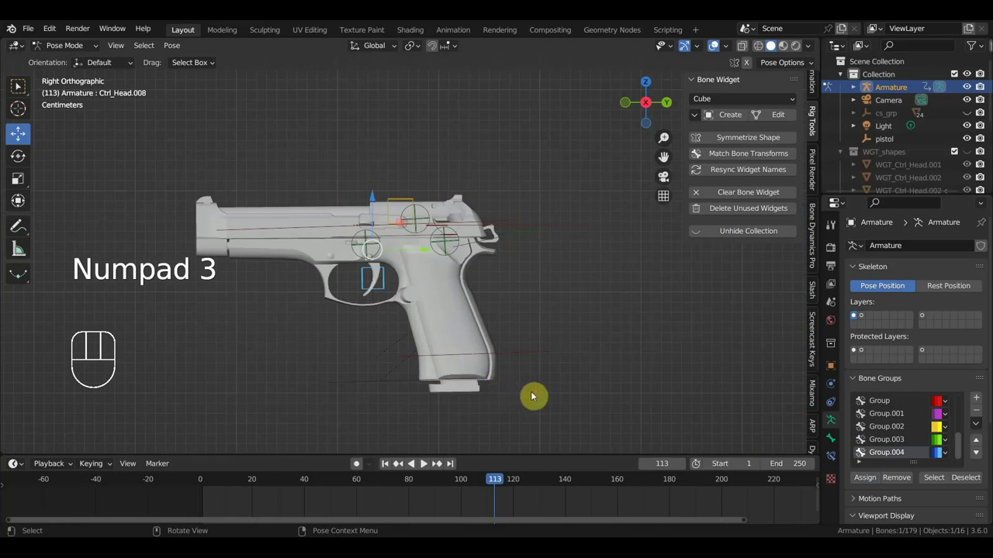
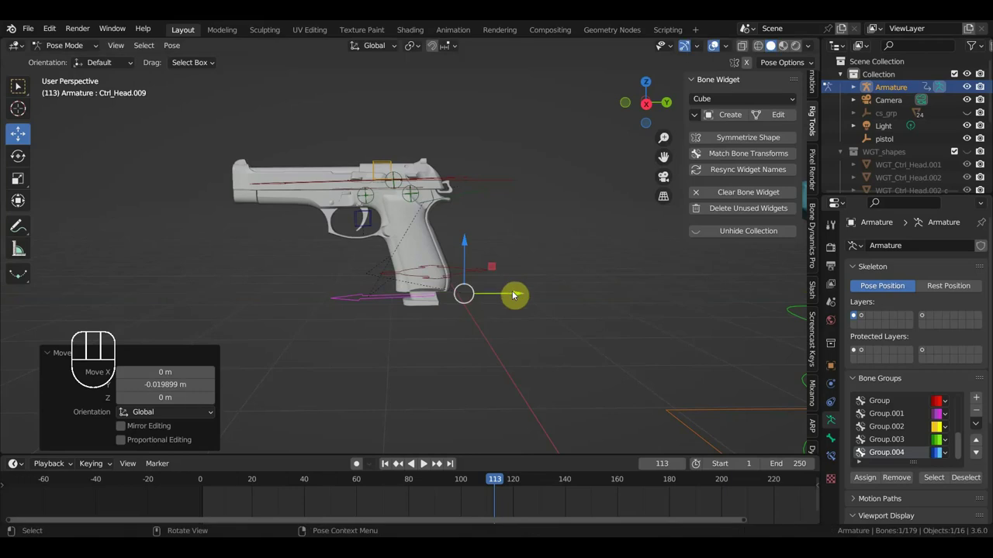
pyautogui.press('g')
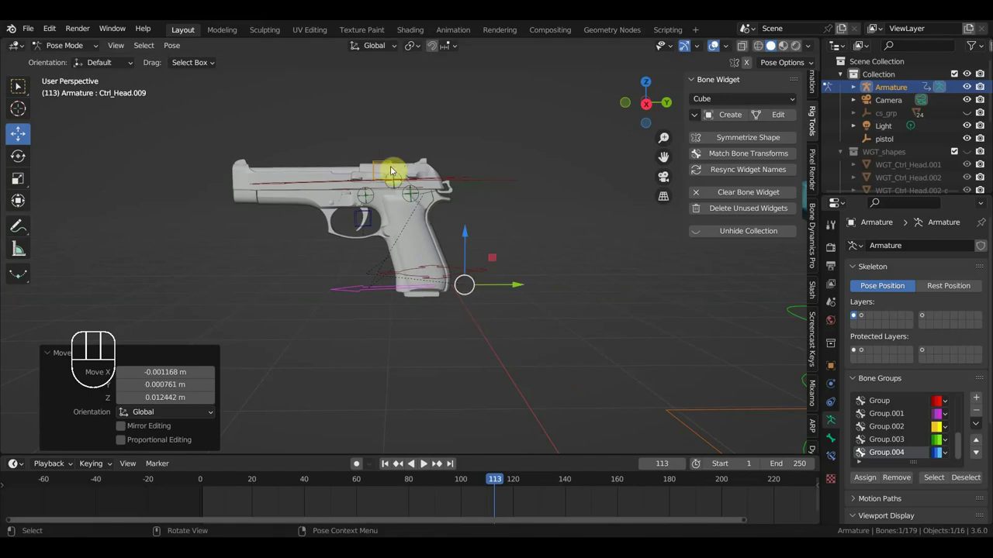
pyautogui.moveTo(425, 183); pyautogui.dragTo(563, 190)
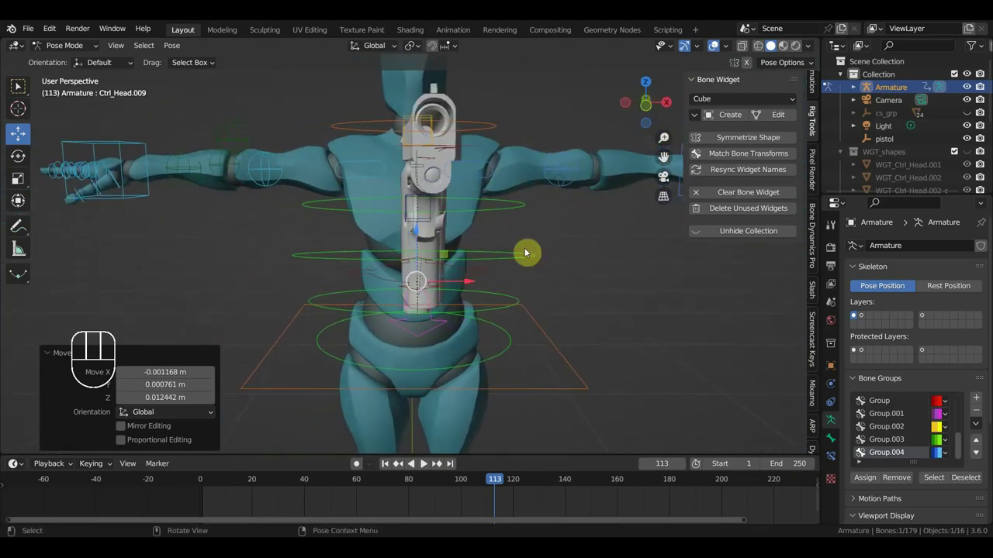
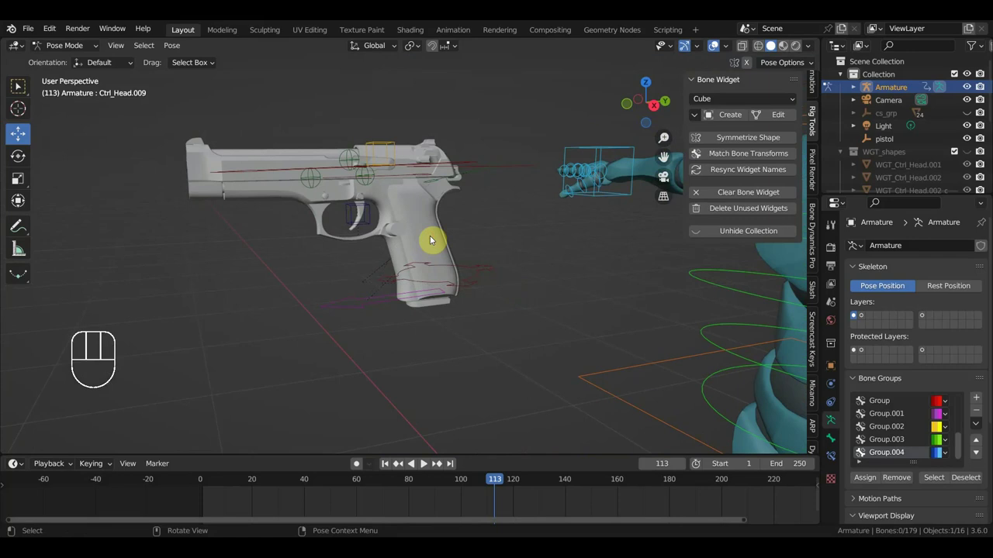
pyautogui.moveTo(73, 51); pyautogui.dragTo(307, 173)
pyautogui.click(437, 235)
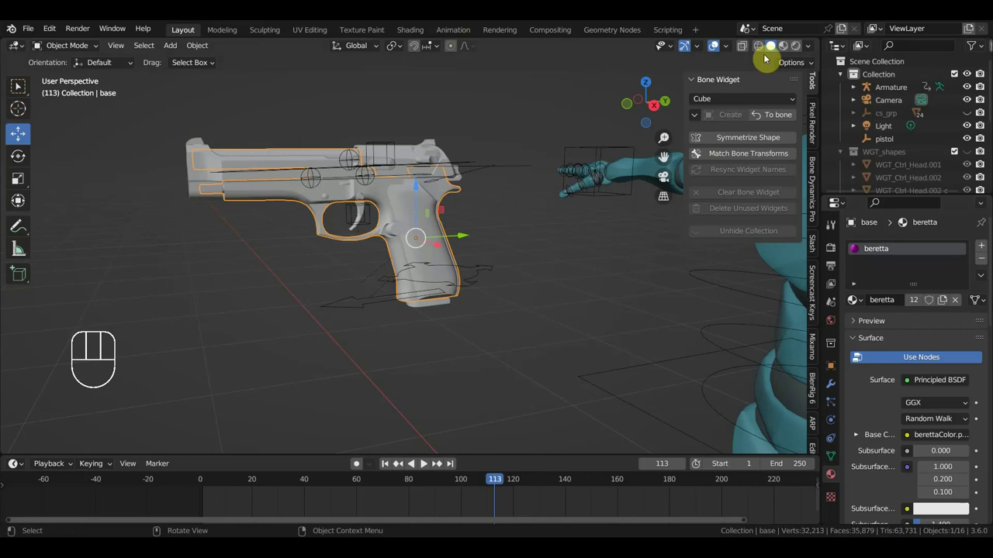
# Step: Switch the viewport to Material Preview and inspect the textured pistol grip
pyautogui.click(782, 52)
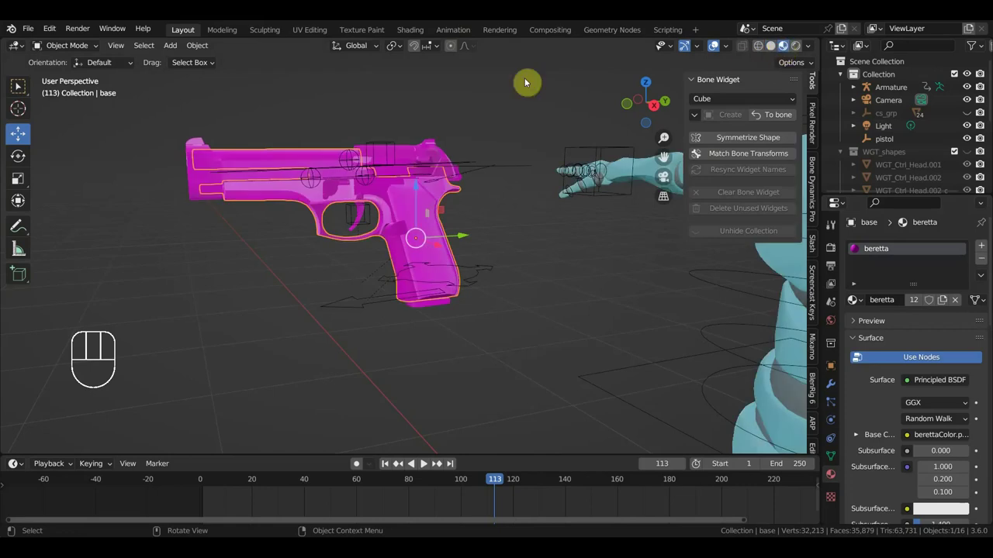
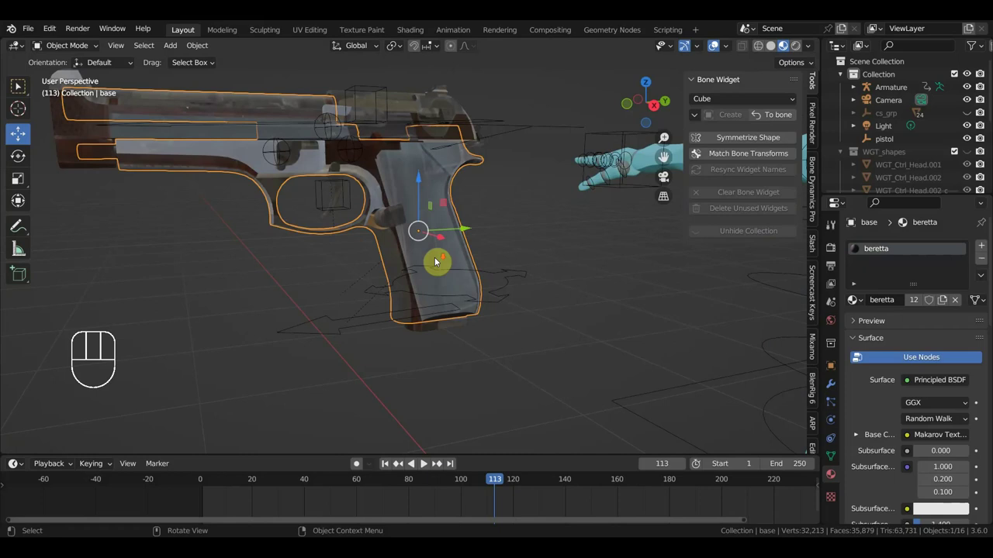
pyautogui.moveTo(409, 291); pyautogui.dragTo(434, 287)
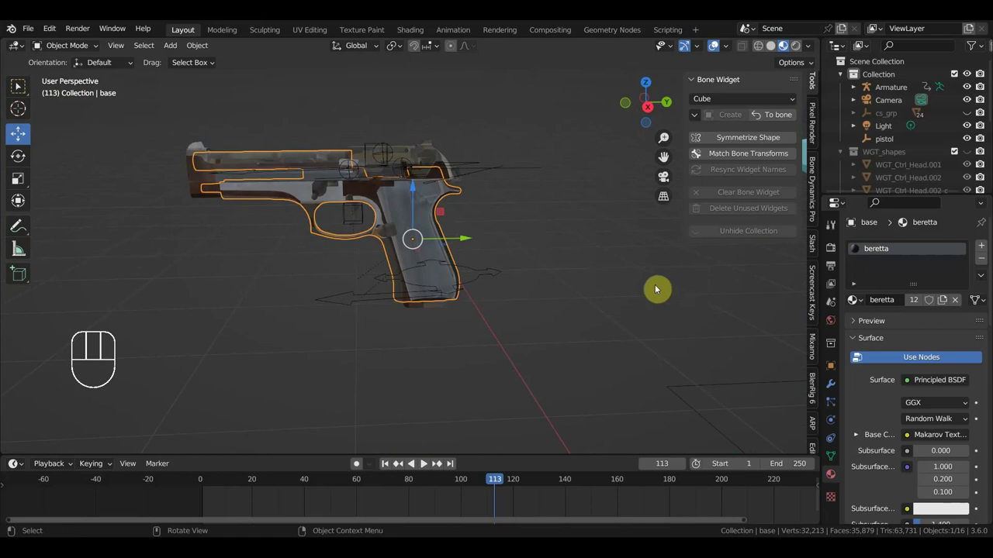
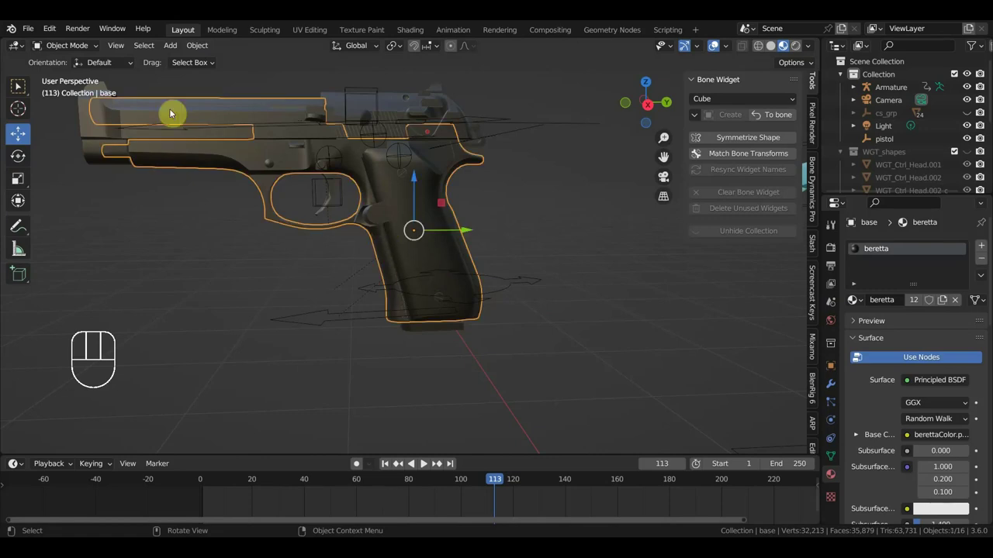
# Step: Enter Edit Mode on the pistol body and frame the small lever above the grip
pyautogui.moveTo(68, 53); pyautogui.dragTo(17, 86)
pyautogui.click(17, 86)
pyautogui.press('l')
pyautogui.press('l')
pyautogui.click(20, 88)
pyautogui.moveTo(19, 88); pyautogui.dragTo(19, 88)
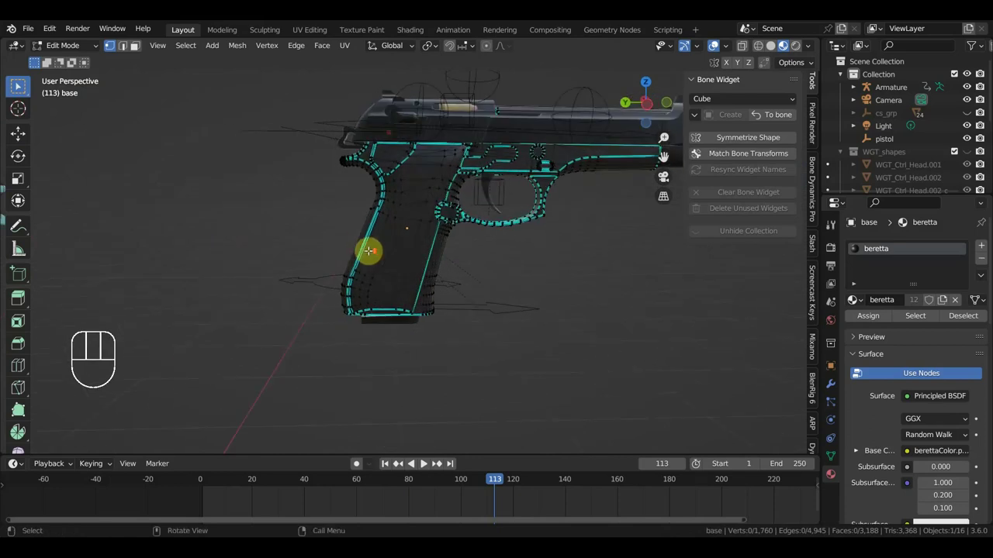
pyautogui.moveTo(19, 87); pyautogui.dragTo(19, 87)
pyautogui.middleClick(19, 88)
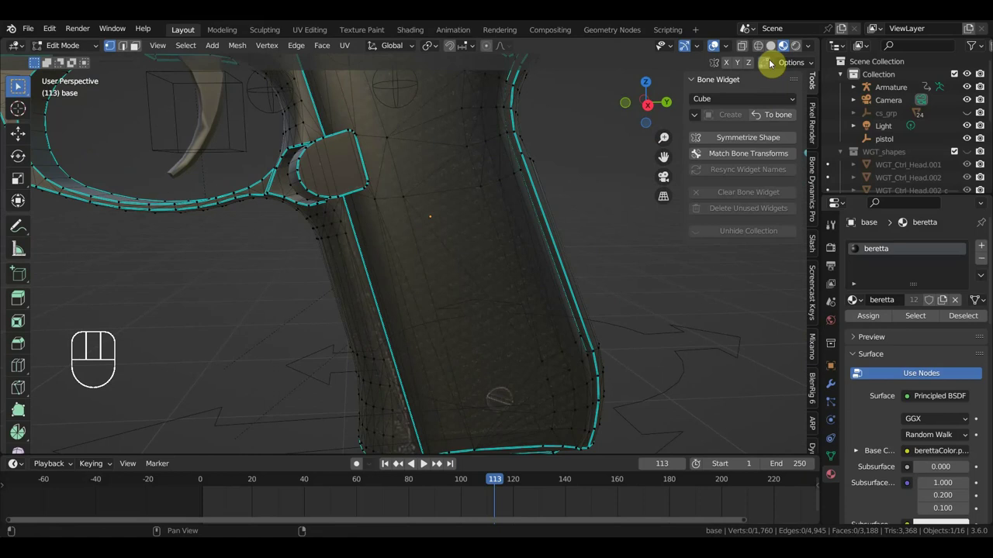
pyautogui.click(19, 87)
pyautogui.moveTo(20, 88); pyautogui.dragTo(19, 88)
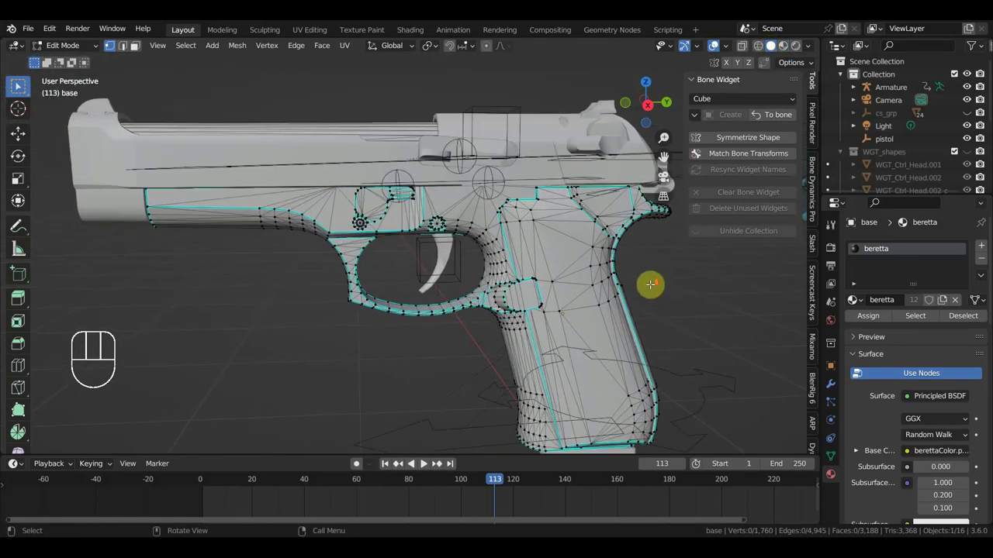
pyautogui.middleClick(20, 87)
# Step: Select the lever's connected geometry with L, clearing an oversized first selection
pyautogui.click(19, 87)
pyautogui.press('l')
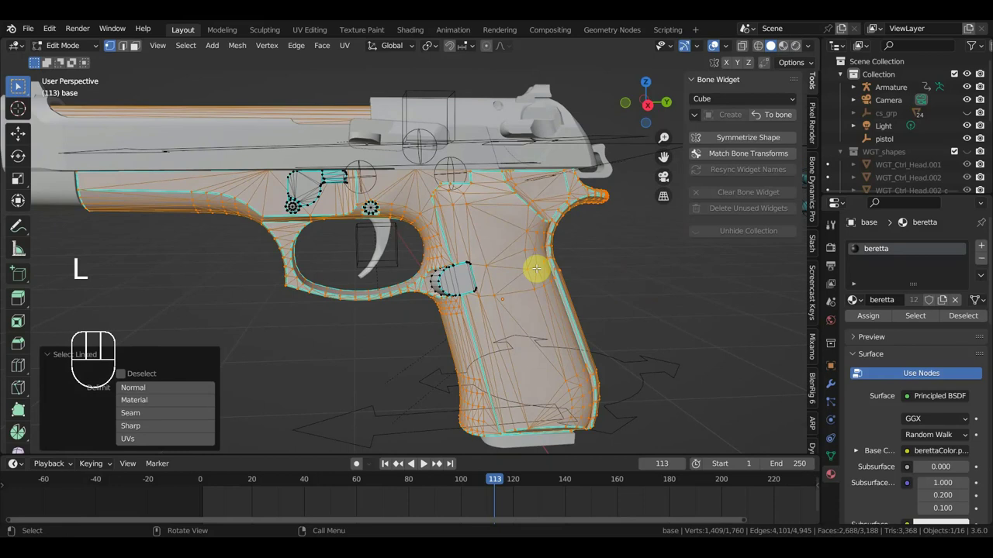
pyautogui.press('l')
pyautogui.click(19, 88)
pyautogui.press('l')
pyautogui.moveTo(19, 88); pyautogui.dragTo(20, 88)
pyautogui.scroll(-3)
pyautogui.scroll(3)
pyautogui.moveTo(20, 88); pyautogui.dragTo(20, 87)
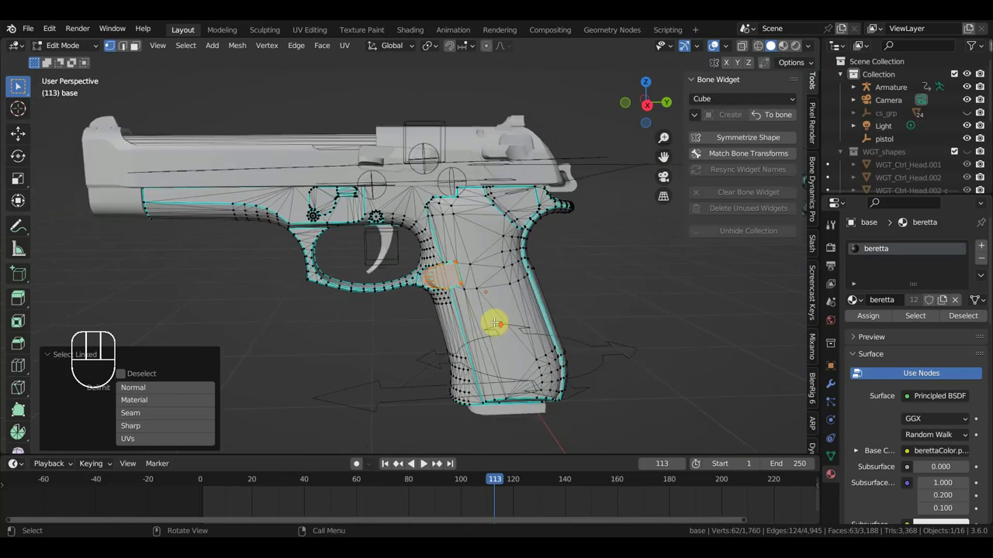
pyautogui.moveTo(20, 88); pyautogui.dragTo(19, 88)
# Step: Separate the lever into its own object with P > Selection
pyautogui.press('p')
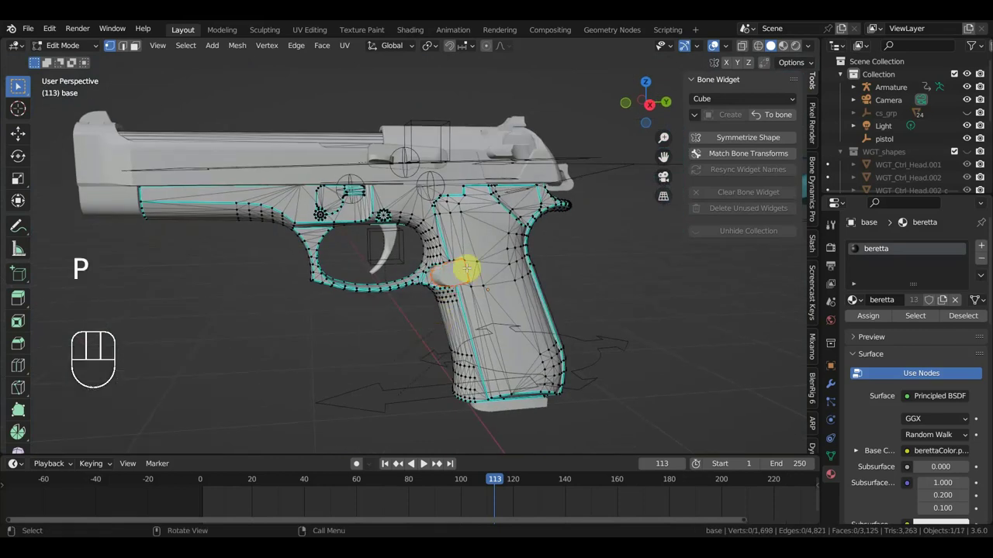
pyautogui.moveTo(64, 51); pyautogui.dragTo(140, 115)
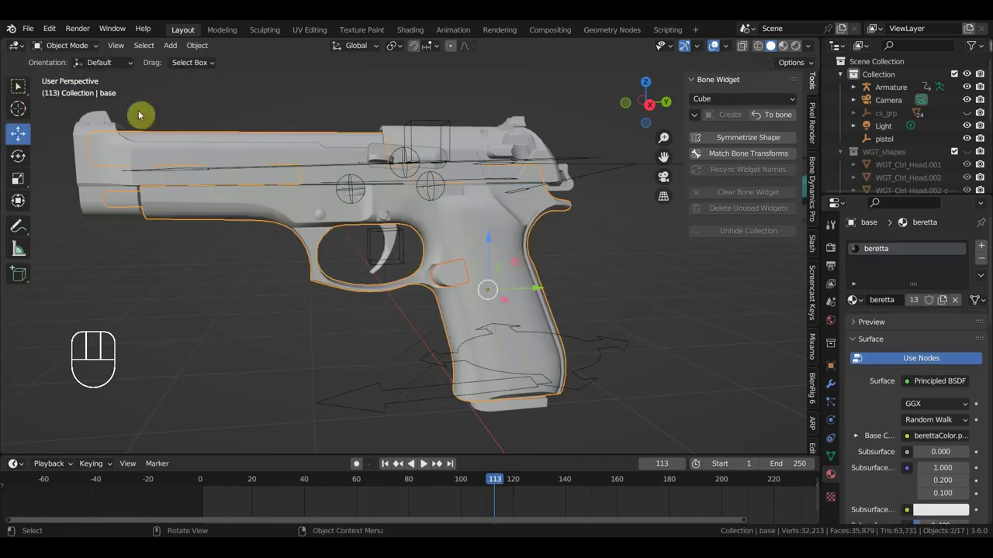
# Step: Clear the parent of the separated lever object base.001 so it stands alone
pyautogui.moveTo(350, 235); pyautogui.dragTo(456, 242)
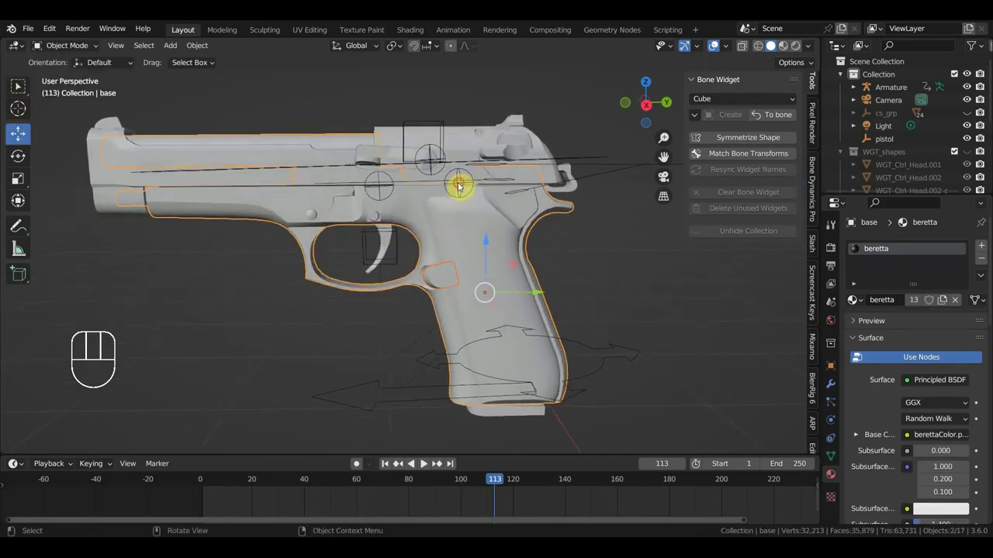
pyautogui.click(441, 286)
pyautogui.press('alt+p')
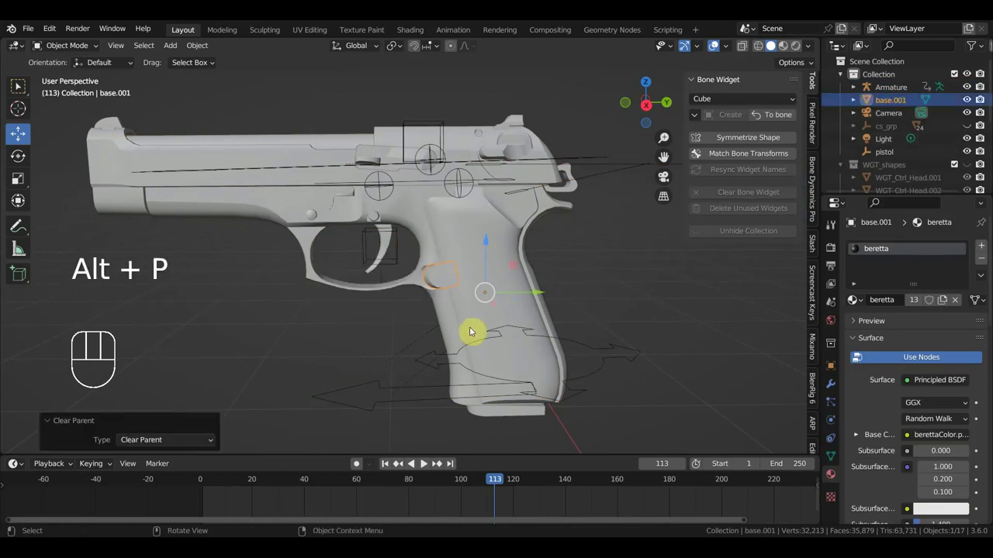
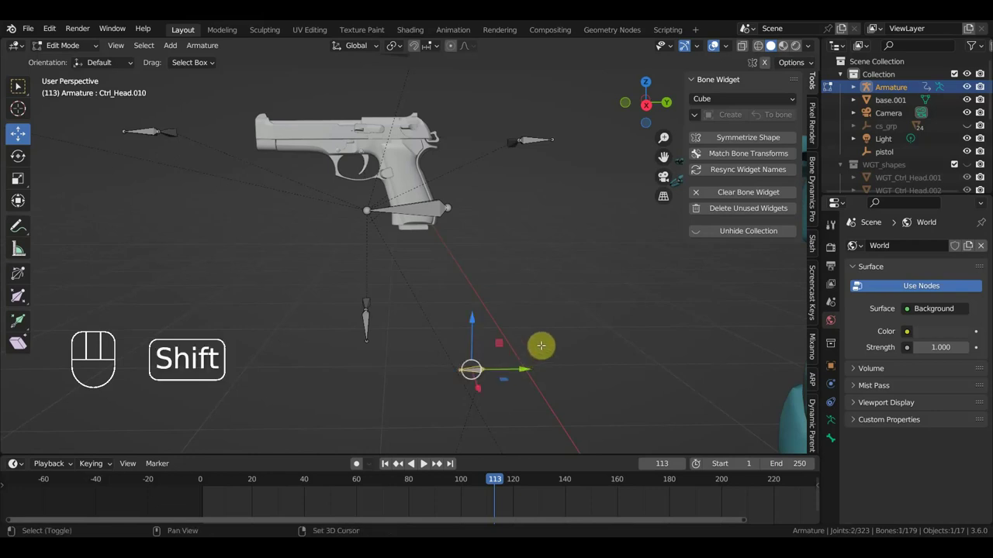
# Step: Duplicate a control bone as Ctrl_Head.012, rotate it about 90° and place it on the side lever
pyautogui.press('shift+d')
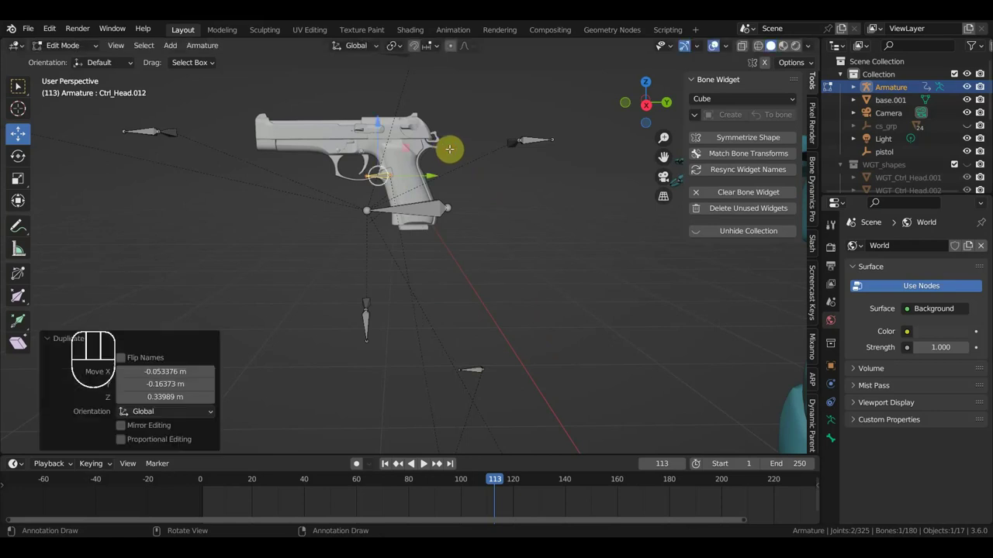
pyautogui.press('Delete')
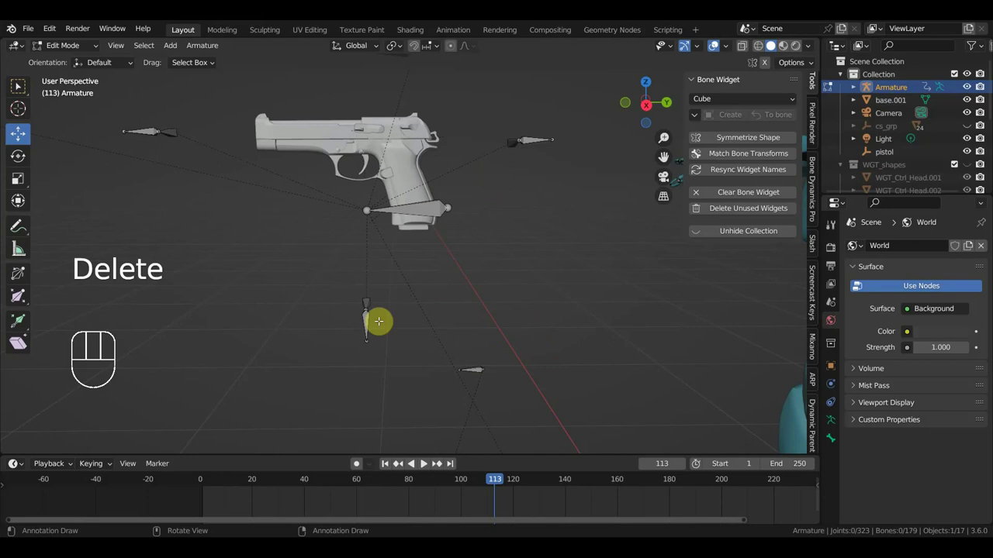
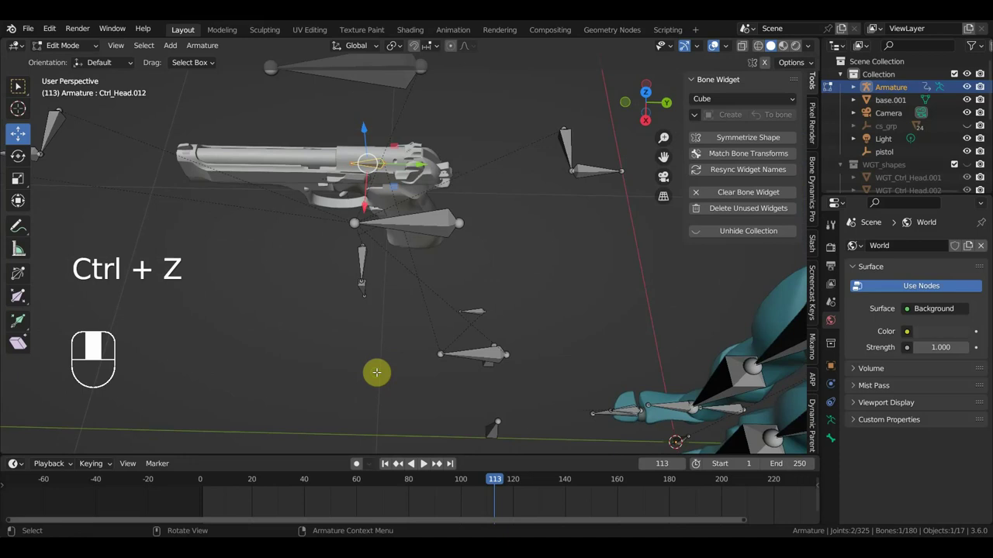
pyautogui.press('KP_7')
pyautogui.press('r')
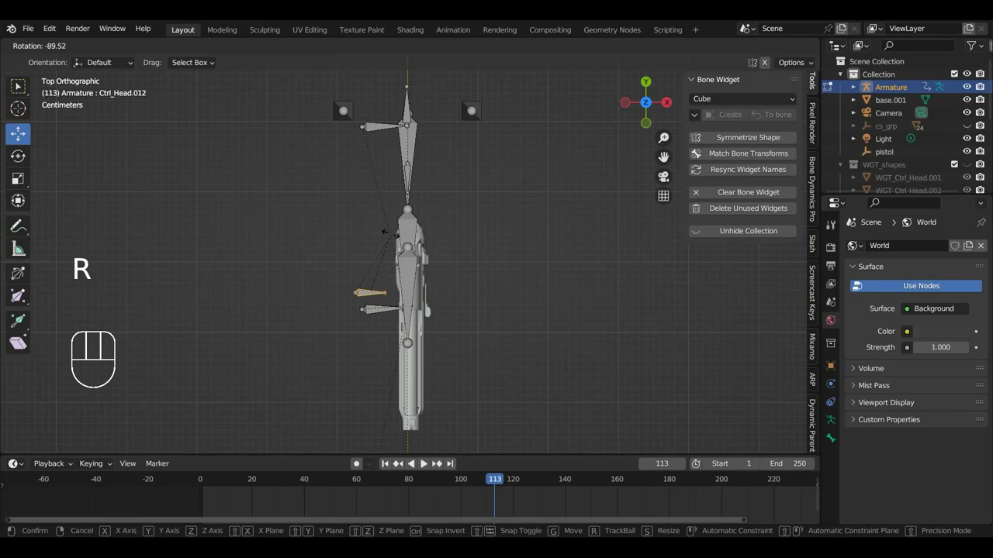
pyautogui.press('g')
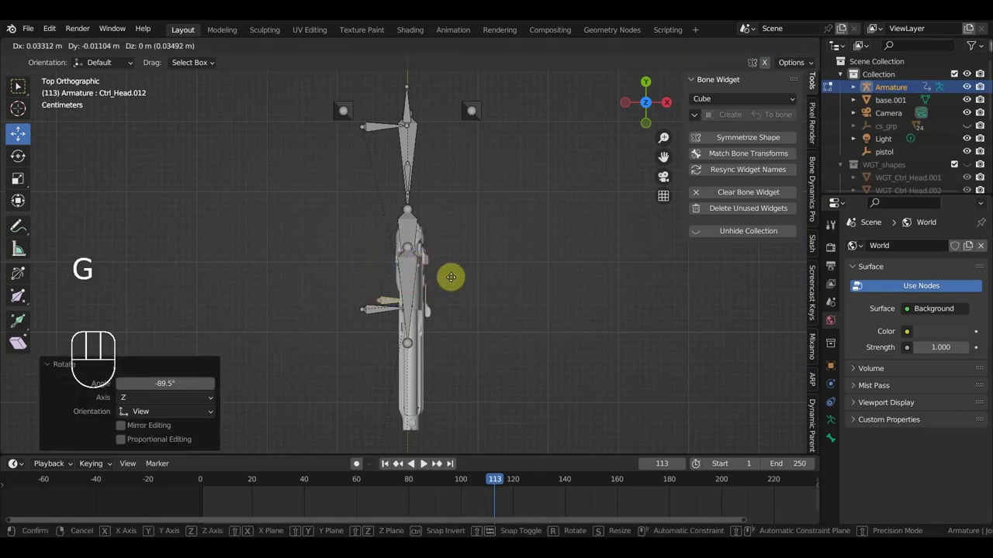
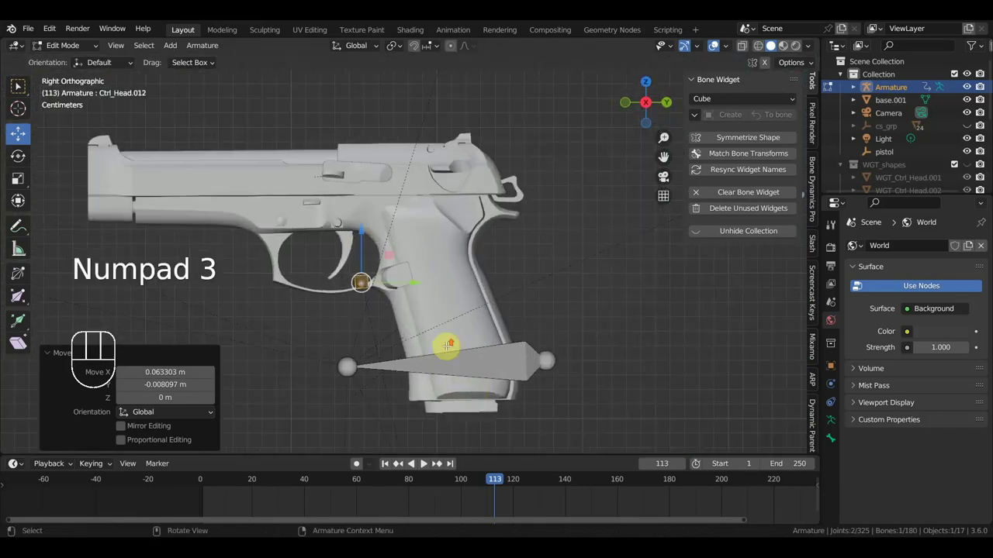
pyautogui.press('g')
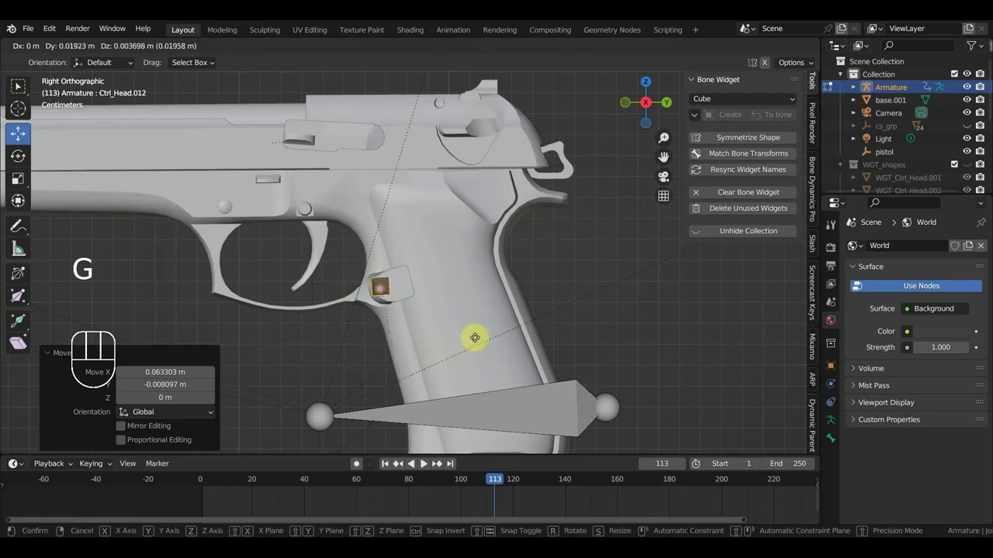
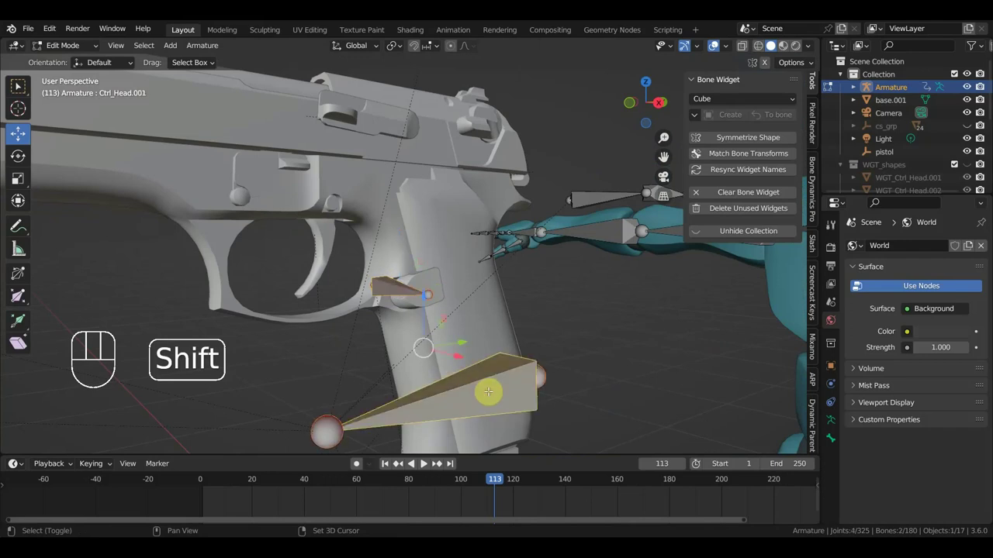
# Step: Parent Ctrl_Head.012 to Ctrl_Head.001 with Keep Offset
pyautogui.press('ctrl+p')
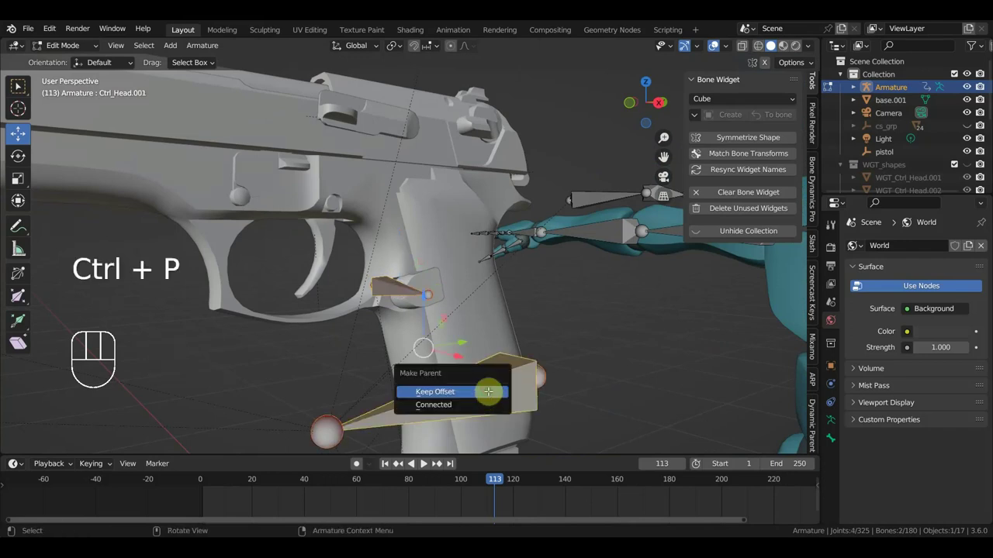
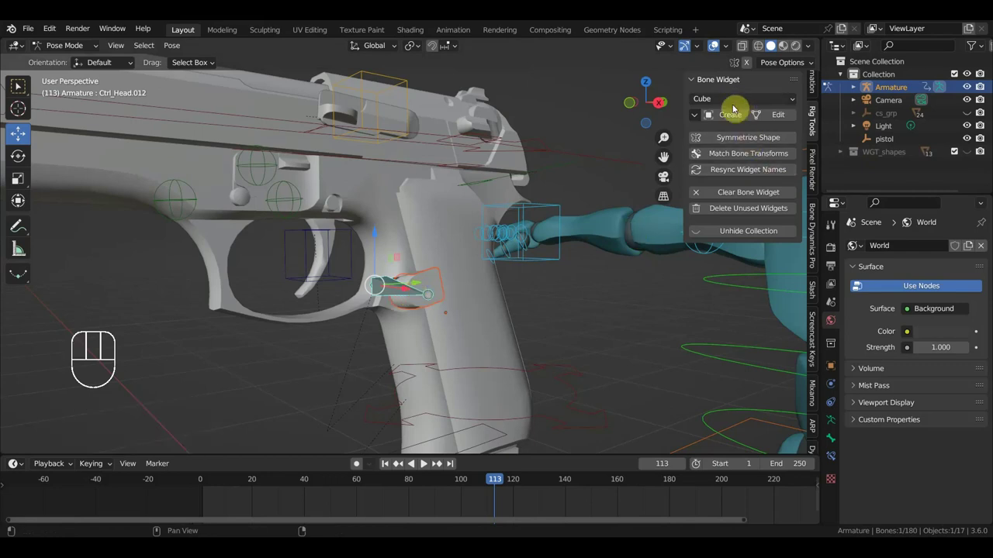
# Step: Give the lever bone Ctrl_Head.012 an Eye-shaped custom widget from the Bone Widget panel
pyautogui.click(733, 117)
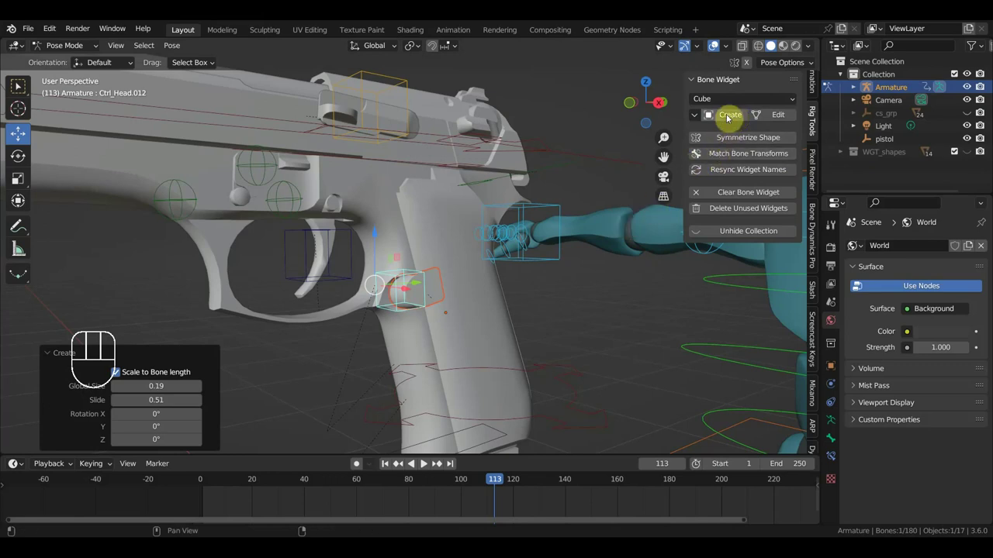
pyautogui.click(730, 118)
pyautogui.moveTo(734, 105); pyautogui.dragTo(722, 176)
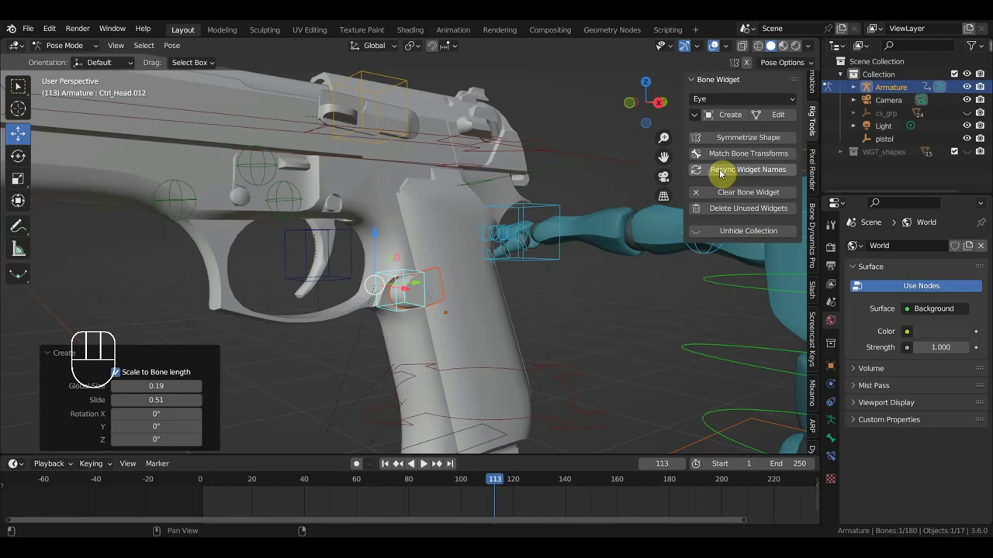
pyautogui.click(733, 119)
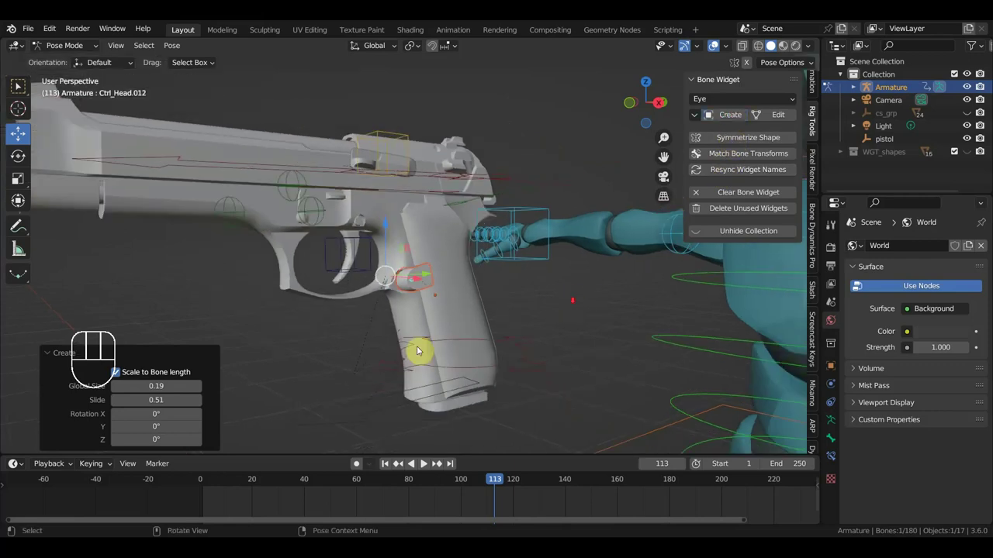
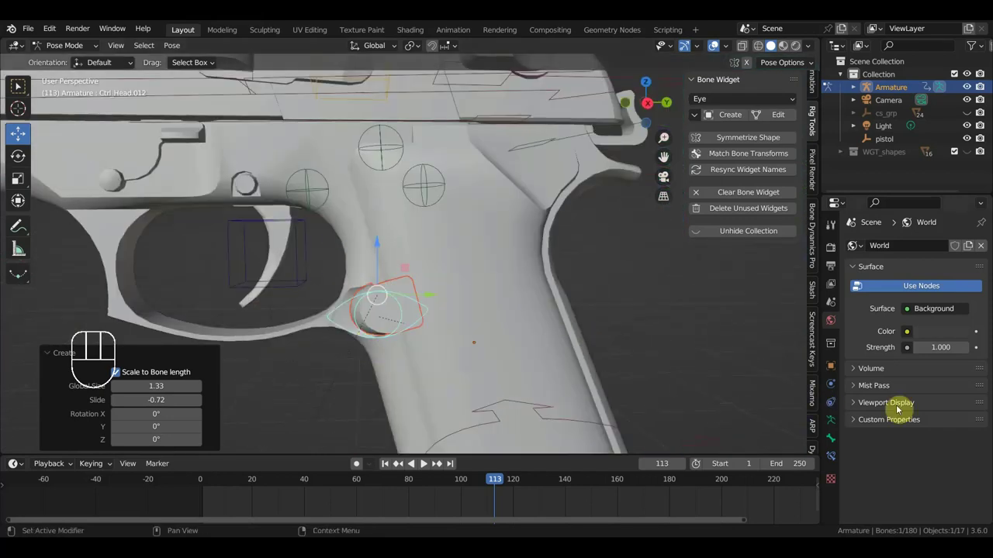
# Step: Show the armature's bone groups and insert Location & Rotation keyframes for all bones at frame 0
pyautogui.click(835, 423)
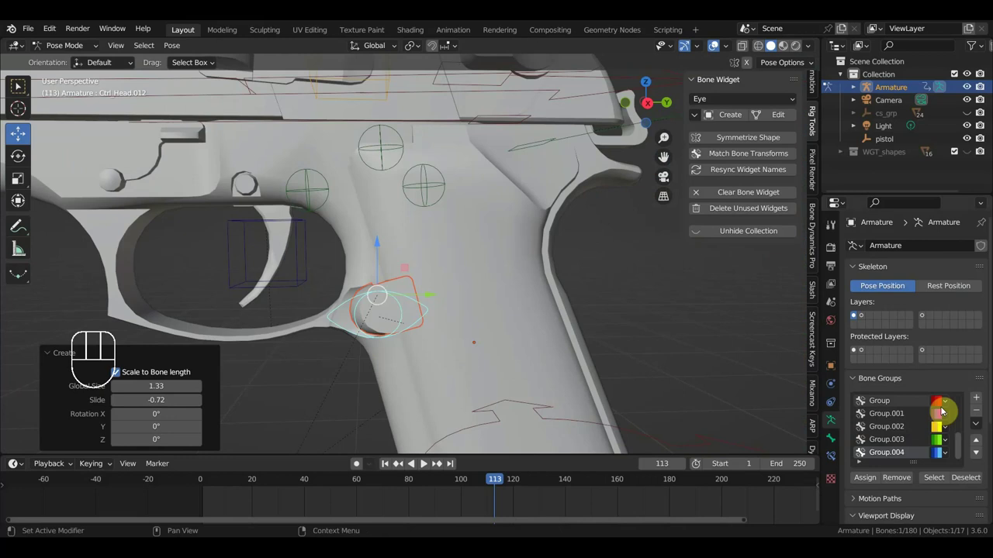
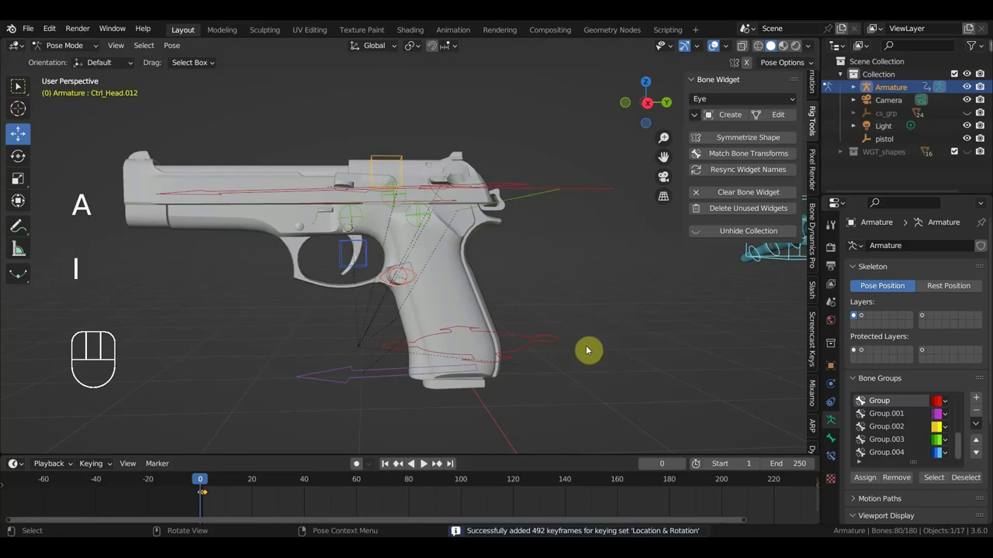
pyautogui.moveTo(106, 471); pyautogui.dragTo(97, 401)
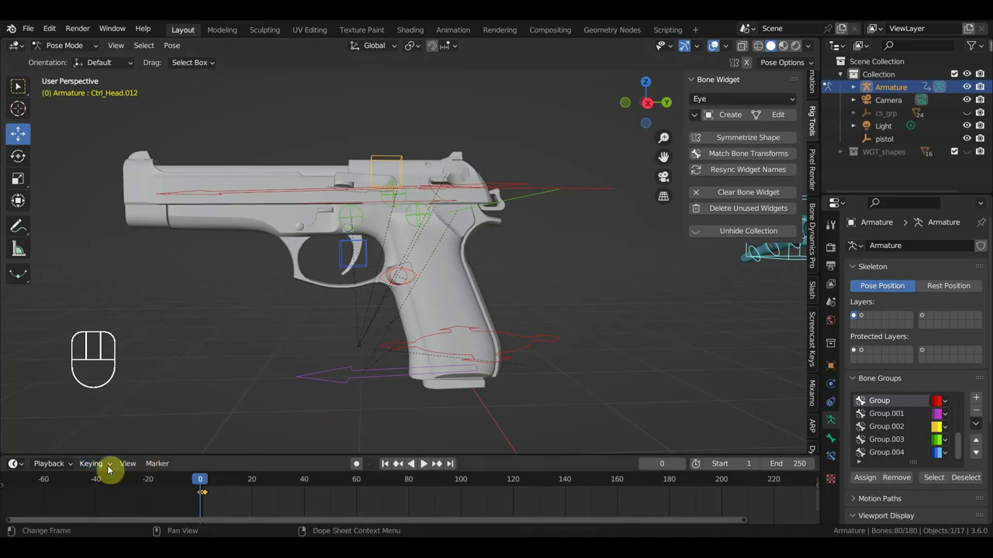
pyautogui.moveTo(107, 470); pyautogui.dragTo(154, 374)
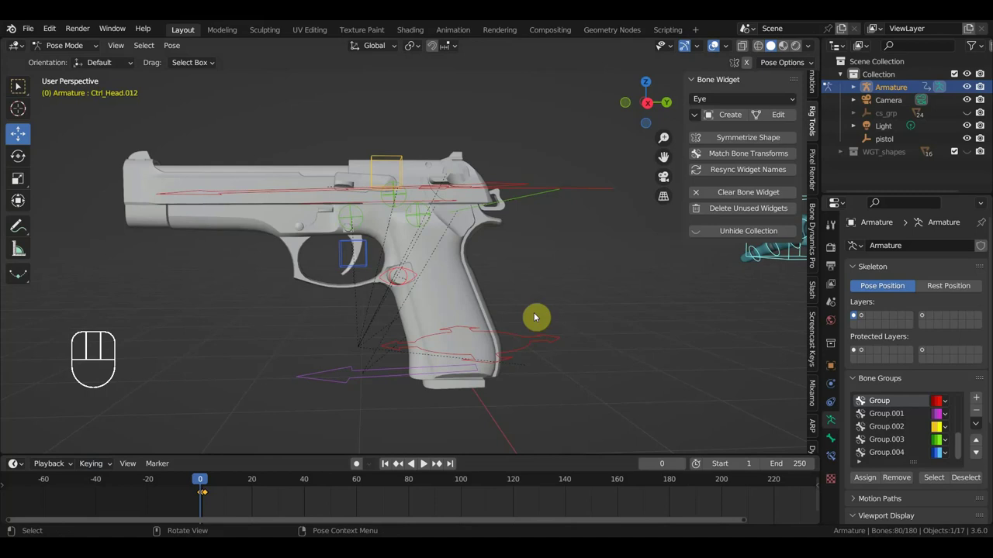
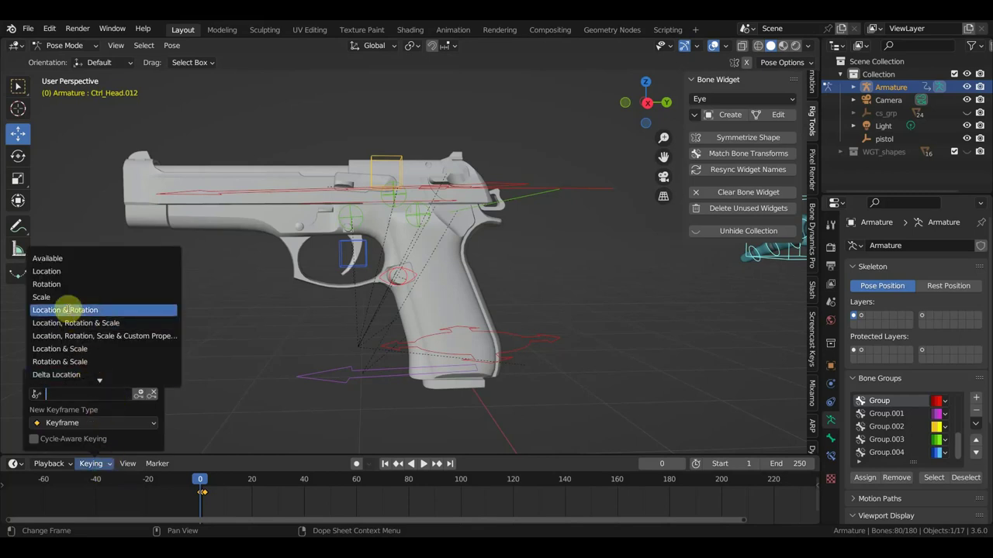
# Step: In right side view, test-rotate the trigger control Ctrl_Head.008 and undo it back to rest
pyautogui.click(69, 314)
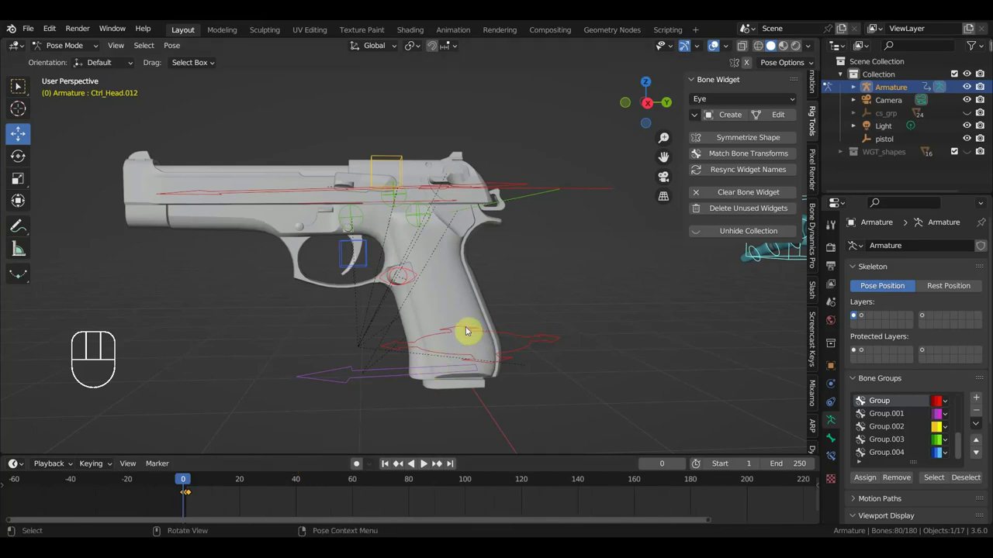
pyautogui.press('KP_3')
pyautogui.moveTo(369, 268); pyautogui.dragTo(436, 321)
pyautogui.moveTo(531, 333); pyautogui.dragTo(588, 354)
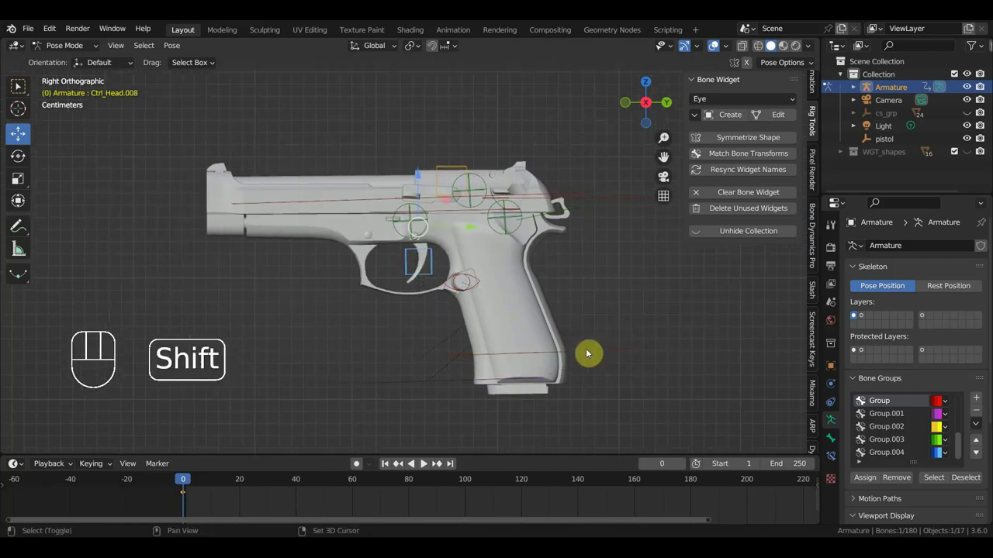
pyautogui.press('r')
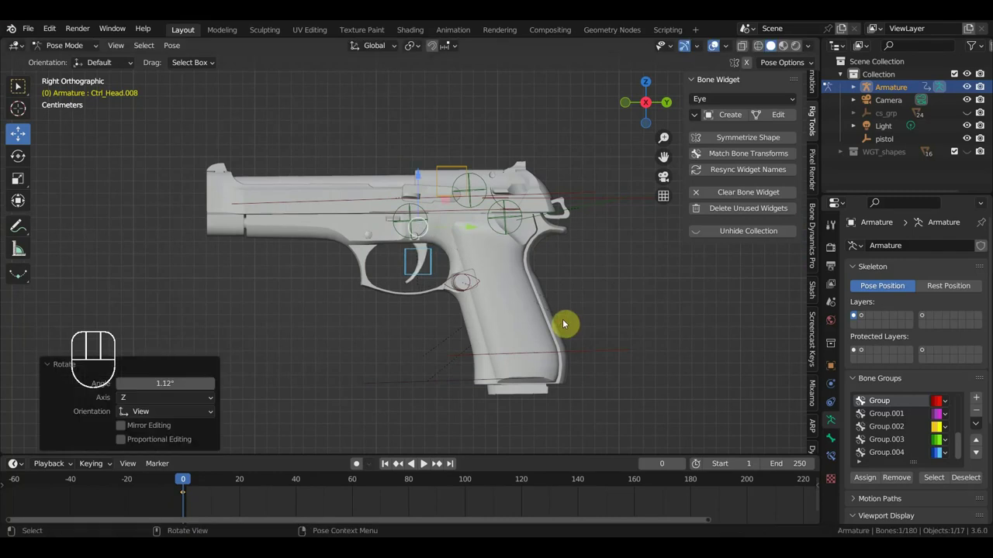
pyautogui.press('ctrl+z')
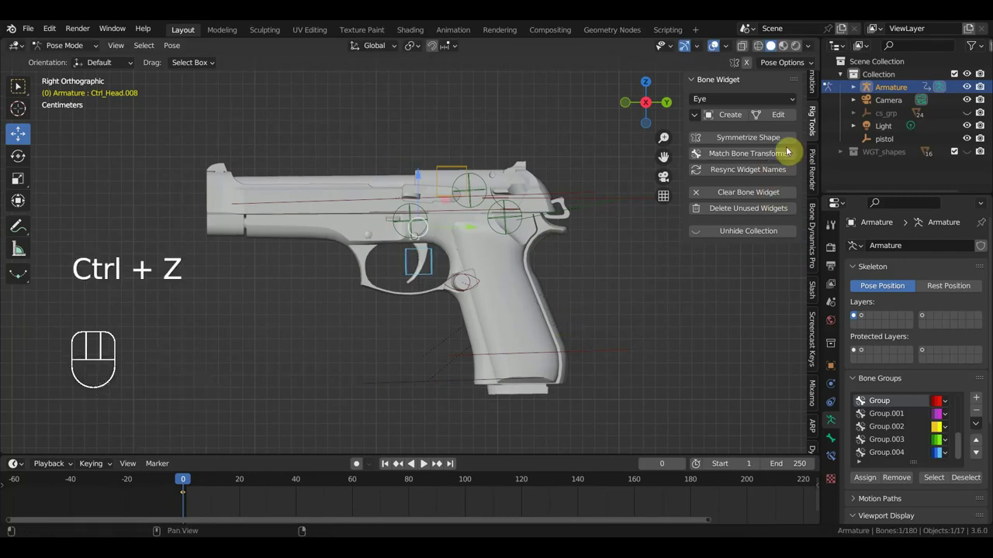
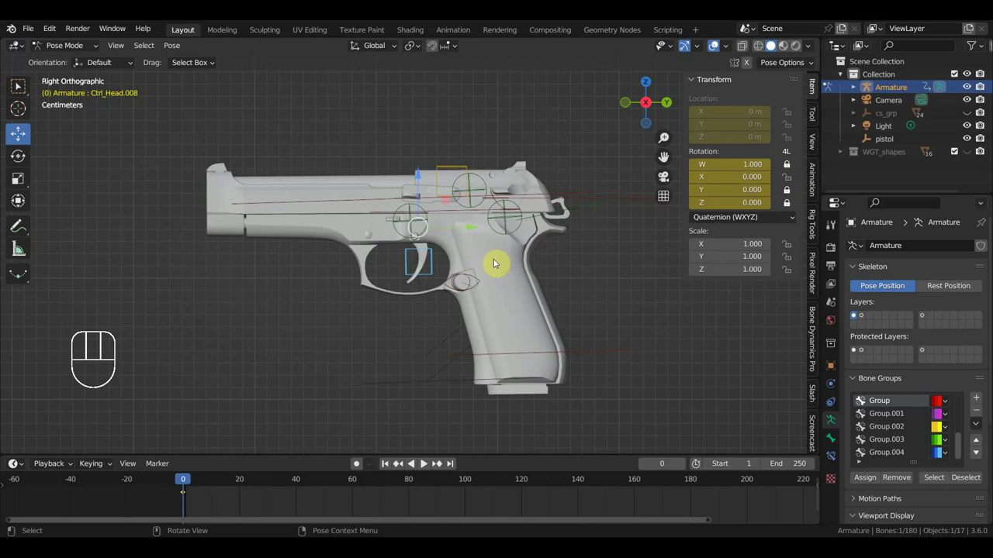
# Step: With the character in view, test-rotate Ctrl_Head.008 around X and undo it
pyautogui.moveTo(509, 272); pyautogui.dragTo(487, 300)
pyautogui.click(431, 260)
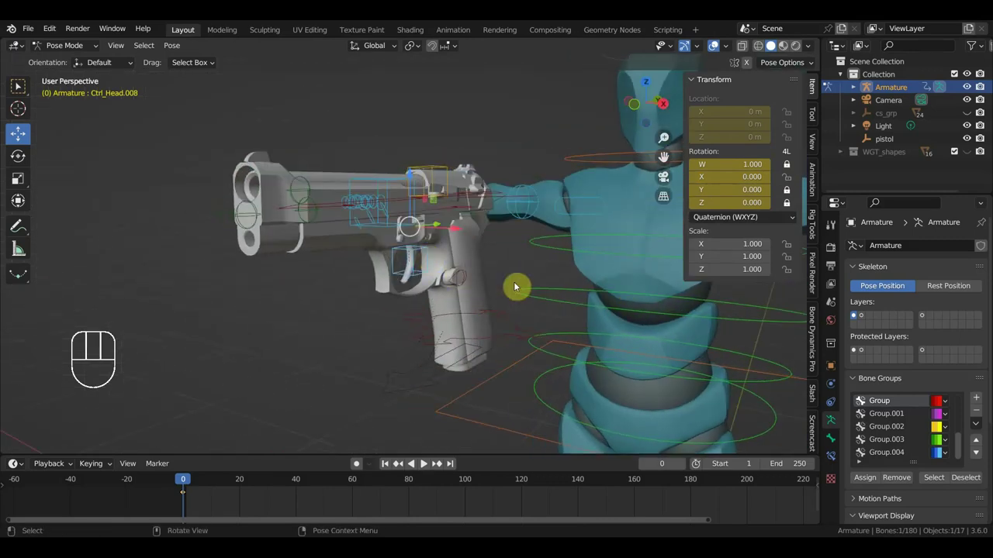
pyautogui.press('r')
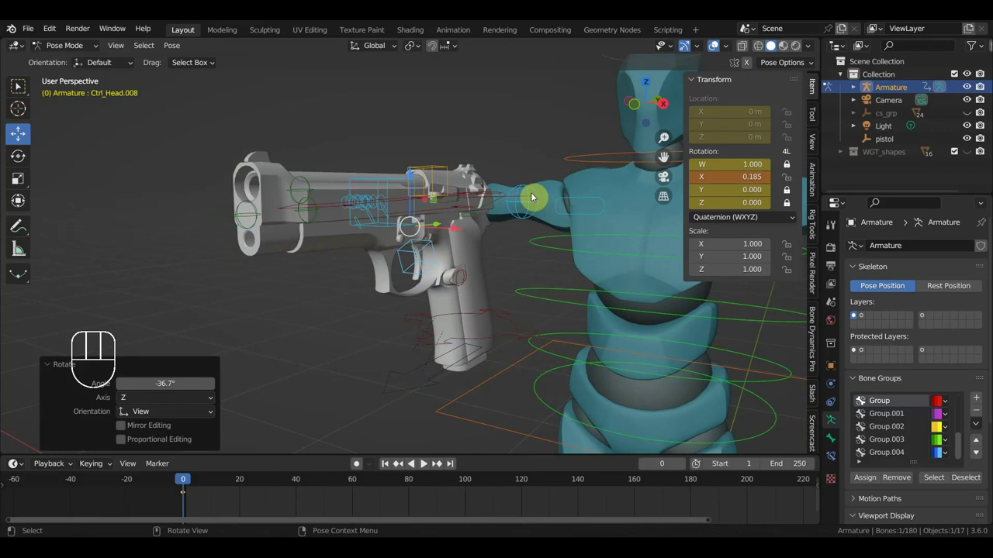
pyautogui.press('ctrl+z')
# Step: Return to a close pistol view and select the slide control Ctrl_Head.002
pyautogui.moveTo(613, 187); pyautogui.dragTo(414, 193)
pyautogui.click(336, 183)
pyautogui.click(343, 206)
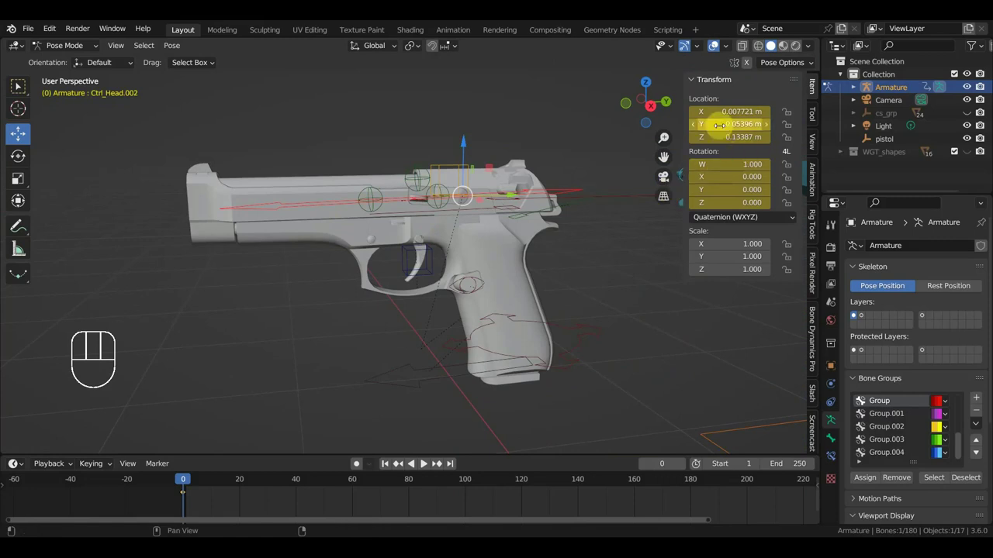
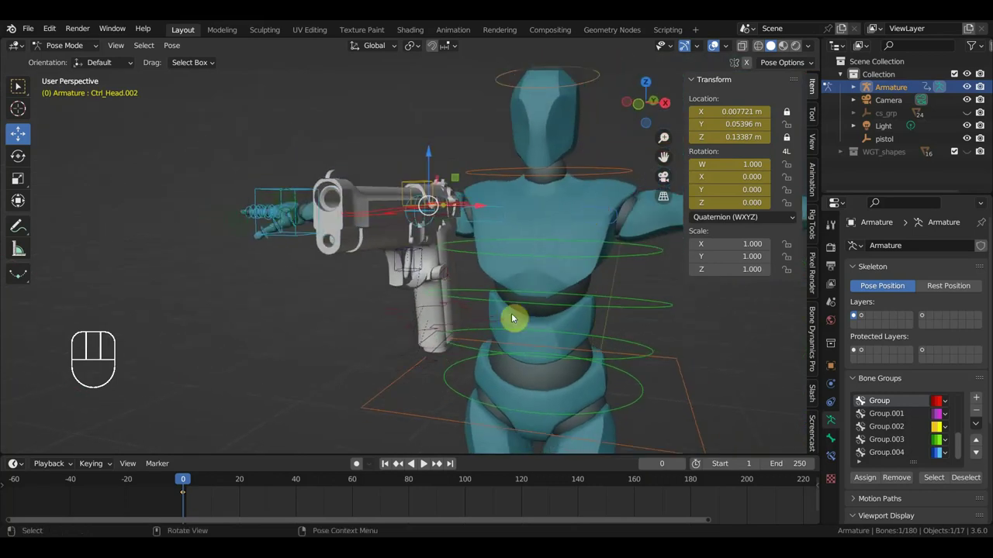
# Step: Select the pistol root control Ctrl_Head.001, test-rotate the whole pistol and undo it
pyautogui.moveTo(412, 321); pyautogui.dragTo(461, 331)
pyautogui.click(471, 338)
pyautogui.moveTo(527, 353); pyautogui.dragTo(574, 335)
pyautogui.press('r')
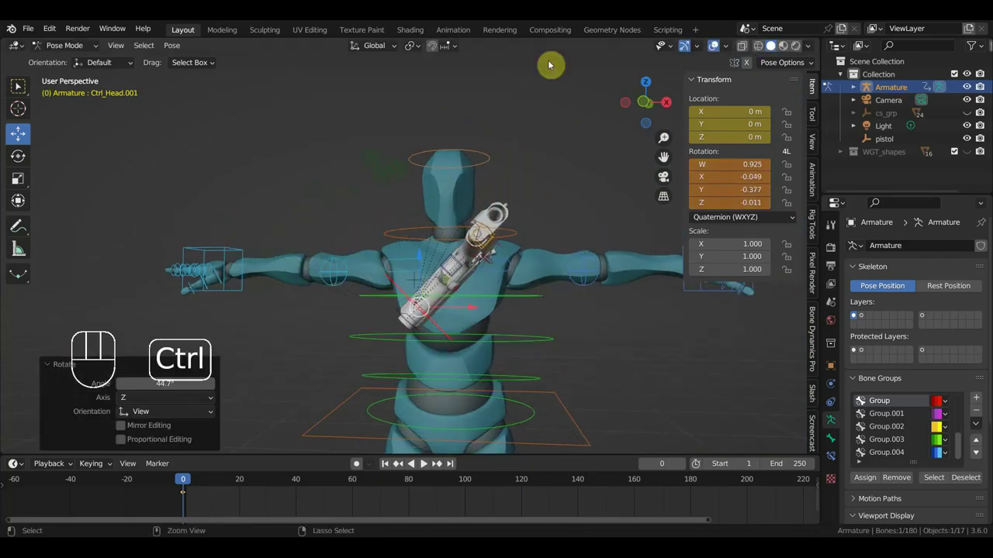
pyautogui.press('ctrl+z')
# Step: Zoom in, select the slide control Ctrl_Head.002 and inspect the pistol from below
pyautogui.moveTo(491, 178); pyautogui.dragTo(439, 226)
pyautogui.moveTo(524, 210); pyautogui.dragTo(499, 239)
pyautogui.moveTo(515, 242); pyautogui.dragTo(473, 207)
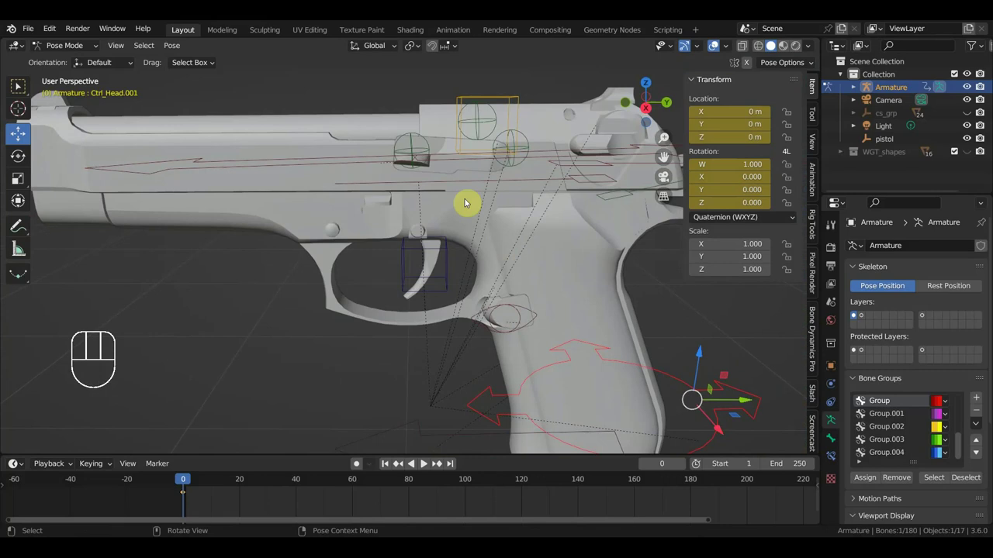
pyautogui.click(423, 168)
pyautogui.moveTo(463, 180); pyautogui.dragTo(502, 184)
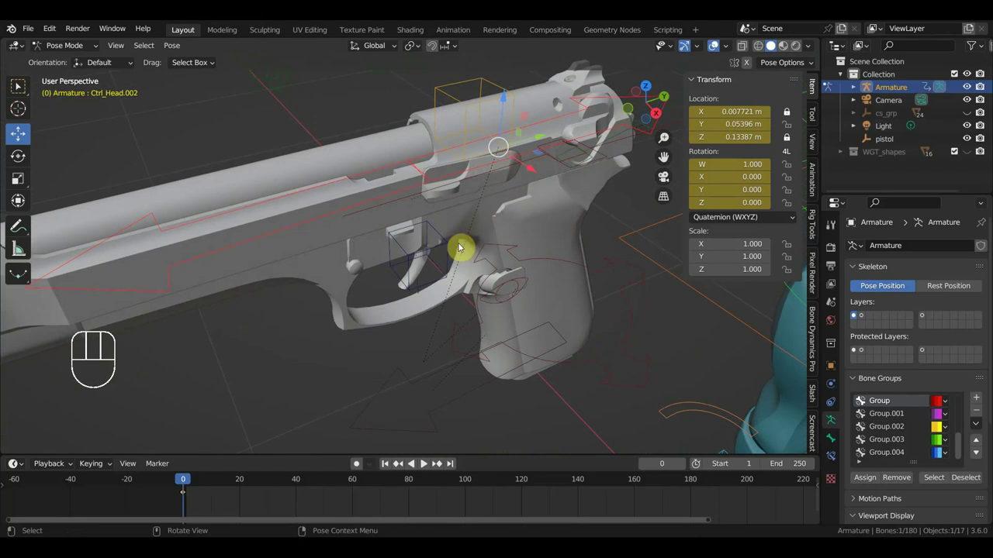
pyautogui.moveTo(423, 228); pyautogui.dragTo(473, 202)
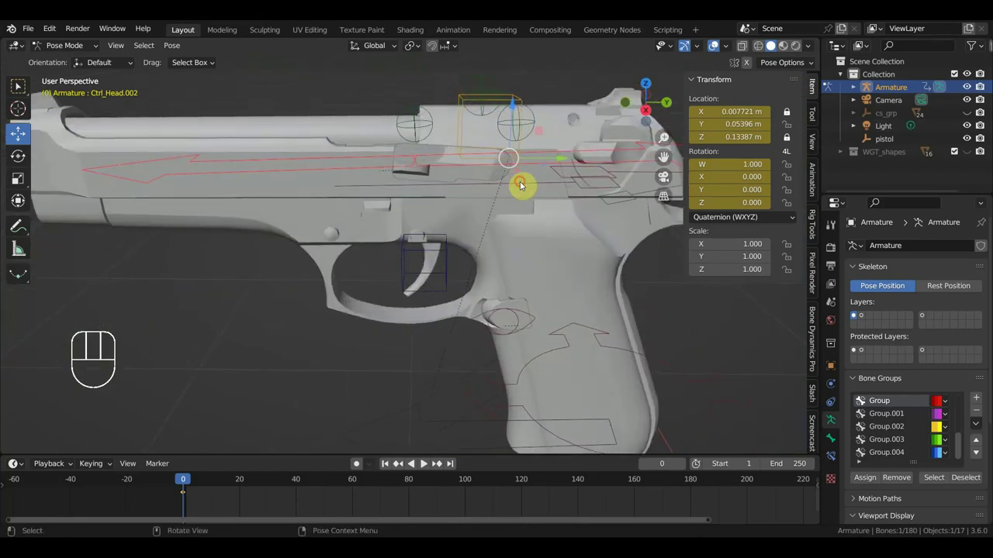
pyautogui.moveTo(456, 195); pyautogui.dragTo(407, 230)
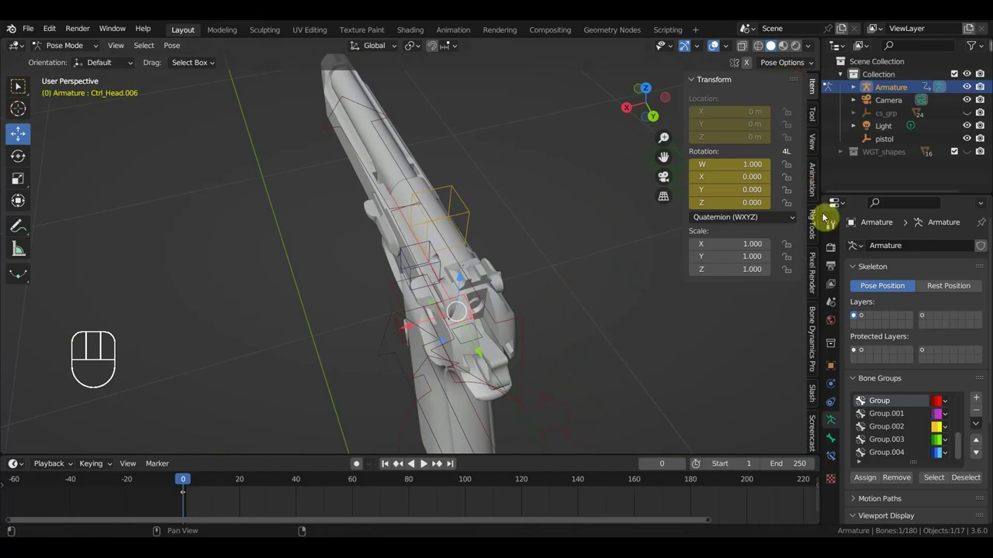
# Step: Create a custom widget for the hammer control Ctrl_Head.006 and check it from top and perspective views
pyautogui.click(818, 232)
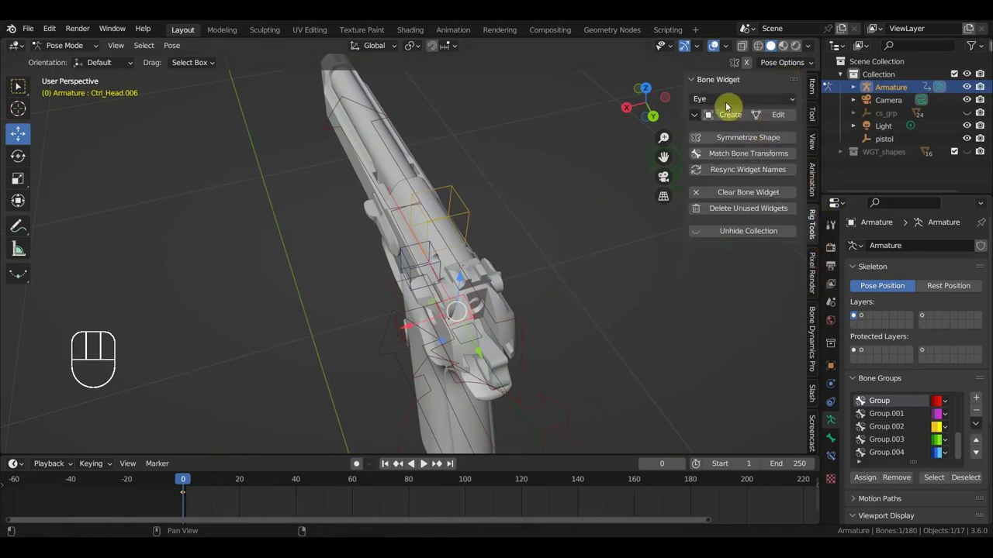
pyautogui.moveTo(728, 104); pyautogui.dragTo(735, 60)
pyautogui.moveTo(740, 118); pyautogui.dragTo(564, 249)
pyautogui.moveTo(537, 267); pyautogui.dragTo(605, 247)
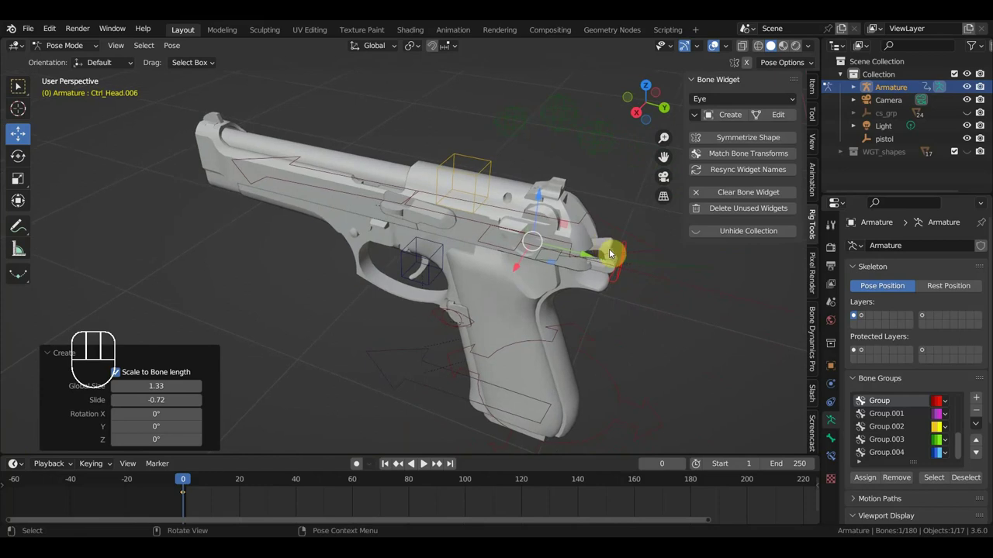
pyautogui.press('KP_7')
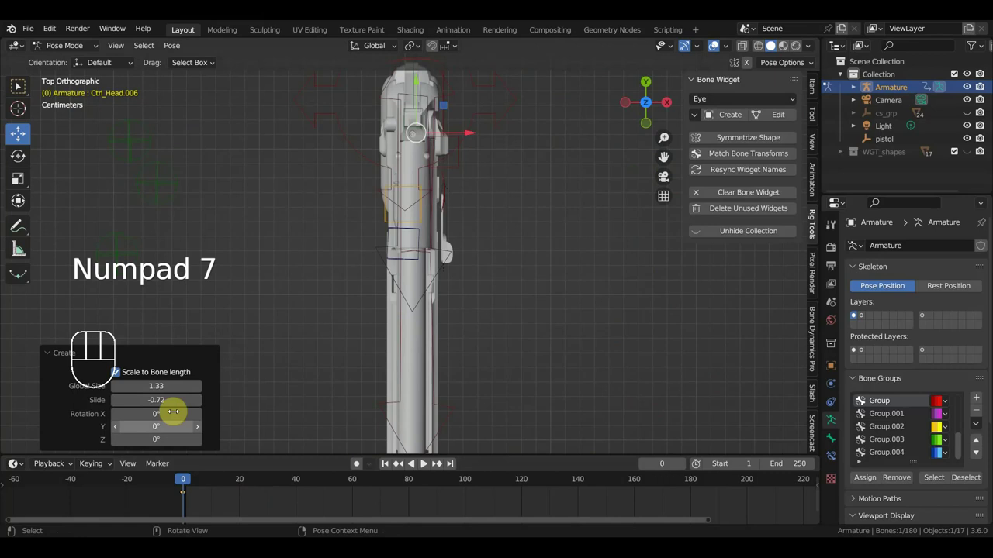
pyautogui.scroll(3)
pyautogui.moveTo(399, 333); pyautogui.dragTo(290, 215)
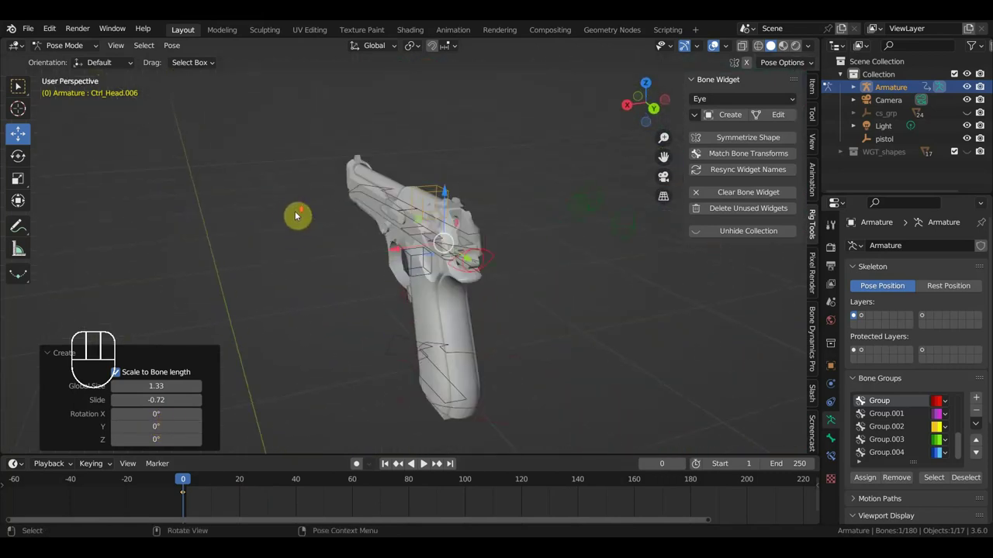
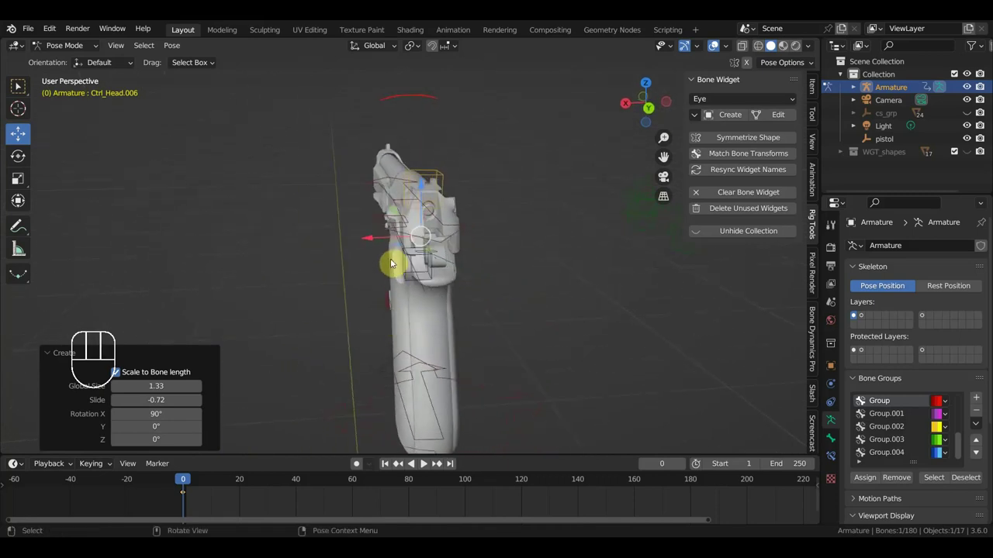
# Step: Test-rotate the hammer control, undo the recent changes and inspect the hammer widget from behind and the side
pyautogui.press('r')
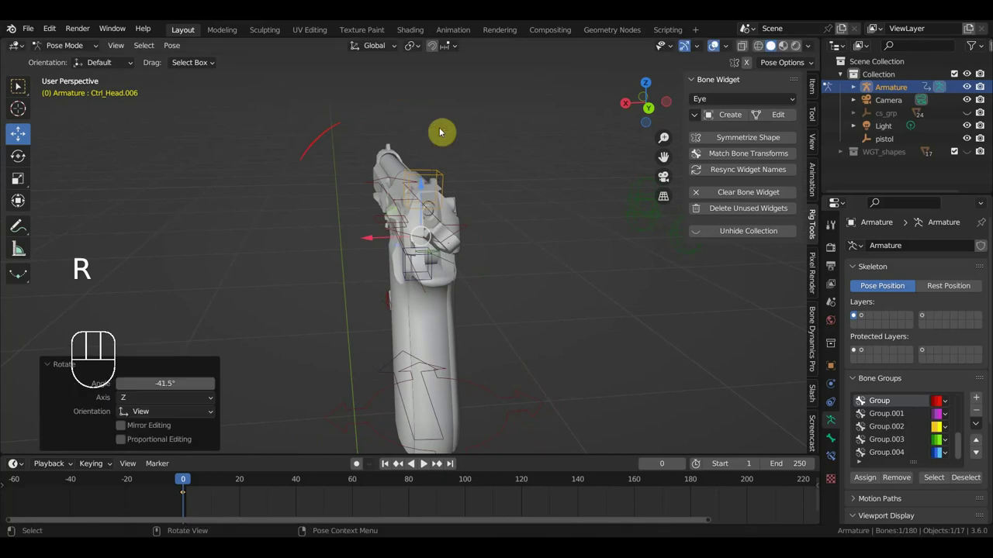
pyautogui.press('ctrl+z')
pyautogui.press('ctrl+z')
pyautogui.press('ctrl+z')
pyautogui.press('ctrl+z')
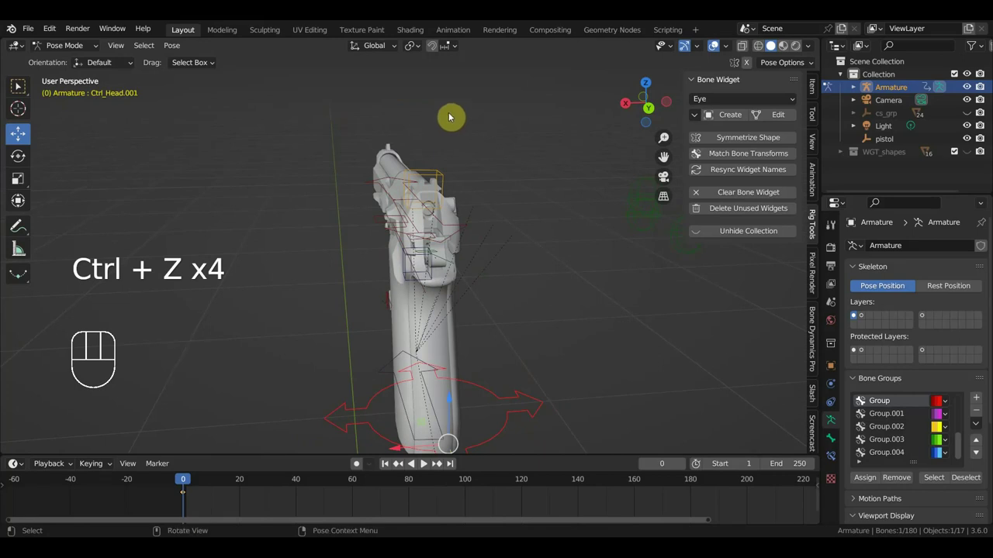
pyautogui.moveTo(476, 281); pyautogui.dragTo(550, 250)
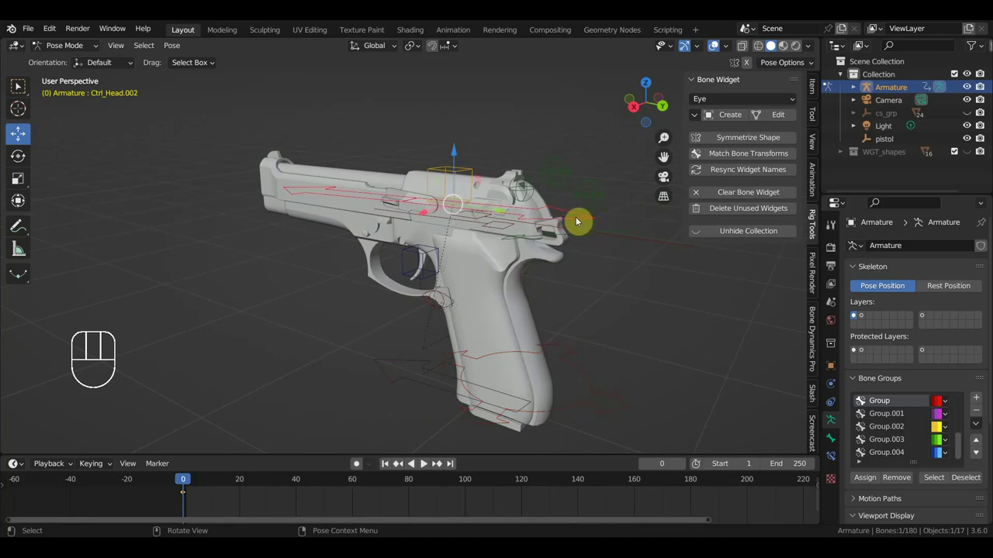
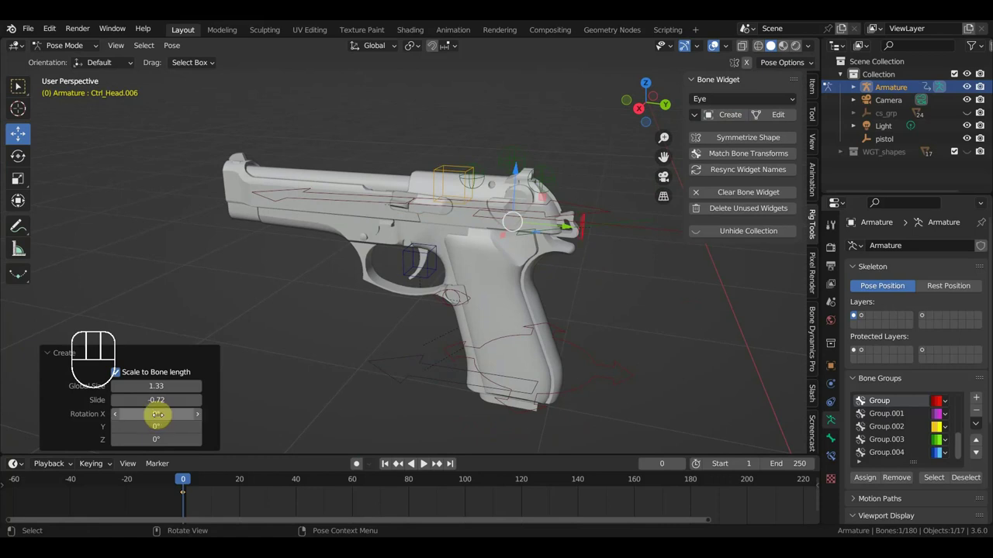
pyautogui.scroll(3)
pyautogui.moveTo(531, 293); pyautogui.dragTo(473, 281)
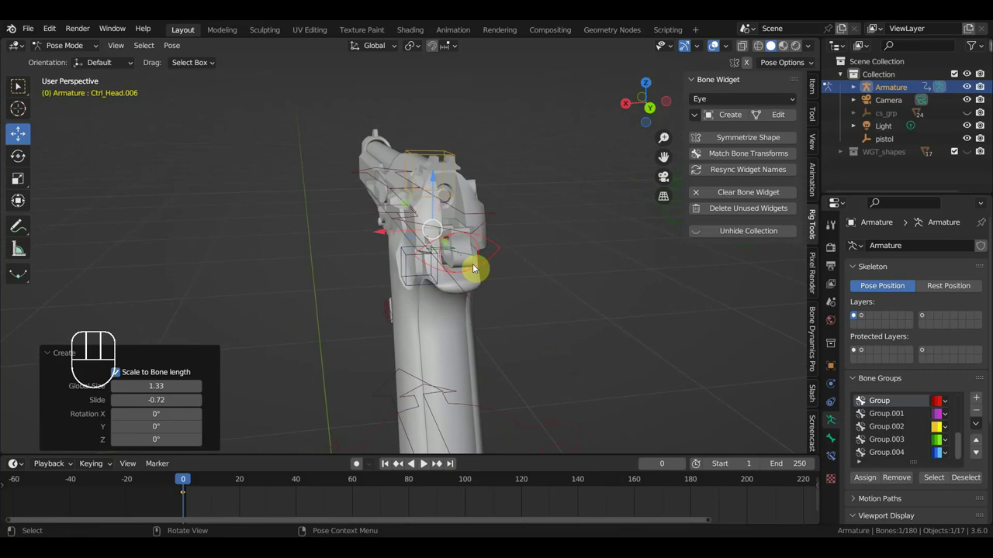
pyautogui.moveTo(544, 280); pyautogui.dragTo(621, 271)
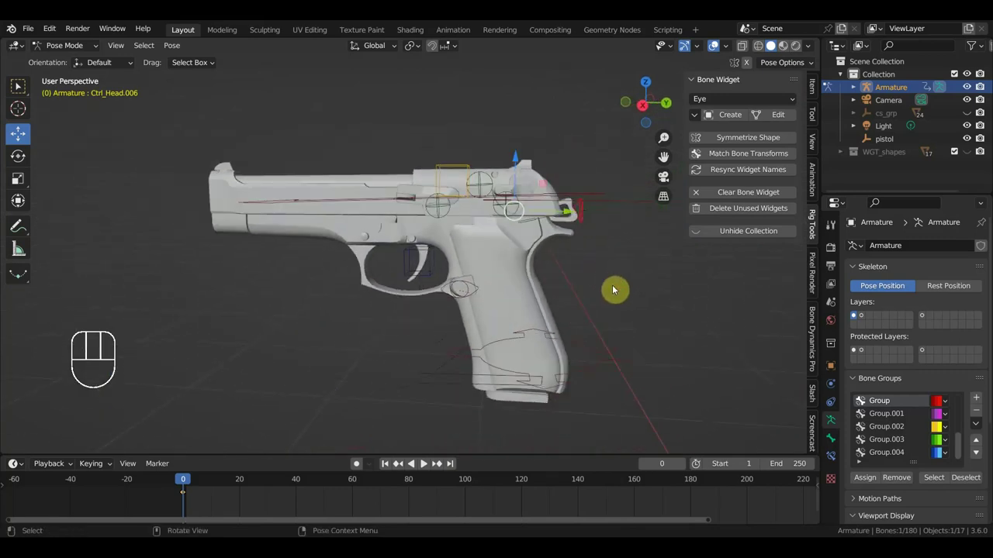
# Step: Test-rotate Ctrl_Head.006 and cancel, then give Ctrl_Head.004 an Eye-shaped custom widget
pyautogui.press('r')
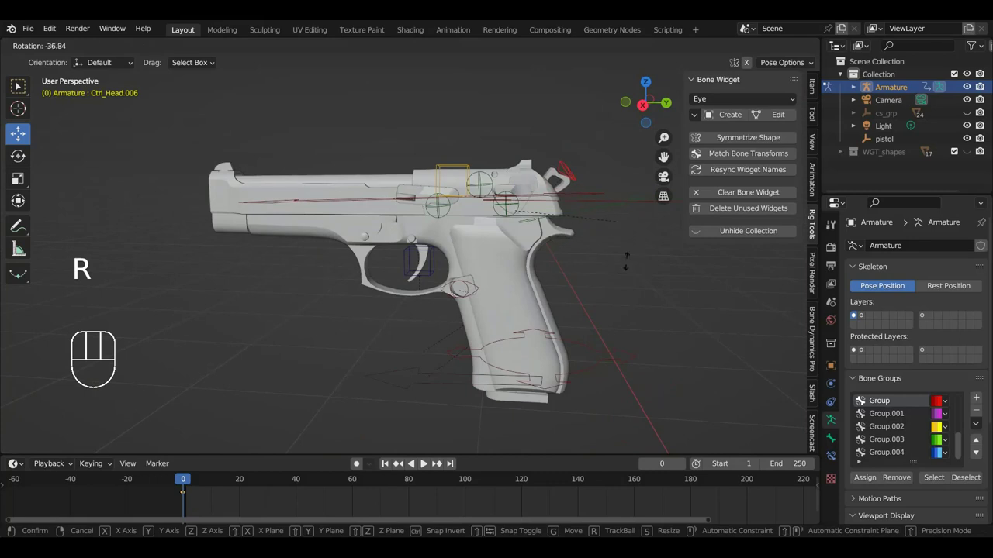
pyautogui.press('ctrl+z')
pyautogui.moveTo(431, 222); pyautogui.dragTo(462, 224)
pyautogui.click(644, 224)
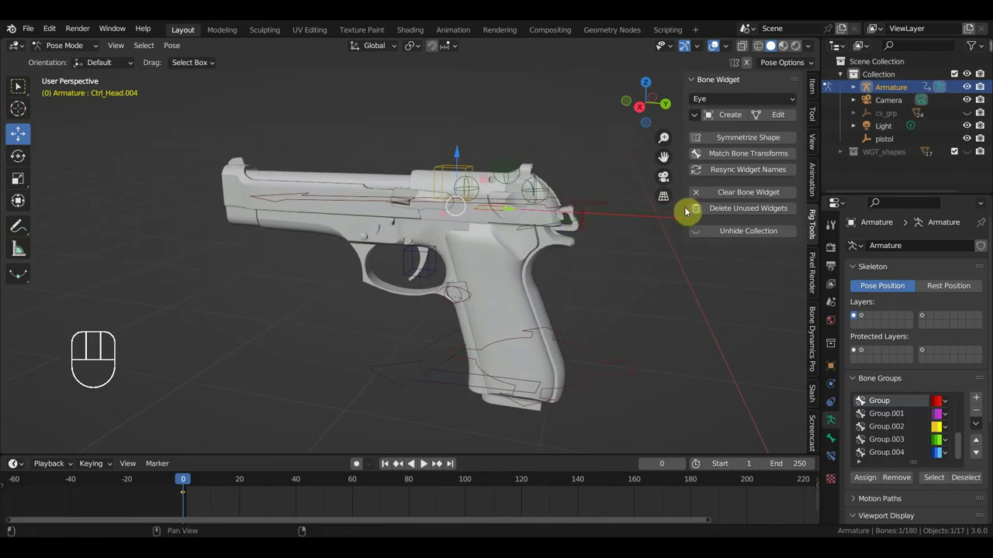
pyautogui.moveTo(729, 117); pyautogui.dragTo(640, 241)
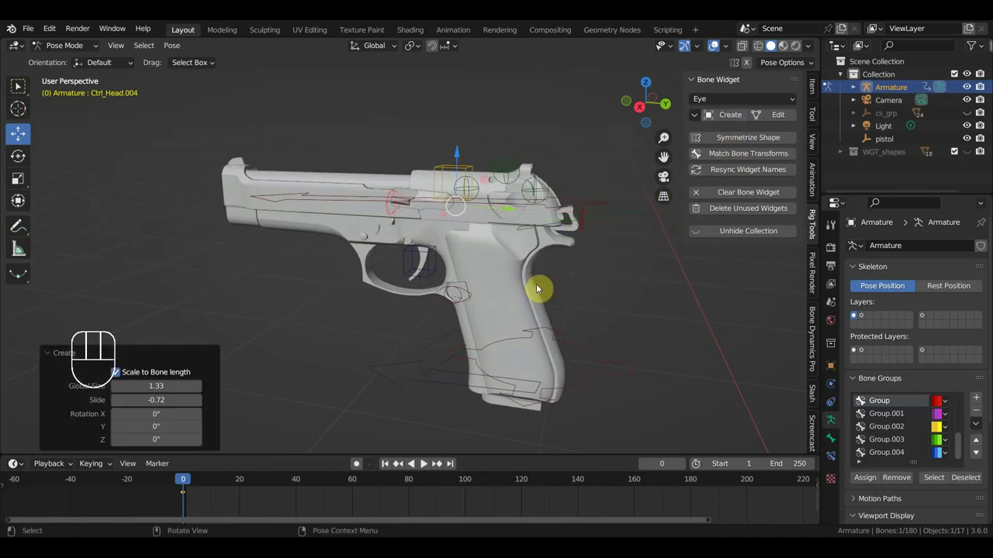
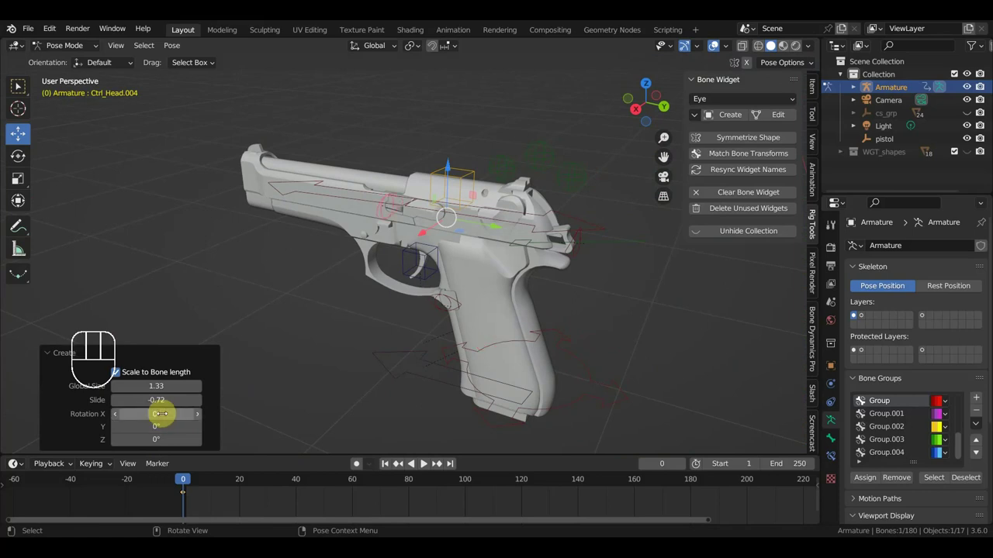
# Step: Test-rotate Ctrl_Head.004, cancel, and regenerate its custom widget with Create
pyautogui.moveTo(355, 344); pyautogui.dragTo(388, 311)
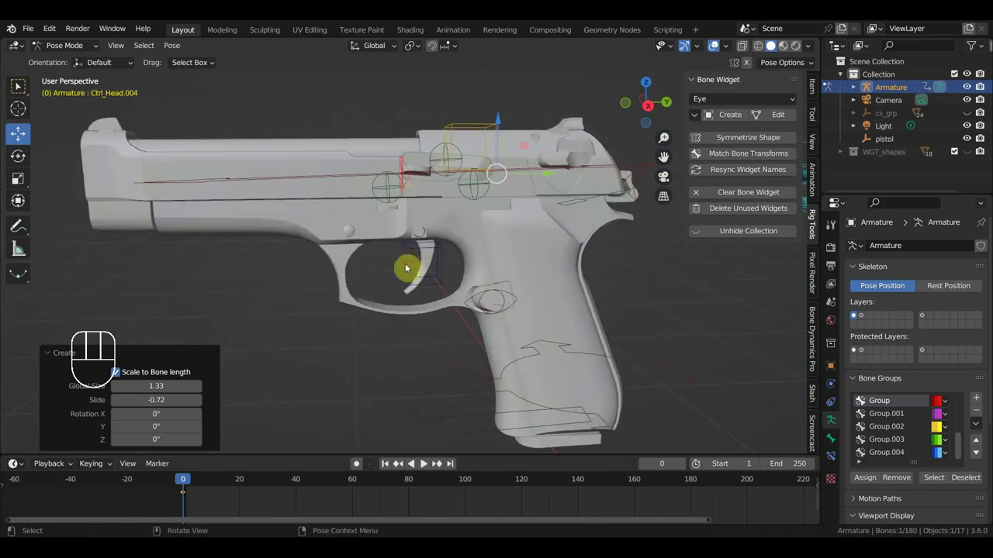
pyautogui.click(407, 170)
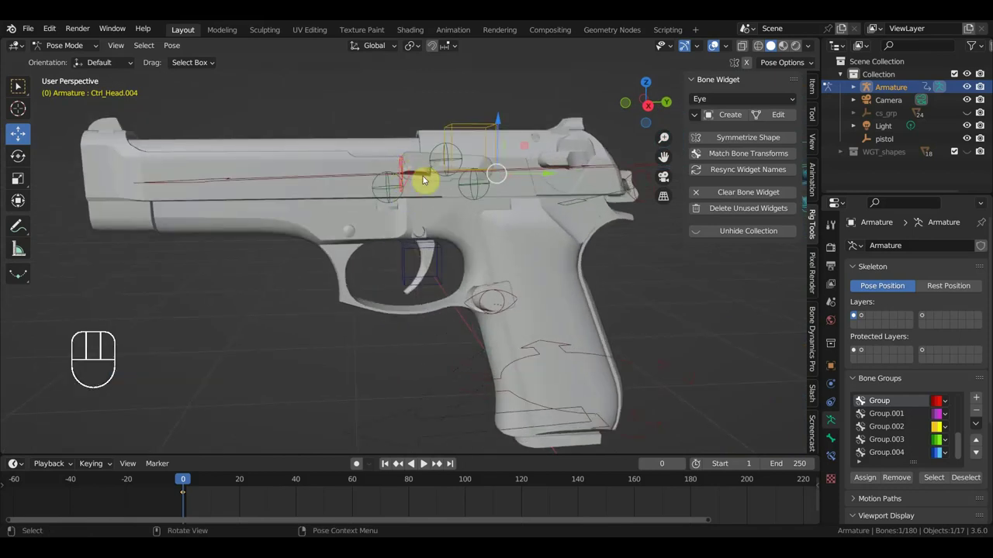
pyautogui.press('r')
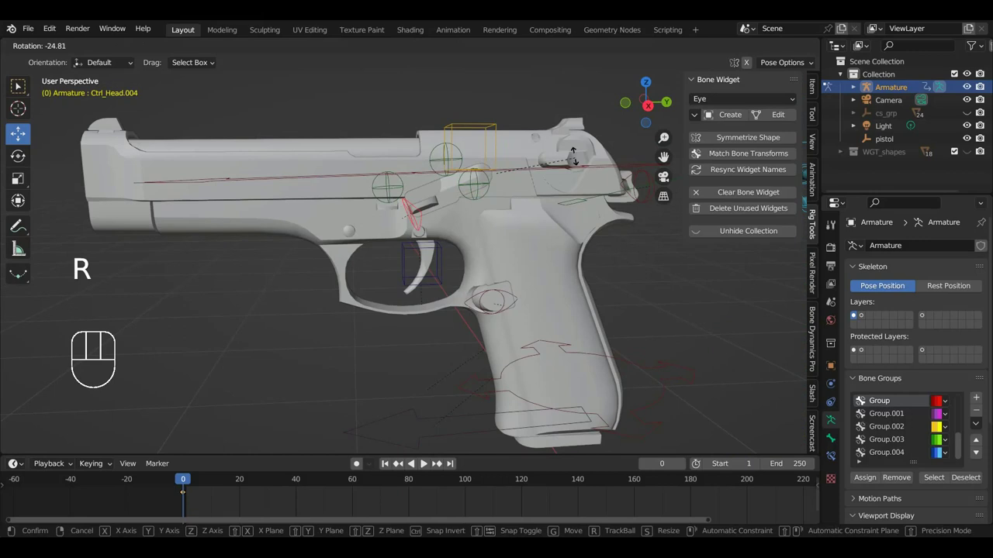
pyautogui.press('ctrl+z')
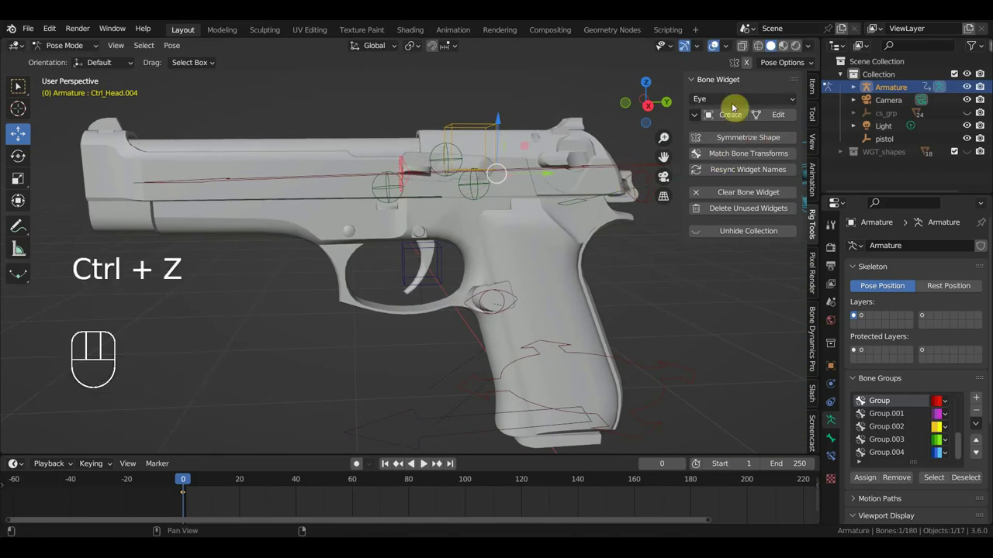
pyautogui.click(730, 119)
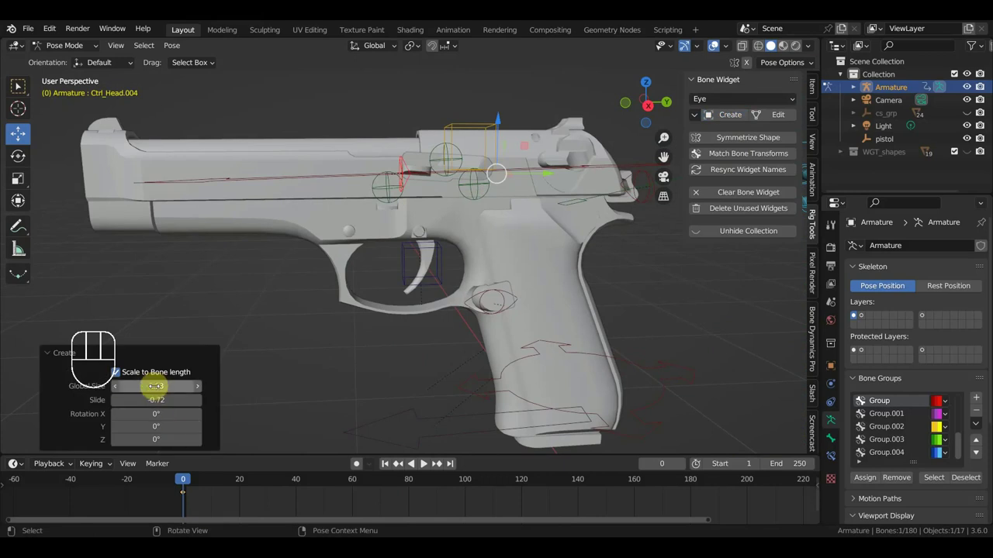
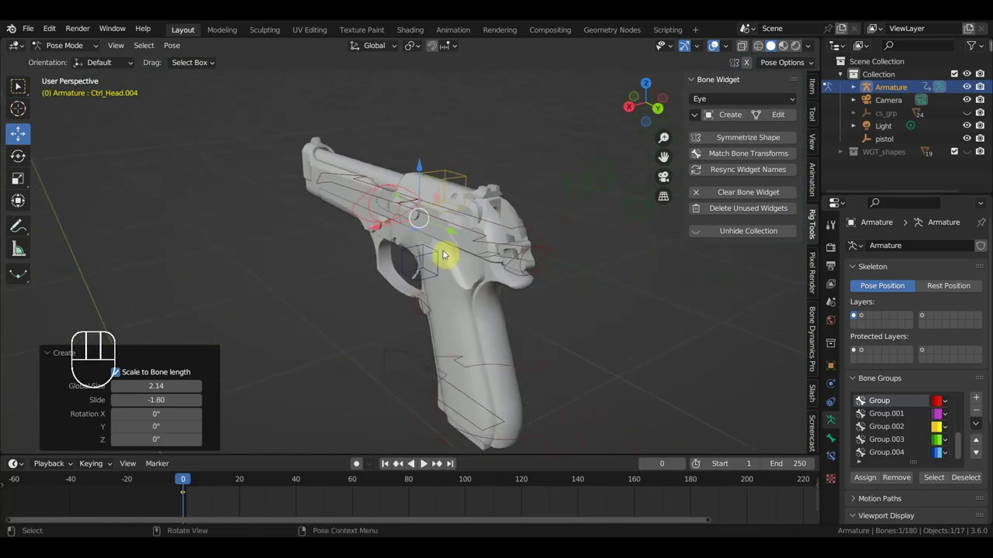
# Step: Zoom in and view the pistol straight from the right side
pyautogui.scroll(3)
pyautogui.moveTo(401, 269); pyautogui.dragTo(430, 296)
pyautogui.scroll(3)
pyautogui.moveTo(437, 303); pyautogui.dragTo(434, 273)
pyautogui.press('KP_3')
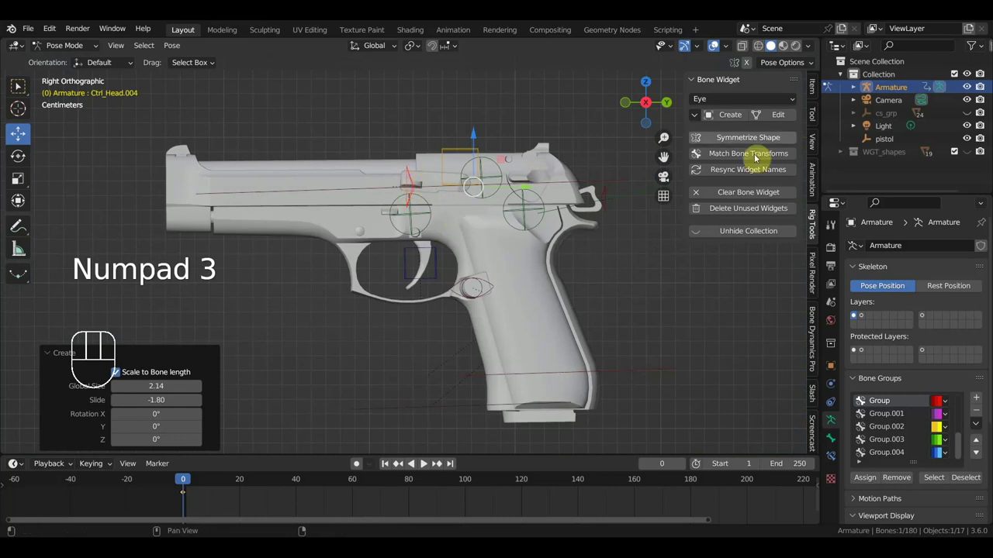
# Step: Reset Ctrl_Head.004 rotation X to 0, lock its rotation channels and test-rotate it
pyautogui.click(815, 94)
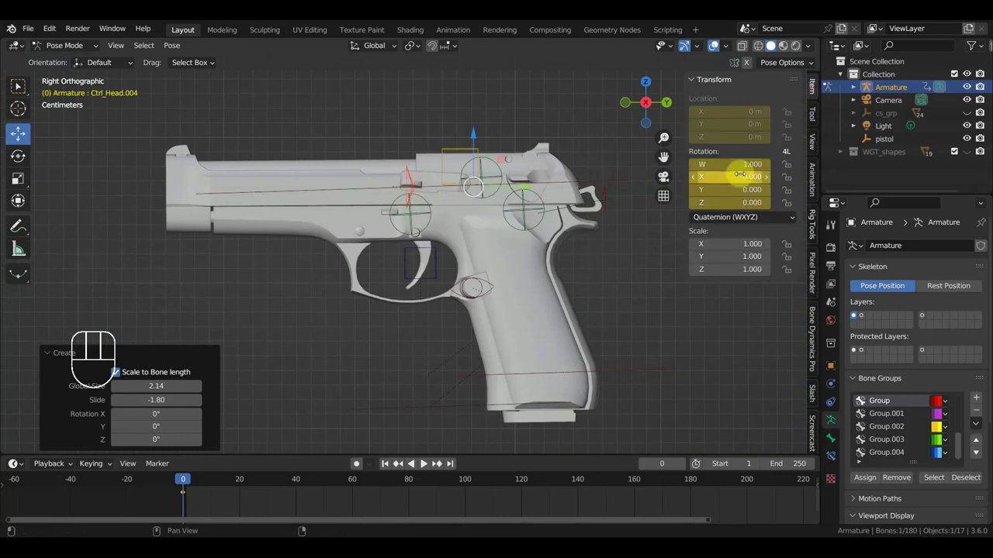
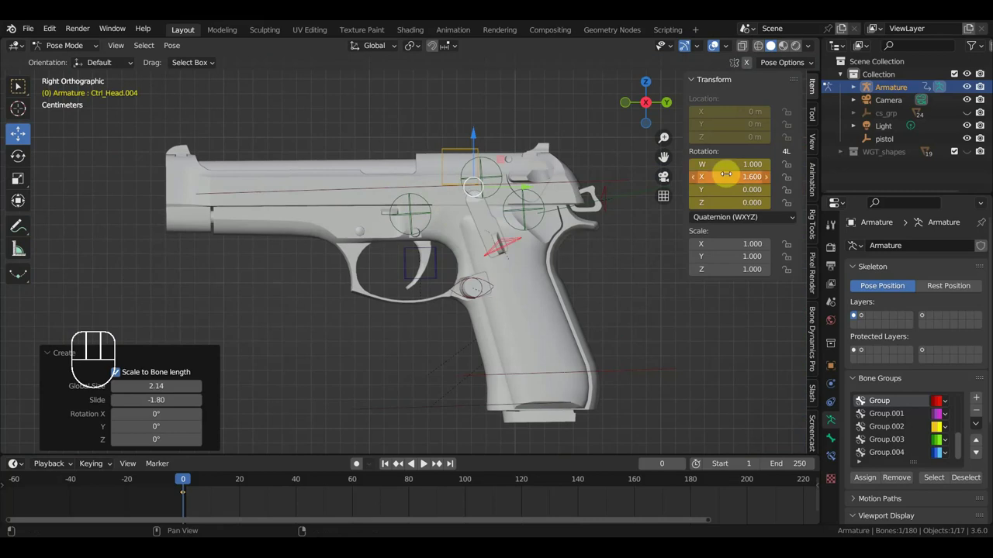
pyautogui.press('ctrl+z')
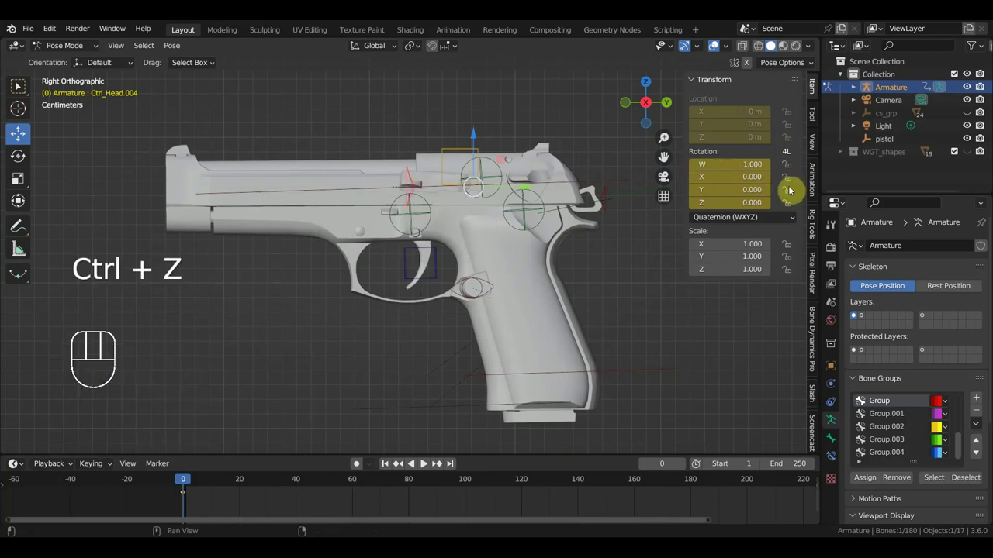
pyautogui.click(793, 192)
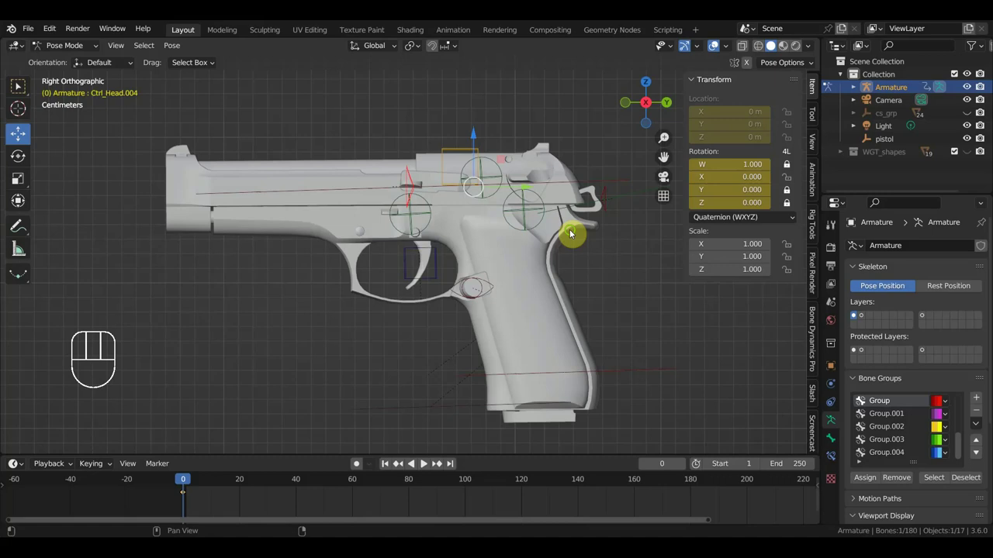
pyautogui.moveTo(620, 242); pyautogui.dragTo(639, 240)
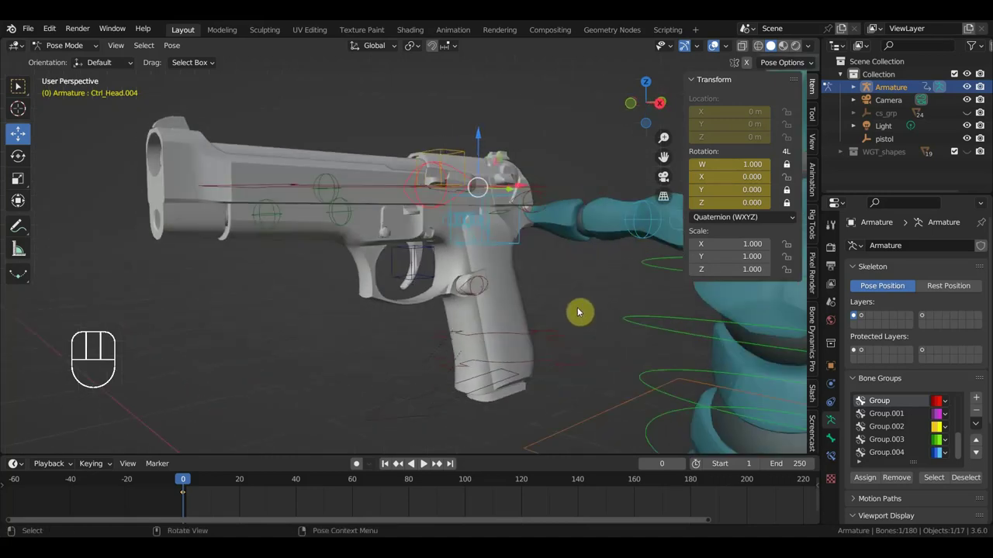
pyautogui.press('r')
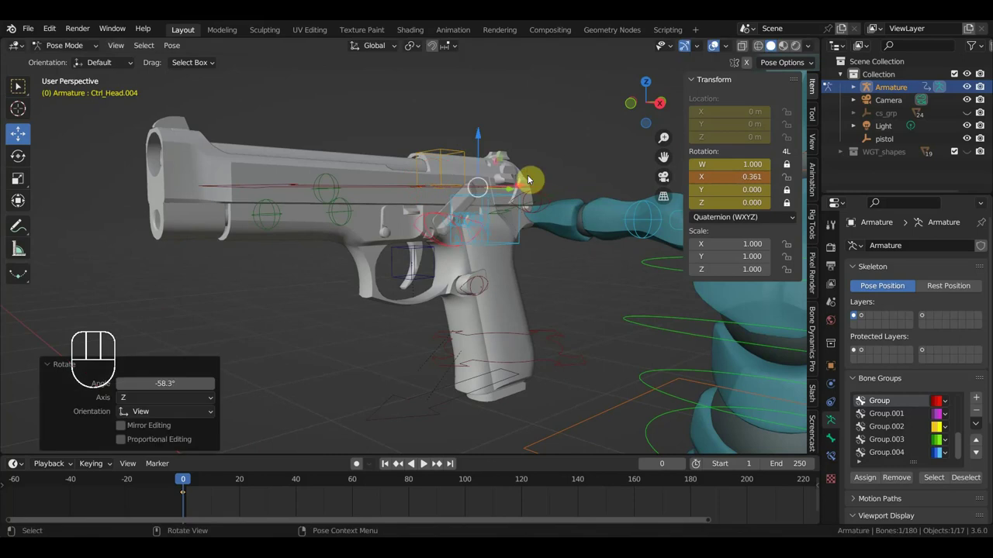
pyautogui.press('ctrl+z')
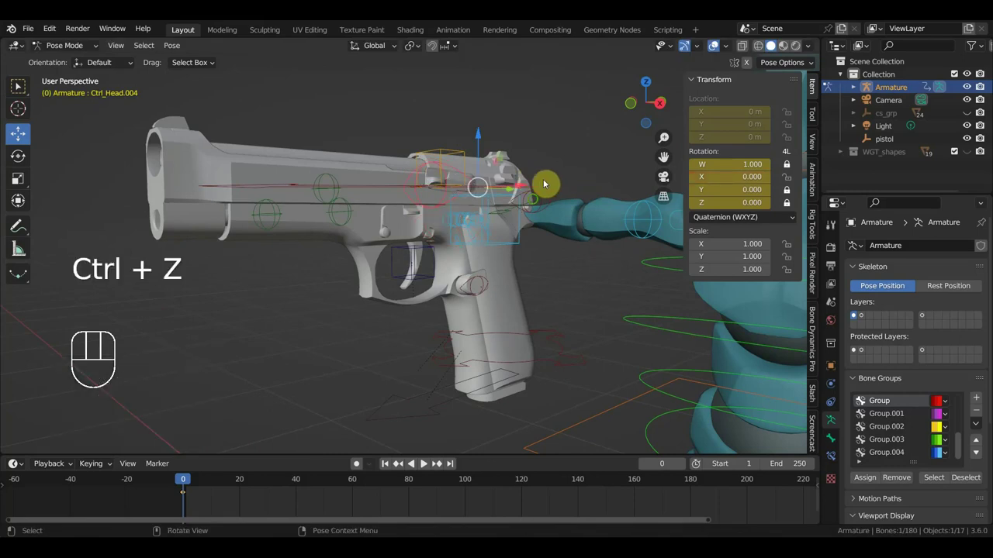
# Step: Reset Ctrl_Head.006 (hammer) rotation X to 0 and lock its rotation channels
pyautogui.moveTo(472, 214); pyautogui.dragTo(427, 228)
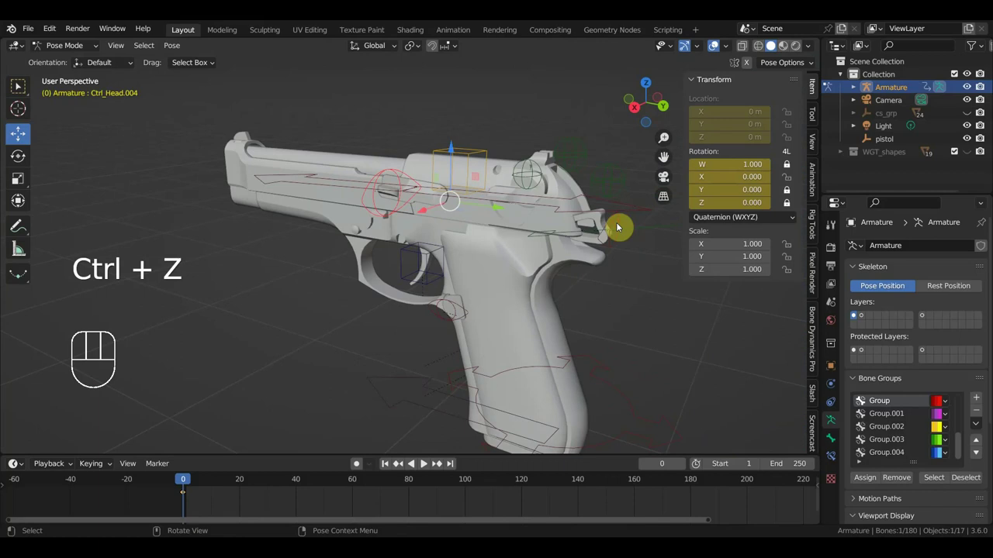
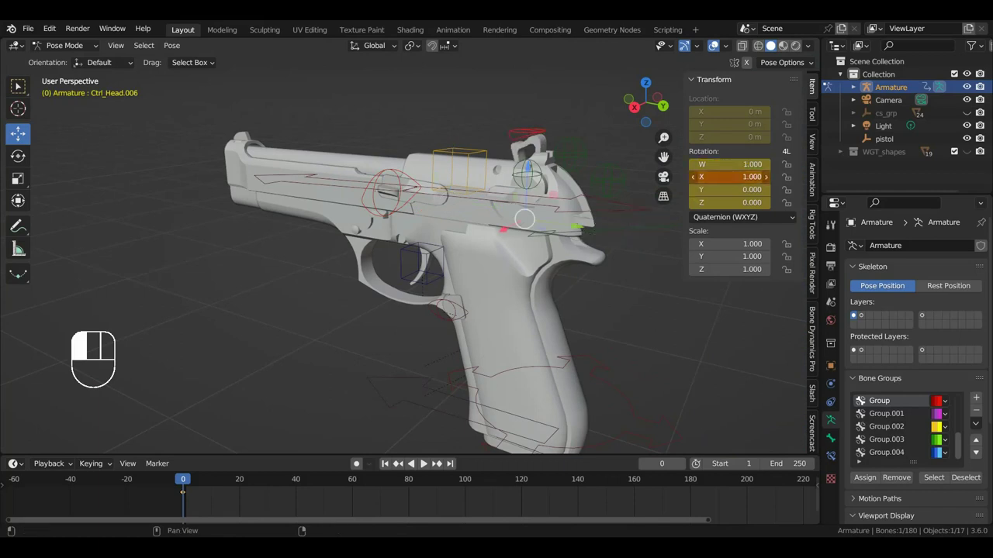
pyautogui.press('ctrl+z')
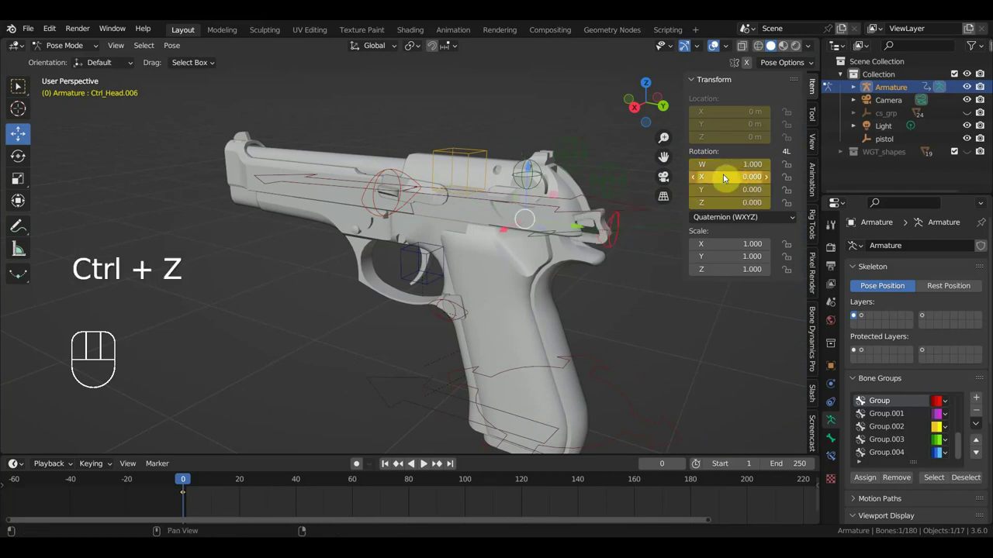
pyautogui.moveTo(792, 204); pyautogui.dragTo(797, 184)
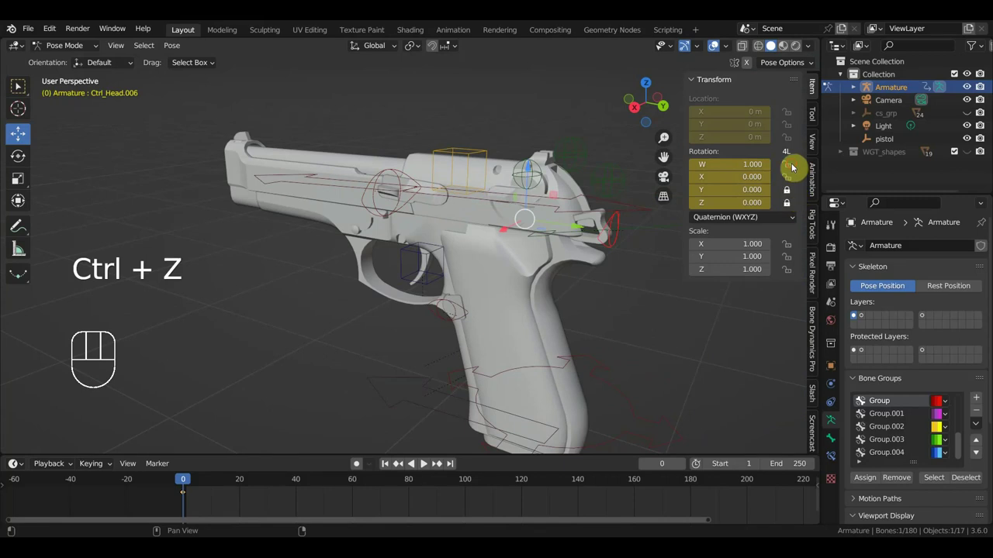
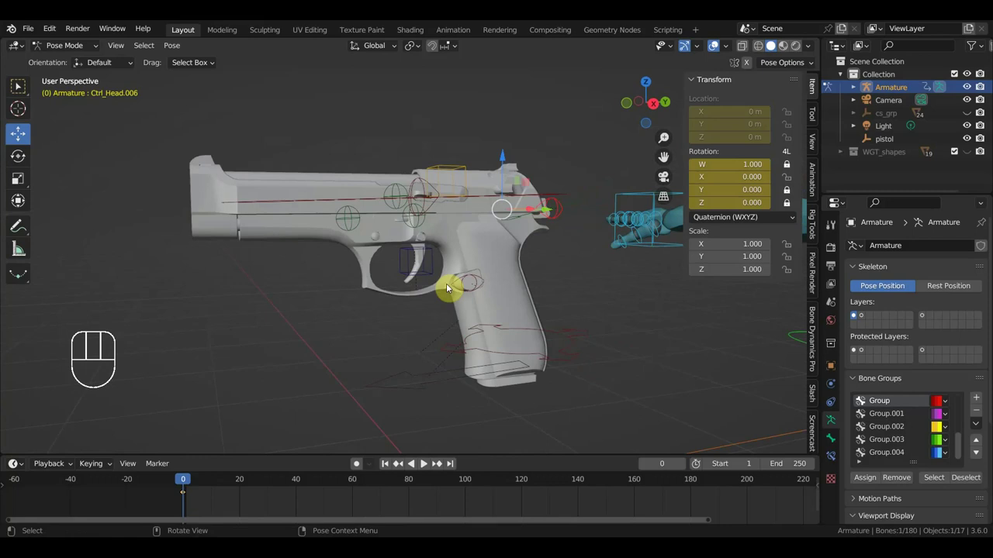
# Step: Select trigger control Ctrl_Head.008 and insert a pose keyframe at frame 0
pyautogui.click(429, 274)
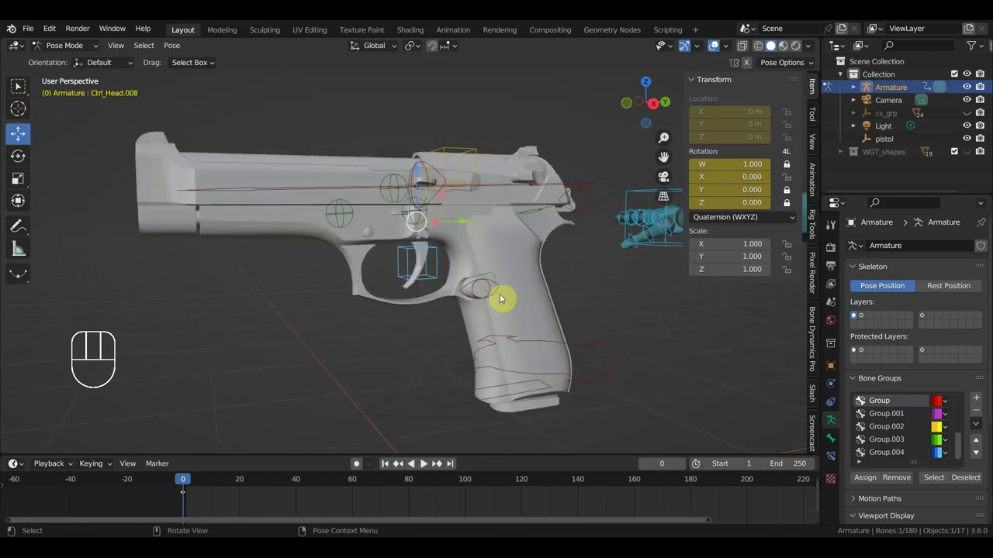
pyautogui.moveTo(546, 360); pyautogui.dragTo(504, 330)
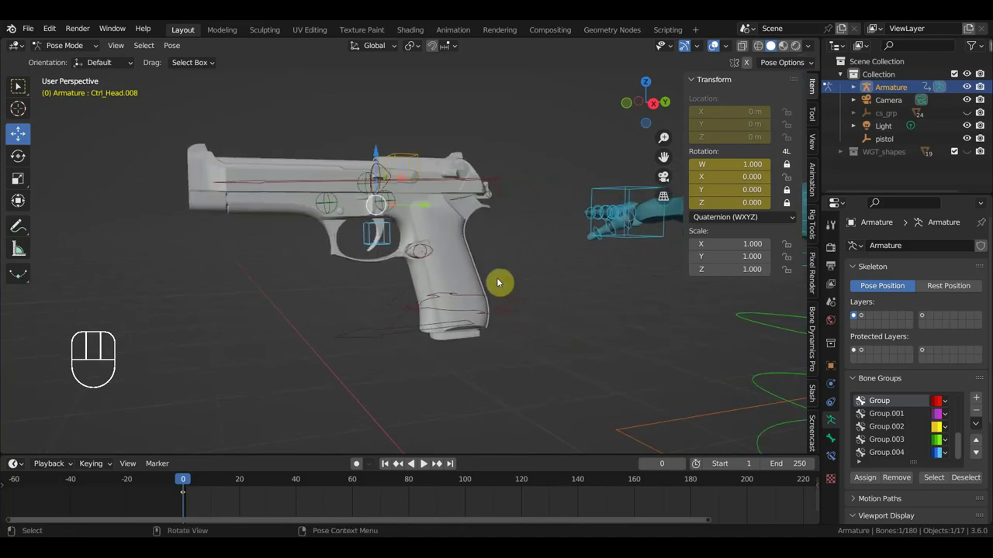
pyautogui.press('a')
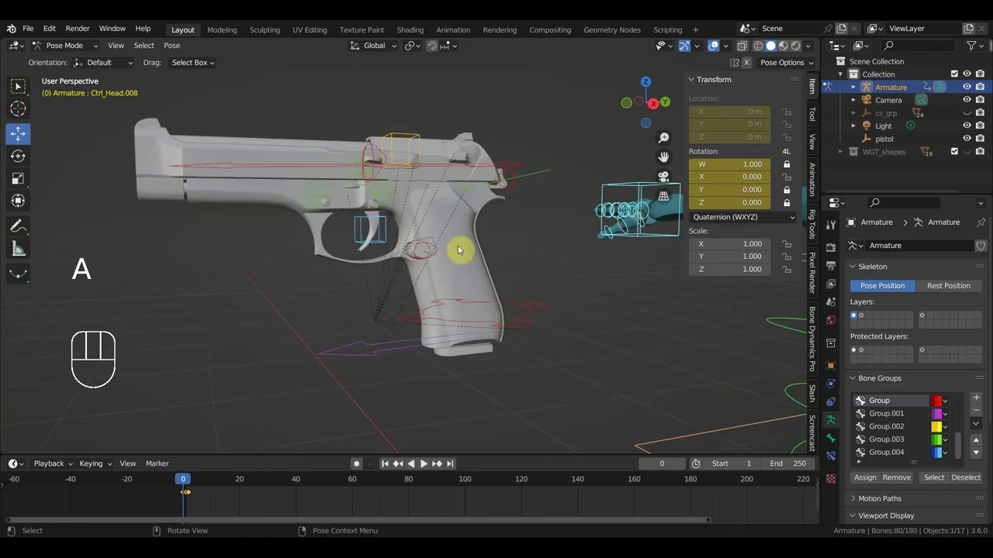
# Step: Zoom out and orbit to view the whole character holding the pistol
pyautogui.middleClick(484, 278)
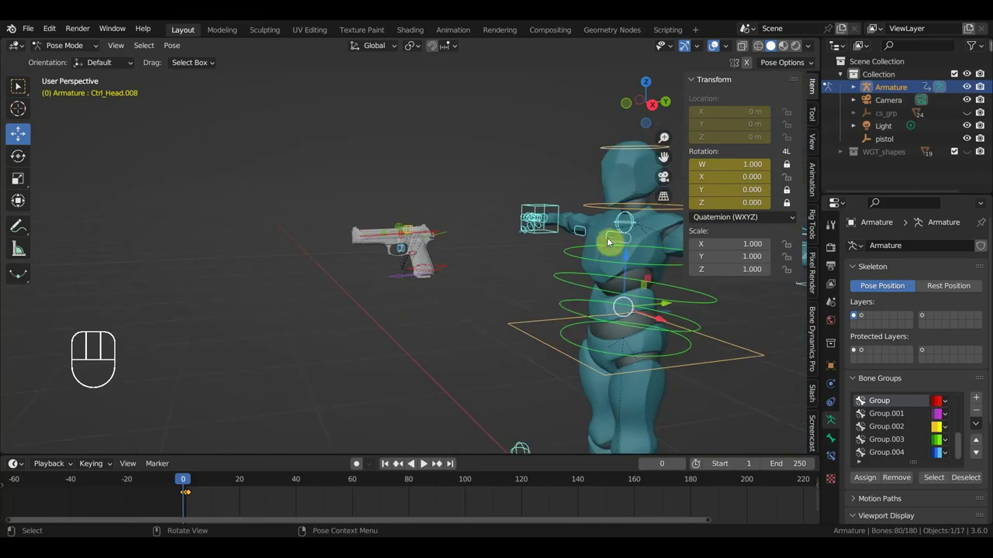
pyautogui.moveTo(554, 271); pyautogui.dragTo(472, 264)
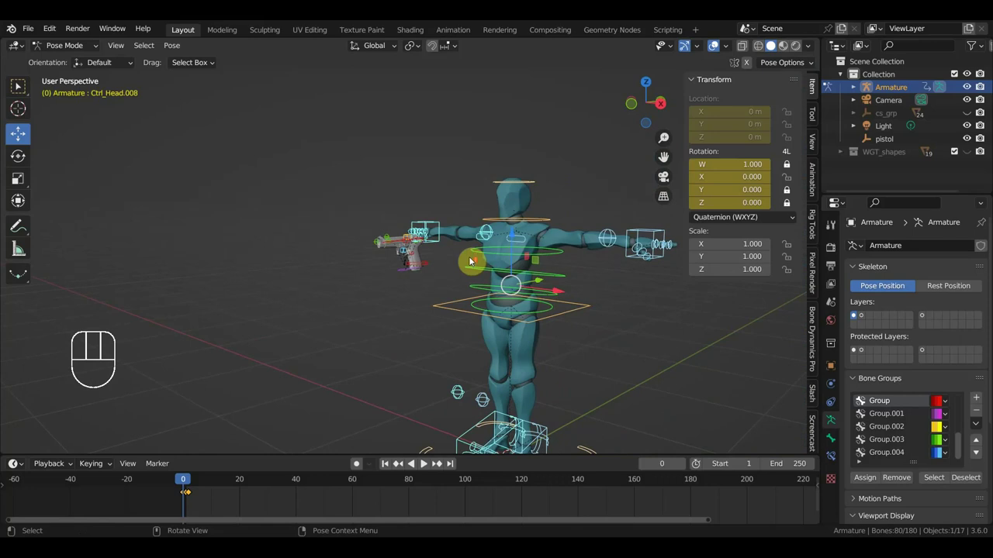
pyautogui.moveTo(491, 235); pyautogui.dragTo(478, 201)
pyautogui.moveTo(524, 276); pyautogui.dragTo(532, 290)
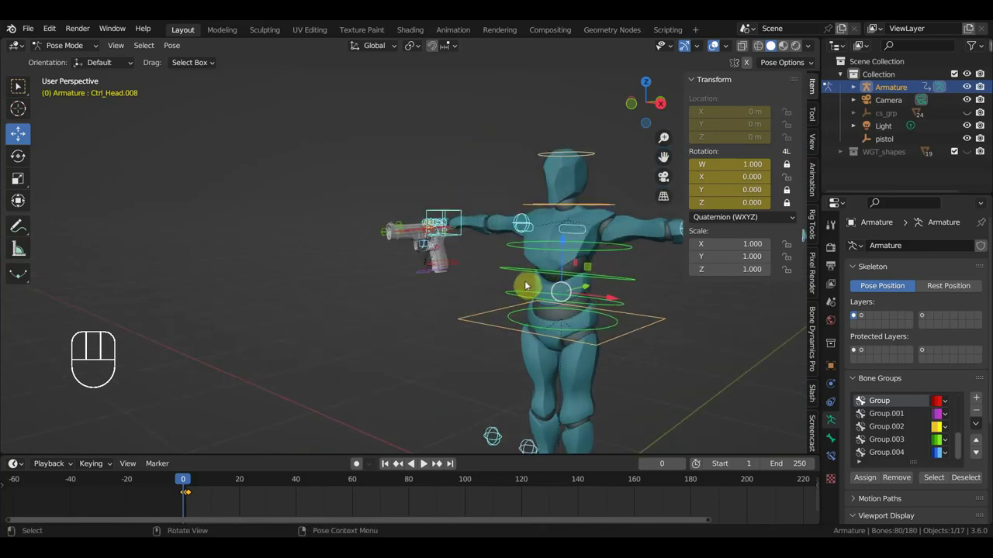